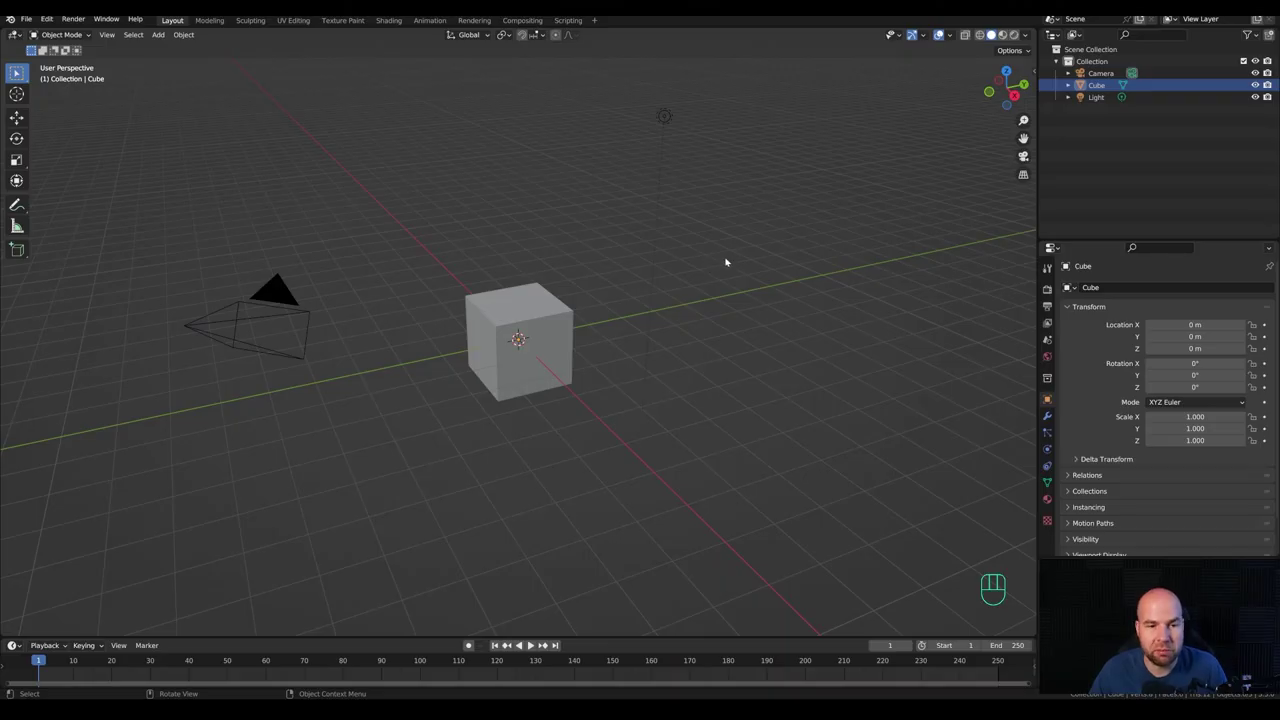
Step: Delete the default cube, camera and light, then add a plane mesh at the origin
{"action": "left_click", "coordinate": [261, 156]}
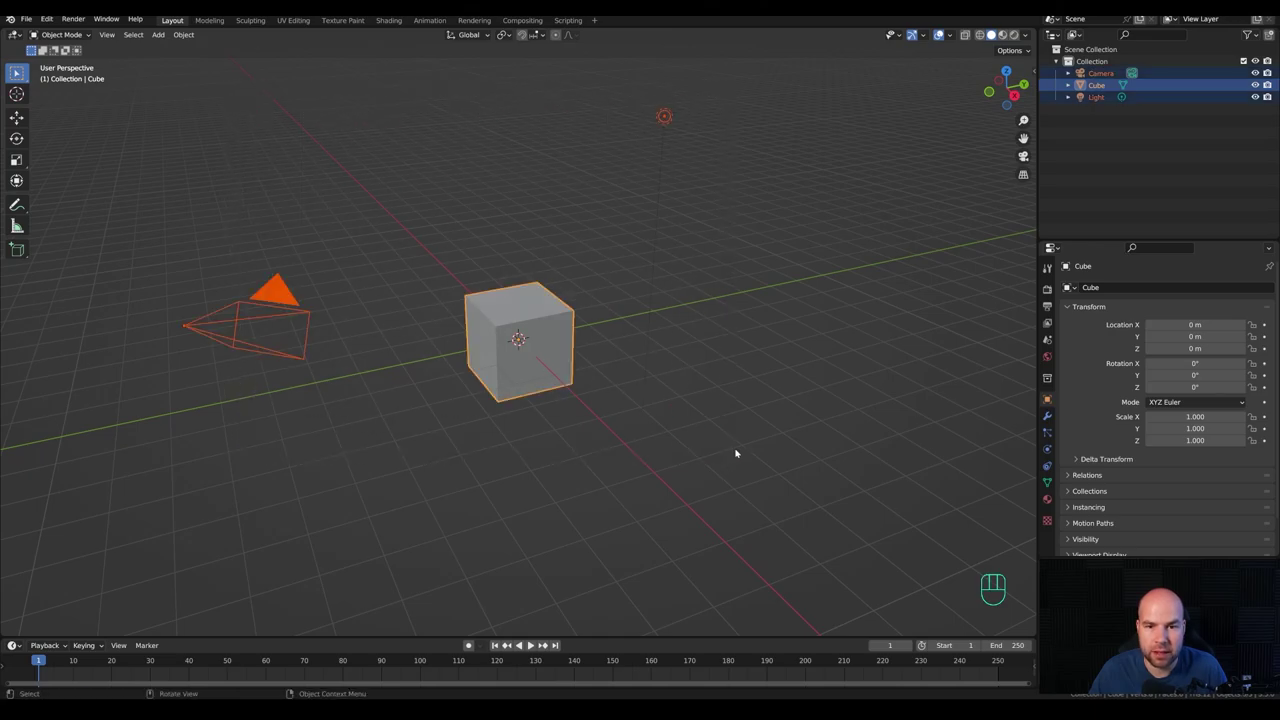
{"action": "key", "text": "x"}
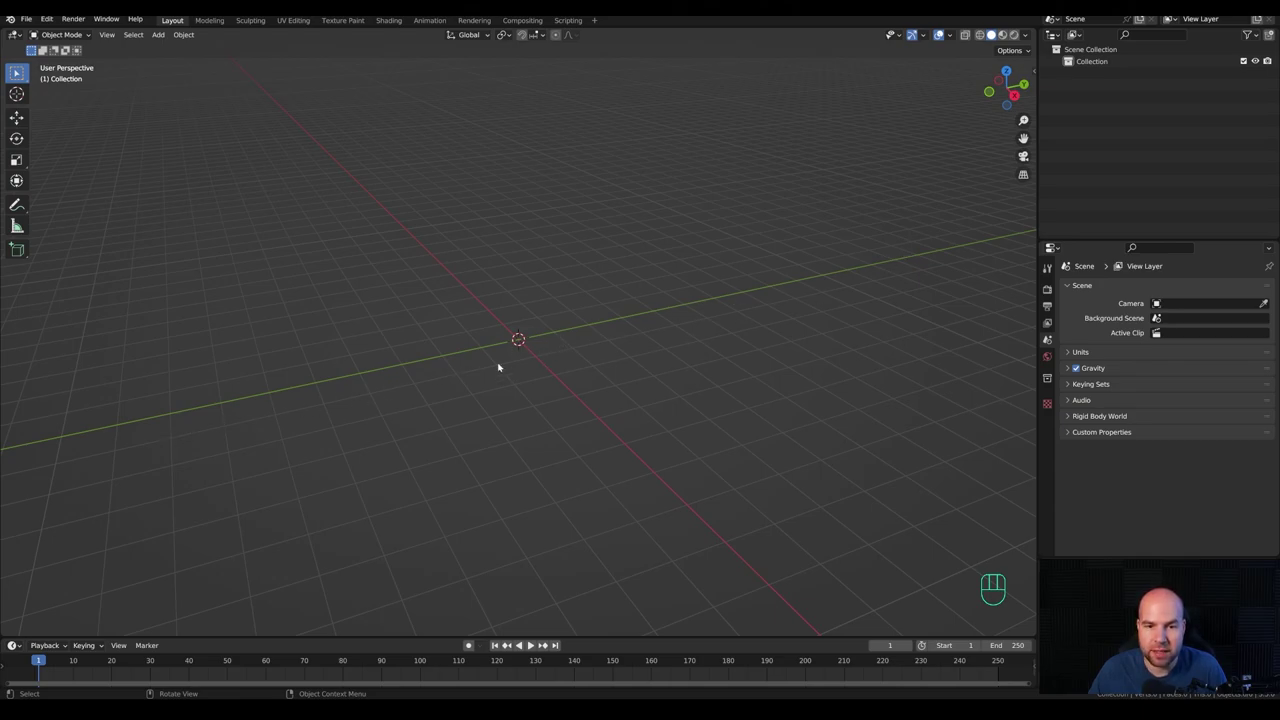
{"action": "left_click_drag", "start_coordinate": [499, 380], "coordinate": [584, 410]}
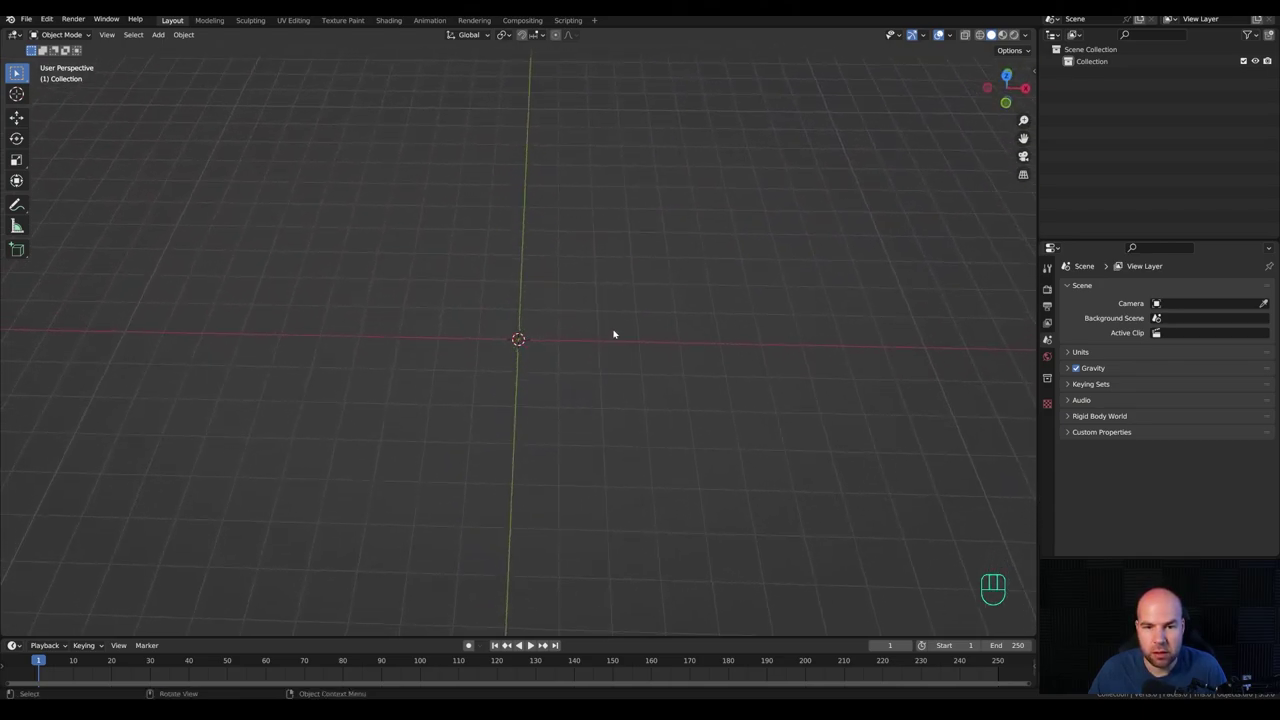
{"action": "key", "text": "shift+a"}
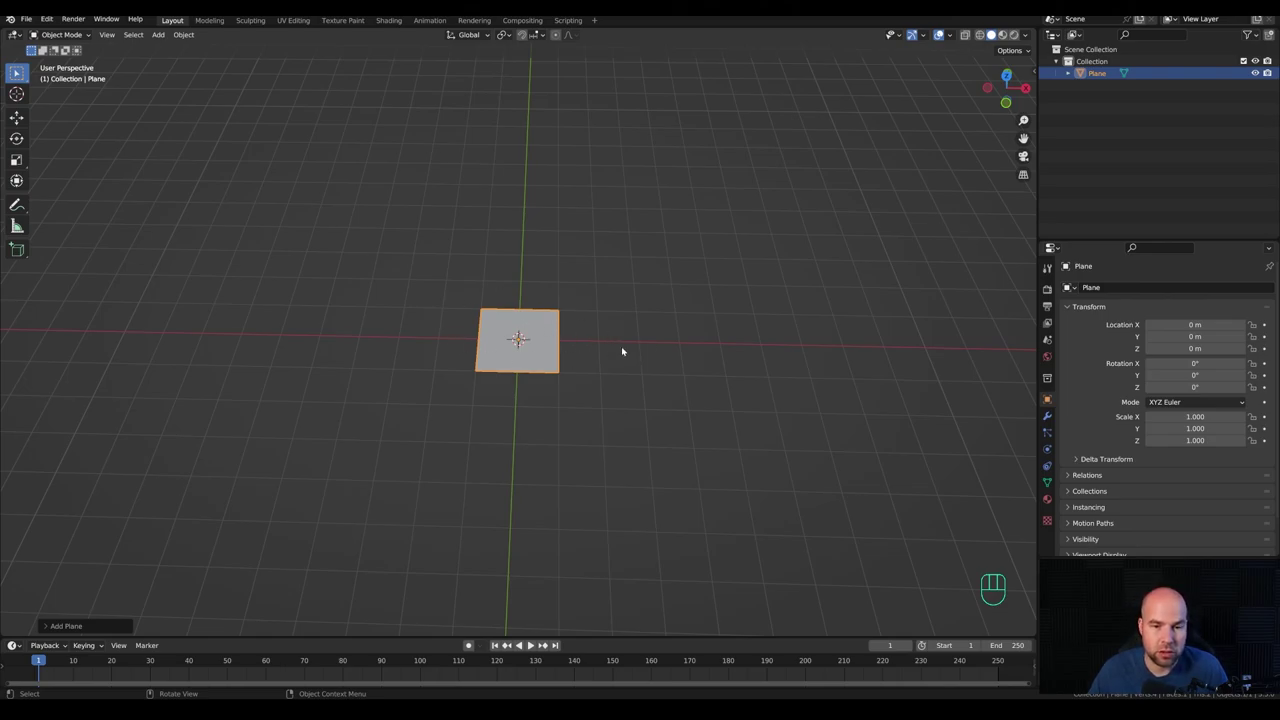
Step: Scale the plane along X into a long rectangle and separate its inner face as its own object
{"action": "key", "text": "Tab"}
{"action": "key", "text": "s"}
{"action": "key", "text": "x"}
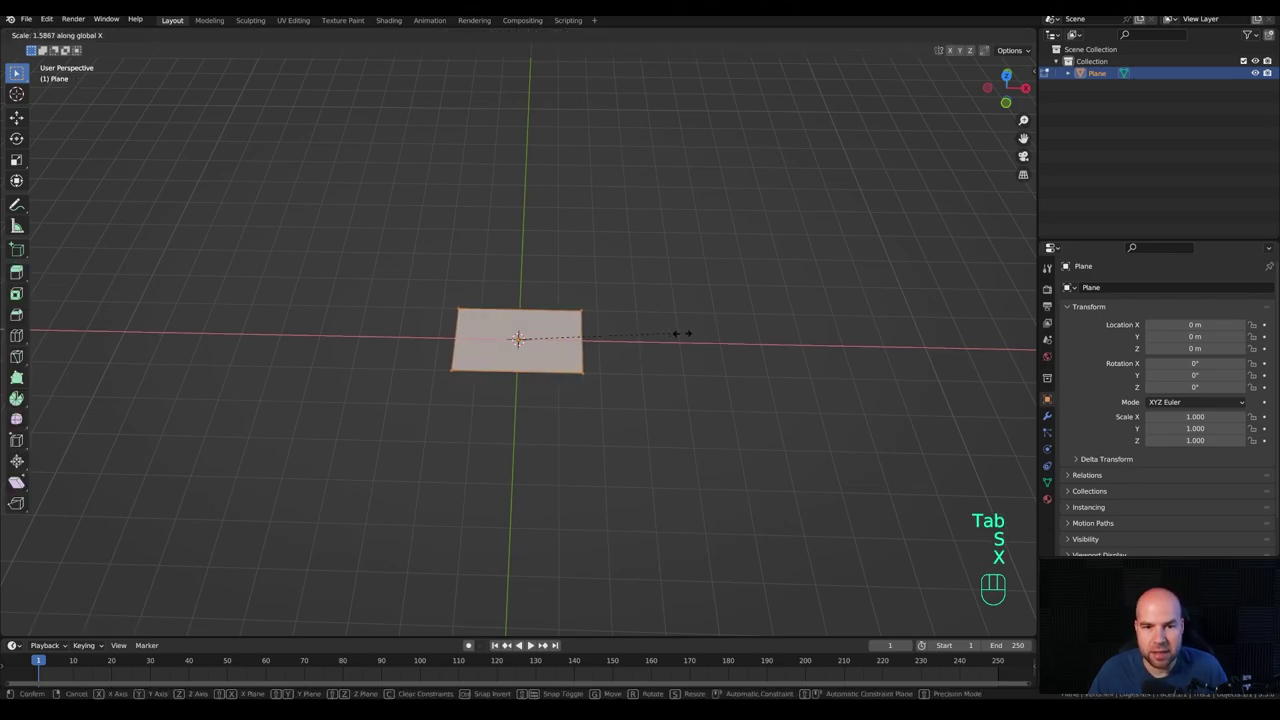
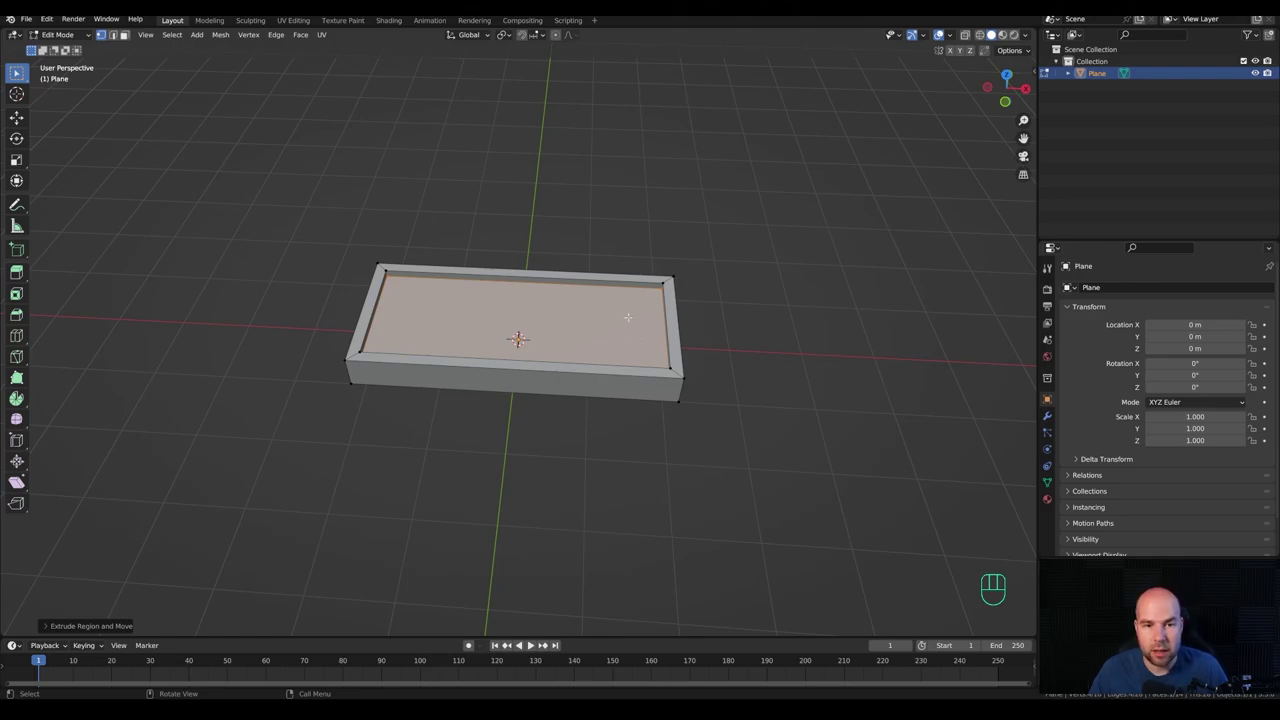
{"action": "key", "text": "p"}
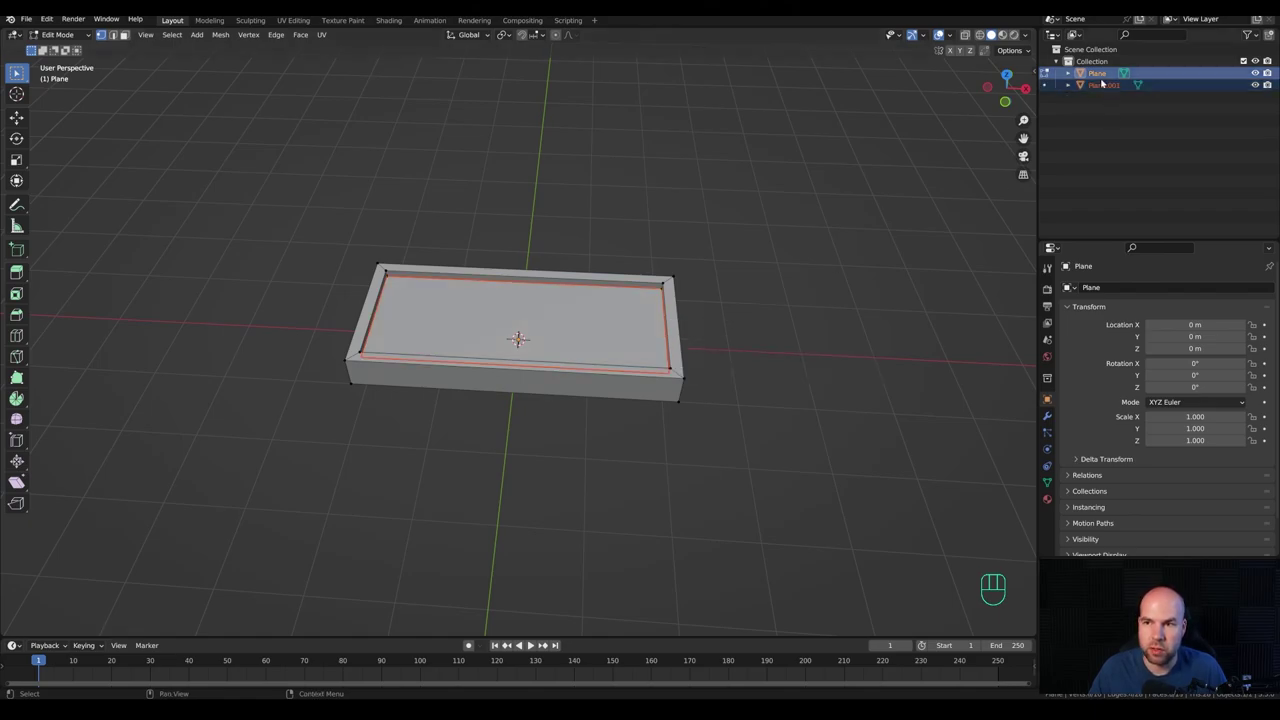
Step: Raise the inner panel Plane.001 by 0.07745 along Z and check it from a top-down view
{"action": "key", "text": "Tab"}
{"action": "left_click", "coordinate": [1097, 89]}
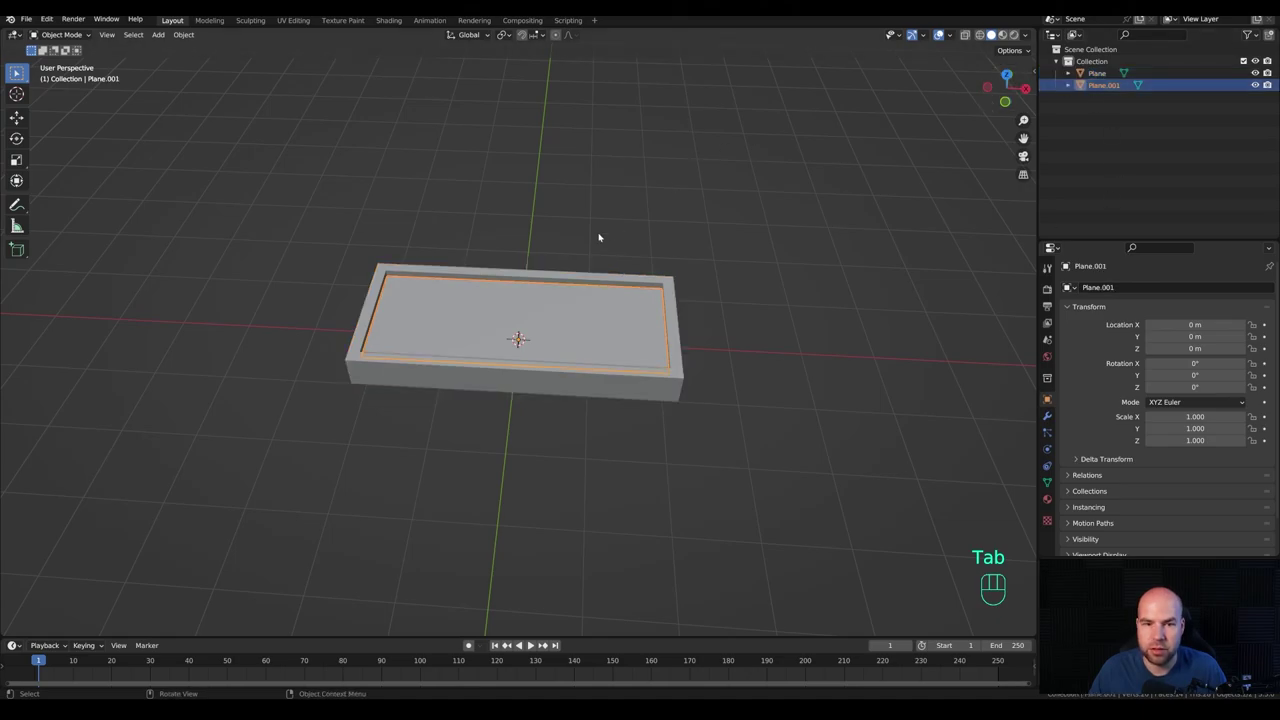
{"action": "key", "text": "Tab"}
{"action": "key", "text": "a"}
{"action": "key", "text": "g"}
{"action": "key", "text": "z"}
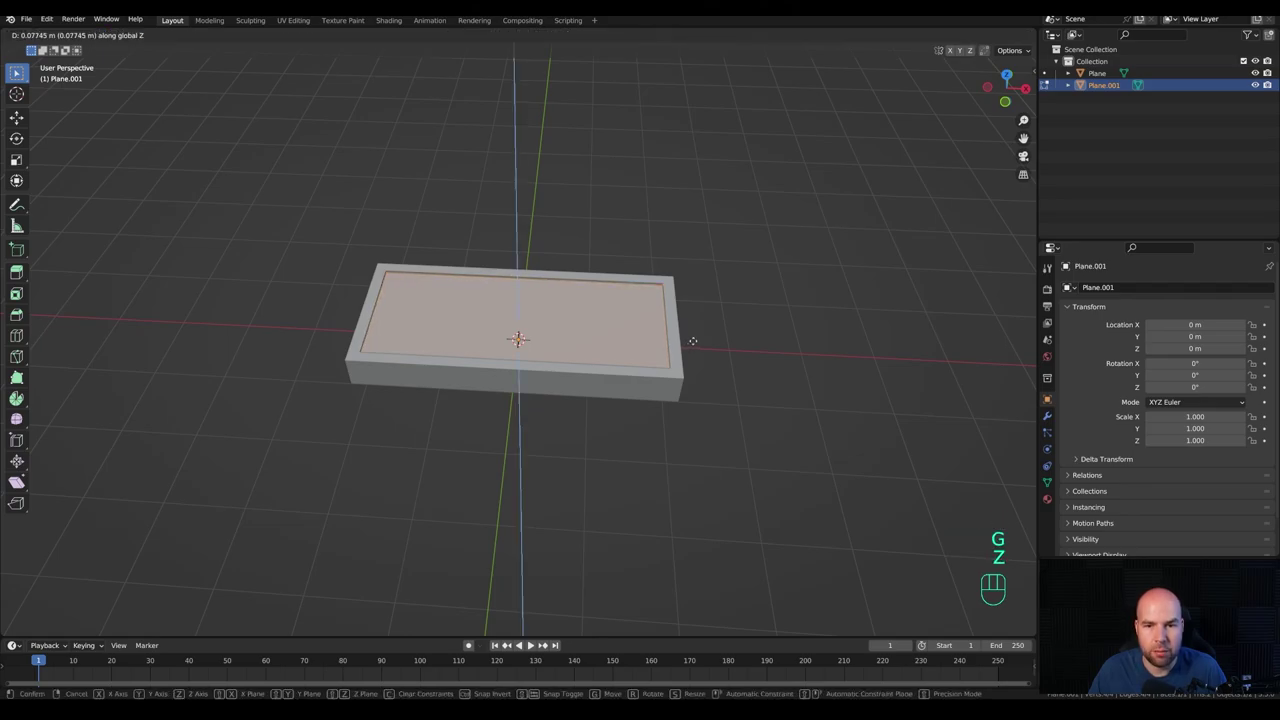
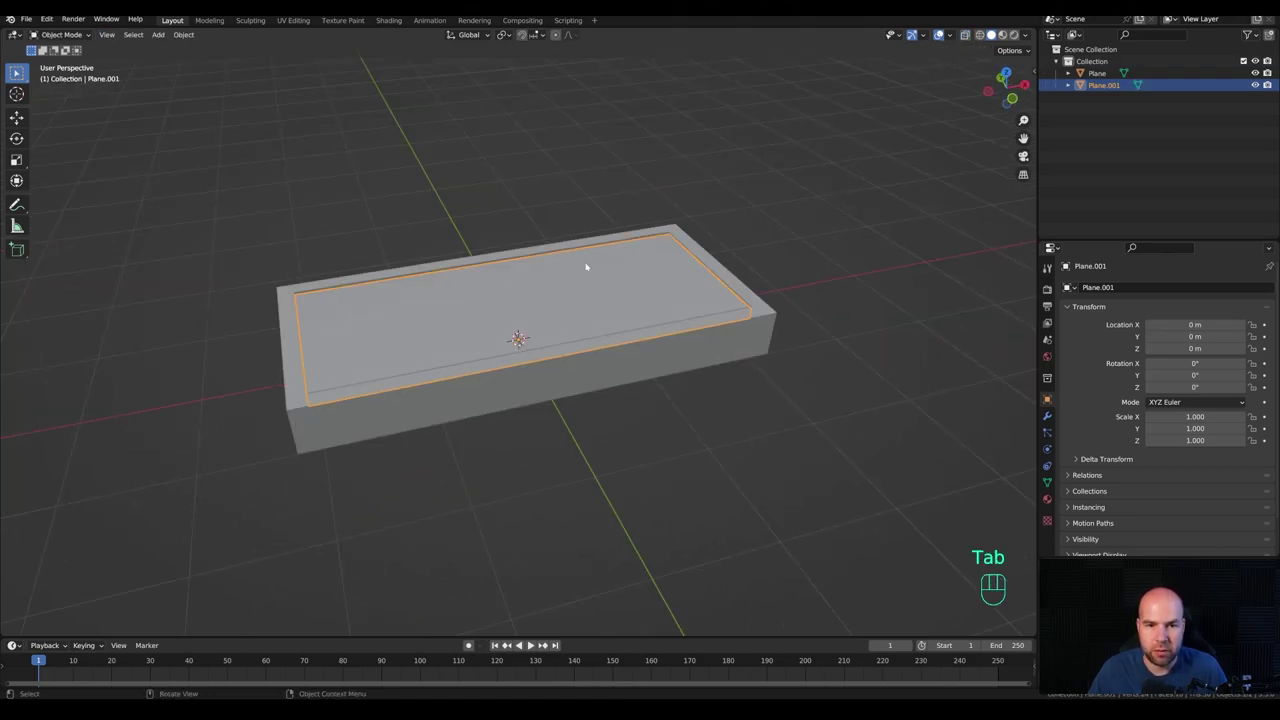
{"action": "middle_click", "coordinate": [670, 246]}
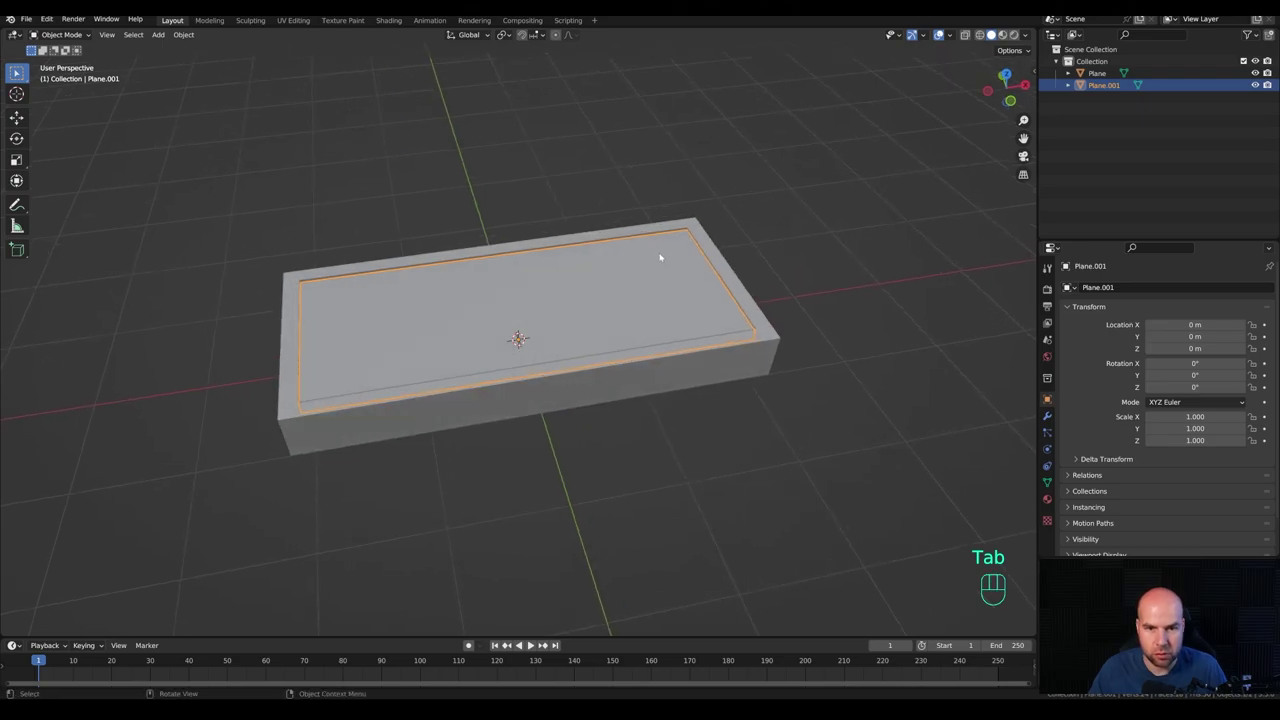
{"action": "key", "text": "KP_7"}
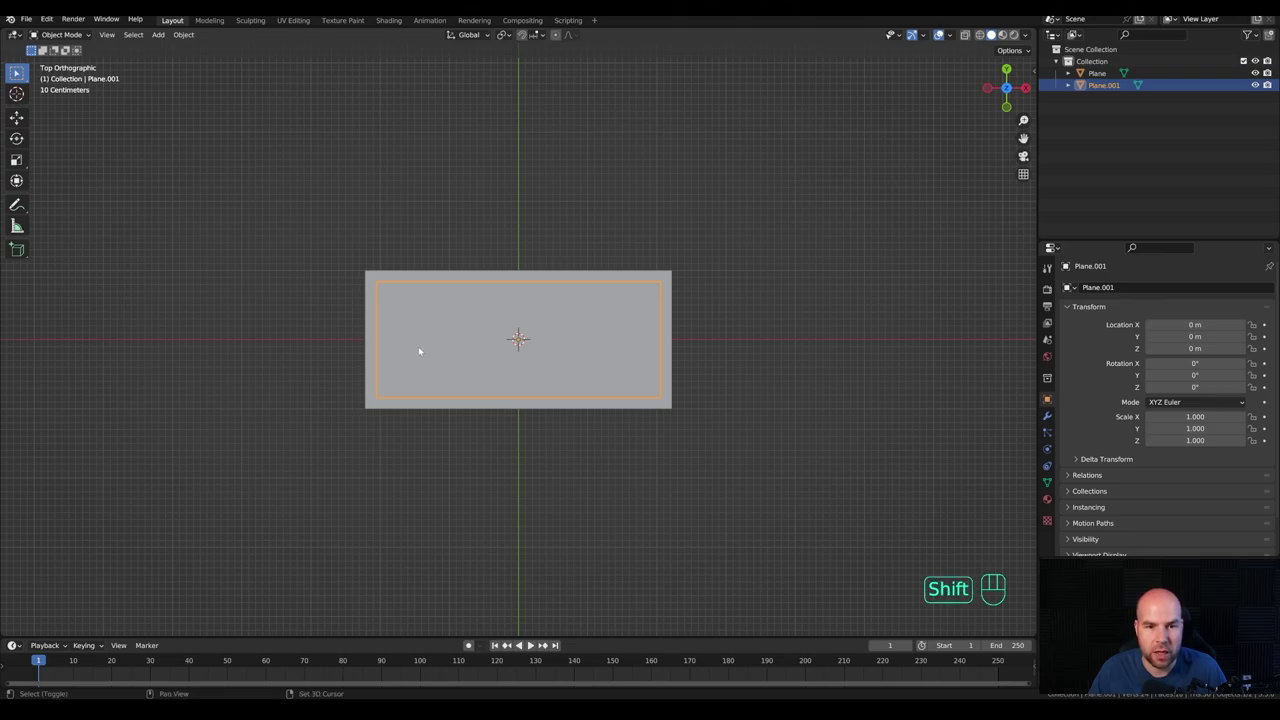
Step: Place the 3D cursor on the panel's left side and add a small scaled-down cube there
{"action": "right_click", "coordinate": [425, 350]}
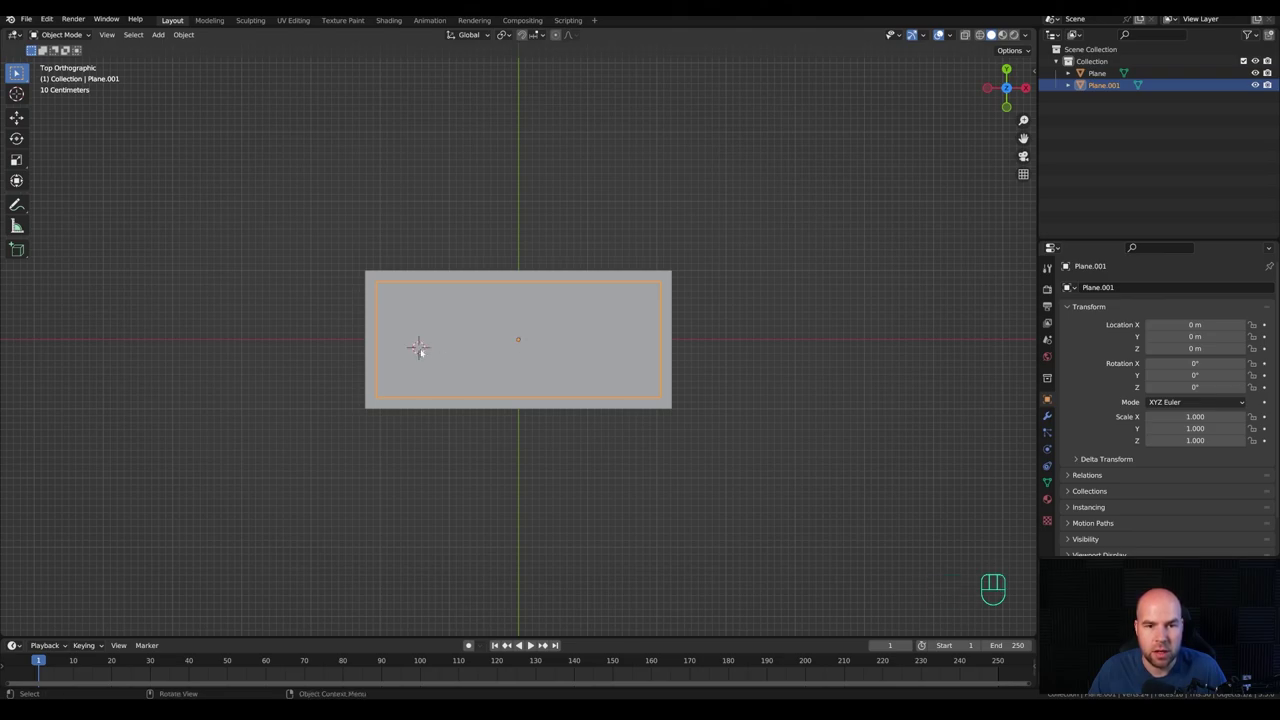
{"action": "right_click", "coordinate": [429, 354]}
{"action": "right_click", "coordinate": [430, 350]}
{"action": "key", "text": "shift+a"}
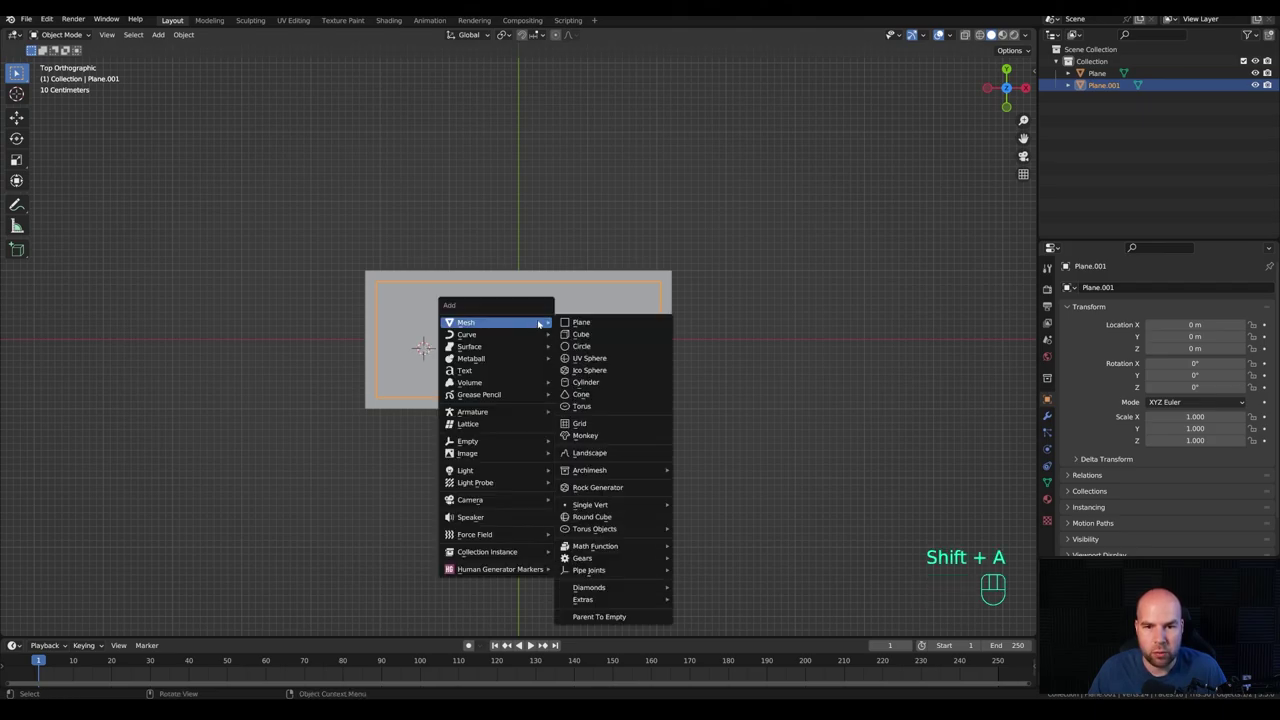
{"action": "key", "text": "Tab"}
{"action": "key", "text": "s"}
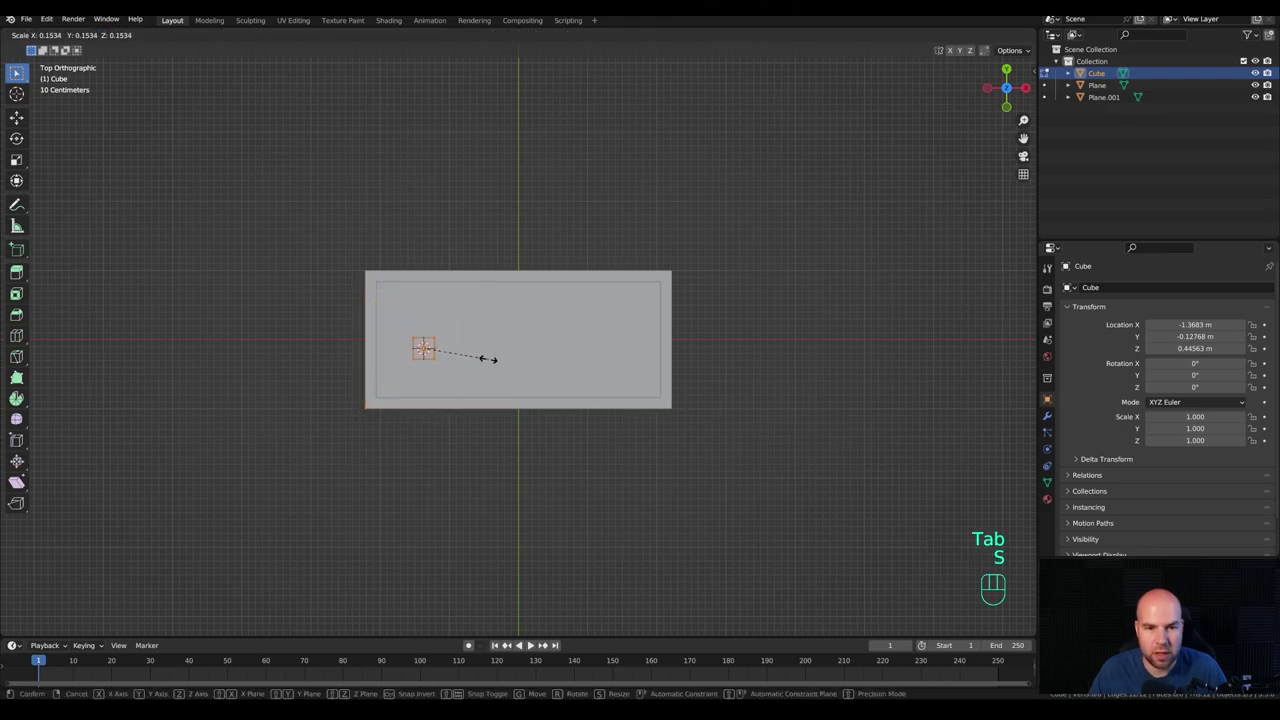
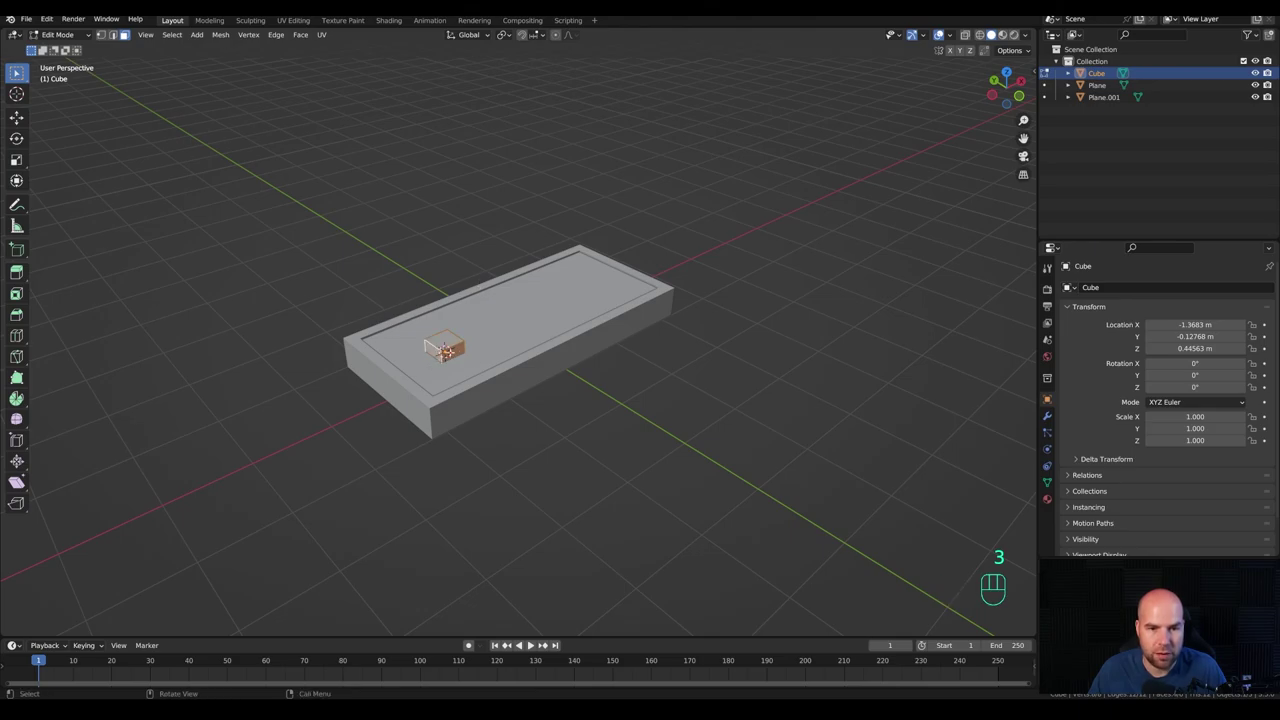
Step: Extrude the cube's side faces outward to form the plus-shaped D-pad cross
{"action": "key", "text": "alt+e"}
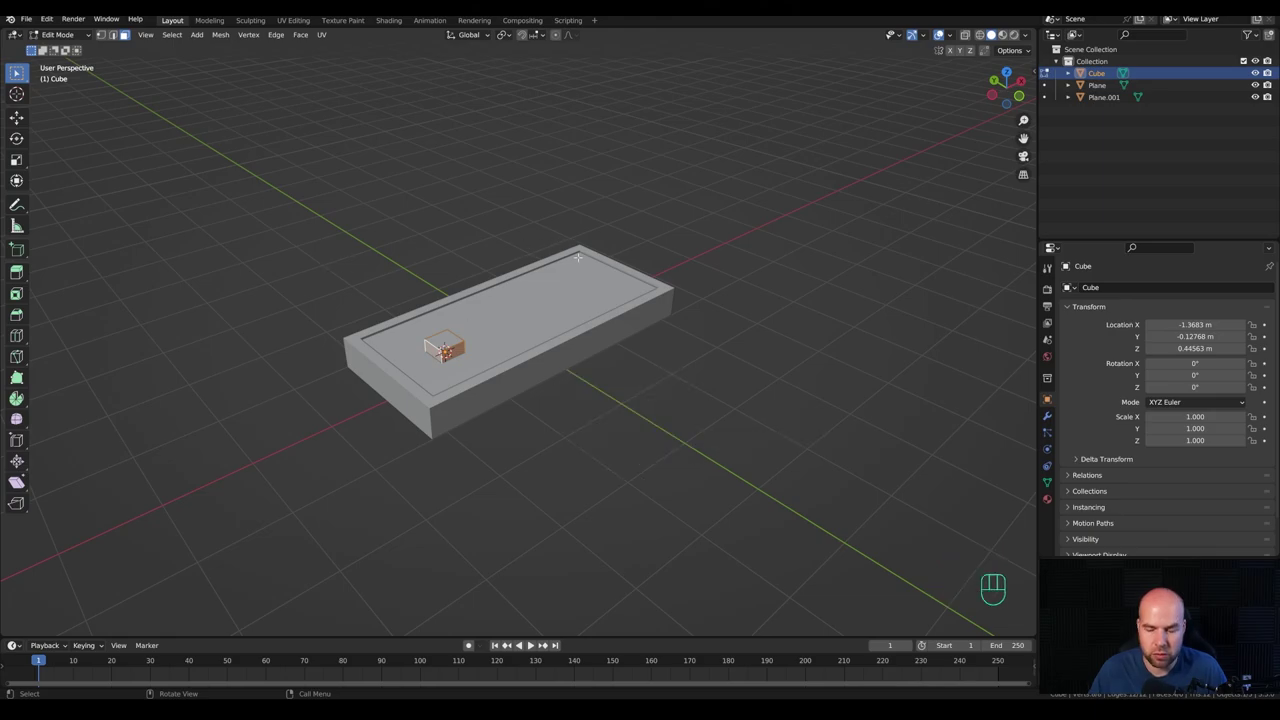
{"action": "key", "text": "KP_7"}
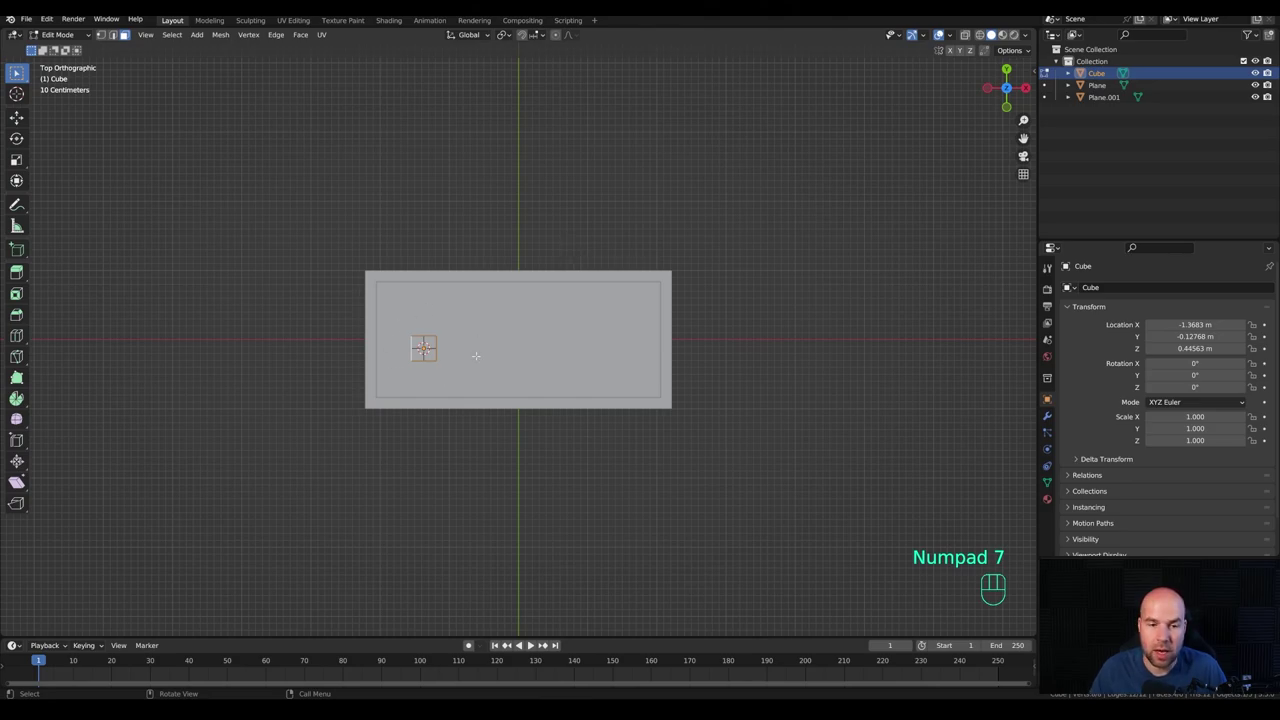
{"action": "key", "text": "alt+e"}
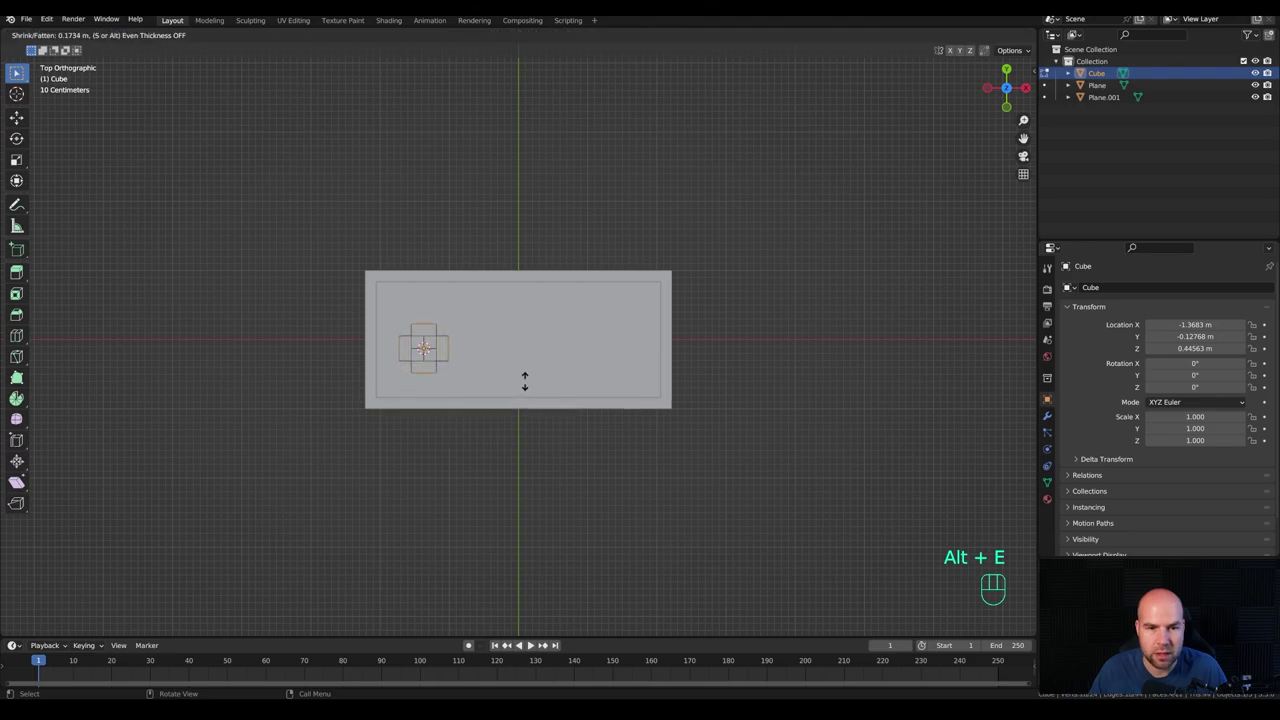
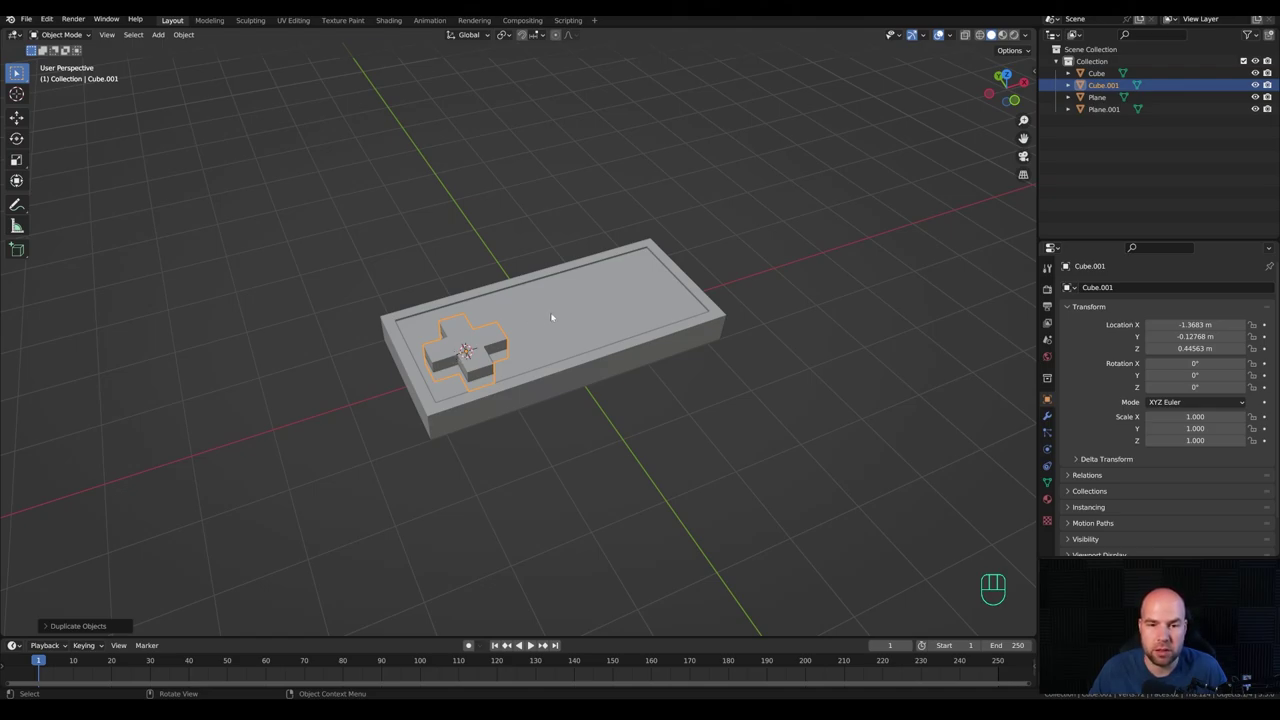
Step: Enable Bool Tool and boolean-difference the cross from Plane.001 to cut the D-pad opening
{"action": "left_click", "coordinate": [557, 316]}
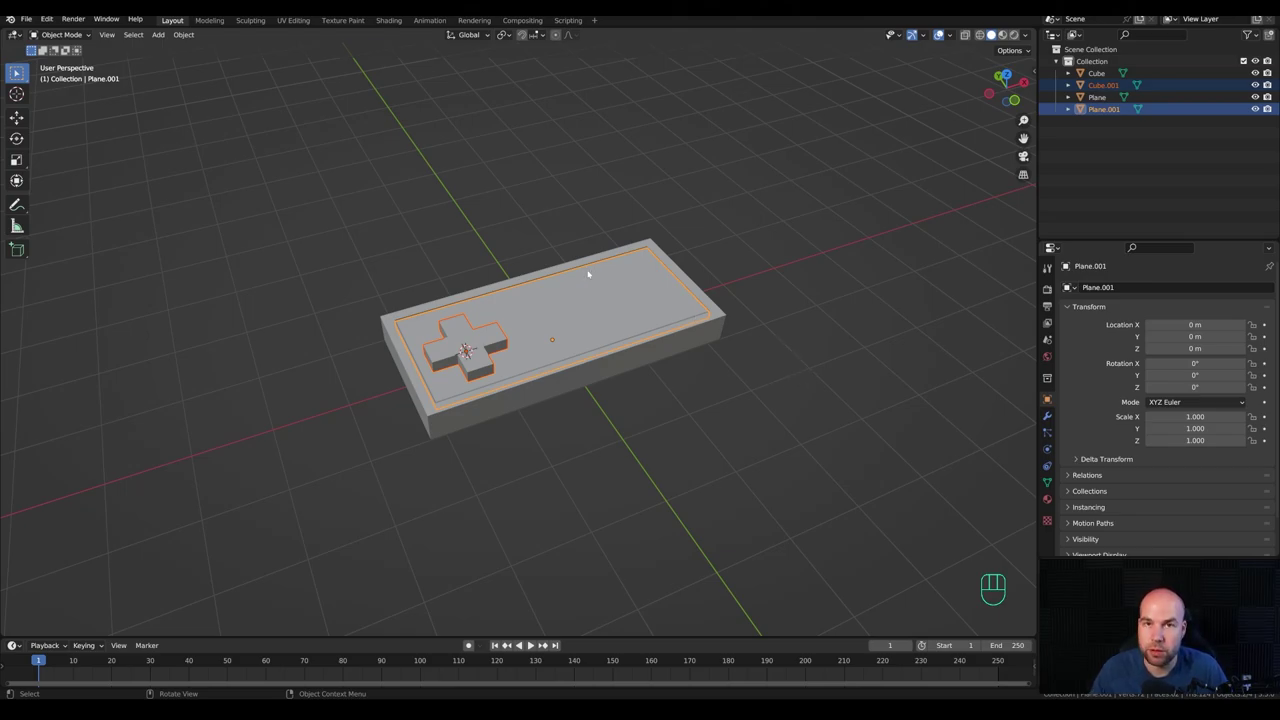
{"action": "left_click_drag", "start_coordinate": [50, 20], "coordinate": [83, 192]}
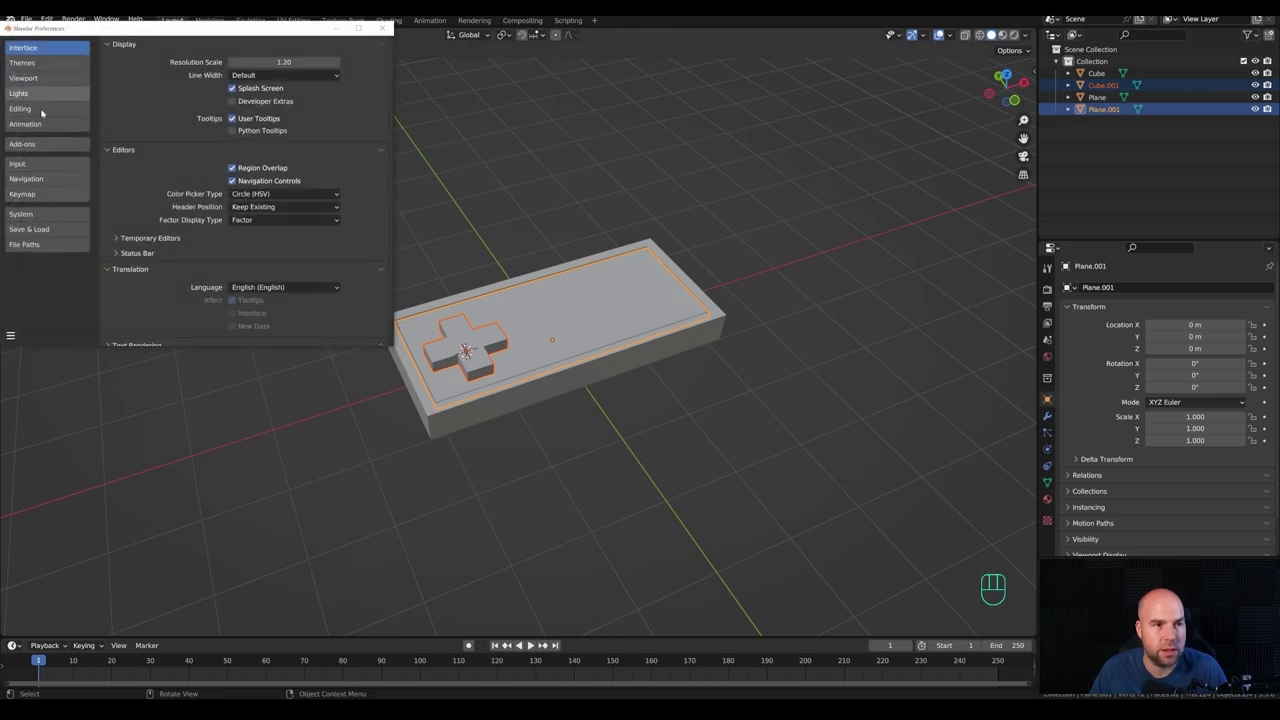
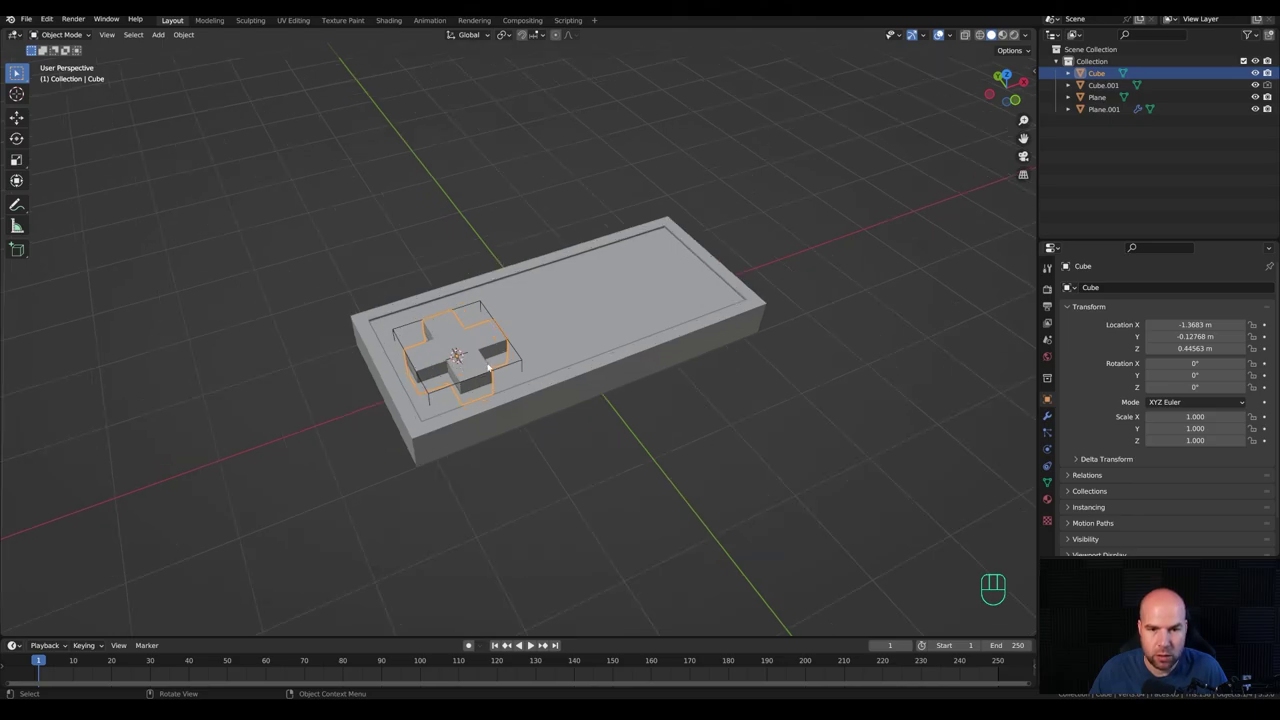
{"action": "key", "text": "g"}
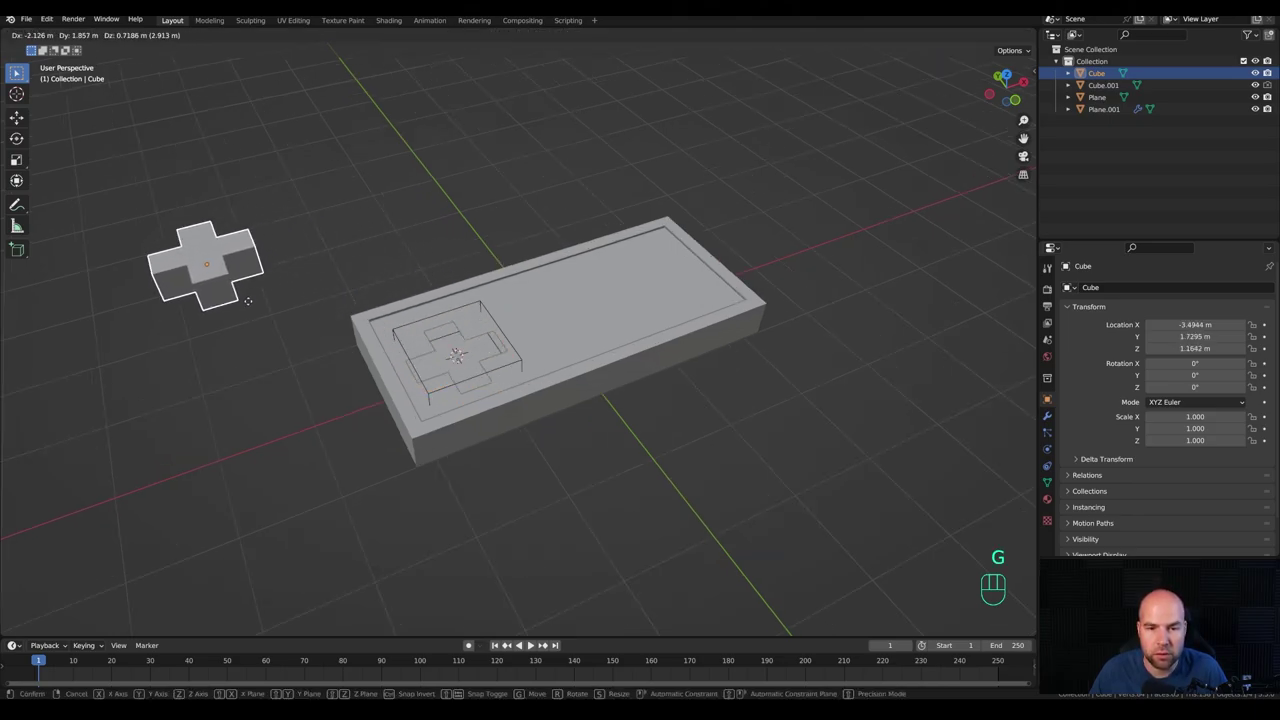
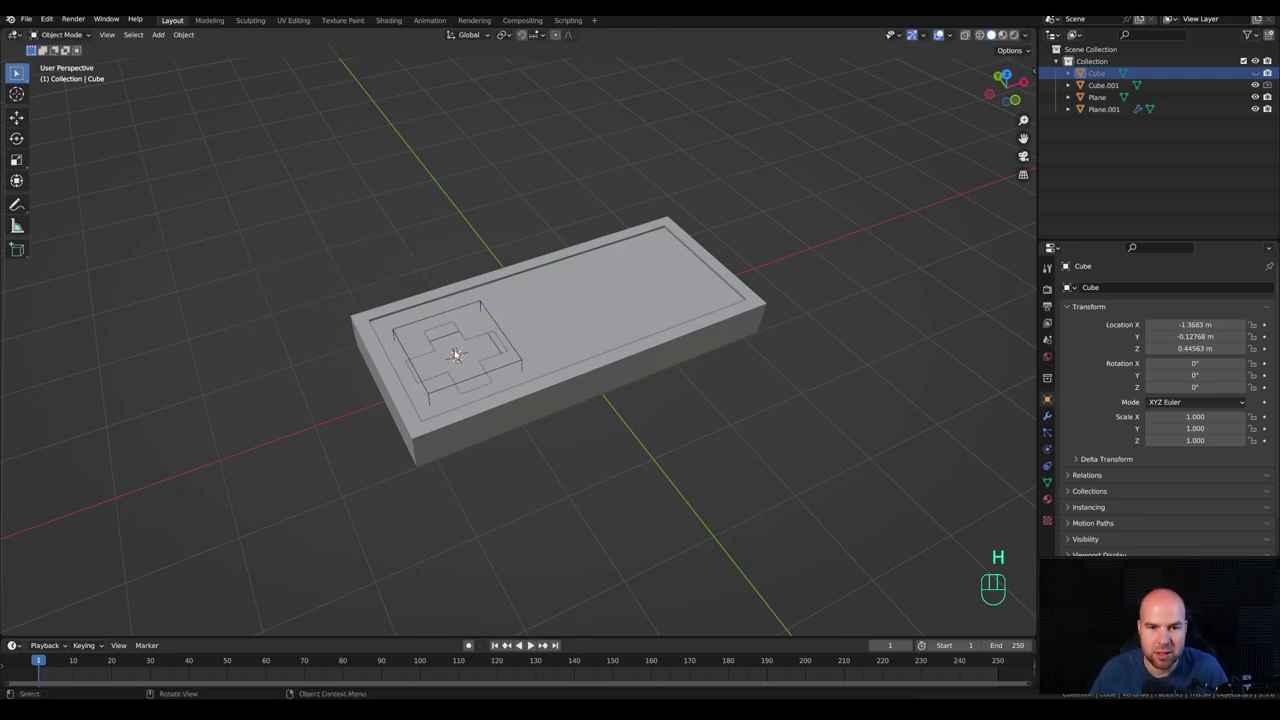
{"action": "left_click", "coordinate": [473, 335]}
{"action": "left_click_drag", "start_coordinate": [687, 372], "coordinate": [717, 350]}
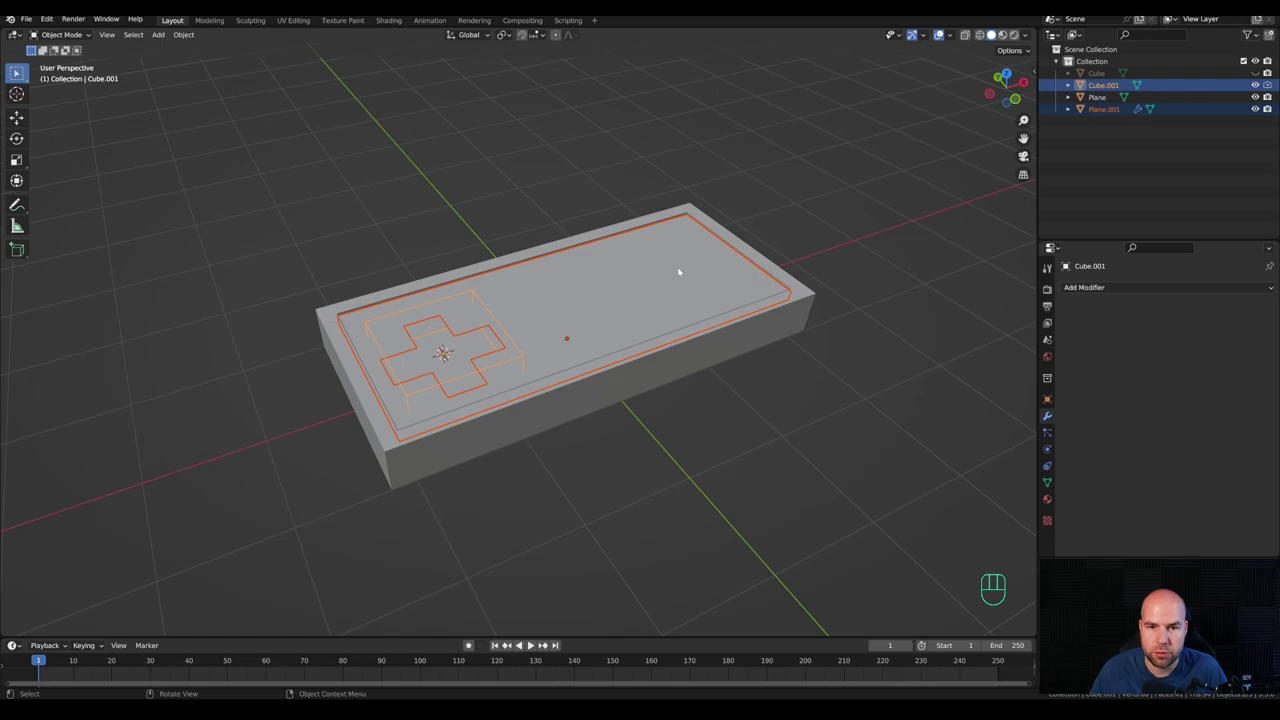
Step: Recalculate normals on all of Cube.001's geometry so the plus-shaped recess displays cleanly
{"action": "key", "text": "Tab"}
{"action": "key", "text": "a"}
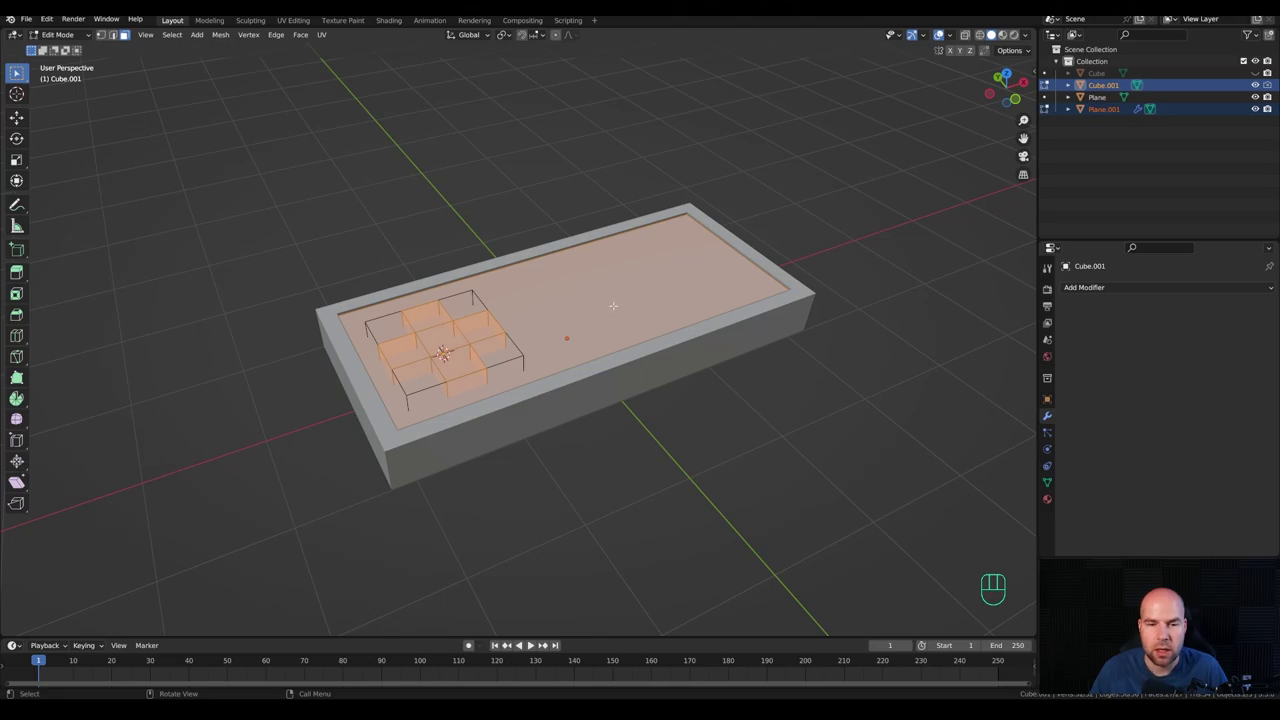
{"action": "key", "text": "q"}
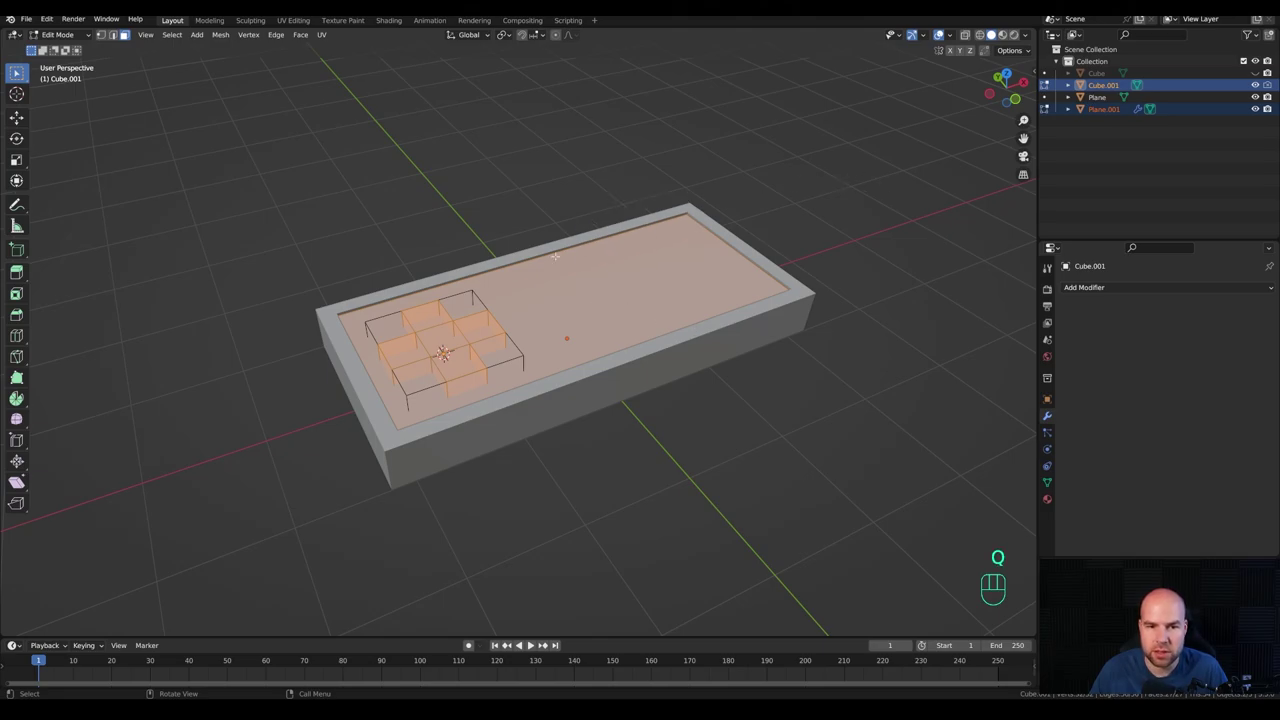
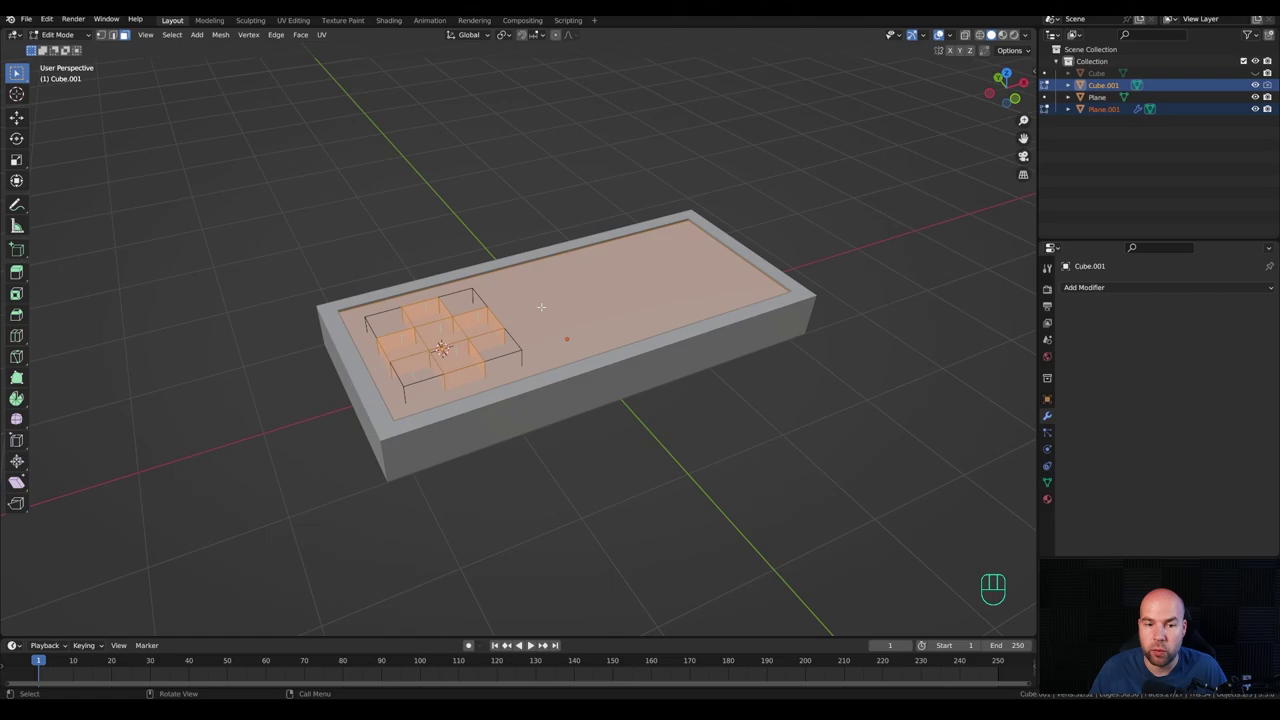
{"action": "key", "text": "shift+n"}
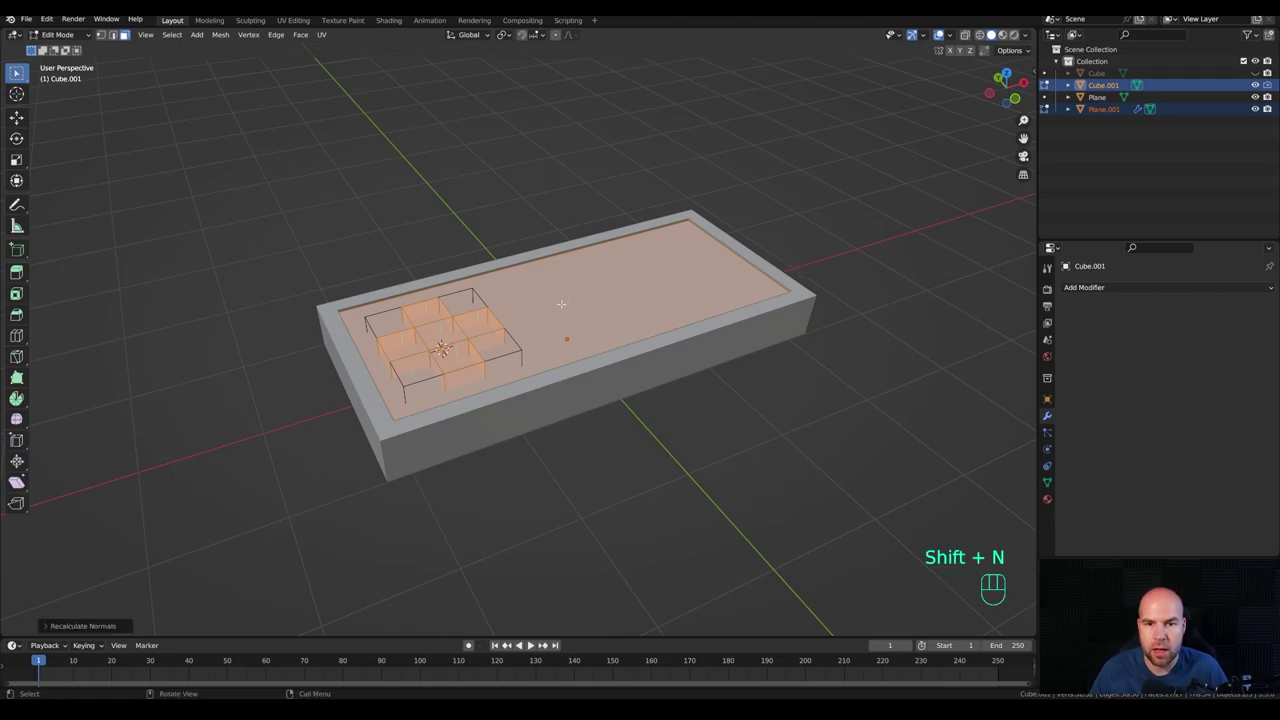
{"action": "key", "text": "q"}
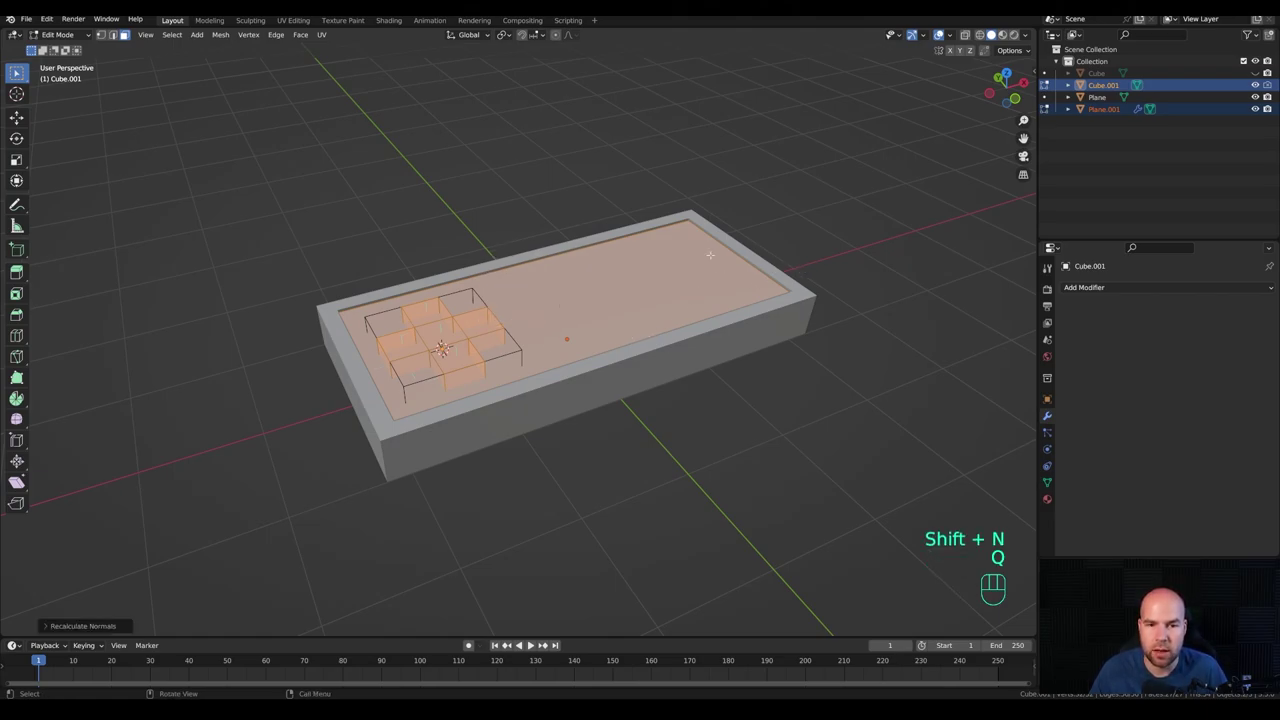
{"action": "key", "text": "Tab"}
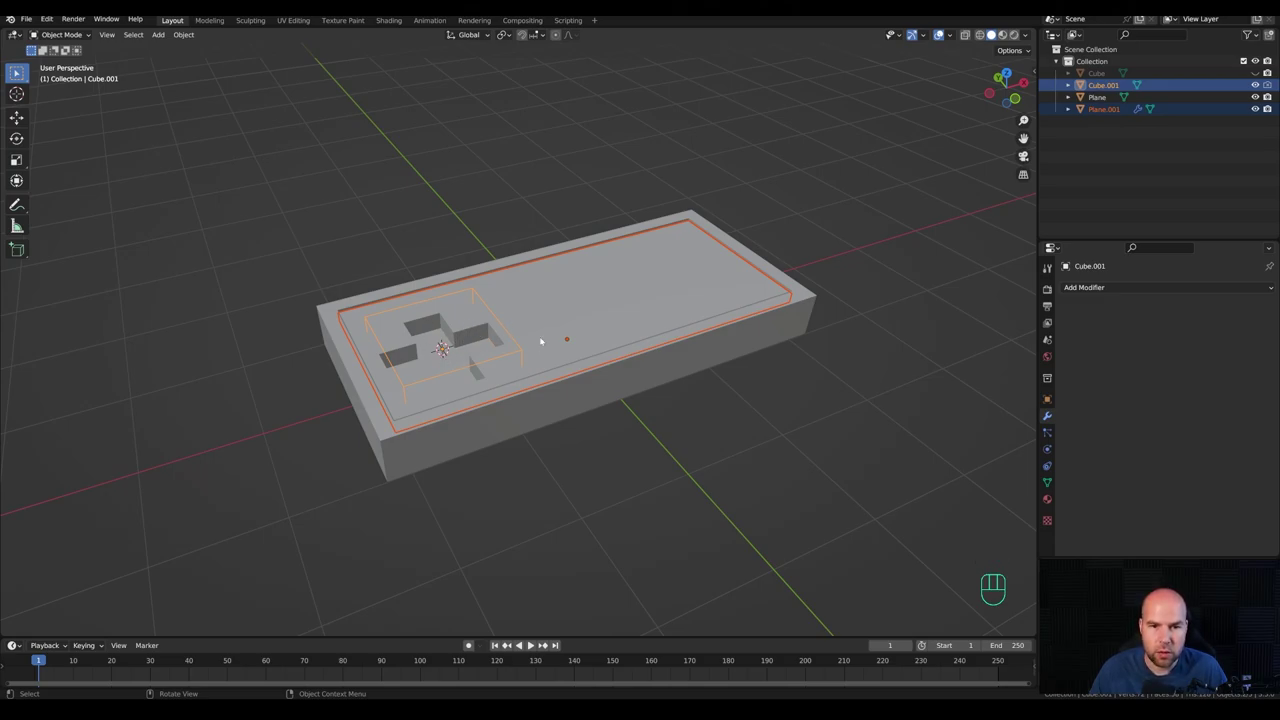
Step: Unhide the D-pad cross, flatten it along Z and shrink its faces evenly to fit the cutout
{"action": "key", "text": "alt+h"}
{"action": "left_click", "coordinate": [463, 340]}
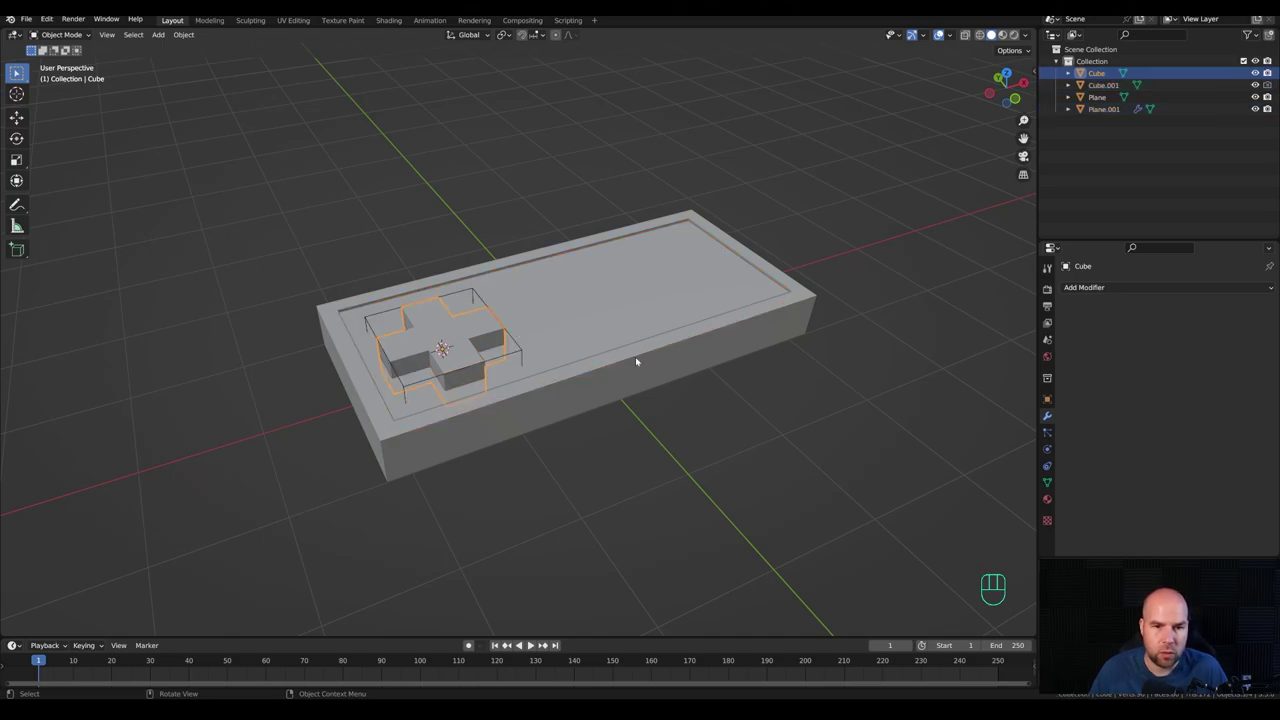
{"action": "key", "text": "Tab"}
{"action": "key", "text": "a"}
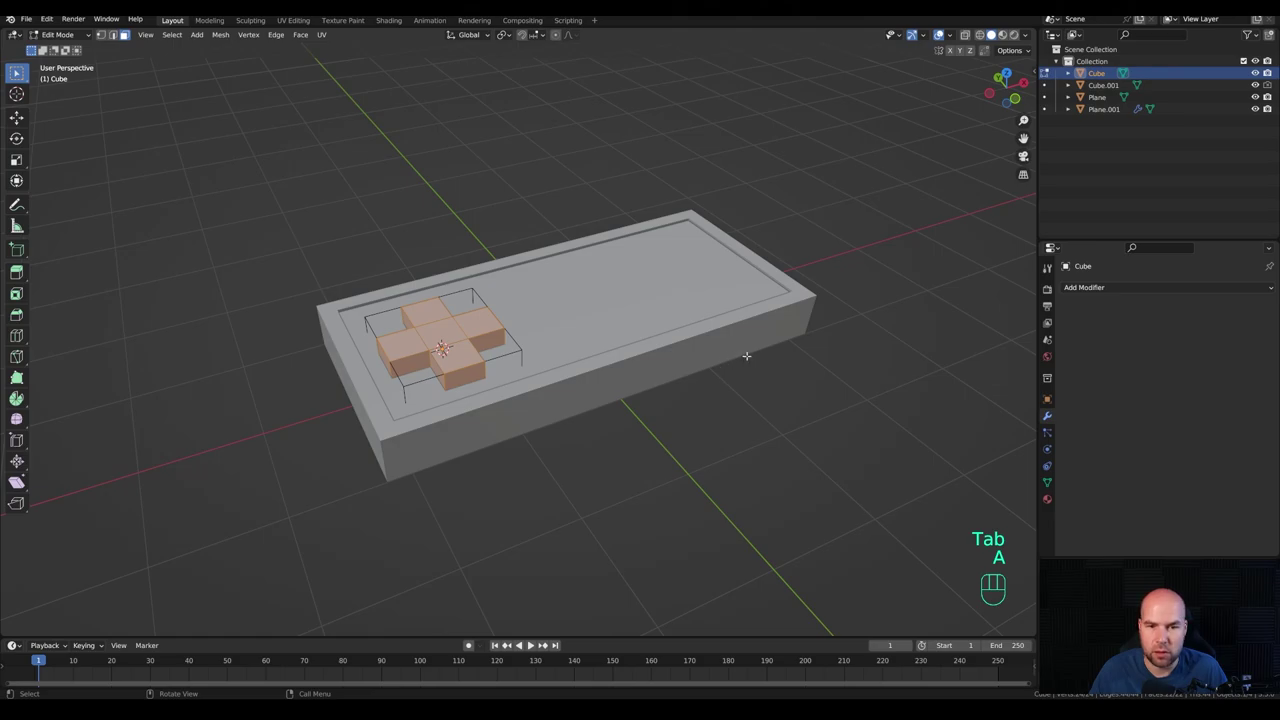
{"action": "key", "text": "s"}
{"action": "key", "text": "z"}
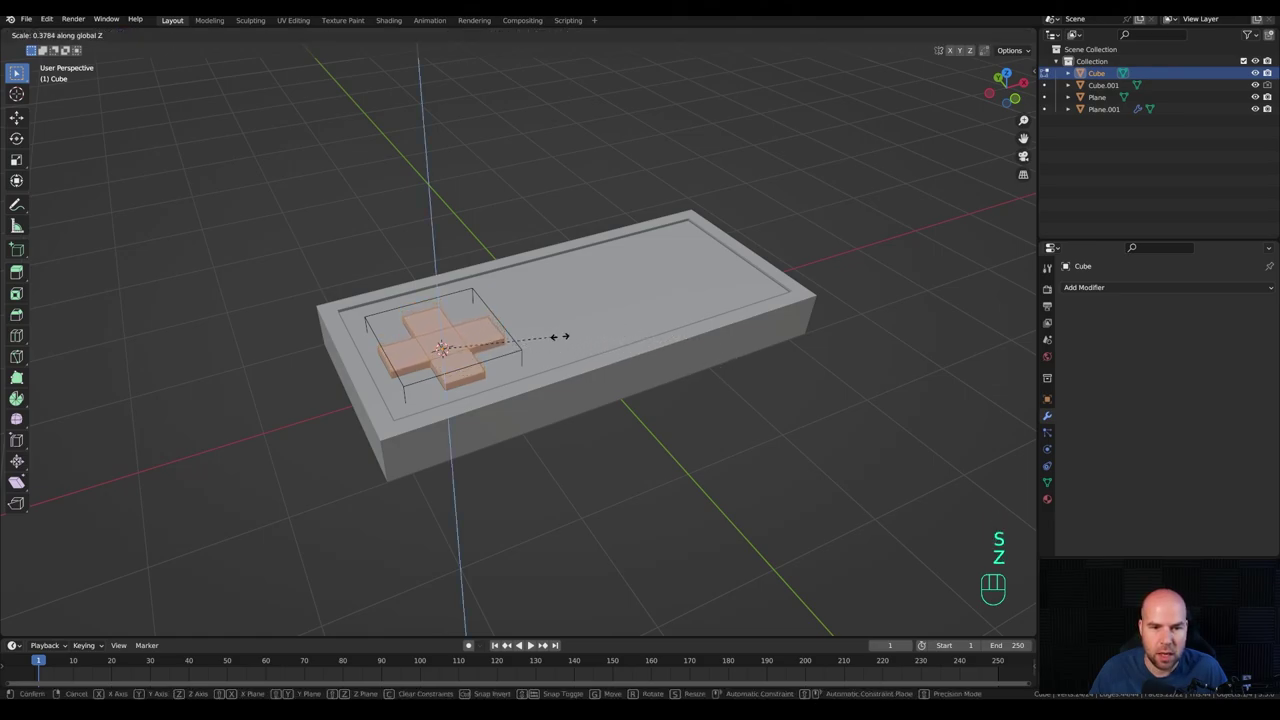
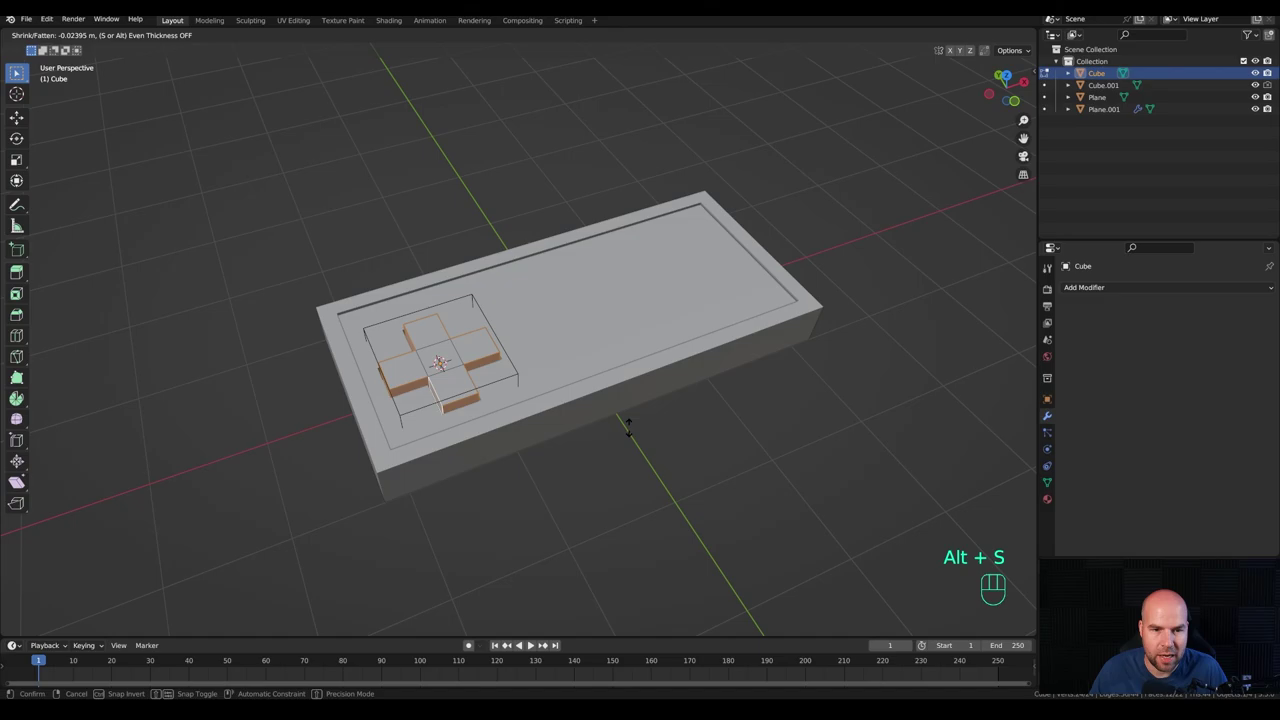
{"action": "key", "text": "s"}
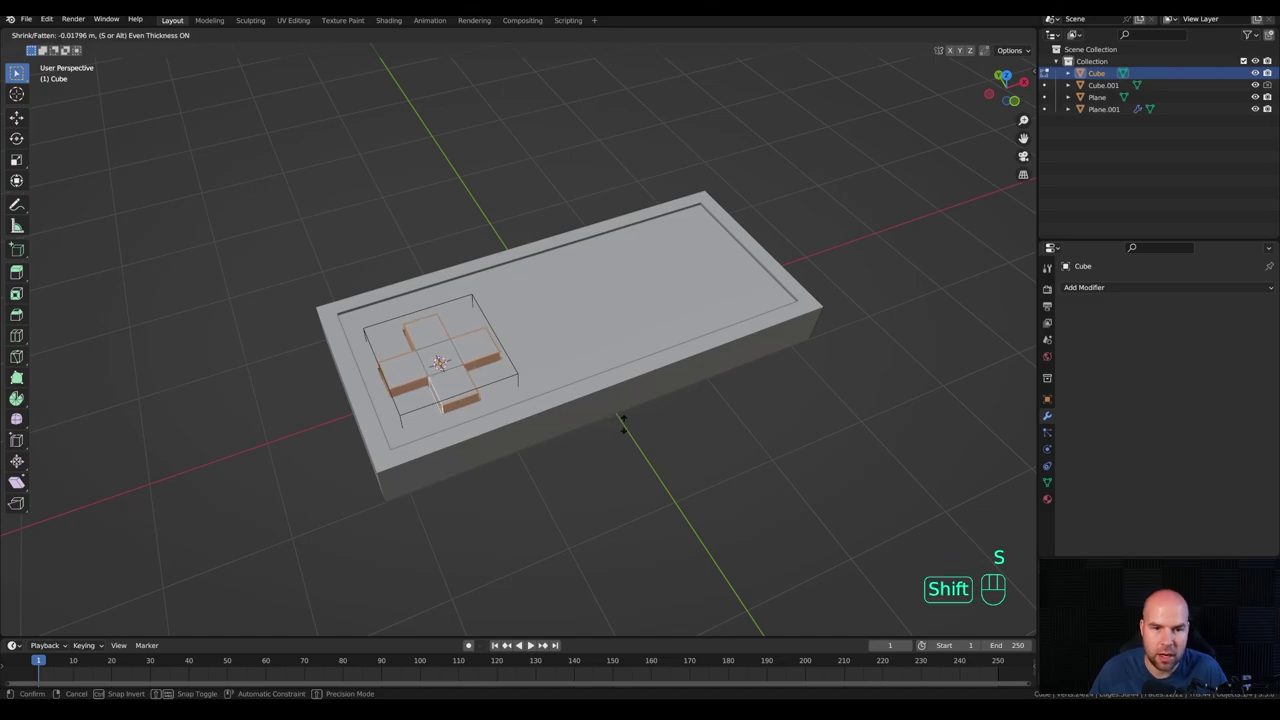
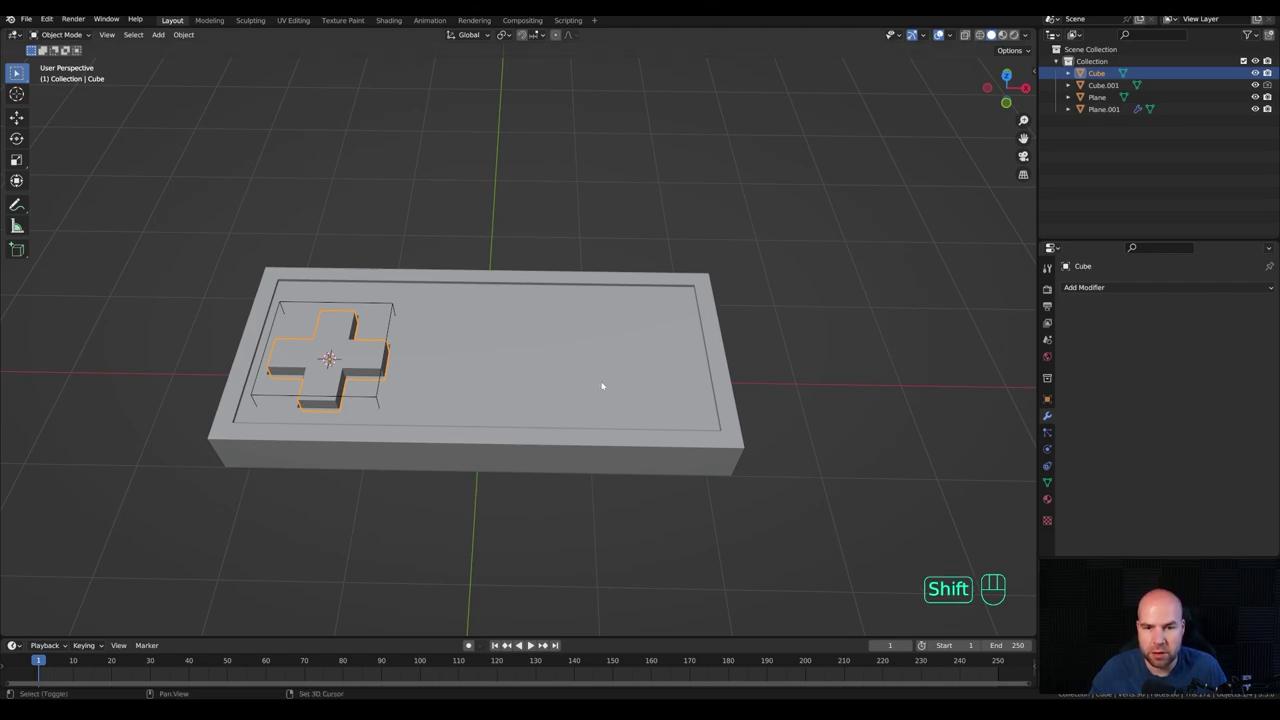
Step: Add a cube at the controller's right side, shrink it to a small square block and position it
{"action": "right_click", "coordinate": [605, 384]}
{"action": "key", "text": "shift+a"}
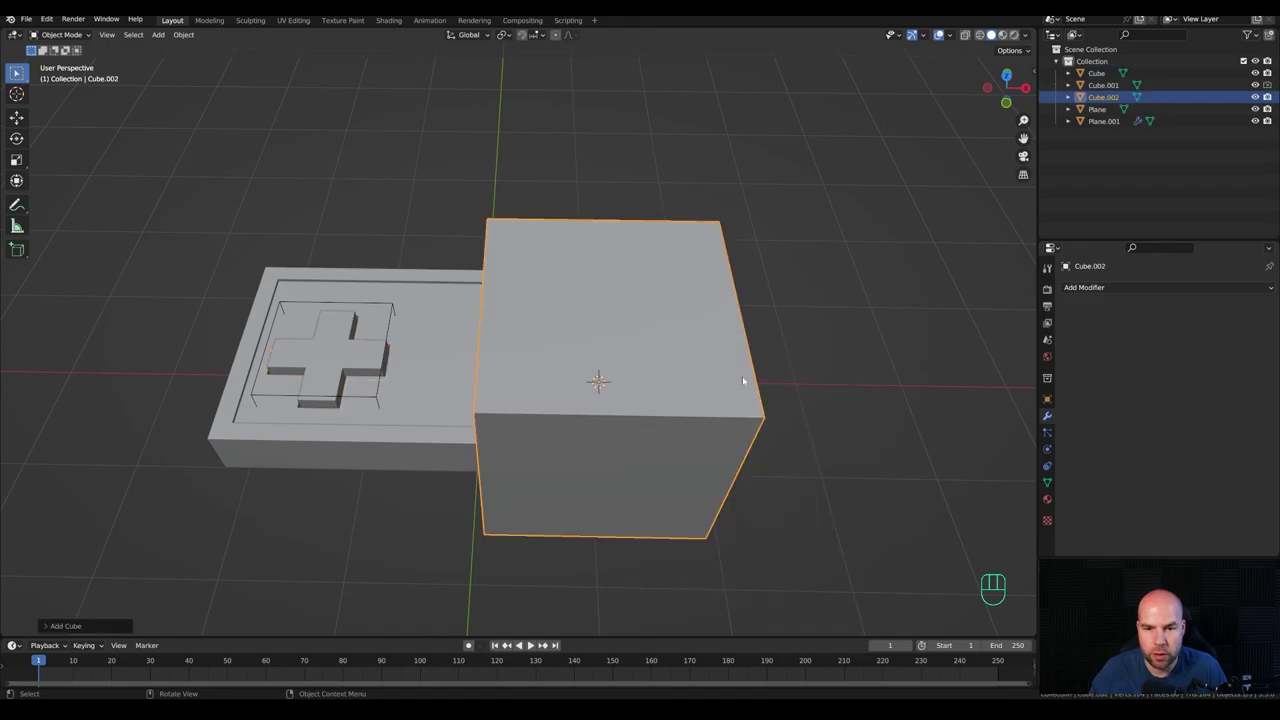
{"action": "key", "text": "Tab"}
{"action": "key", "text": "s"}
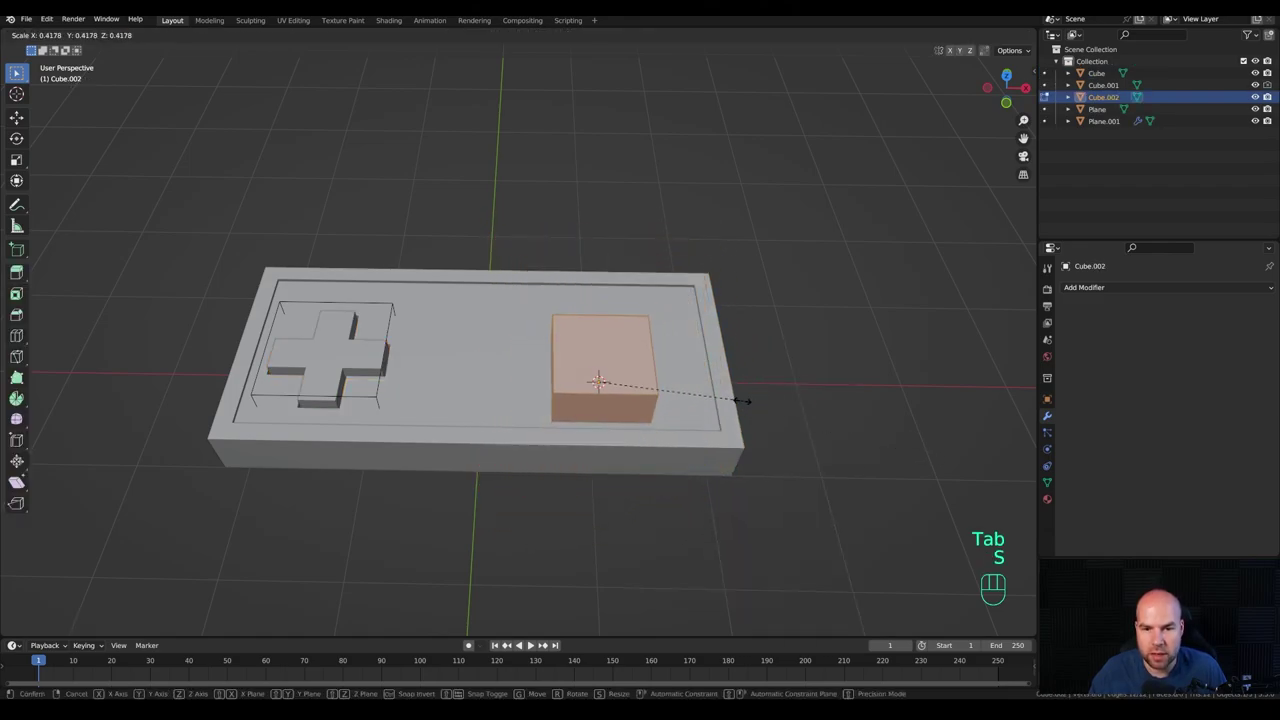
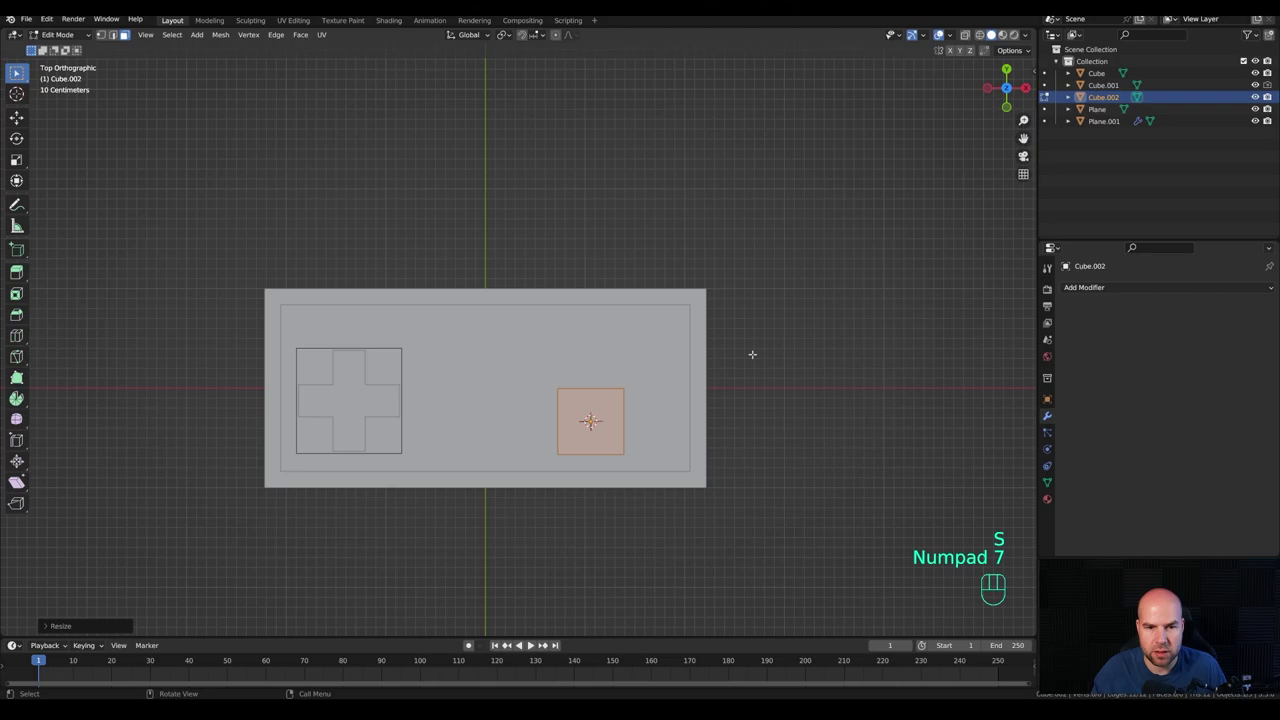
{"action": "key", "text": "s"}
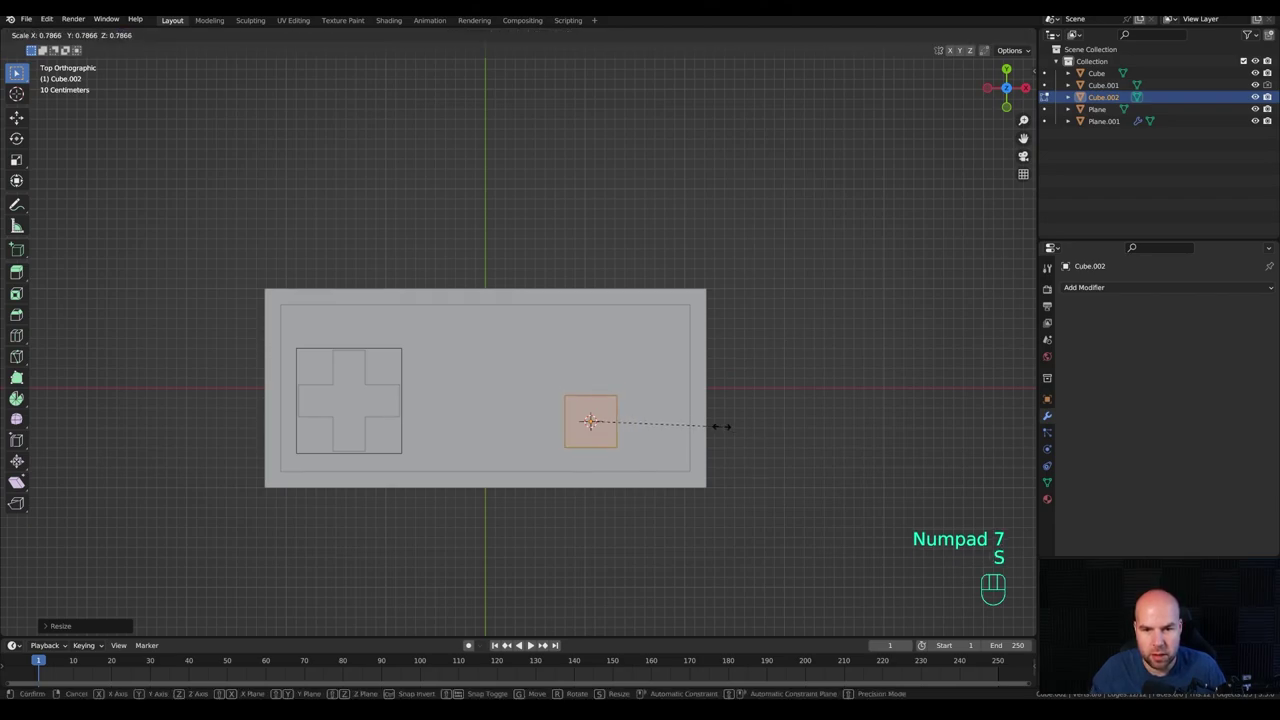
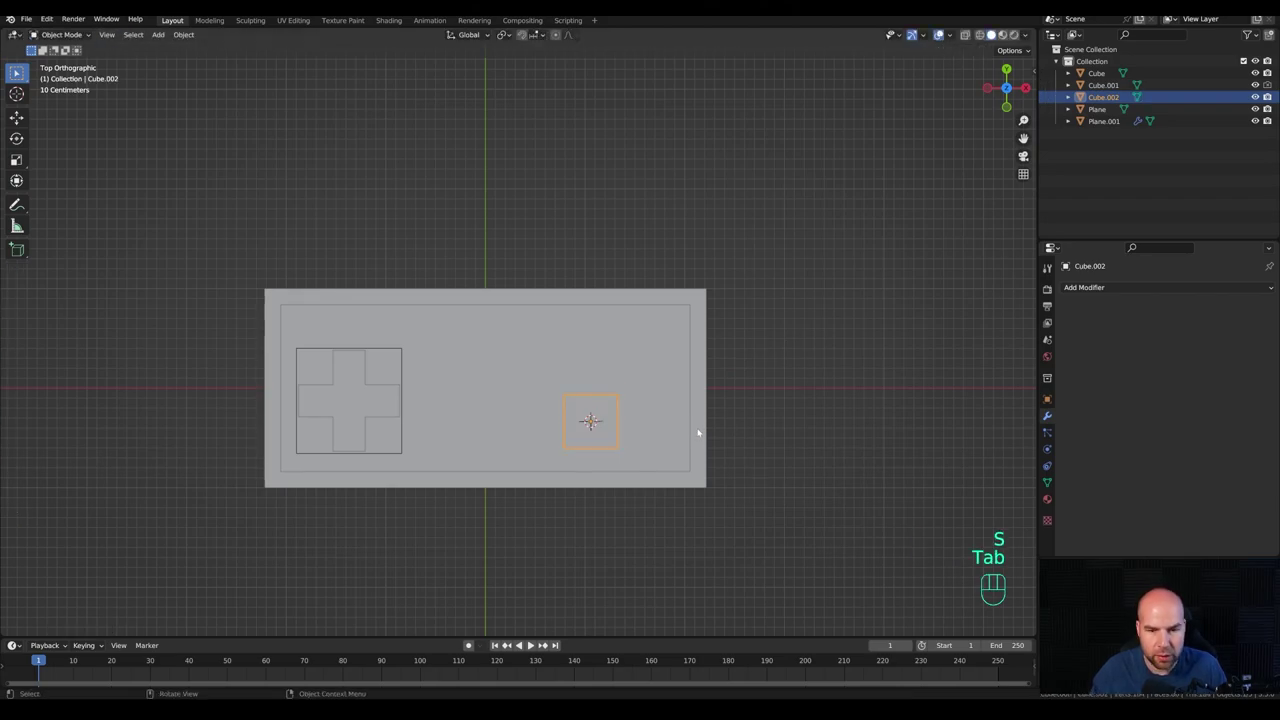
{"action": "key", "text": "g"}
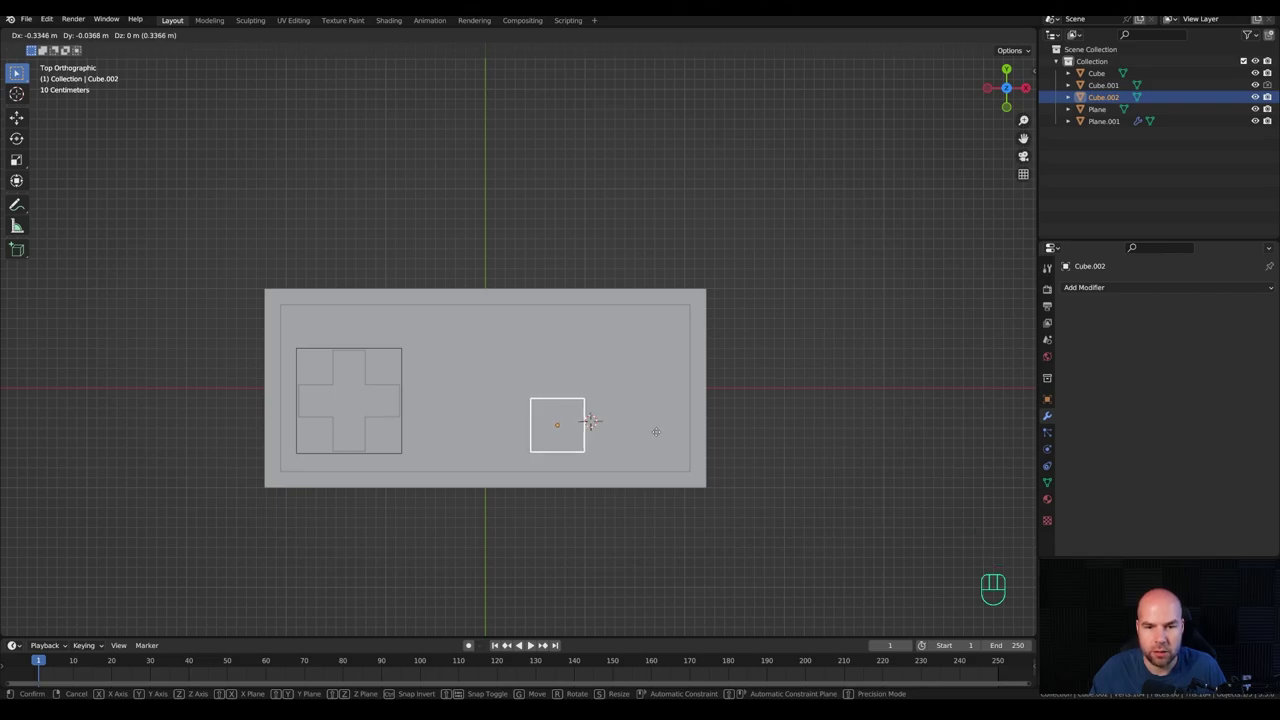
{"action": "left_click", "coordinate": [663, 434]}
{"action": "left_click_drag", "start_coordinate": [561, 490], "coordinate": [562, 419]}
{"action": "middle_click", "coordinate": [616, 389]}
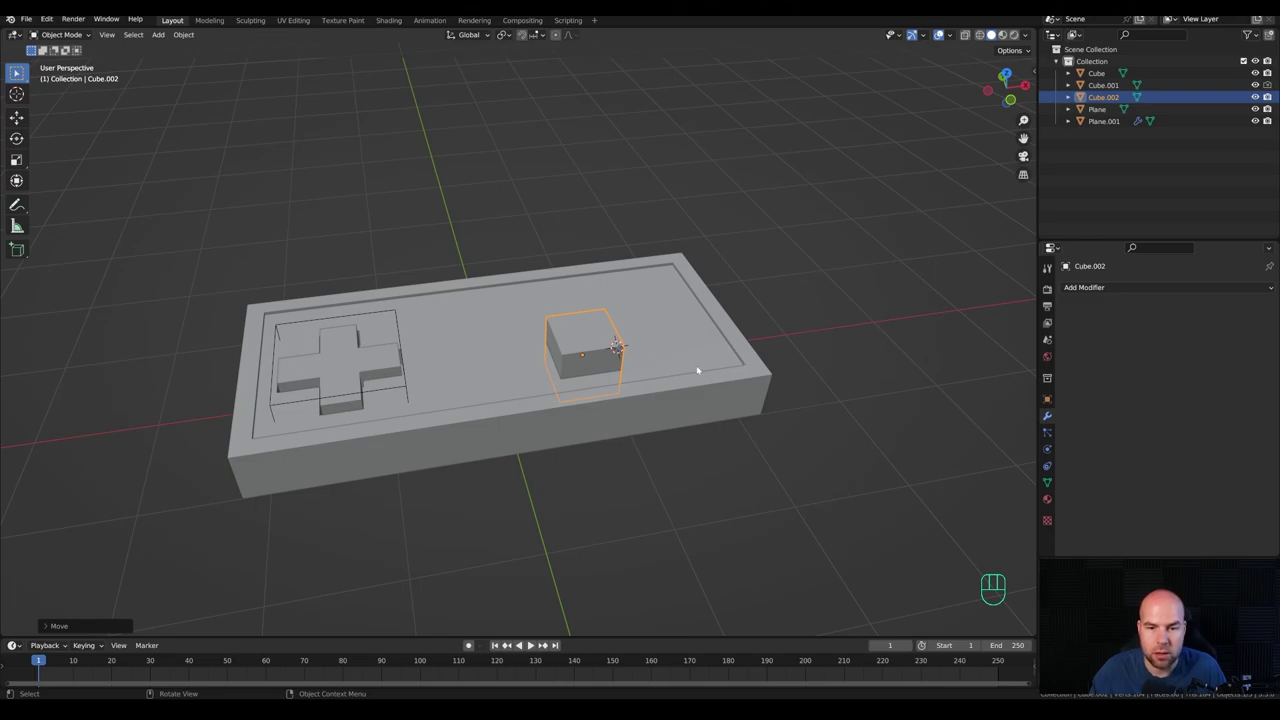
Step: Flatten the button block along Z, then duplicate it in place with Shift+D
{"action": "key", "text": "Tab"}
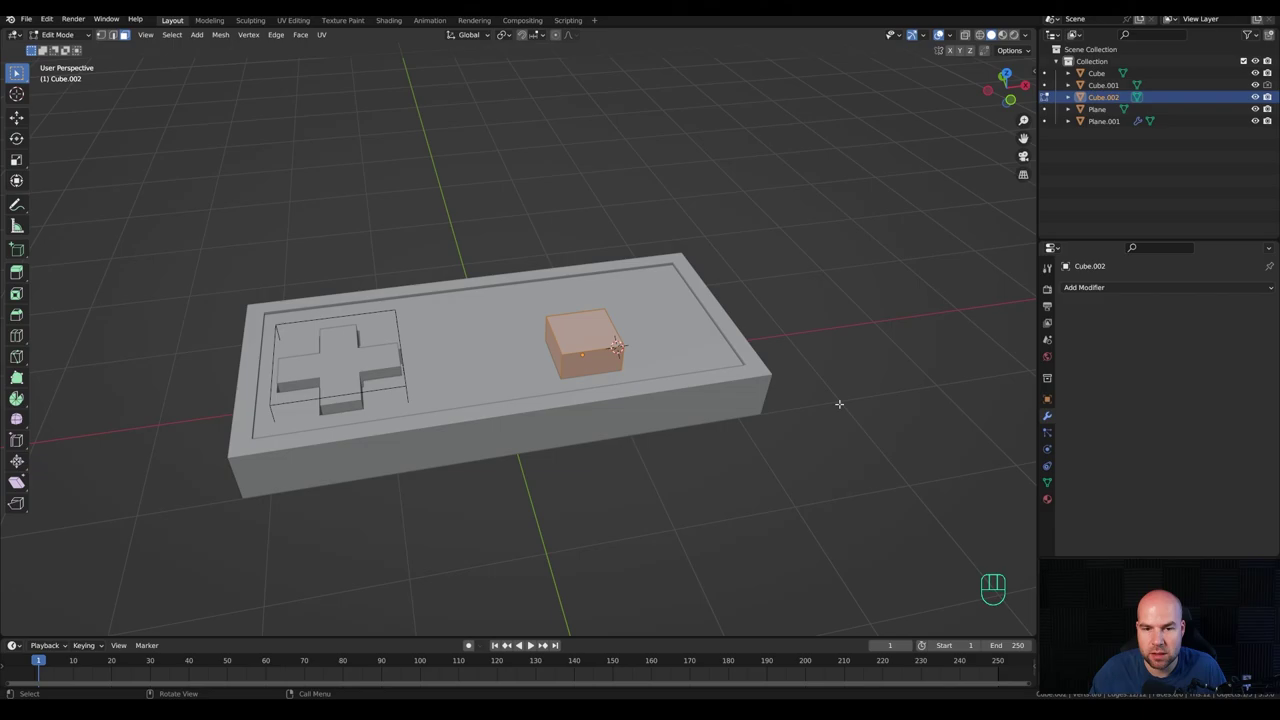
{"action": "key", "text": "s"}
{"action": "key", "text": "z"}
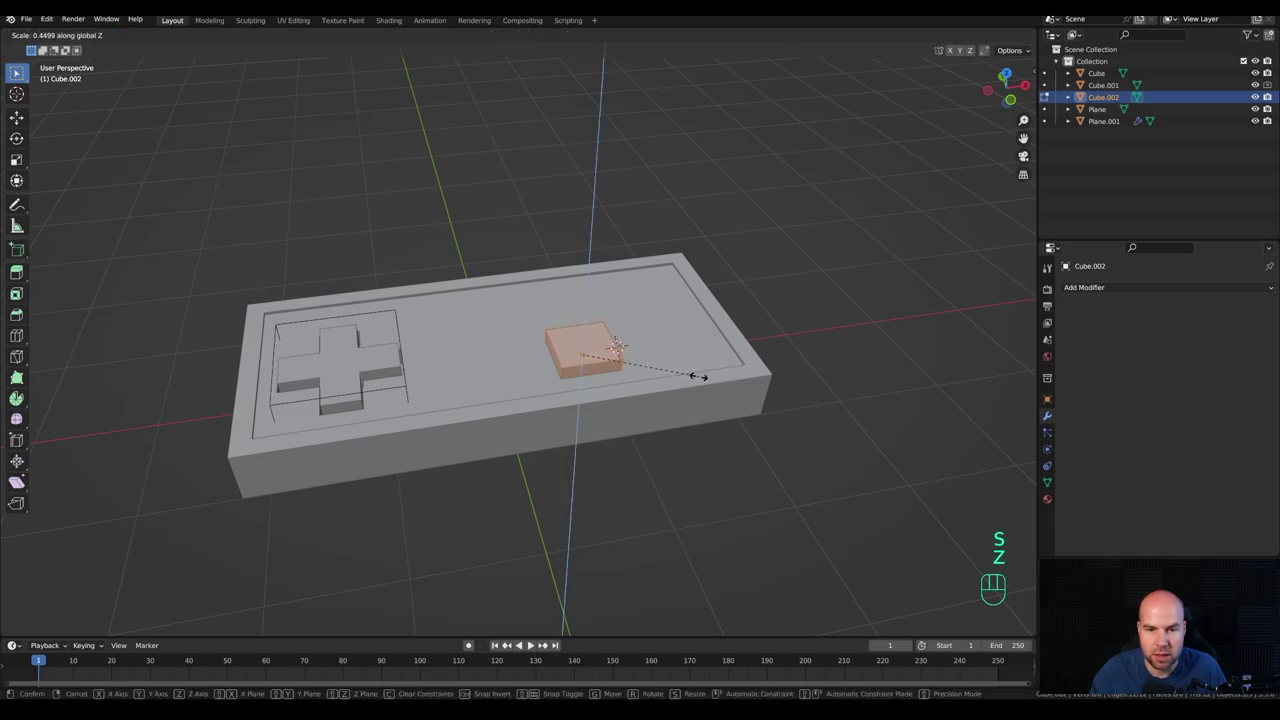
{"action": "key", "text": "Tab"}
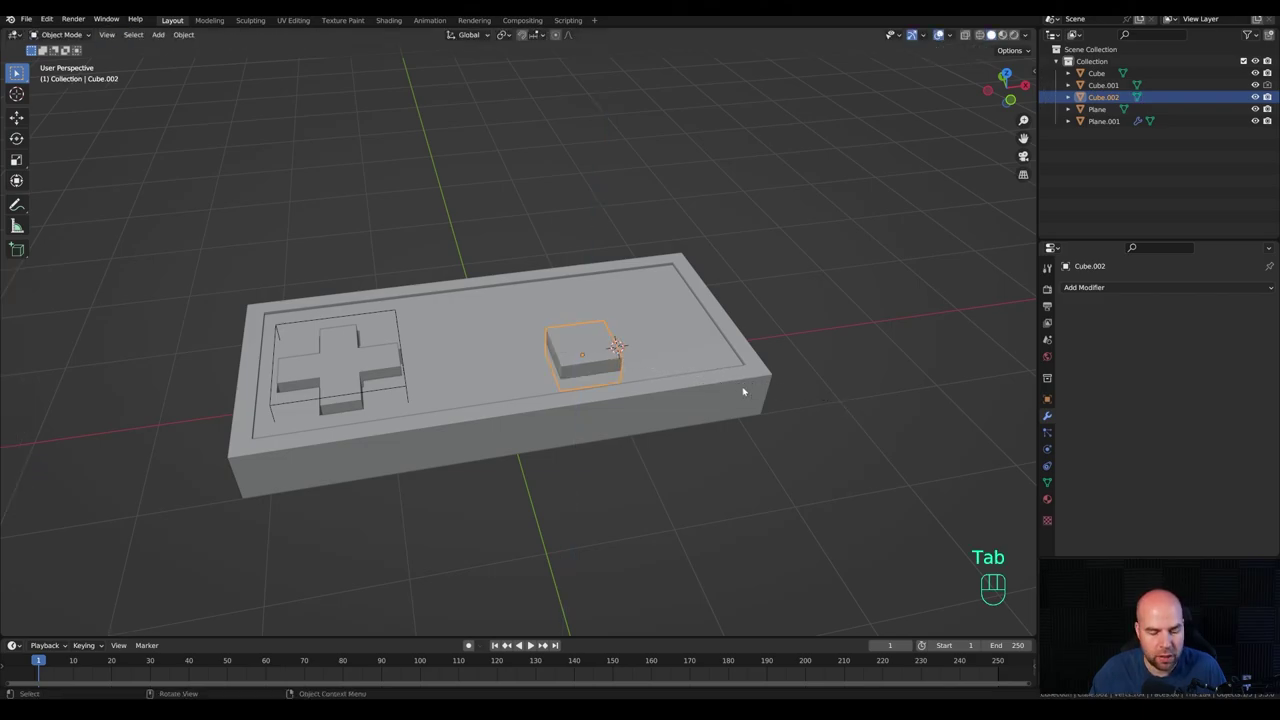
{"action": "key", "text": "shift+d"}
{"action": "right_click", "coordinate": [699, 288]}
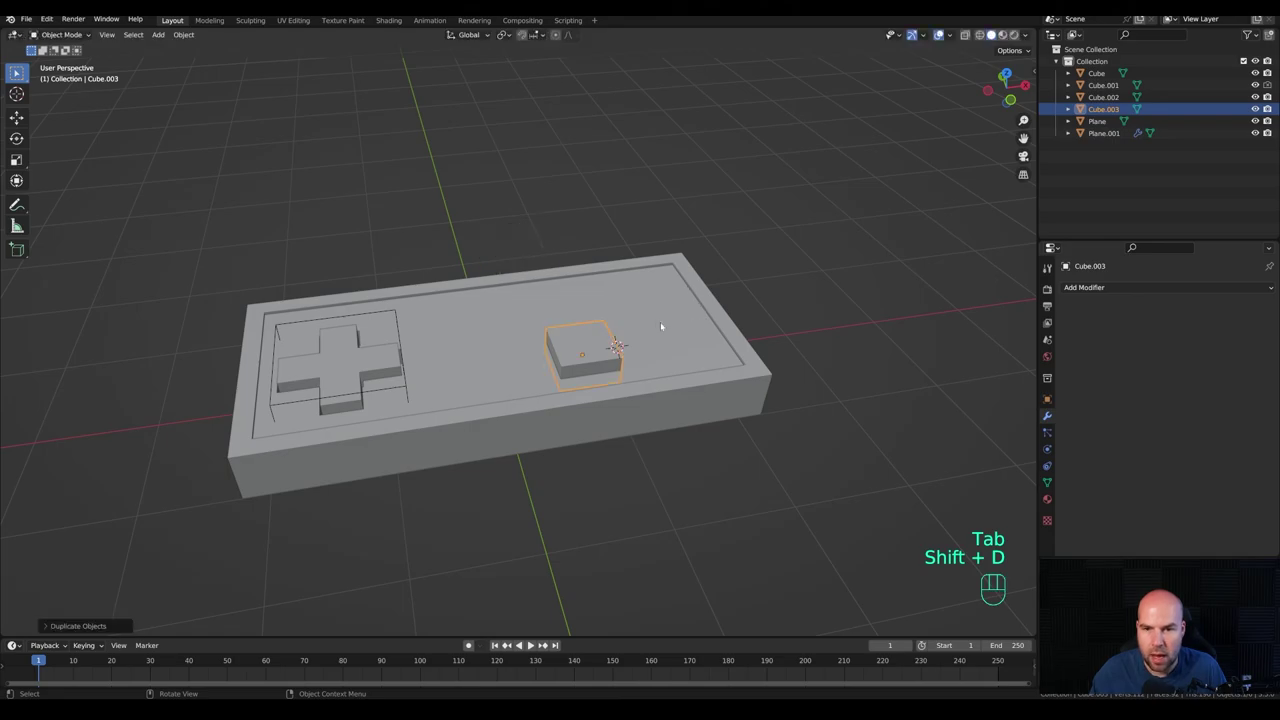
Step: Boolean-difference the button copy from Cube.001 and hide/unhide Cube.002 to verify the square hole
{"action": "left_click", "coordinate": [672, 329]}
{"action": "key", "text": "ctrl+KP_Subtract"}
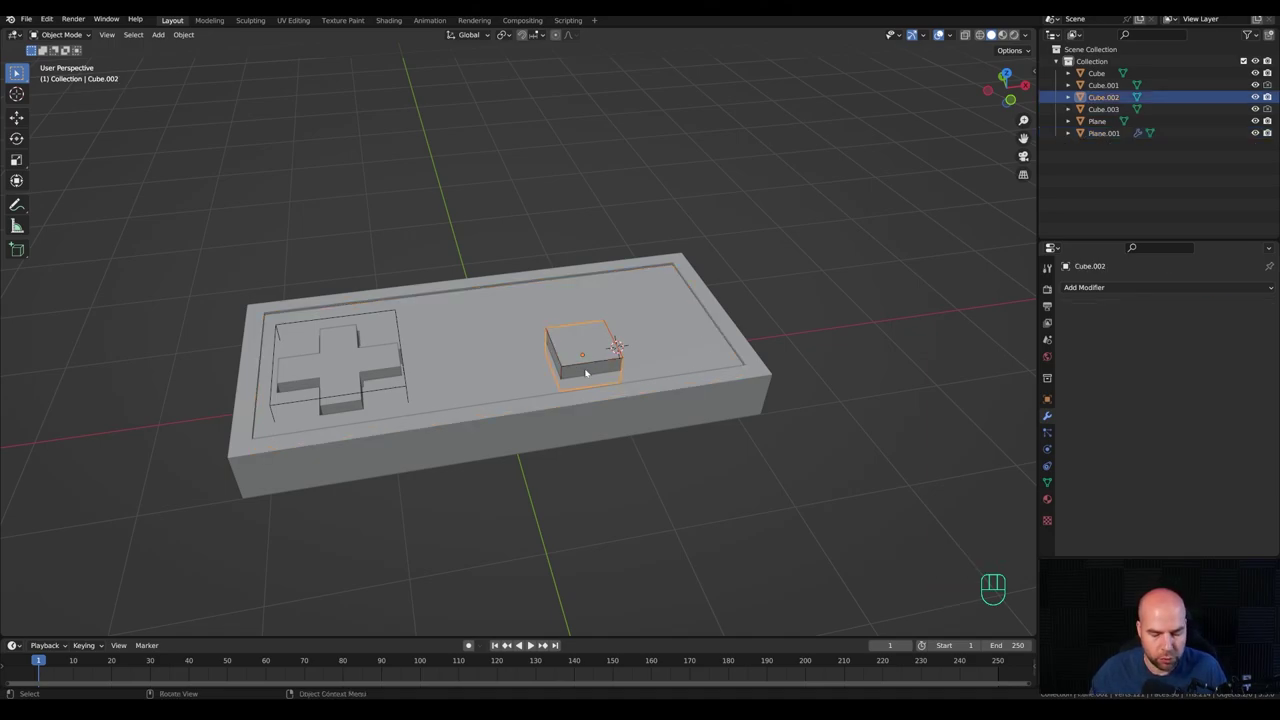
{"action": "key", "text": "h"}
{"action": "left_click_drag", "start_coordinate": [641, 336], "coordinate": [664, 342]}
{"action": "left_click_drag", "start_coordinate": [671, 363], "coordinate": [619, 354]}
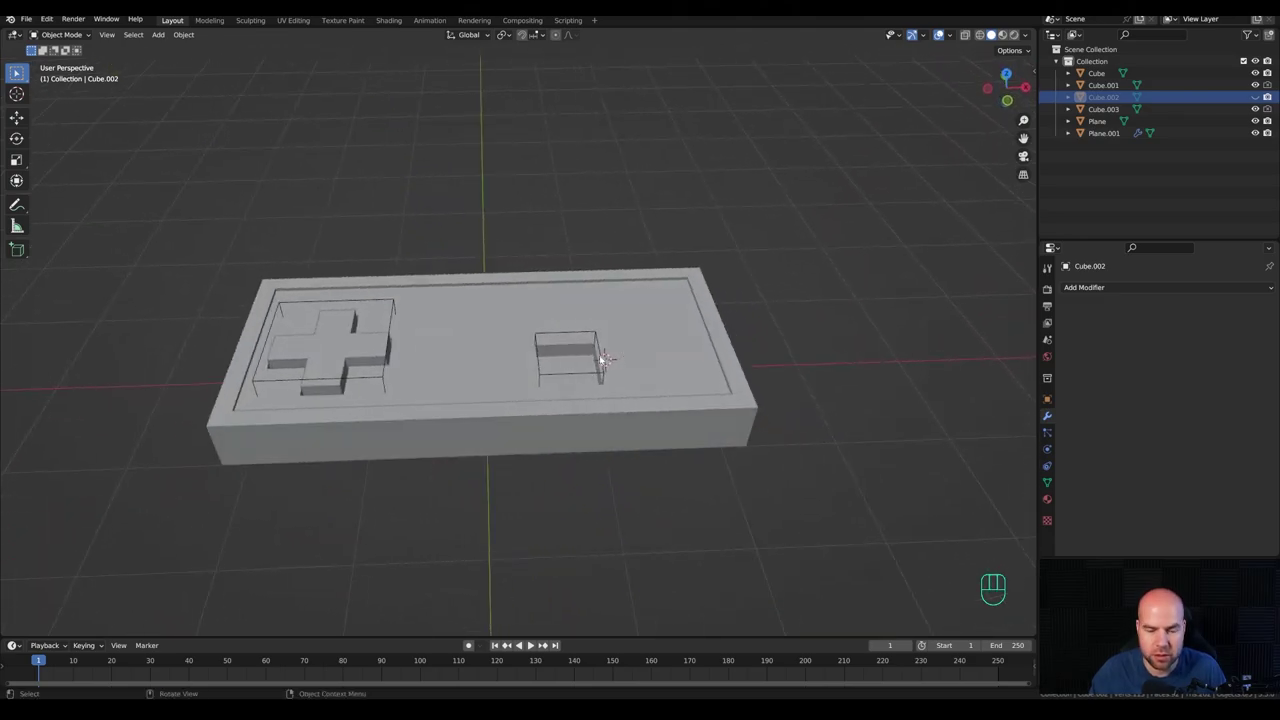
{"action": "middle_click", "coordinate": [627, 345]}
{"action": "key", "text": "alt+h"}
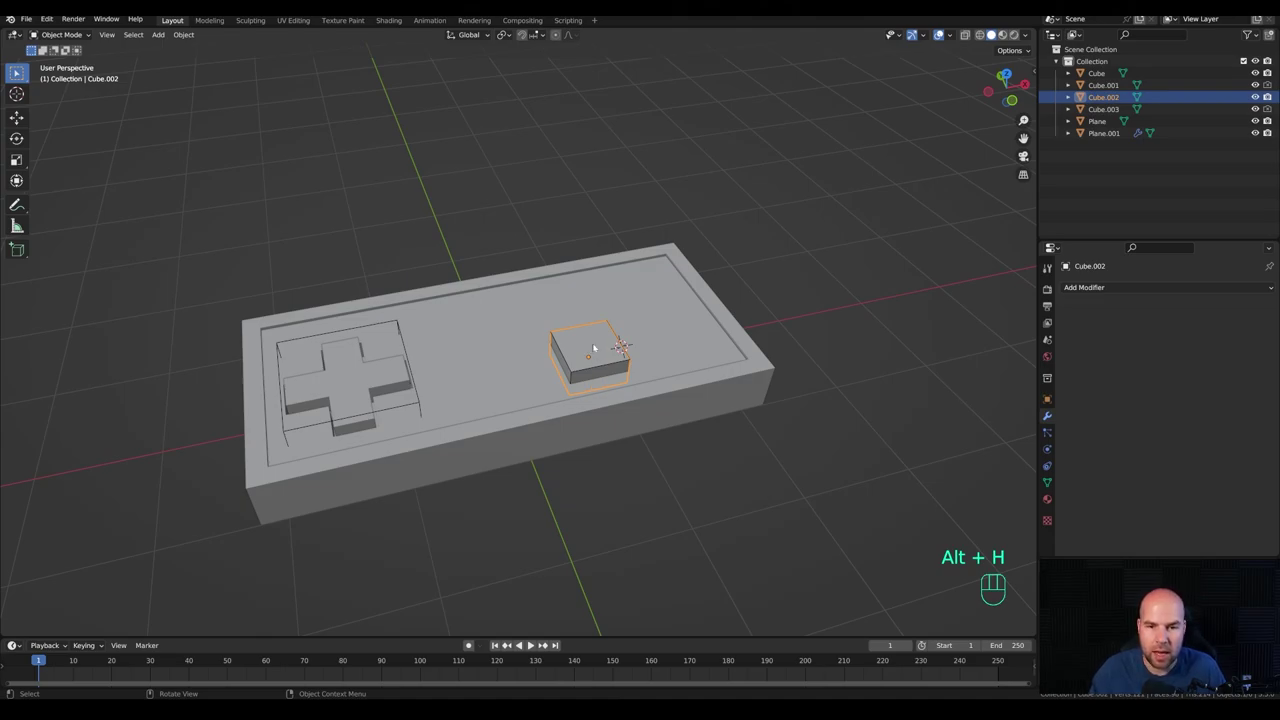
{"action": "middle_click", "coordinate": [684, 354]}
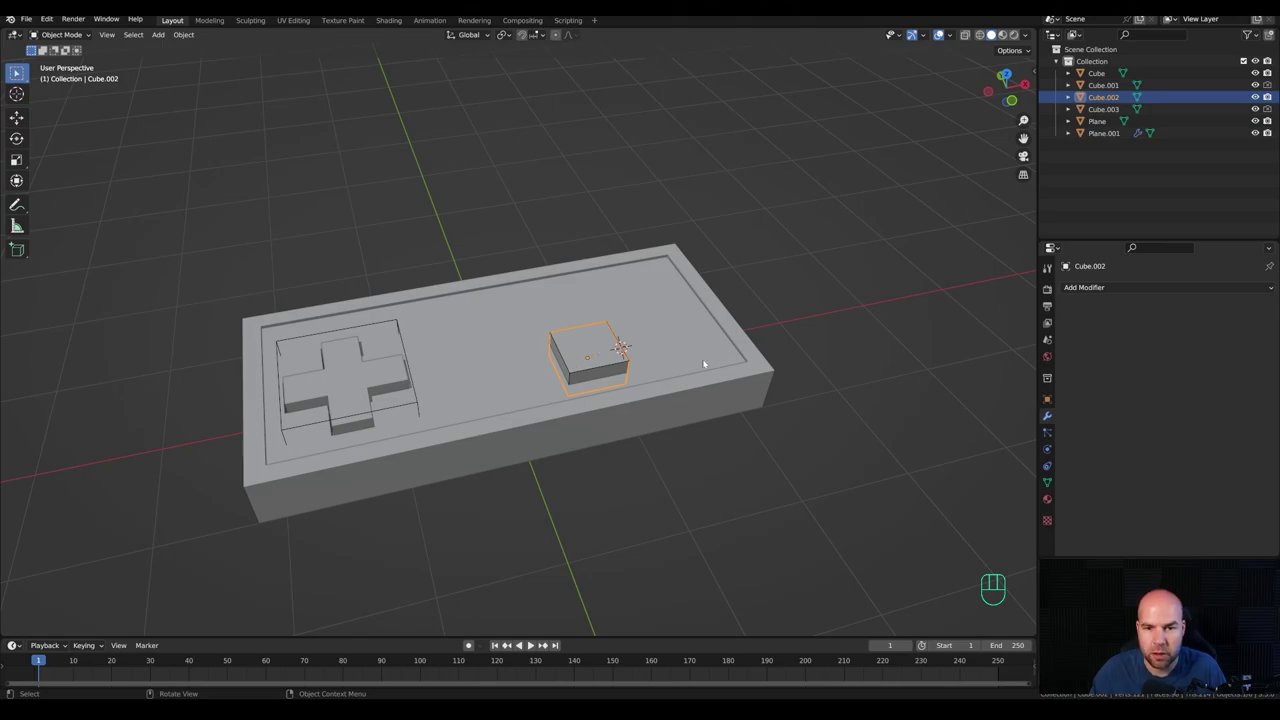
{"action": "key", "text": "Tab"}
Step: In face select mode, inset the button block's top face into a smaller inner square
{"action": "key", "text": "3"}
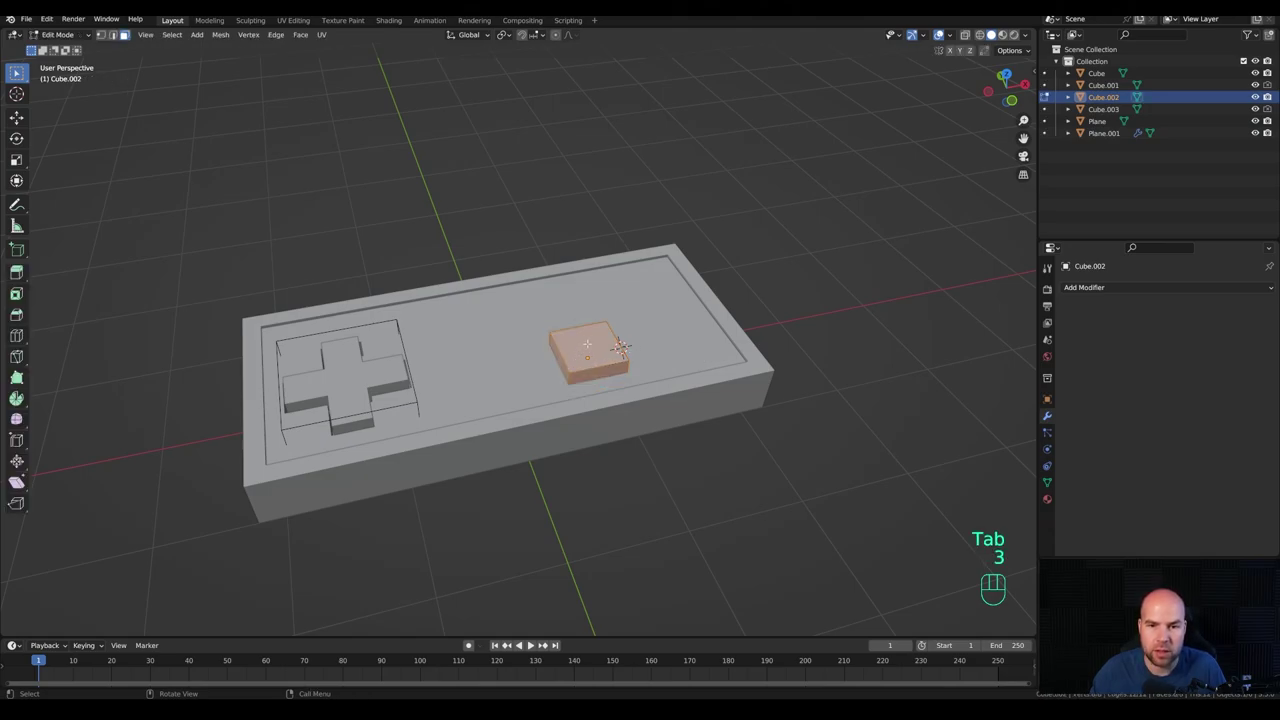
{"action": "key", "text": "g"}
{"action": "key", "text": "z"}
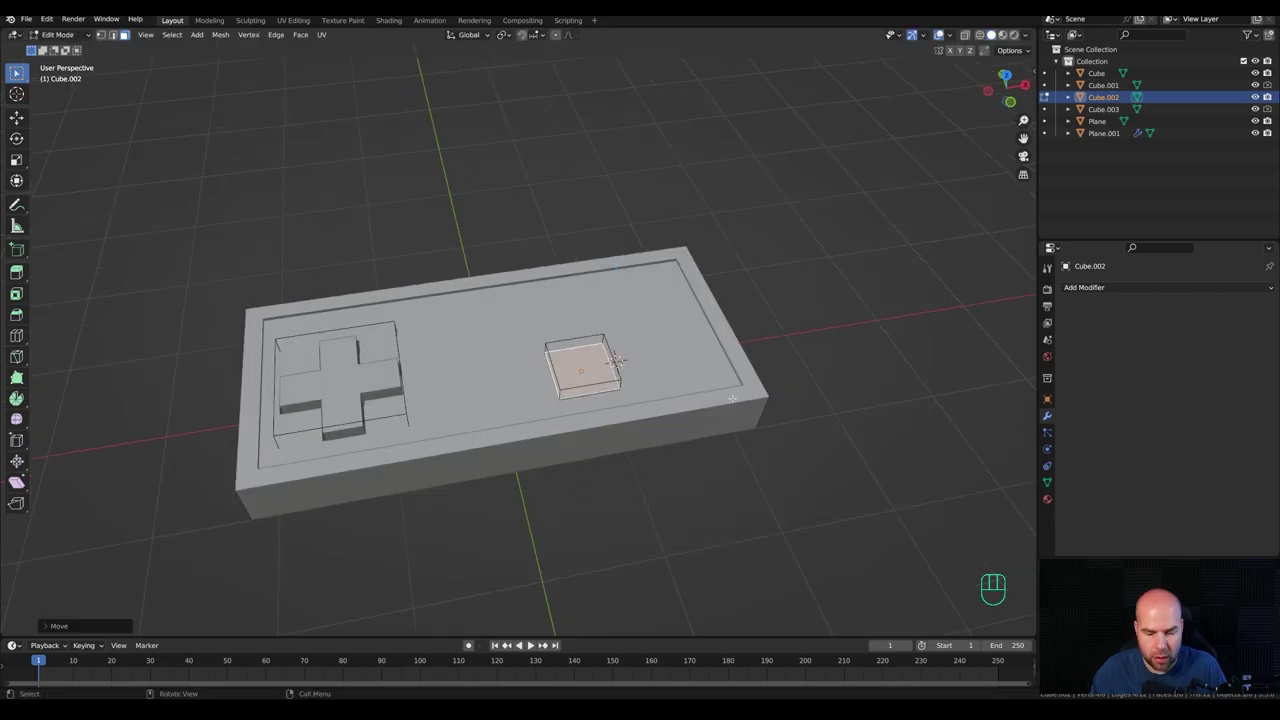
{"action": "key", "text": "|"}
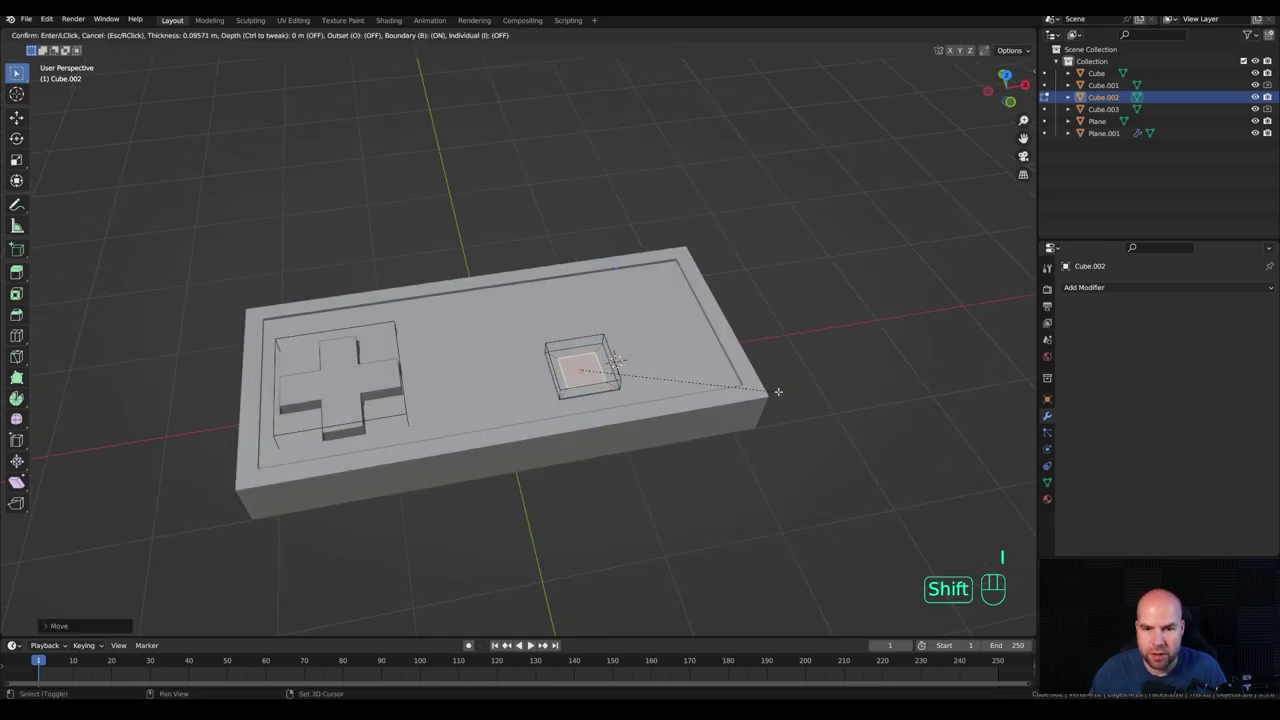
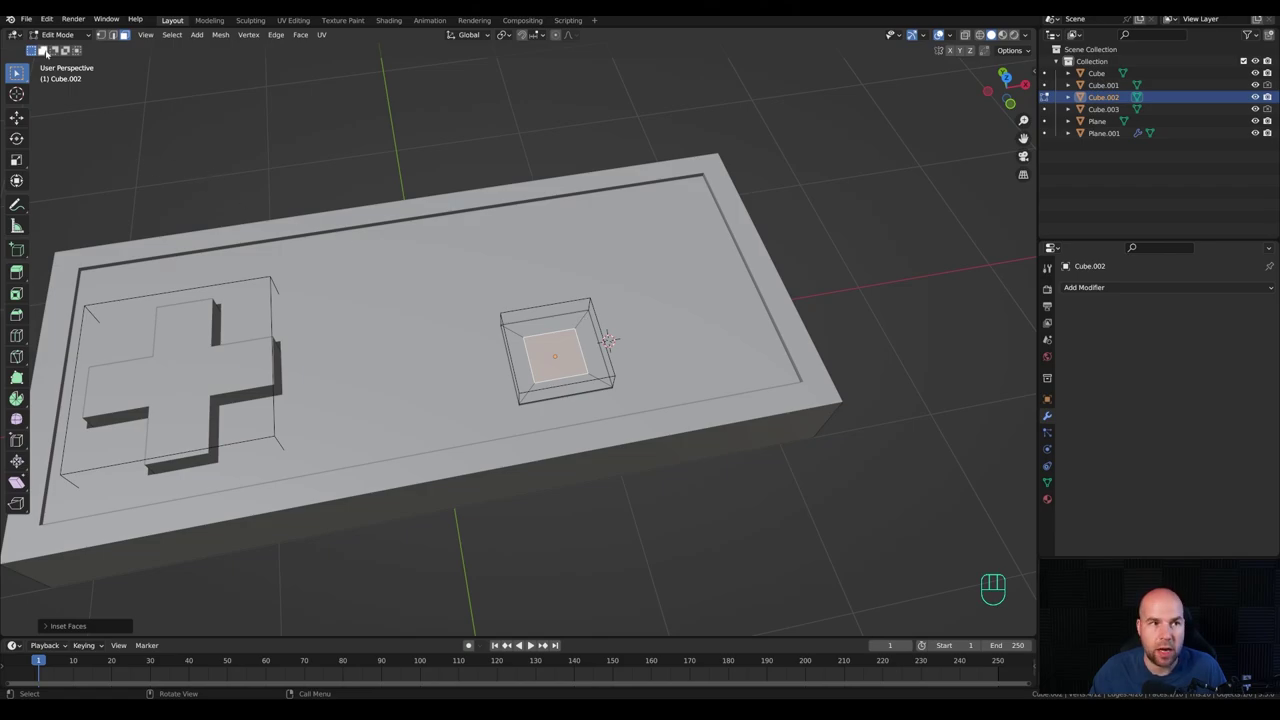
Step: Check the Bool Tool add-on in Preferences before loop-cutting the button's inset face
{"action": "left_click_drag", "start_coordinate": [44, 23], "coordinate": [80, 194]}
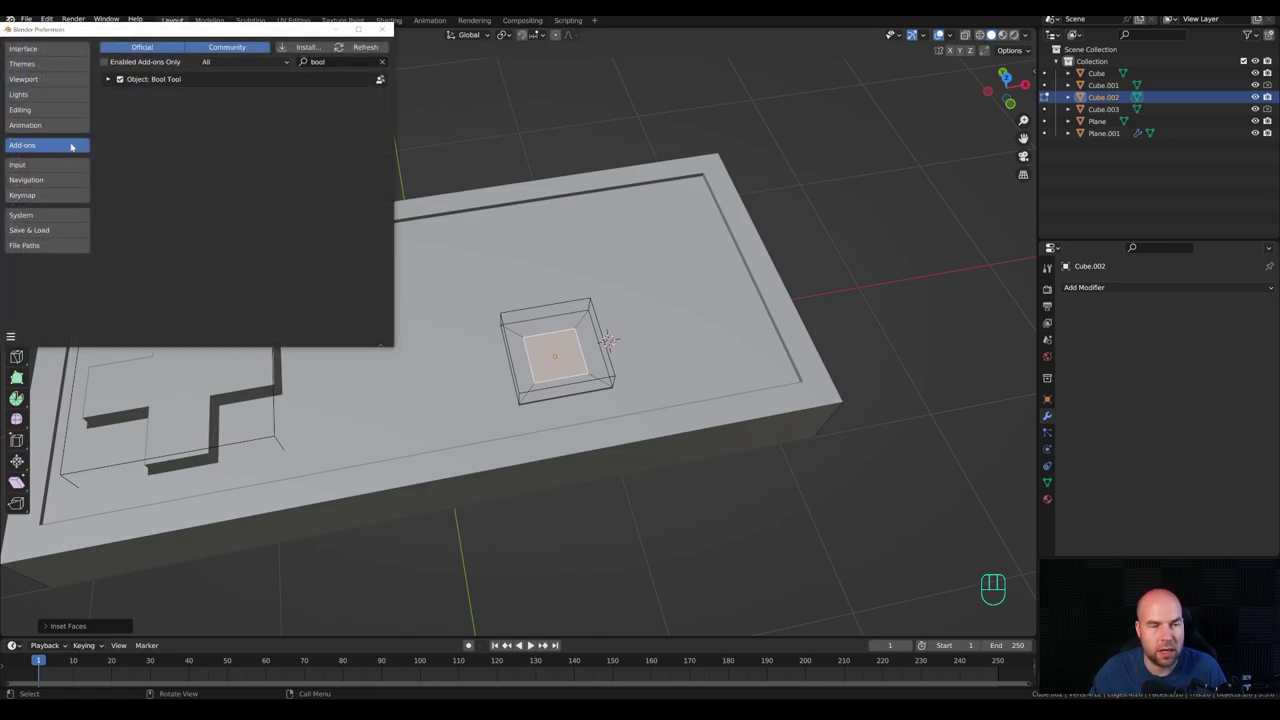
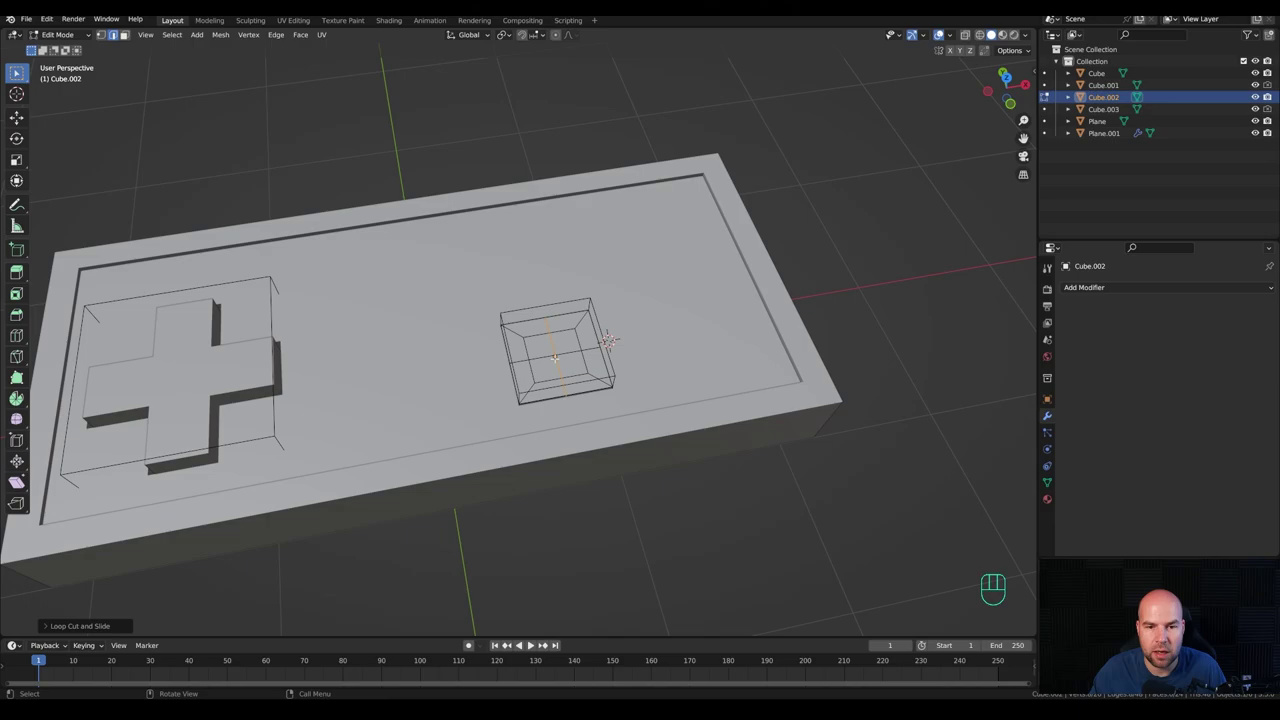
Step: Inset Cube.002's top face and extrude it down into an octagonal recess, then leave Edit Mode
{"action": "key", "text": "3"}
{"action": "key", "text": "4"}
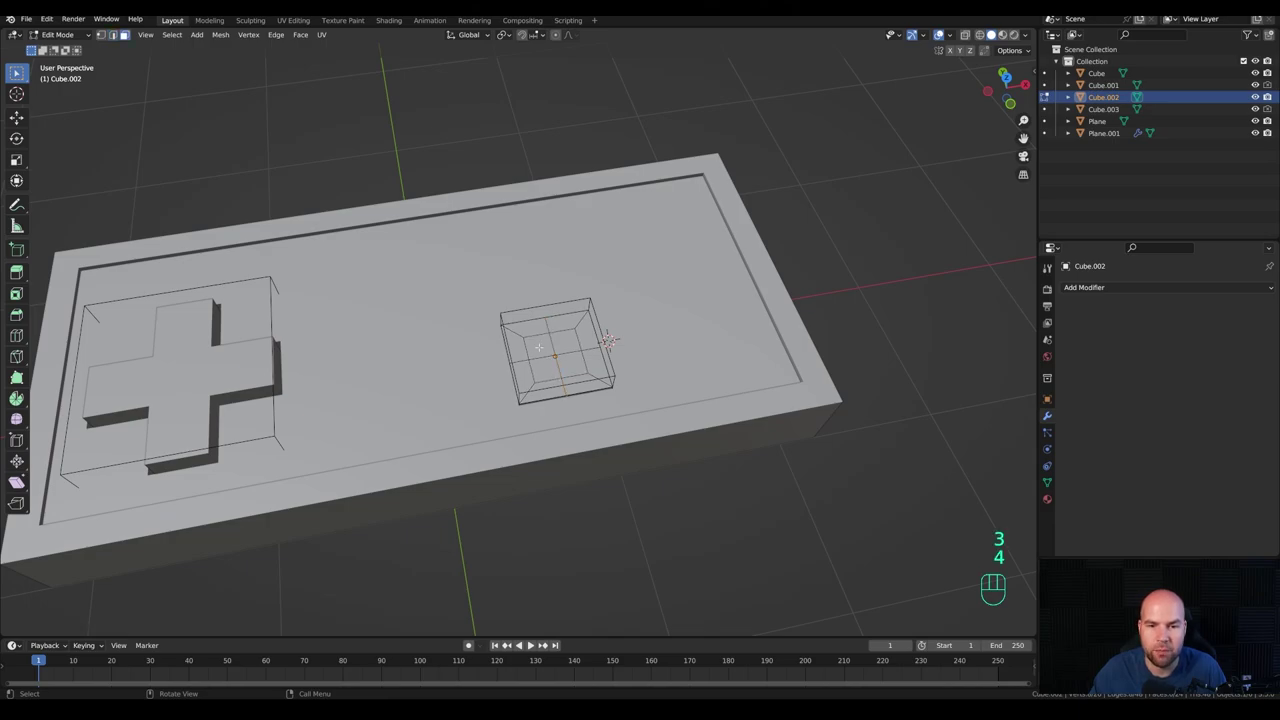
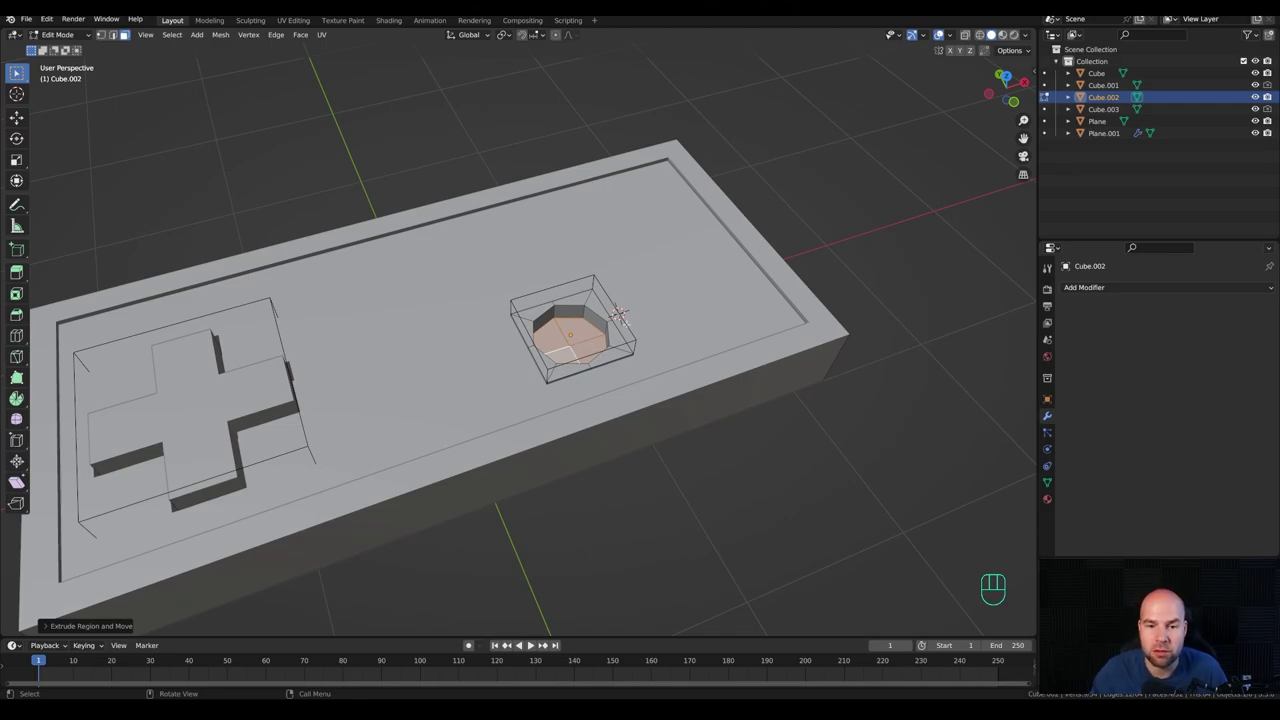
{"action": "key", "text": "shift+s"}
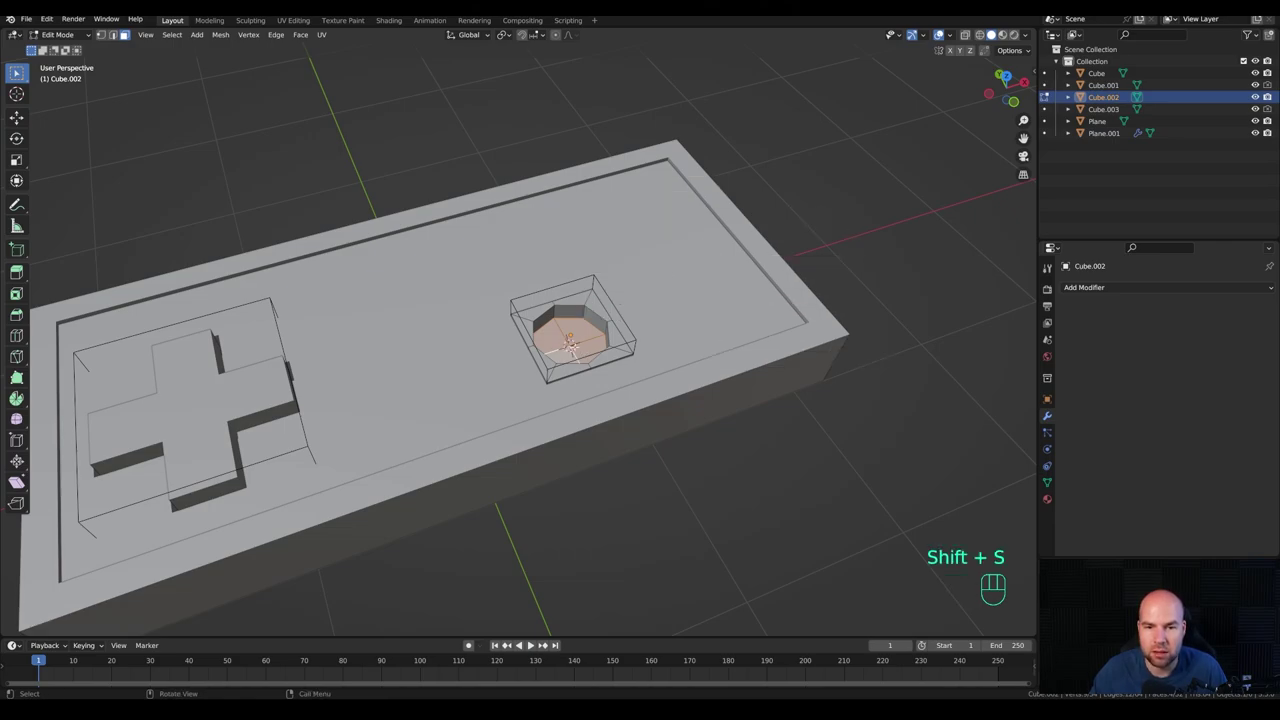
{"action": "key", "text": "Tab"}
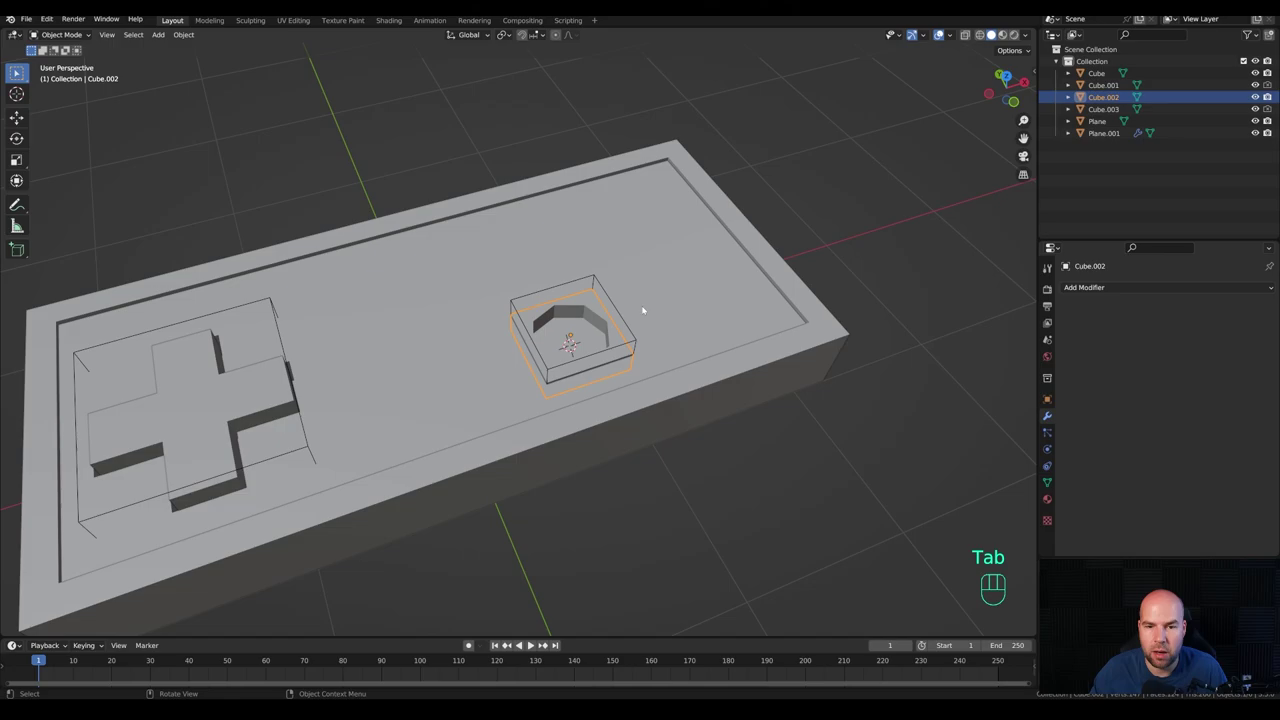
Step: Add a mesh circle and scale it down to sit inside the square button recess
{"action": "key", "text": "shift+a"}
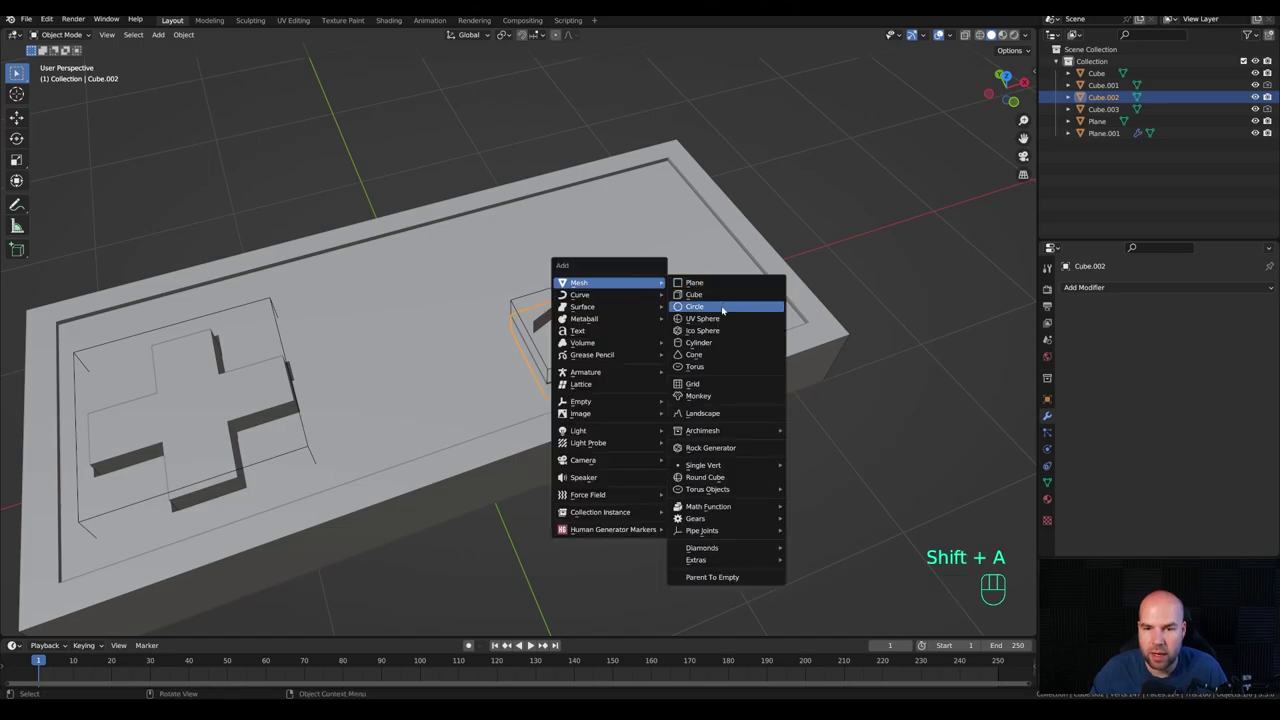
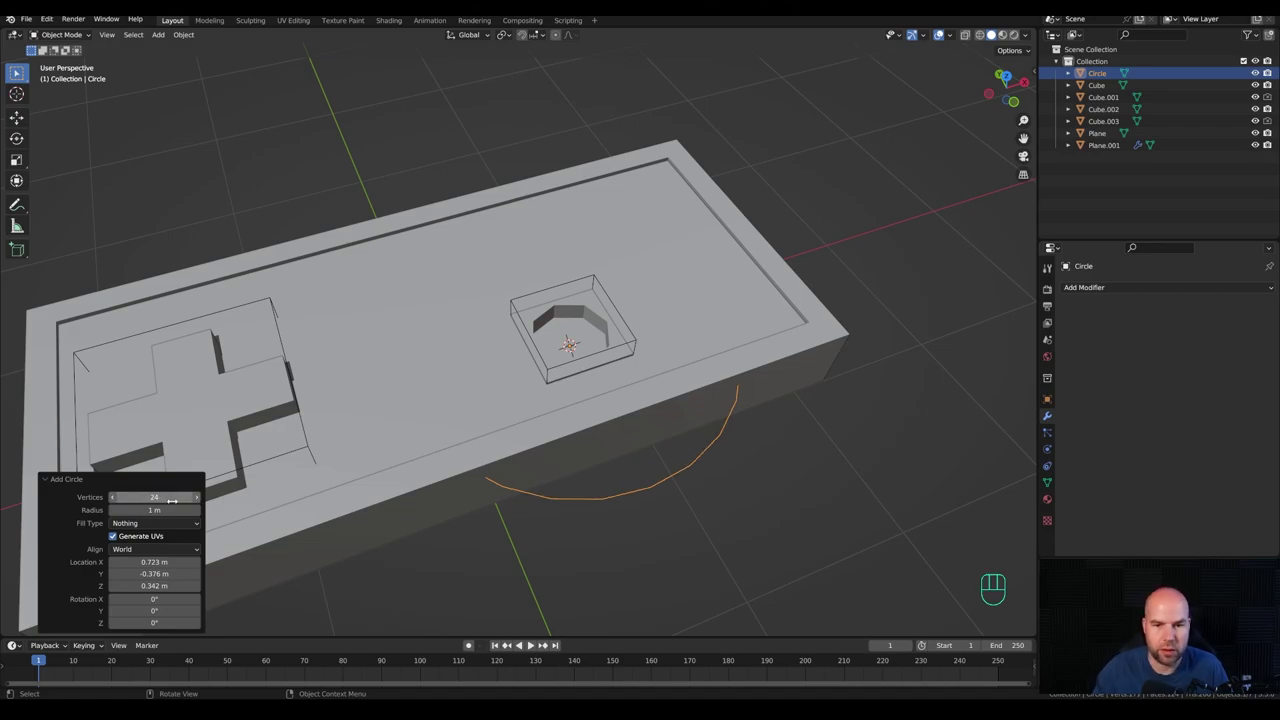
{"action": "key", "text": "Tab"}
{"action": "key", "text": "s"}
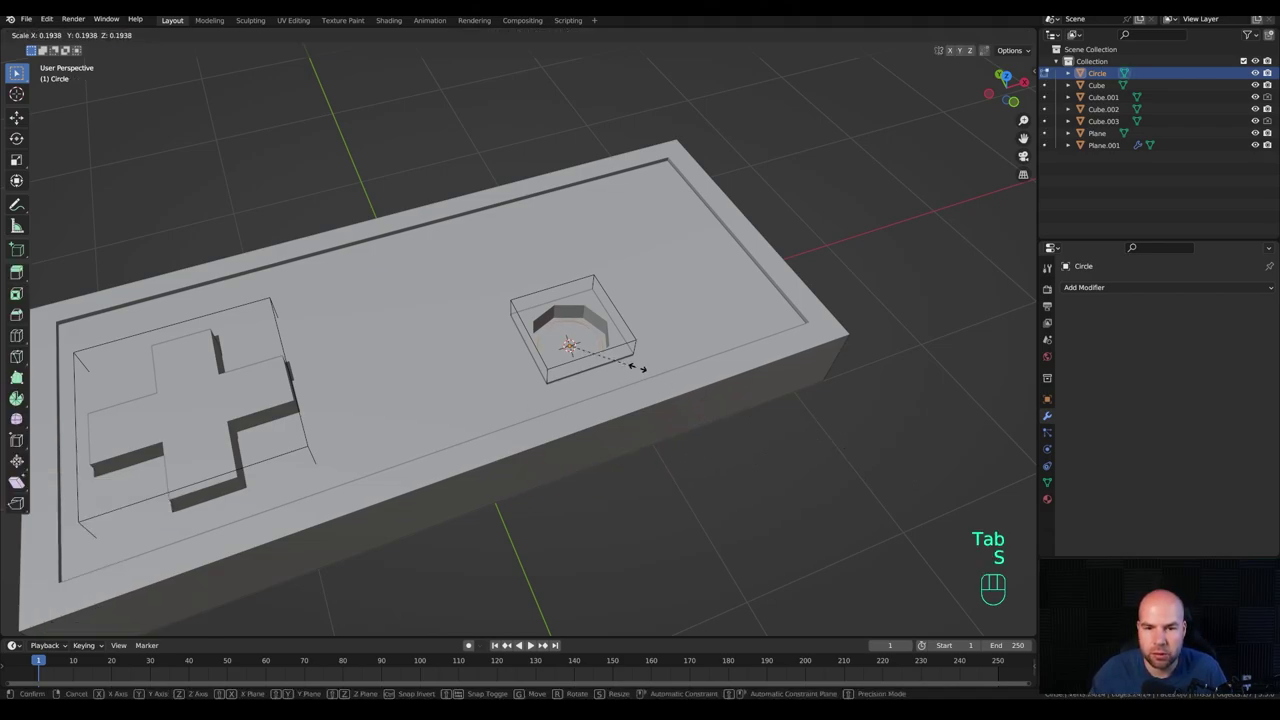
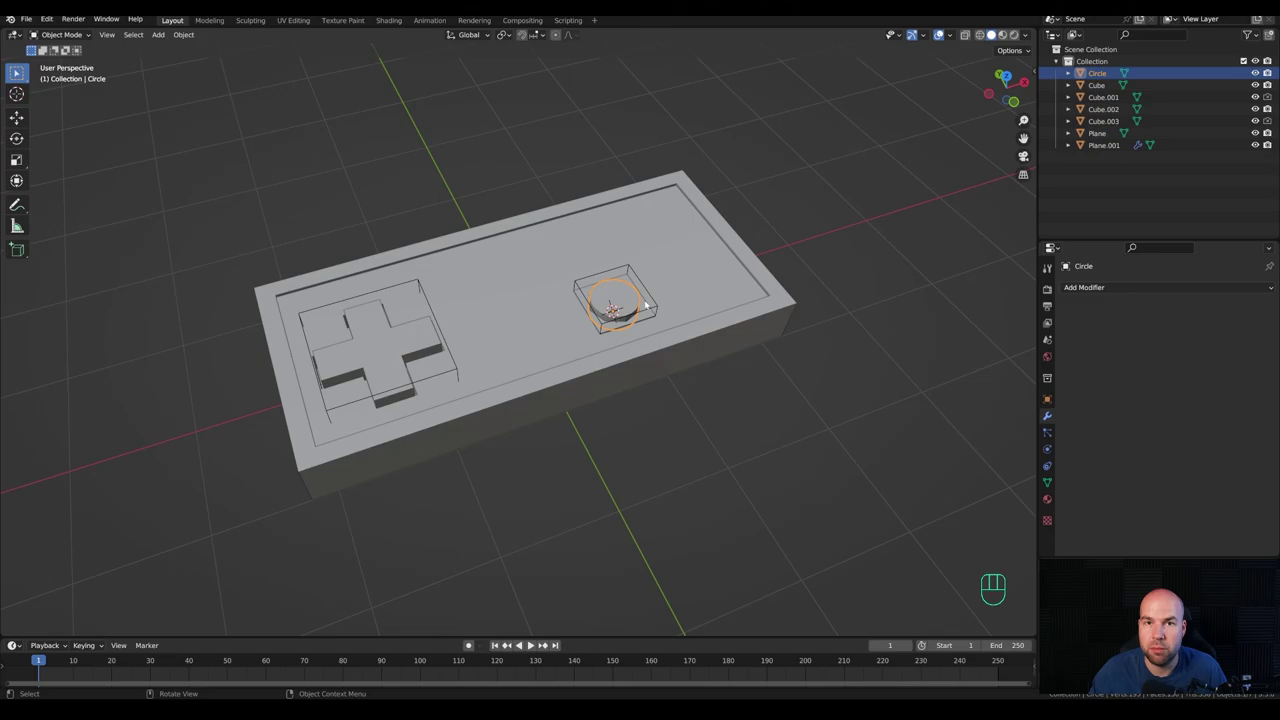
{"action": "middle_click", "coordinate": [693, 248]}
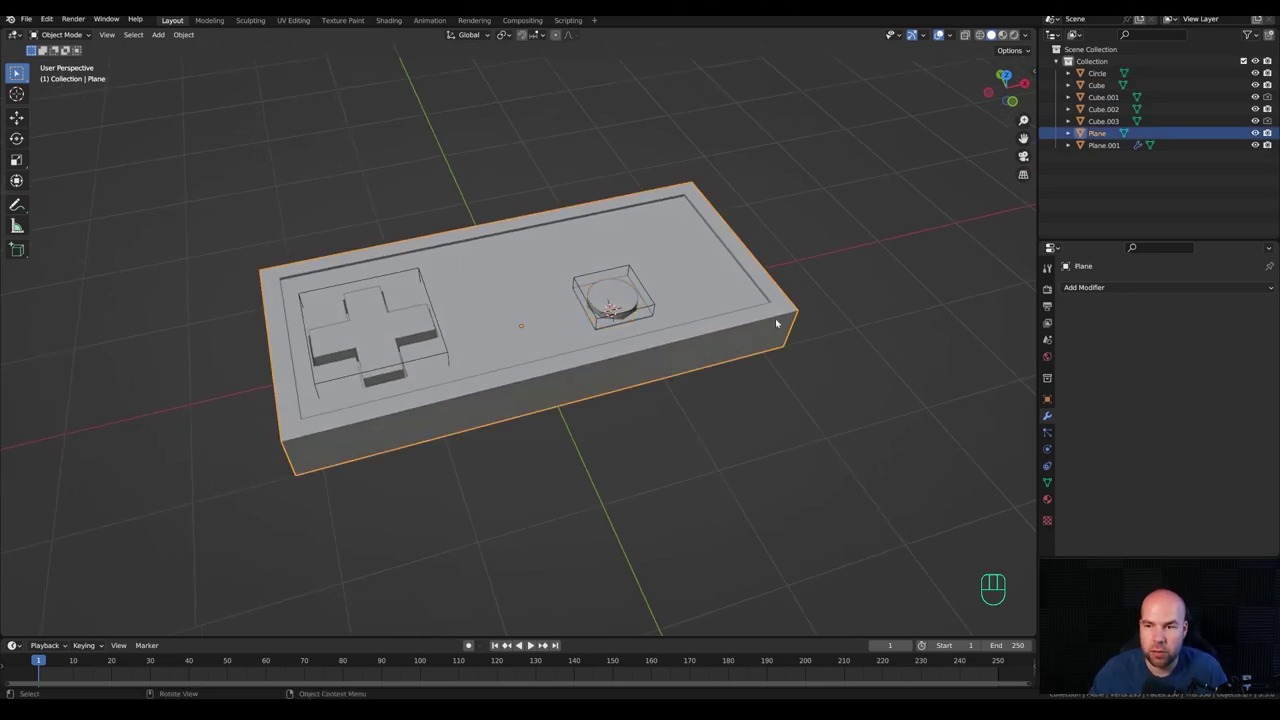
Step: Add a Bevel modifier to the controller body Plane with 4 segments
{"action": "left_click_drag", "start_coordinate": [1116, 288], "coordinate": [1034, 338]}
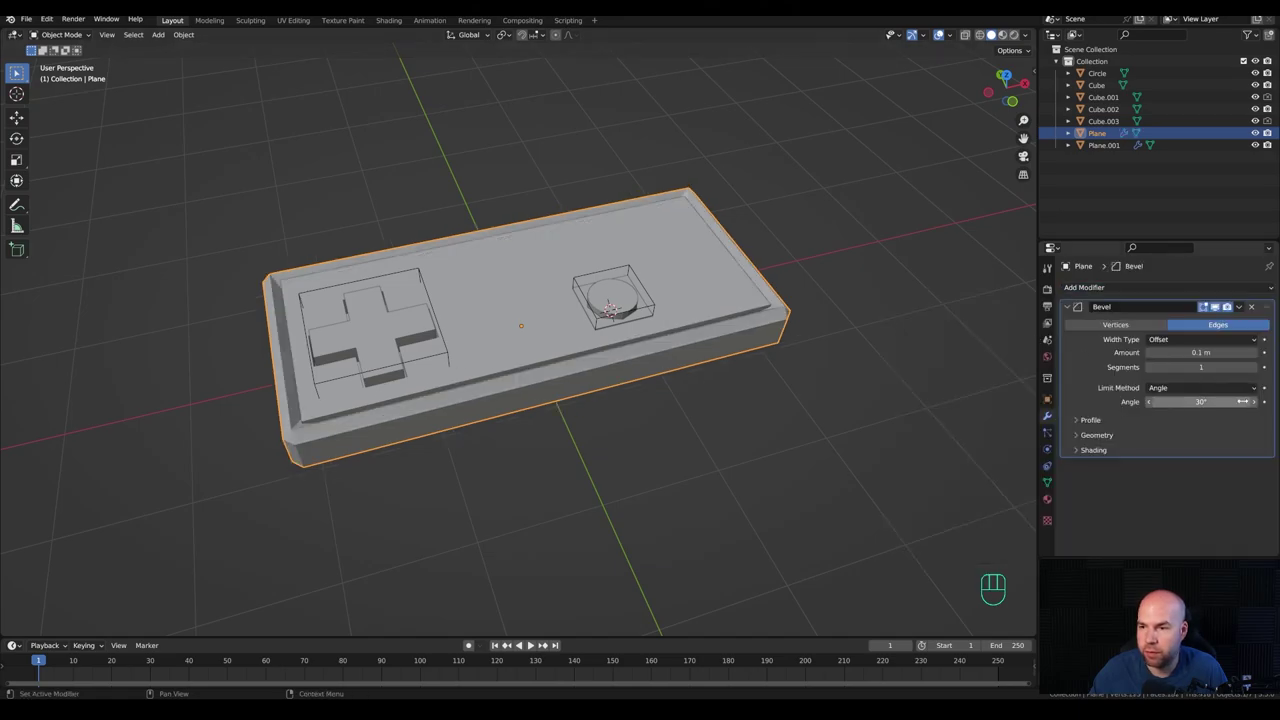
{"action": "left_click", "coordinate": [1256, 370]}
{"action": "left_click", "coordinate": [1256, 370]}
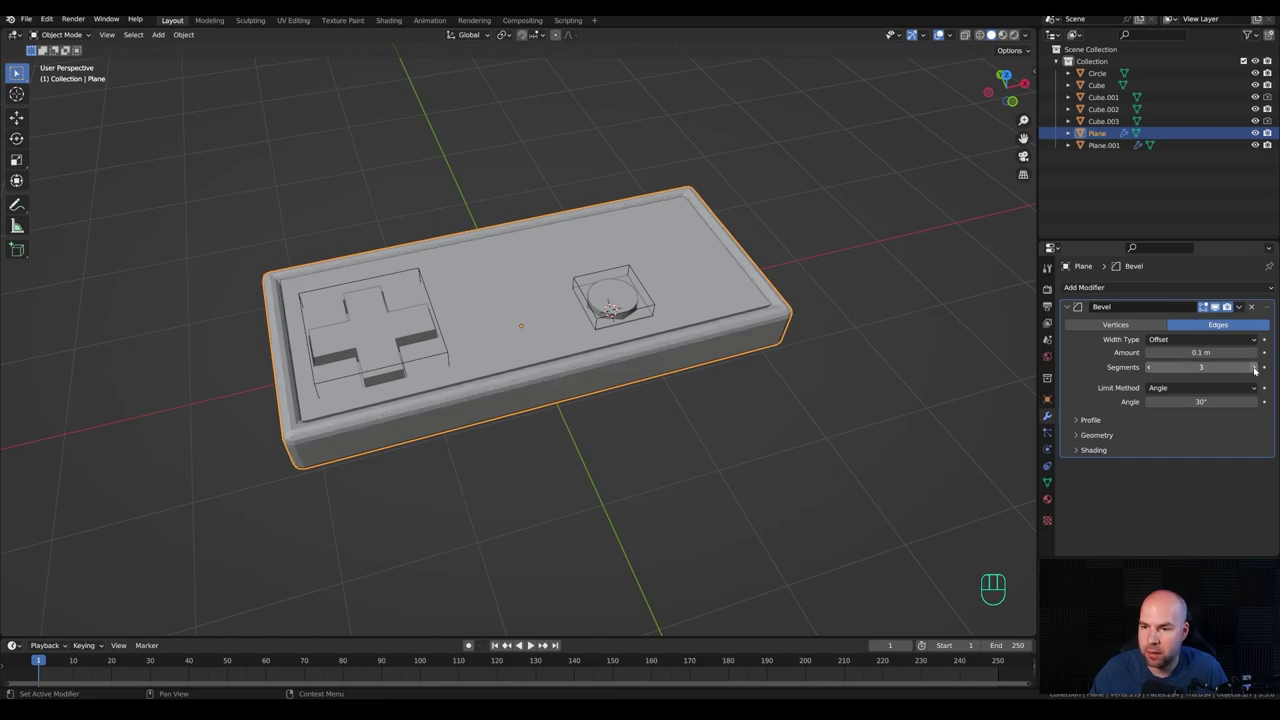
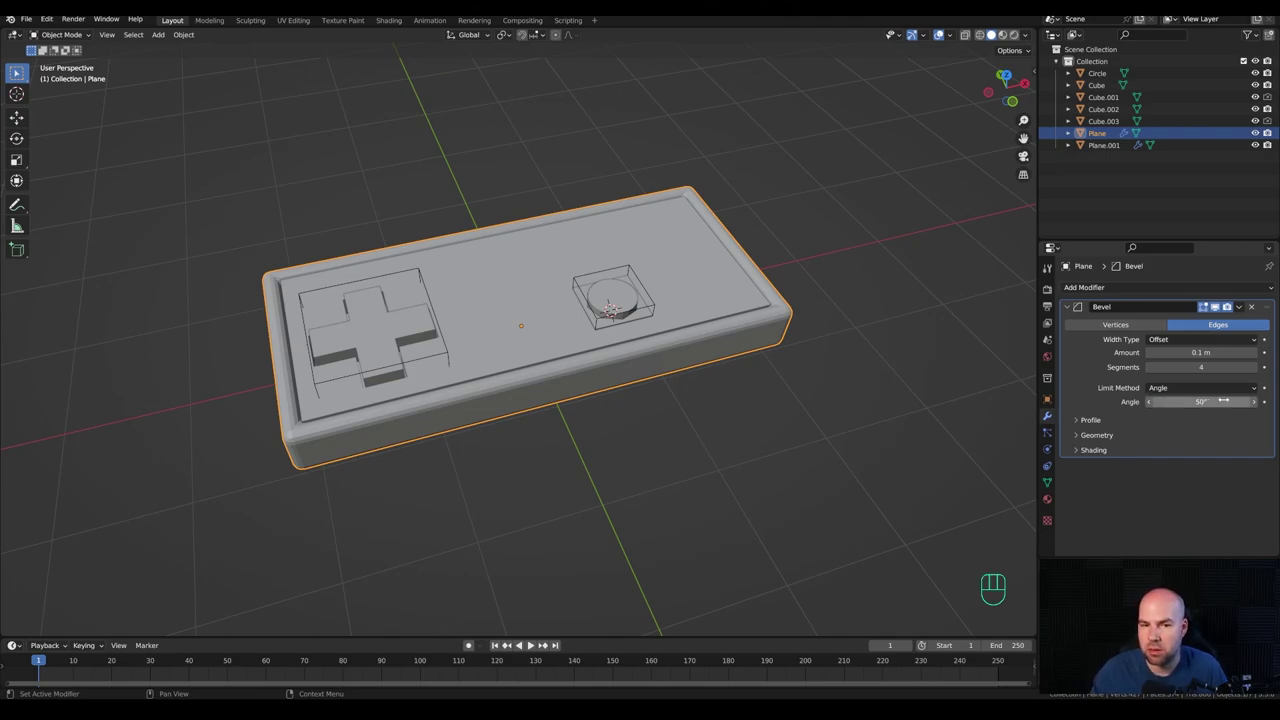
Step: Limit the bevel by a 50° angle and set its width to about 0.034 m
{"action": "left_click", "coordinate": [1091, 437]}
{"action": "left_click_drag", "start_coordinate": [1168, 456], "coordinate": [1163, 486]}
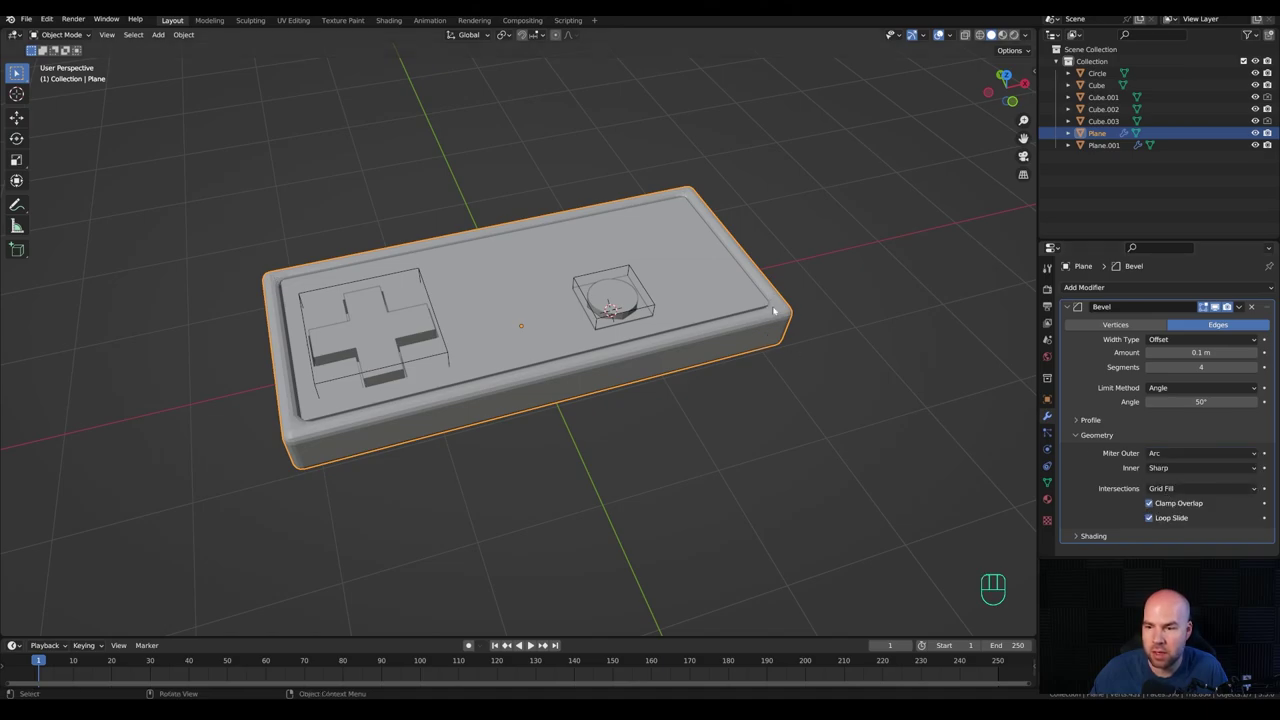
{"action": "left_click", "coordinate": [1155, 506]}
{"action": "left_click", "coordinate": [1095, 534]}
{"action": "left_click", "coordinate": [1157, 492]}
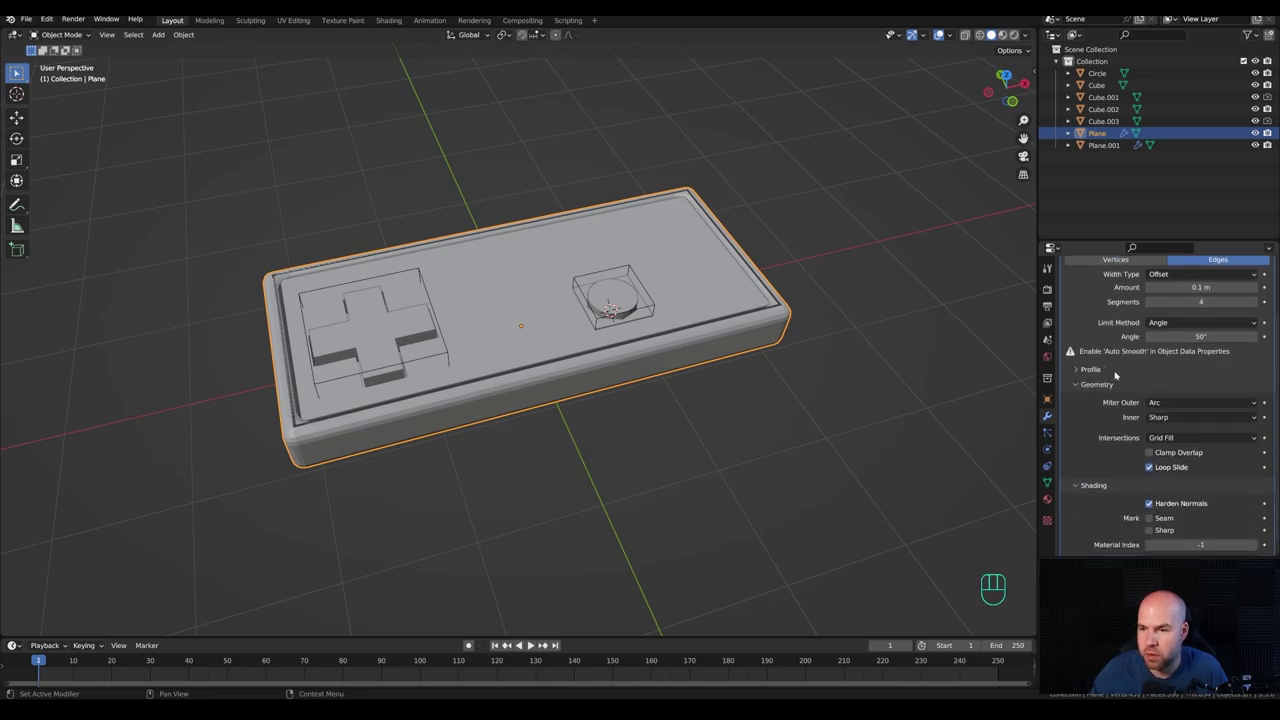
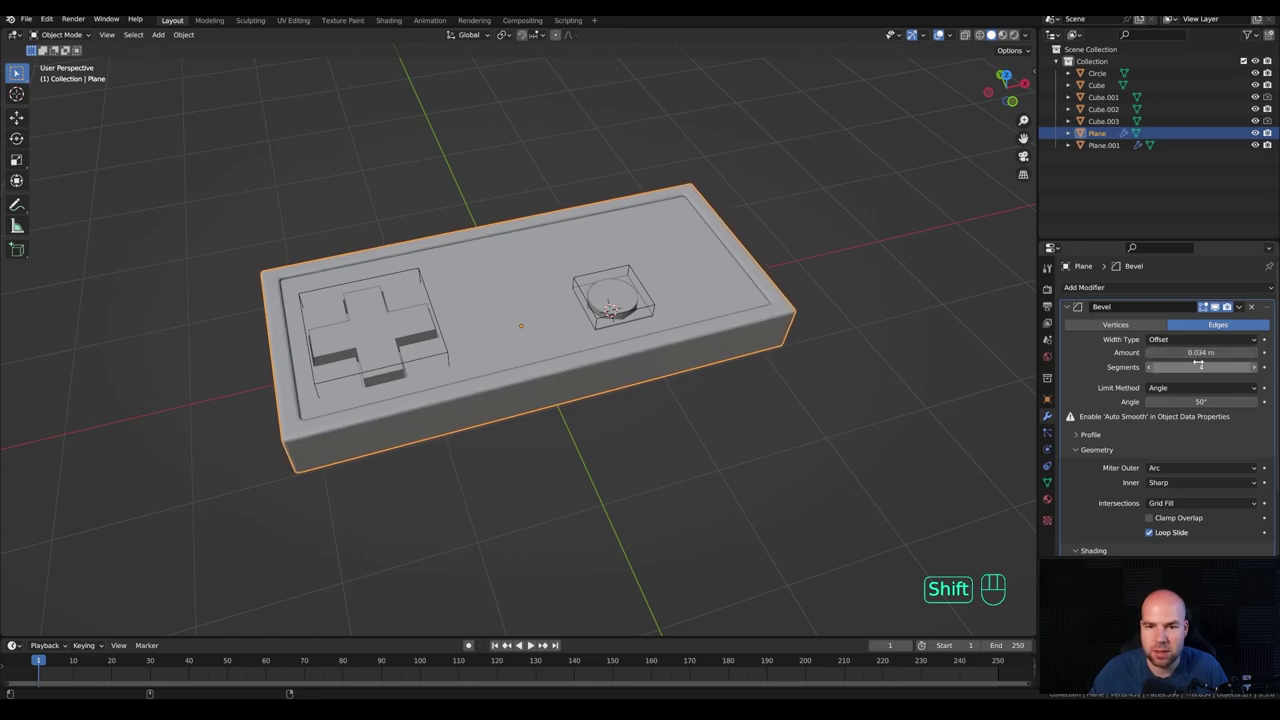
Step: Hide cutter boxes Cube.001 and Cube.003, select all parts and copy the body's bevel modifier to them
{"action": "key", "text": "ctrl+z"}
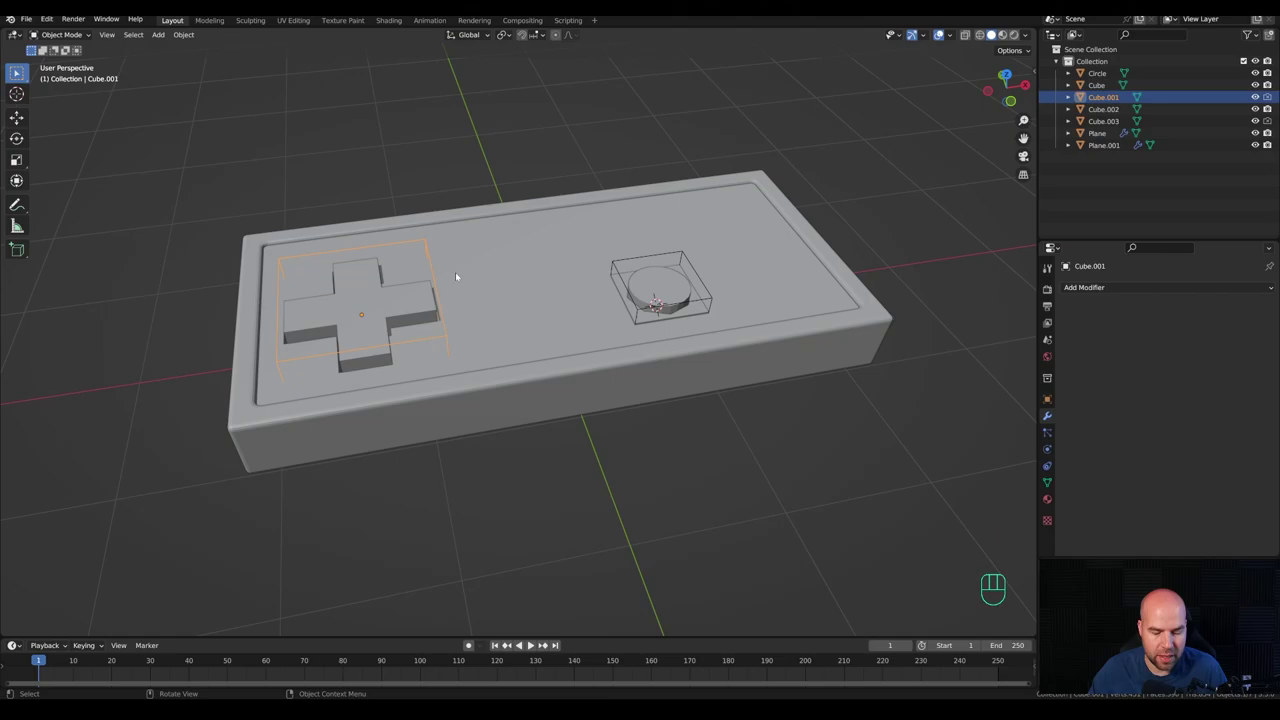
{"action": "key", "text": "h"}
{"action": "key", "text": "h"}
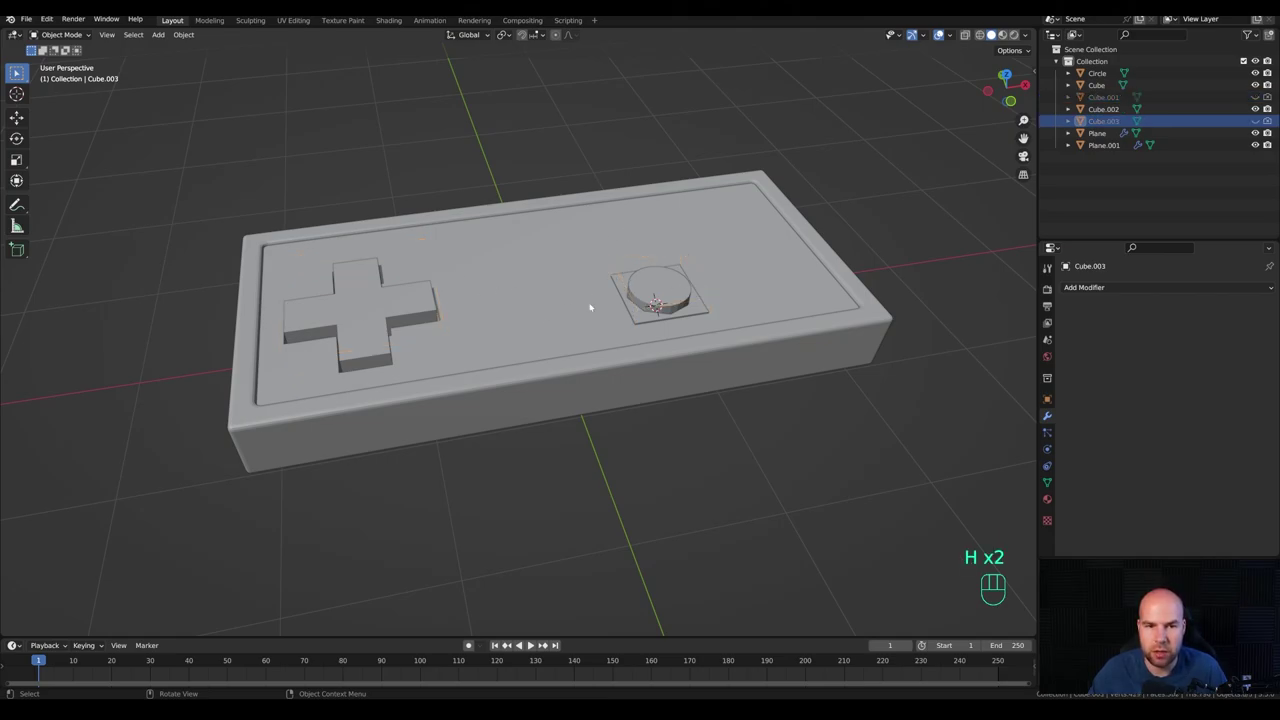
{"action": "left_click_drag", "start_coordinate": [399, 286], "coordinate": [937, 489]}
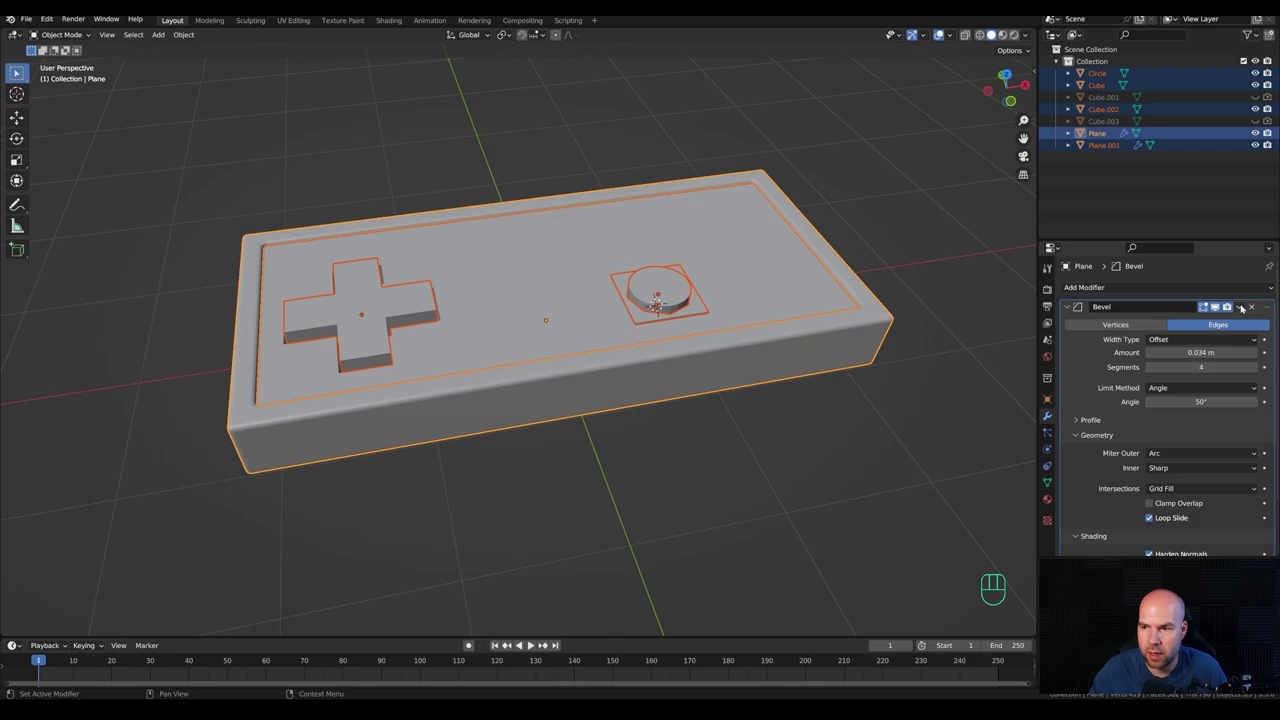
{"action": "left_click_drag", "start_coordinate": [1247, 308], "coordinate": [1194, 346]}
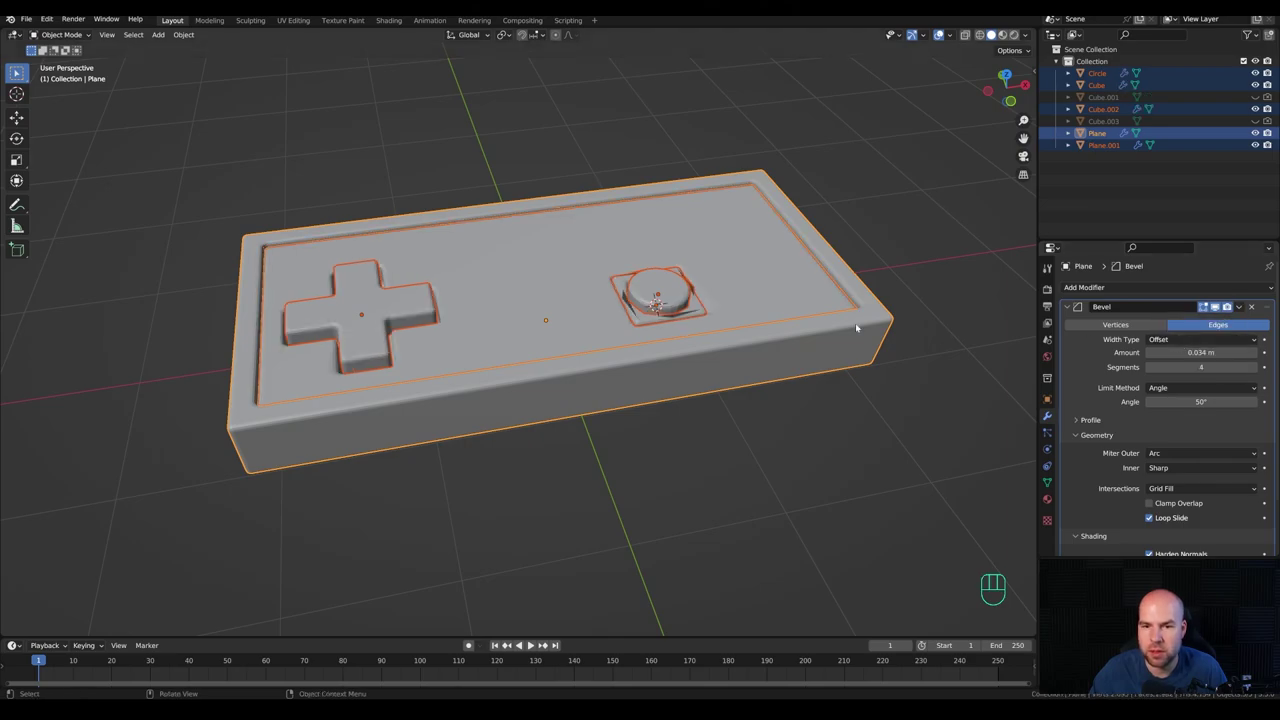
Step: Move the view in on the buttons and select the square button housing
{"action": "left_click_drag", "start_coordinate": [794, 312], "coordinate": [759, 316]}
{"action": "left_click_drag", "start_coordinate": [647, 378], "coordinate": [666, 384]}
{"action": "left_click_drag", "start_coordinate": [782, 375], "coordinate": [700, 354]}
{"action": "middle_click", "coordinate": [643, 246]}
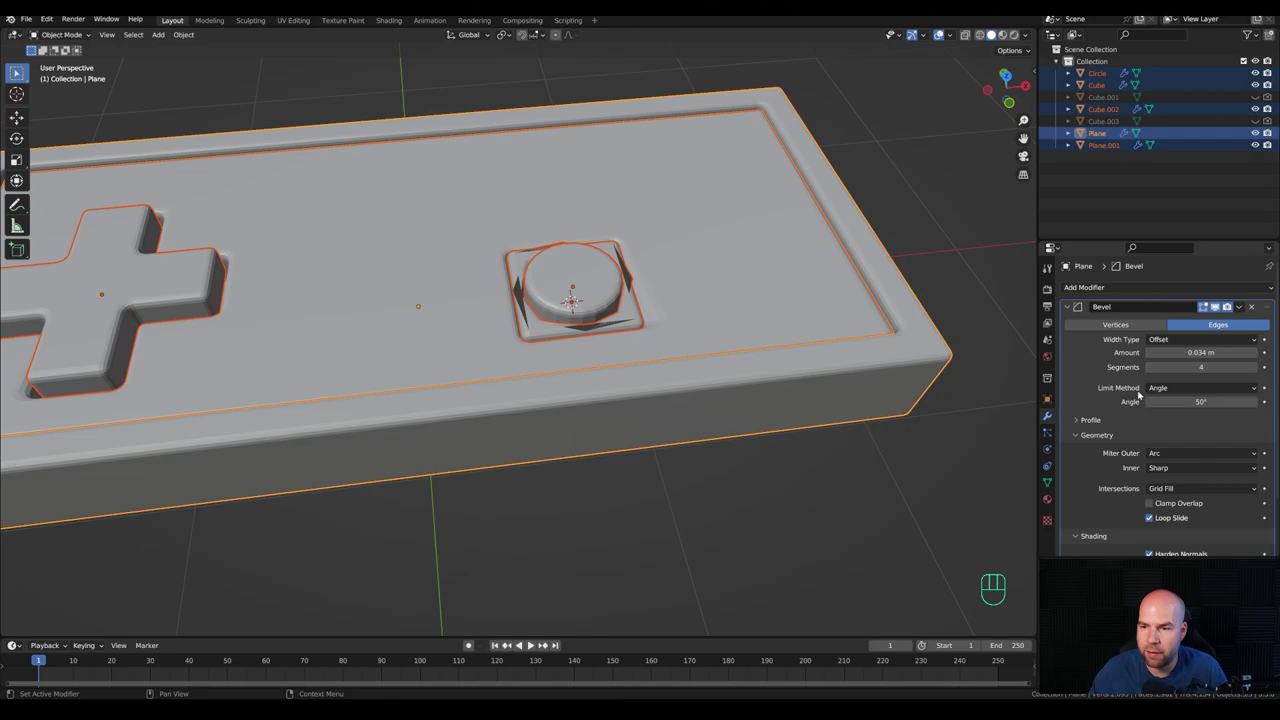
{"action": "left_click", "coordinate": [536, 334]}
Step: Give the square button housing a Subdivision Surface modifier with a raised level
{"action": "left_click_drag", "start_coordinate": [684, 313], "coordinate": [711, 329]}
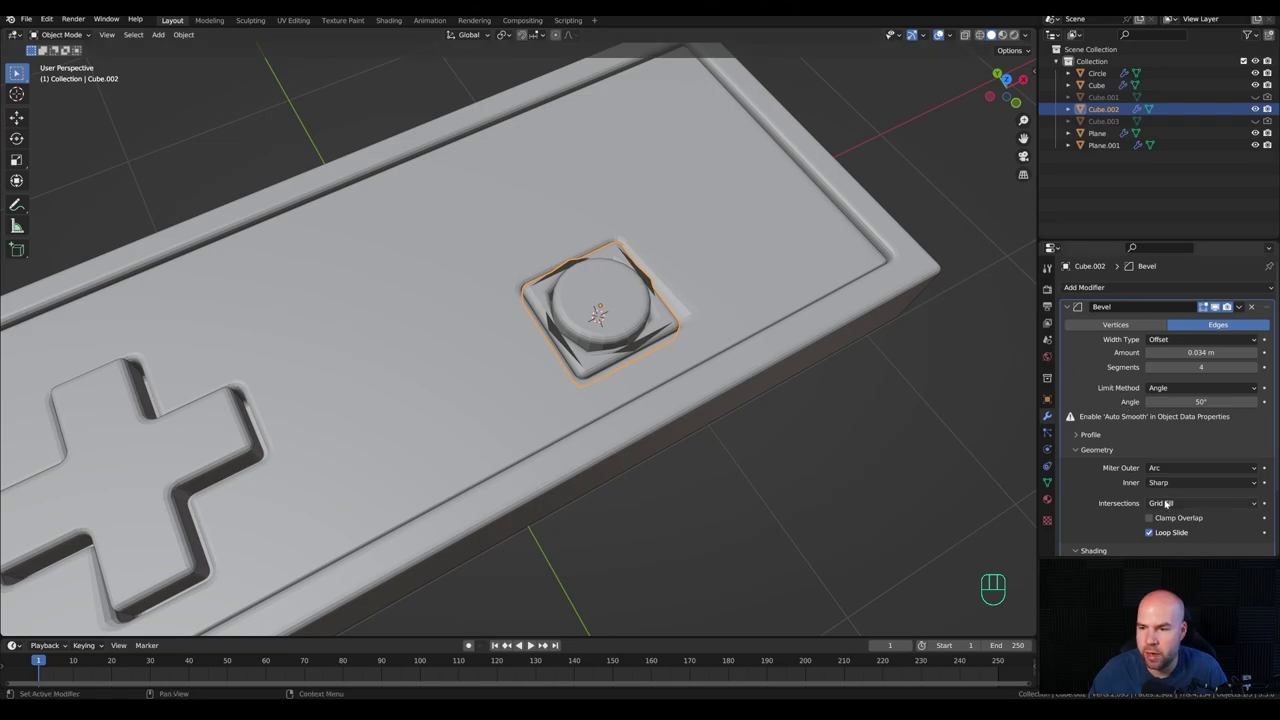
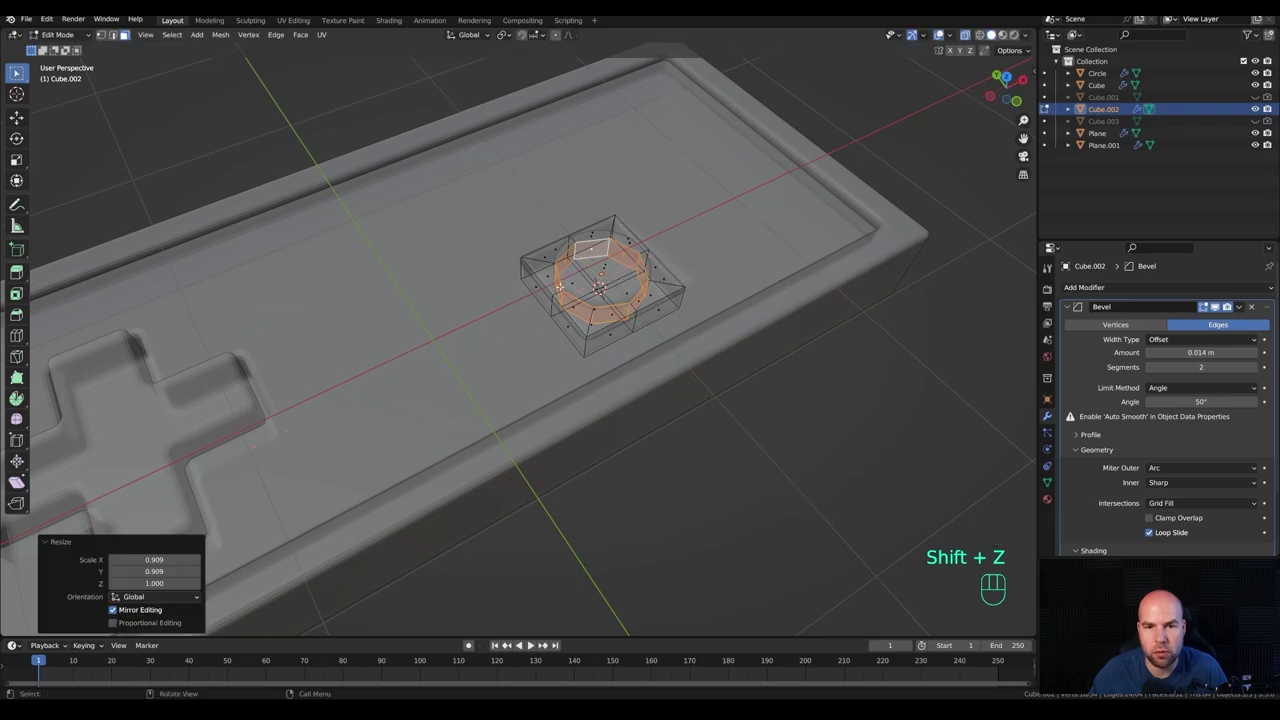
{"action": "key", "text": "Tab"}
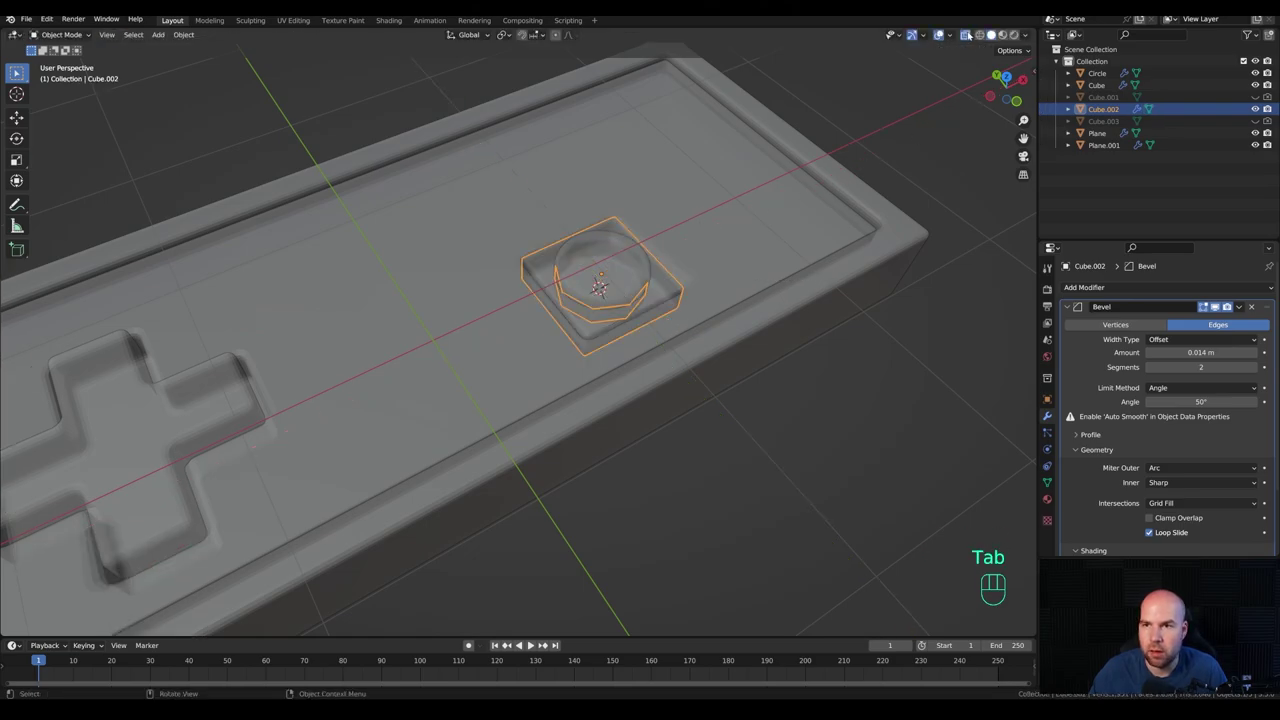
{"action": "left_click", "coordinate": [969, 37]}
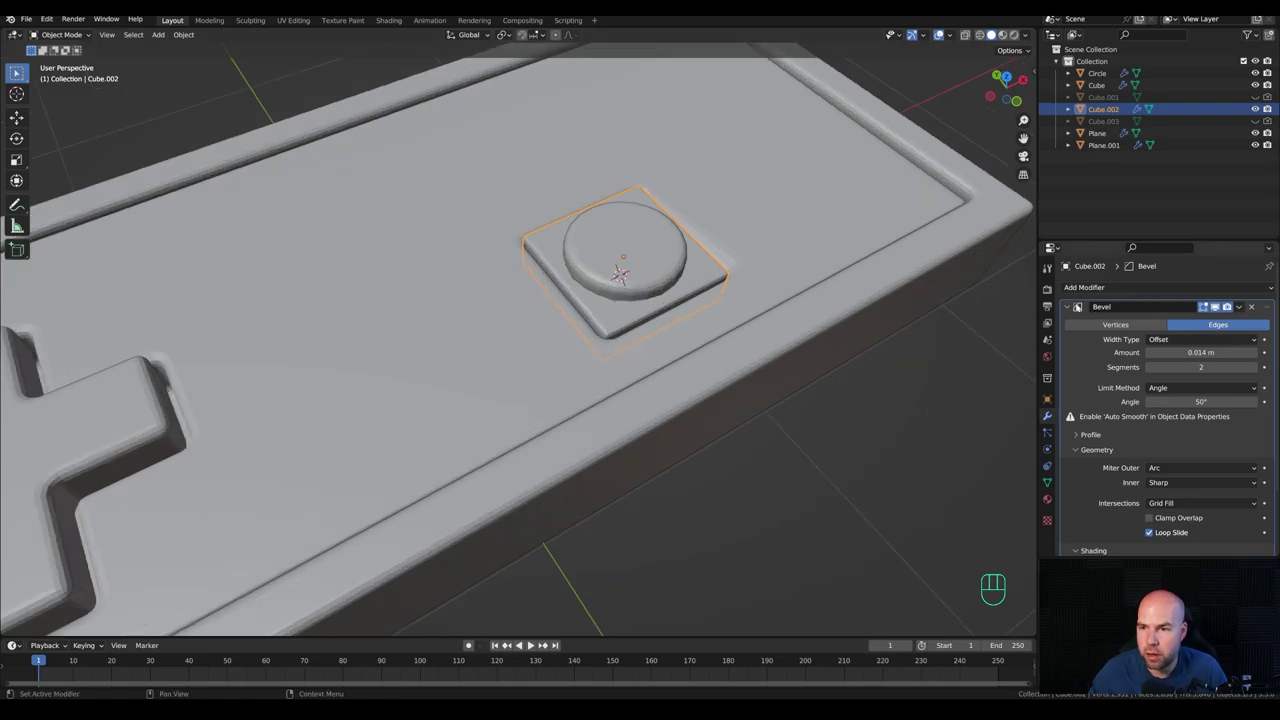
{"action": "left_click", "coordinate": [1069, 309]}
{"action": "left_click_drag", "start_coordinate": [1099, 293], "coordinate": [1032, 506]}
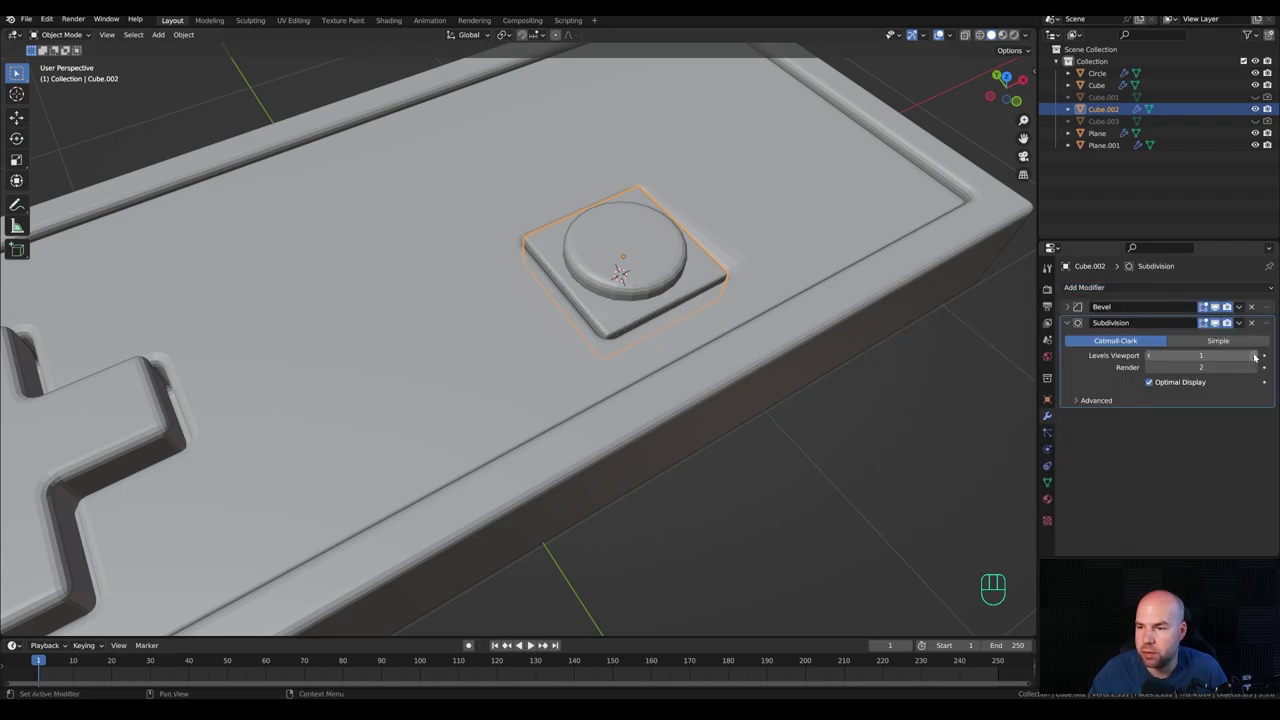
{"action": "left_click", "coordinate": [1256, 356]}
{"action": "left_click", "coordinate": [633, 258]}
Step: Hide the round button and the button housing in turn and orbit to inspect the recess
{"action": "key", "text": "h"}
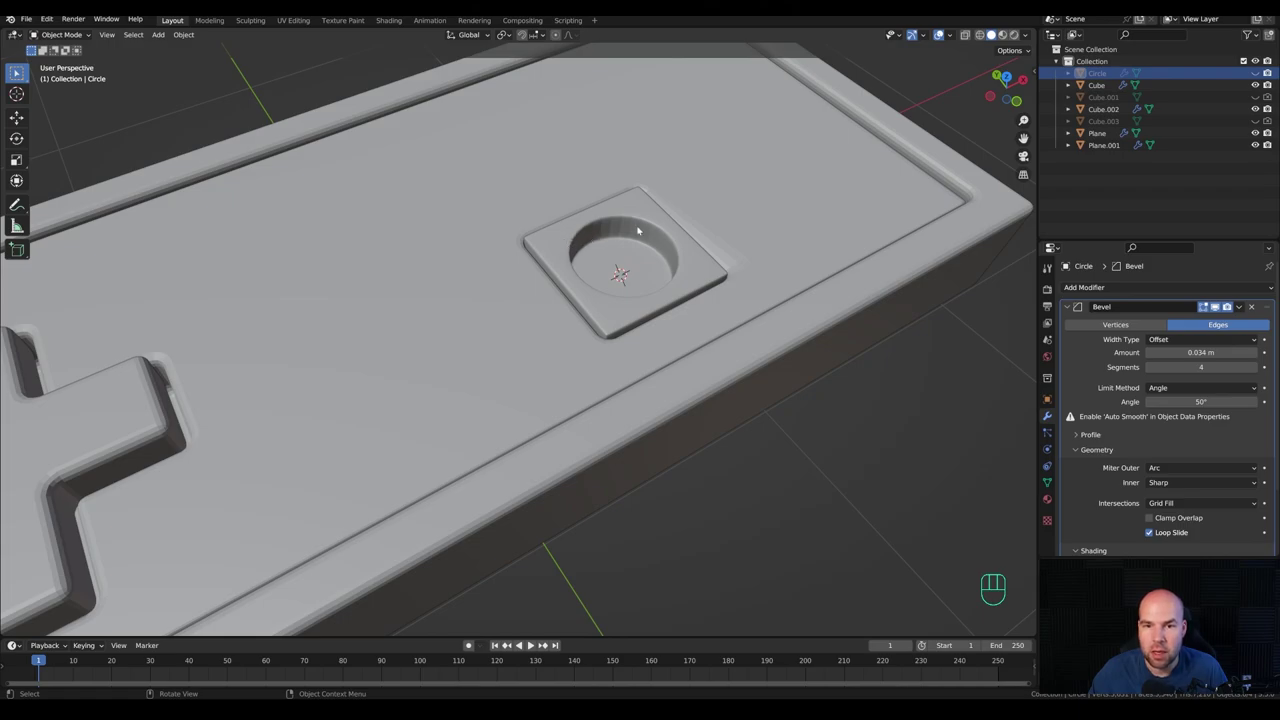
{"action": "left_click", "coordinate": [643, 228]}
{"action": "left_click_drag", "start_coordinate": [652, 230], "coordinate": [605, 231]}
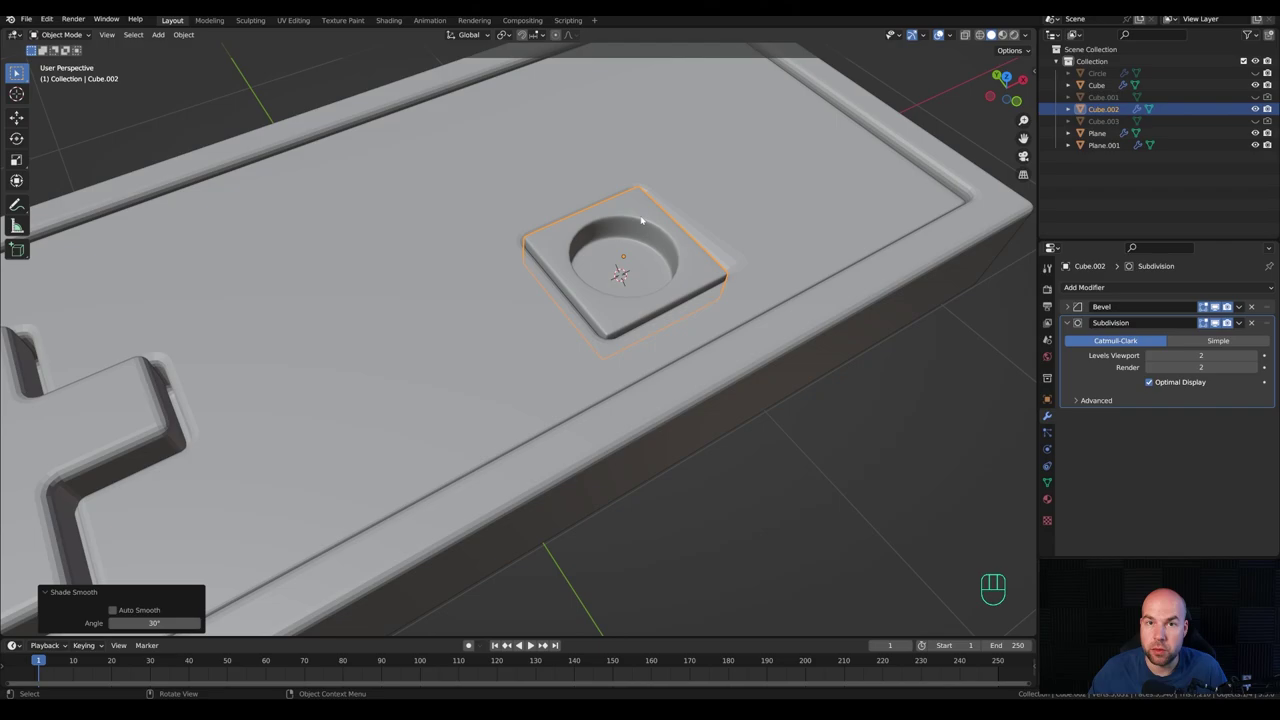
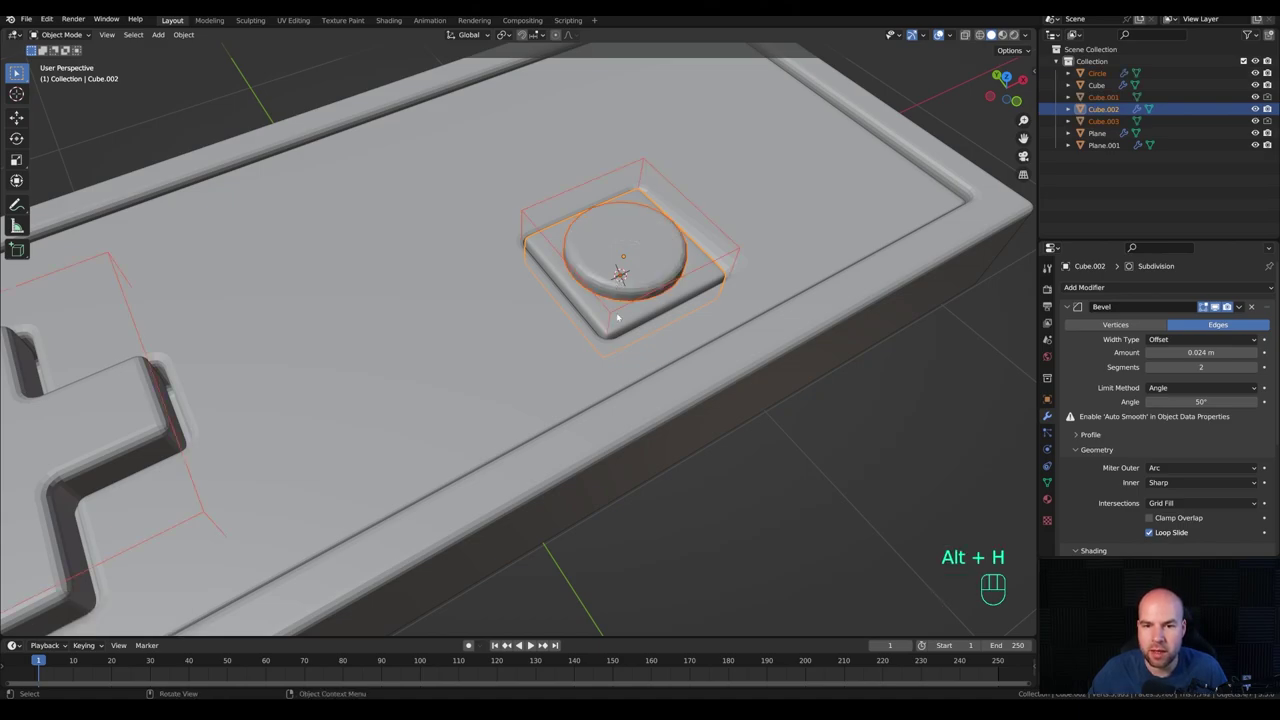
{"action": "left_click", "coordinate": [628, 321]}
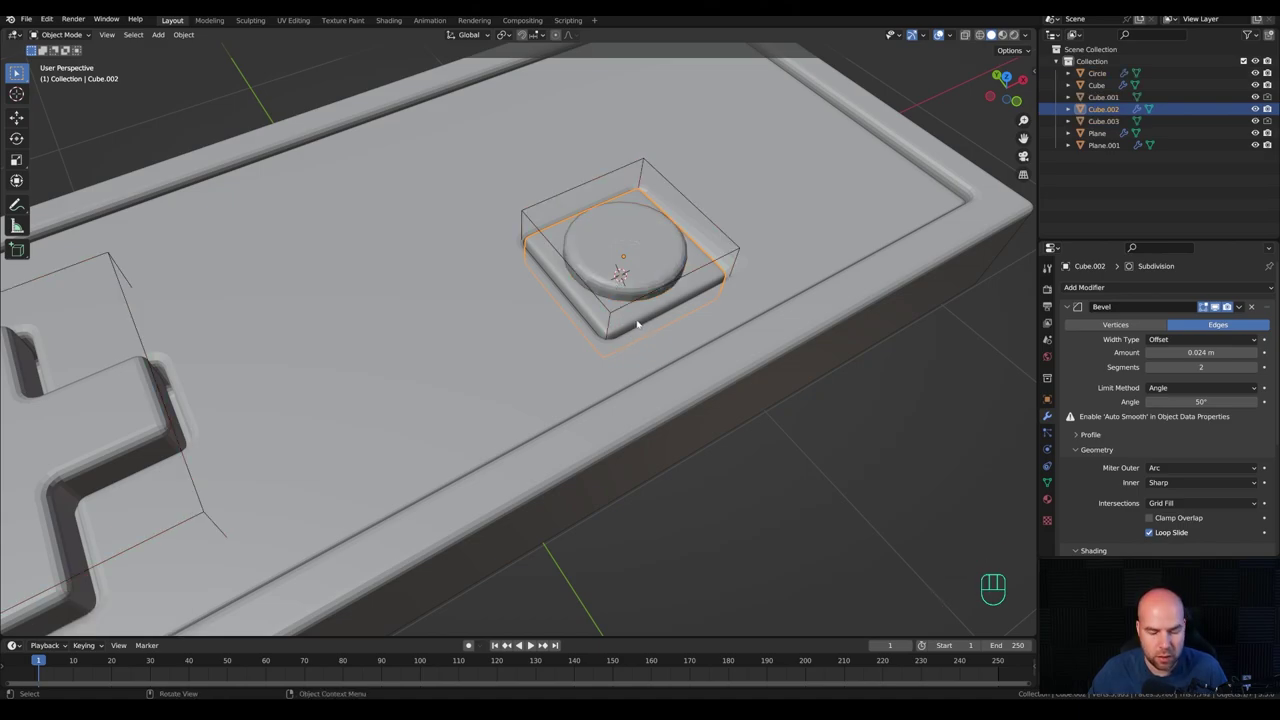
{"action": "key", "text": "h"}
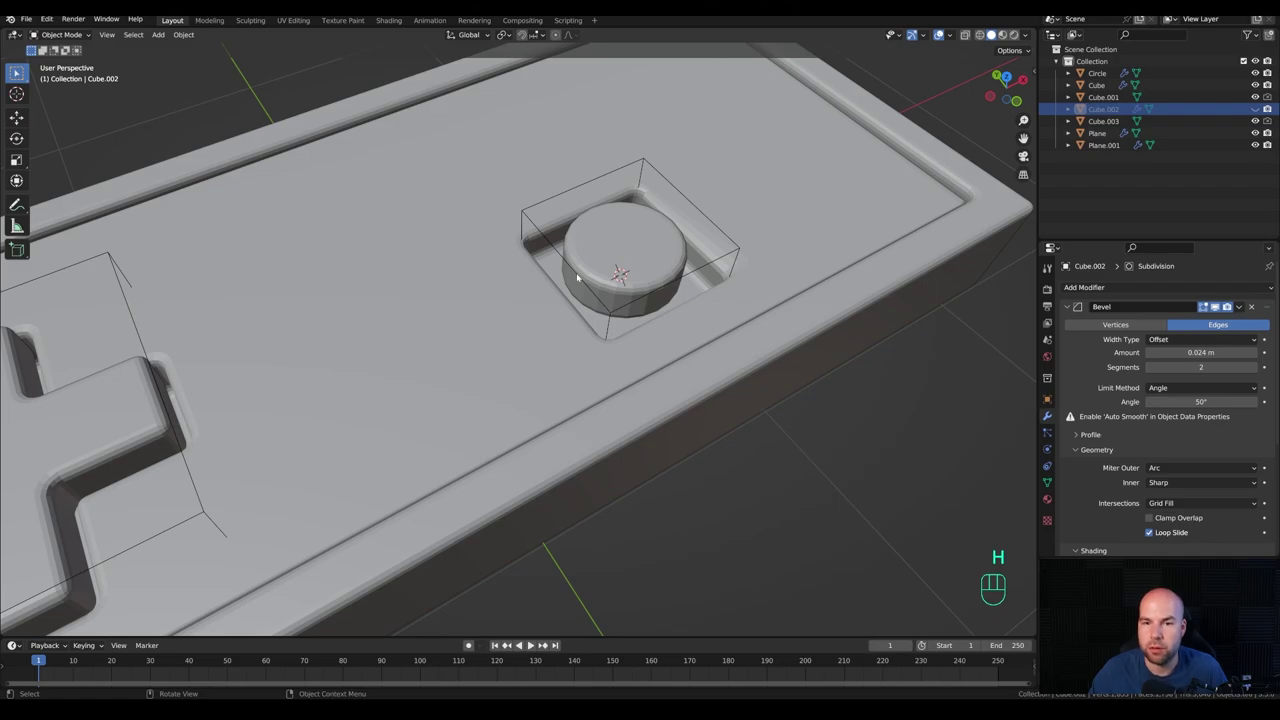
{"action": "middle_click", "coordinate": [667, 298]}
{"action": "left_click_drag", "start_coordinate": [463, 293], "coordinate": [591, 230]}
{"action": "left_click_drag", "start_coordinate": [787, 242], "coordinate": [729, 261]}
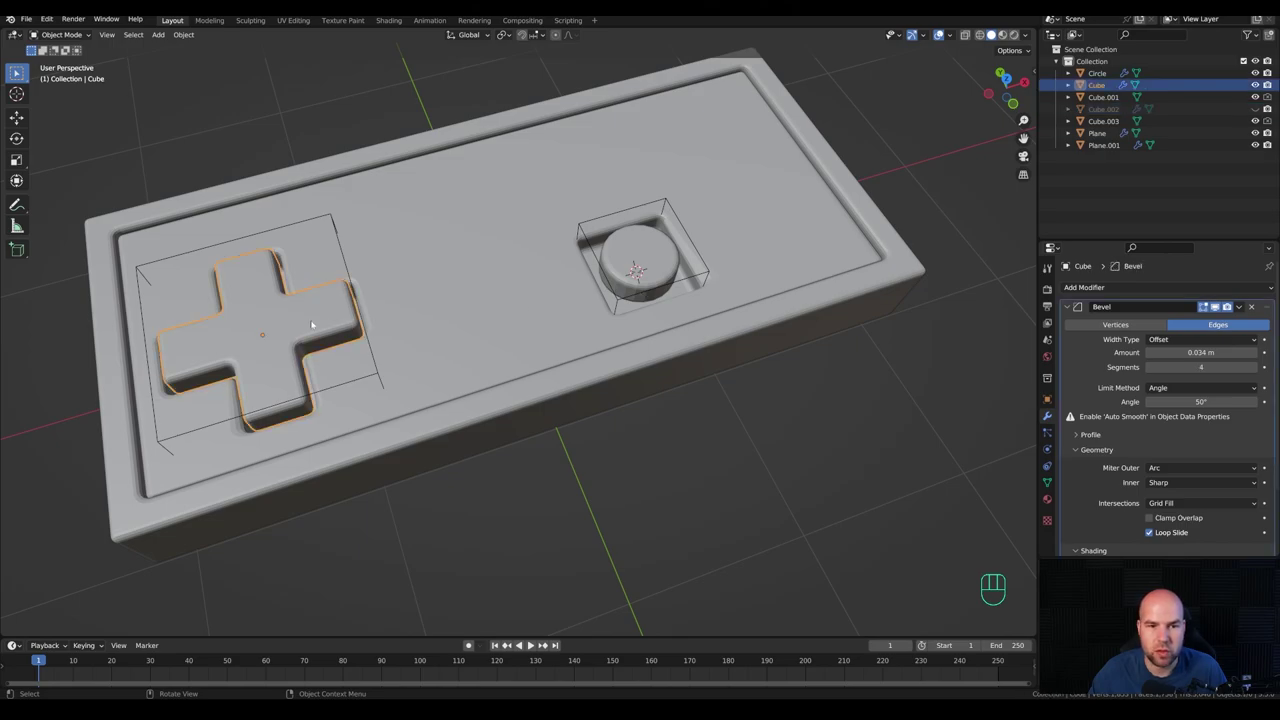
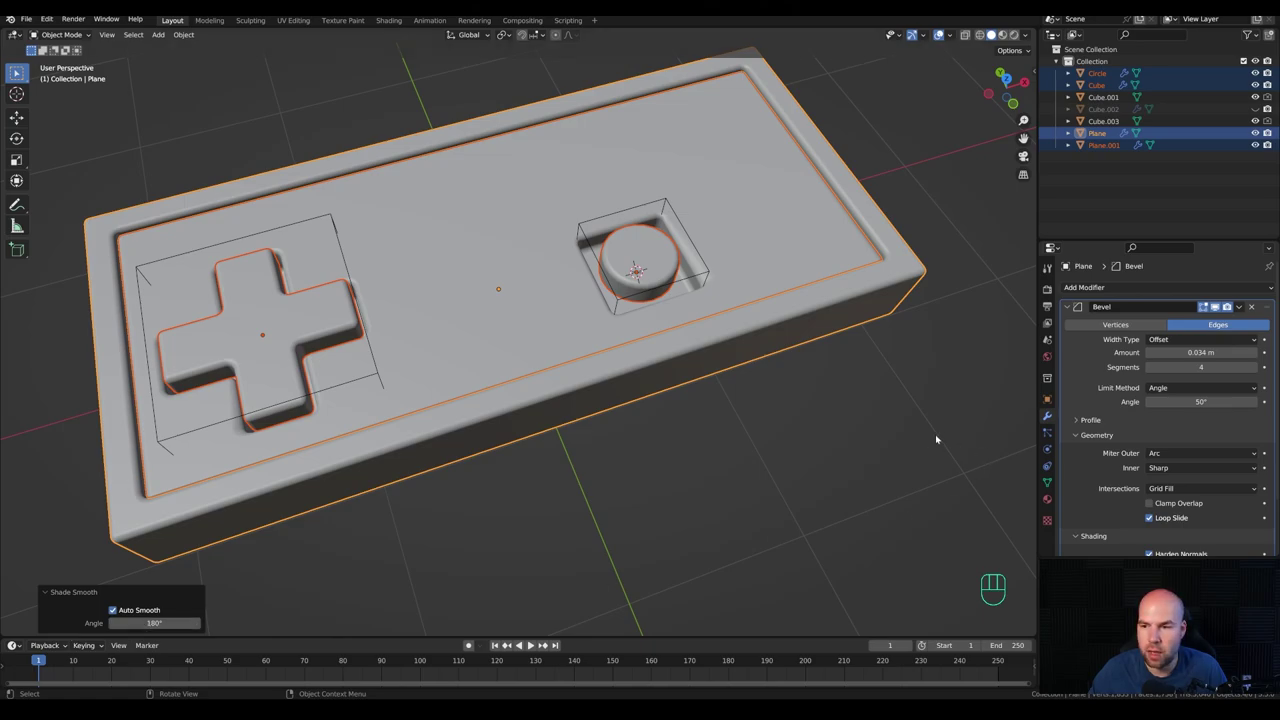
Step: Orbit around the controller and look down on its top panel
{"action": "left_click_drag", "start_coordinate": [605, 352], "coordinate": [507, 318]}
{"action": "left_click_drag", "start_coordinate": [404, 290], "coordinate": [522, 311]}
{"action": "middle_click", "coordinate": [665, 262]}
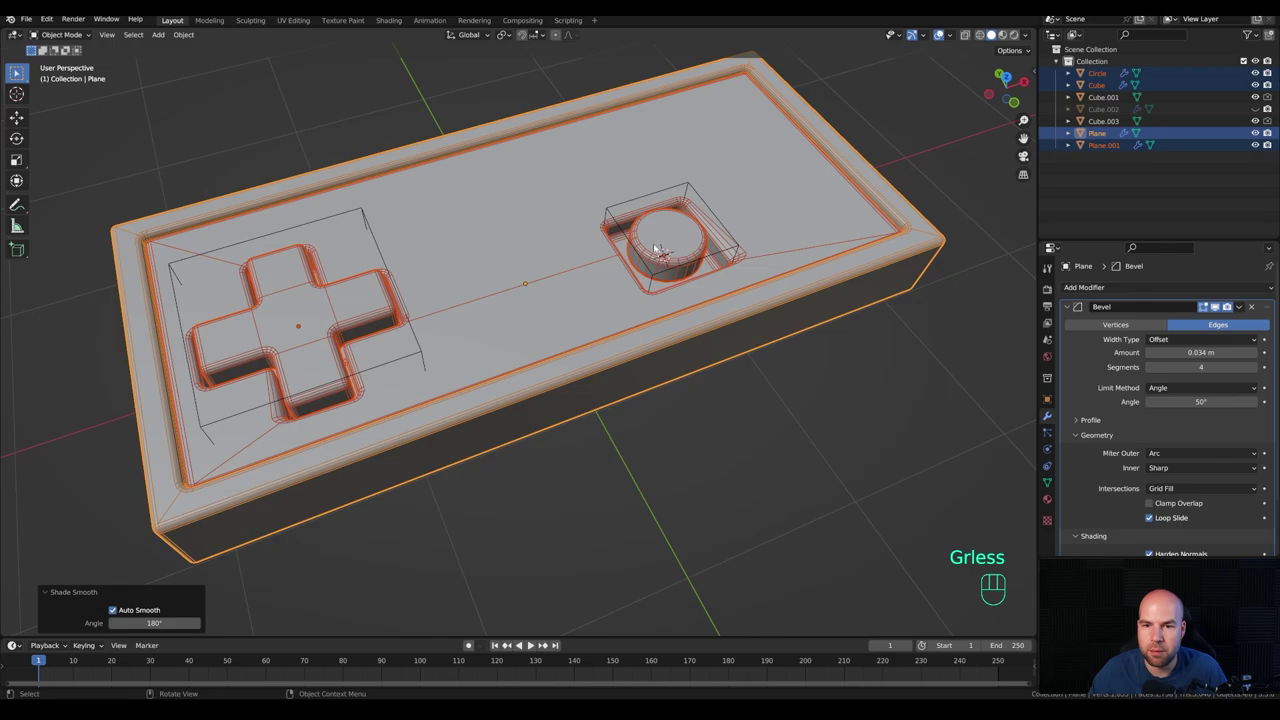
{"action": "left_click_drag", "start_coordinate": [747, 219], "coordinate": [699, 246]}
{"action": "left_click_drag", "start_coordinate": [696, 376], "coordinate": [575, 326]}
{"action": "middle_click", "coordinate": [569, 352]}
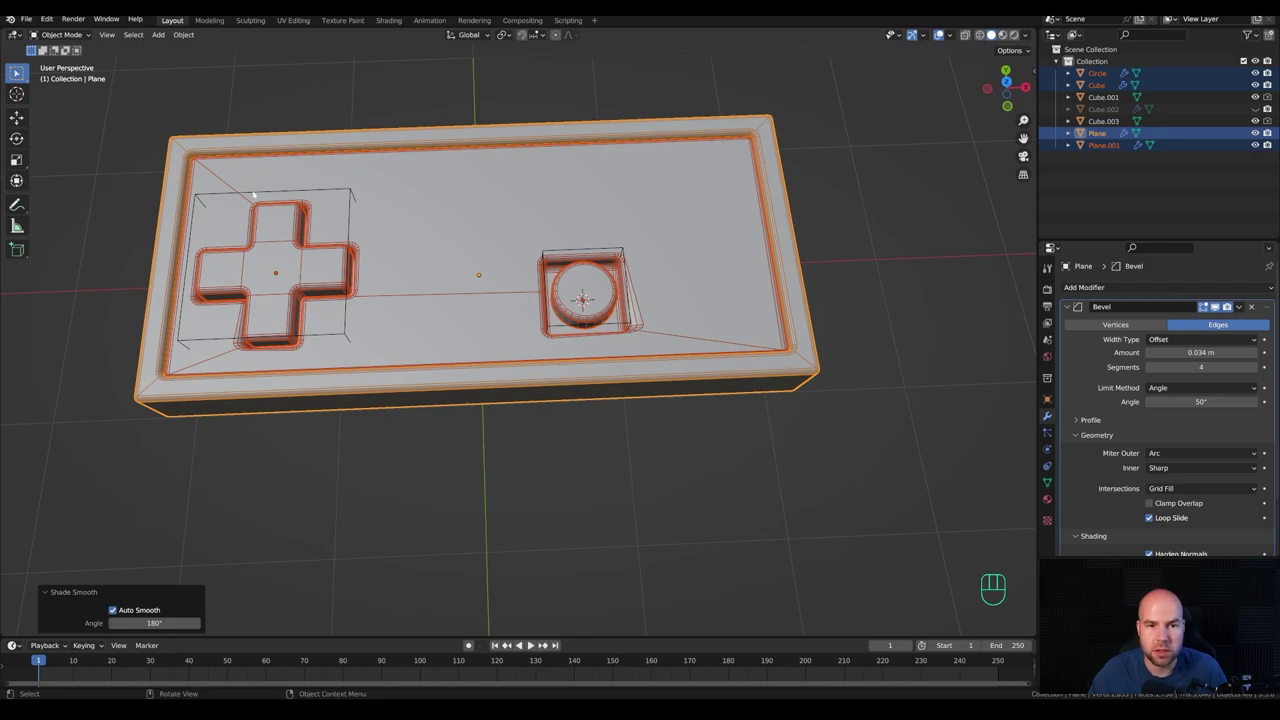
{"action": "middle_click", "coordinate": [281, 354]}
Step: Zoom in to check the d-pad recess shading, zoom back out and select inner panel Plane.001
{"action": "left_click_drag", "start_coordinate": [334, 387], "coordinate": [535, 332]}
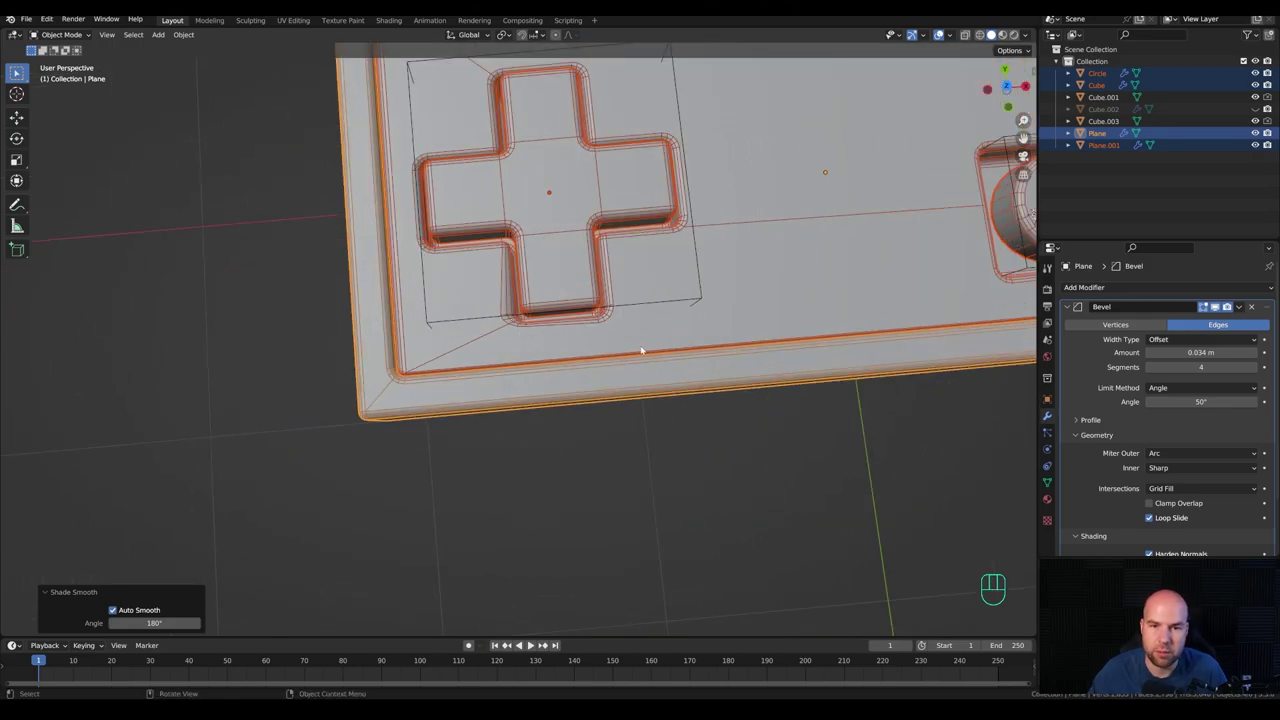
{"action": "left_click_drag", "start_coordinate": [733, 344], "coordinate": [713, 368]}
{"action": "middle_click", "coordinate": [751, 383]}
{"action": "left_click_drag", "start_coordinate": [771, 369], "coordinate": [751, 373]}
{"action": "middle_click", "coordinate": [773, 368]}
{"action": "left_click_drag", "start_coordinate": [731, 278], "coordinate": [675, 288]}
{"action": "left_click_drag", "start_coordinate": [543, 324], "coordinate": [559, 312]}
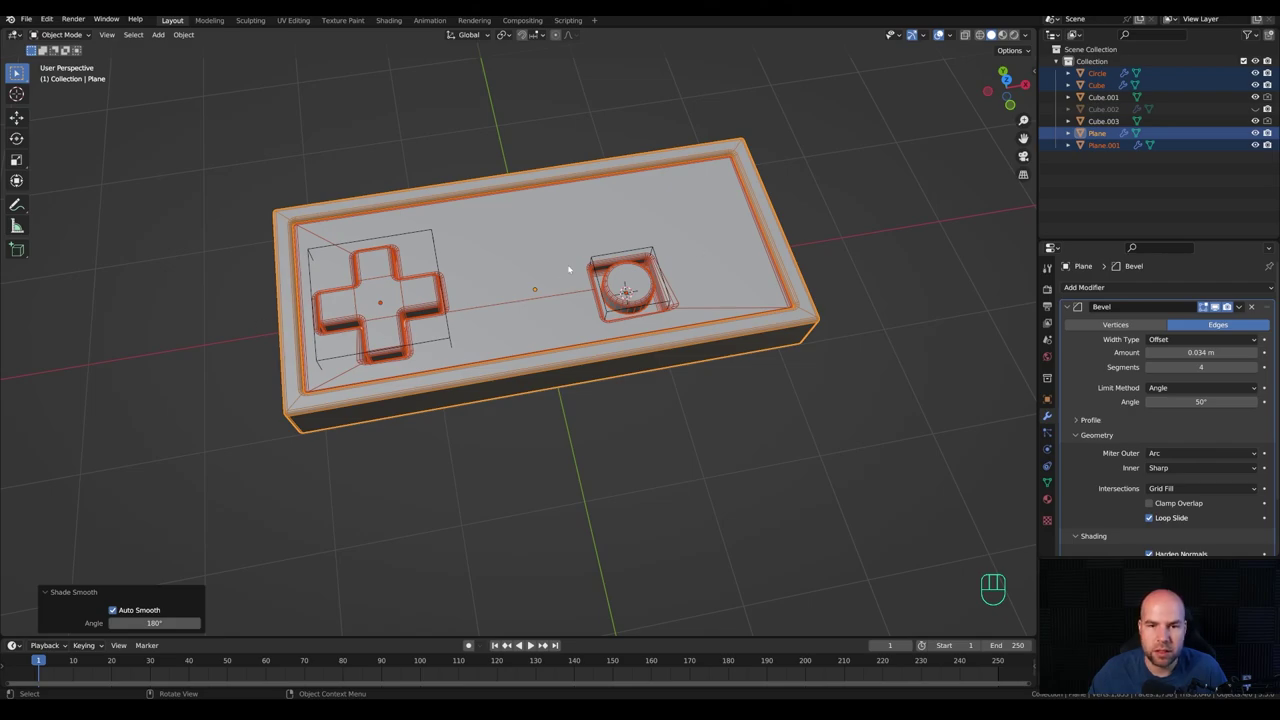
{"action": "left_click", "coordinate": [548, 248]}
{"action": "middle_click", "coordinate": [768, 222]}
Step: Add a loop cut across the inner top panel and zoom in over the button recess
{"action": "key", "text": "Tab"}
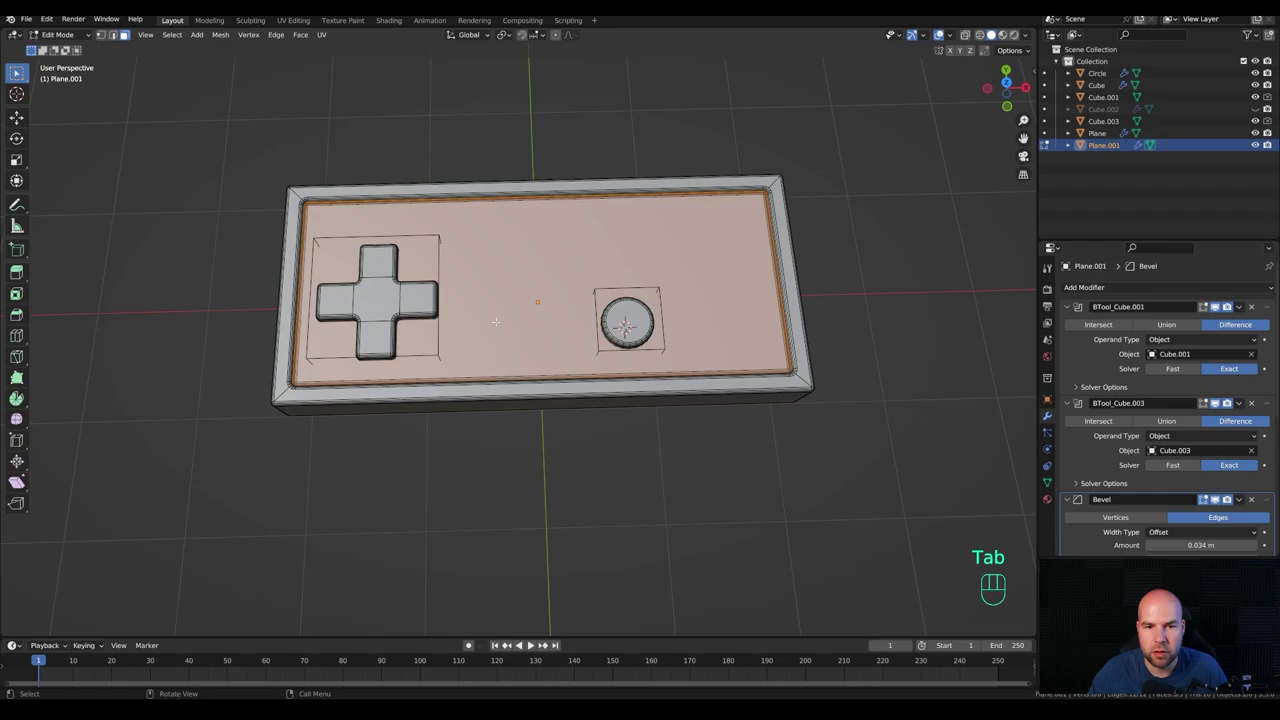
{"action": "key", "text": "ctrl+r"}
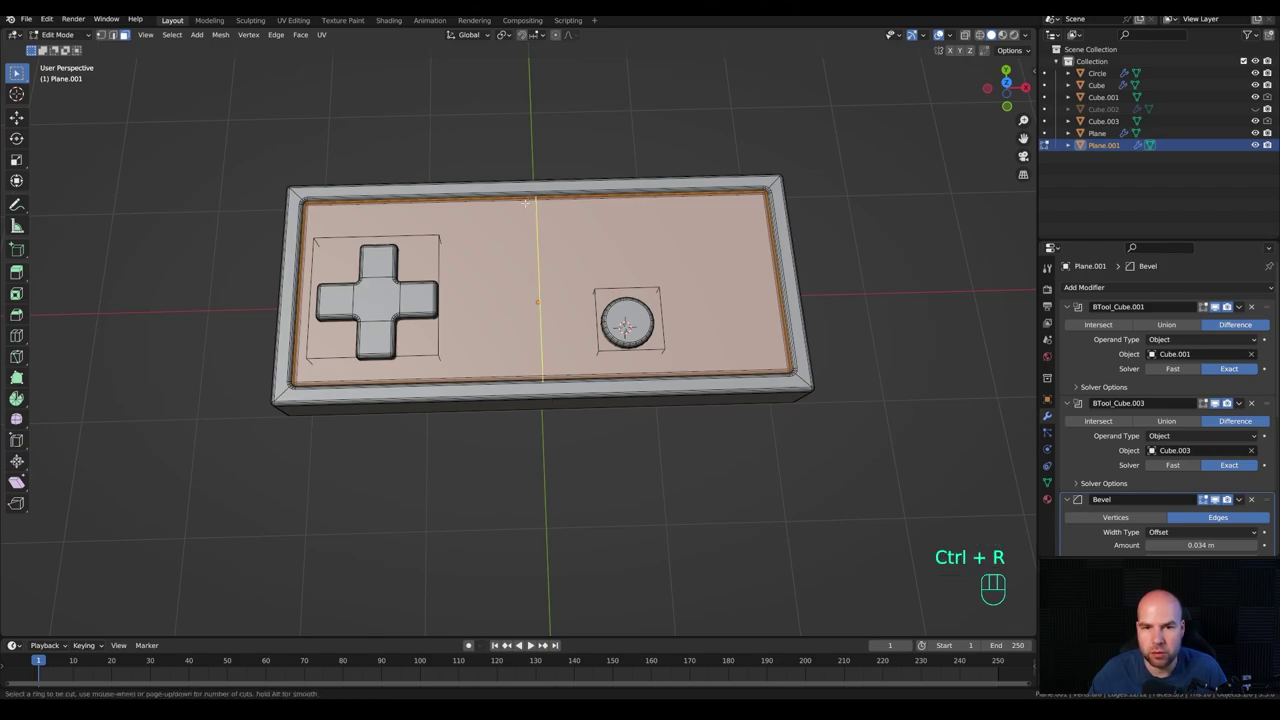
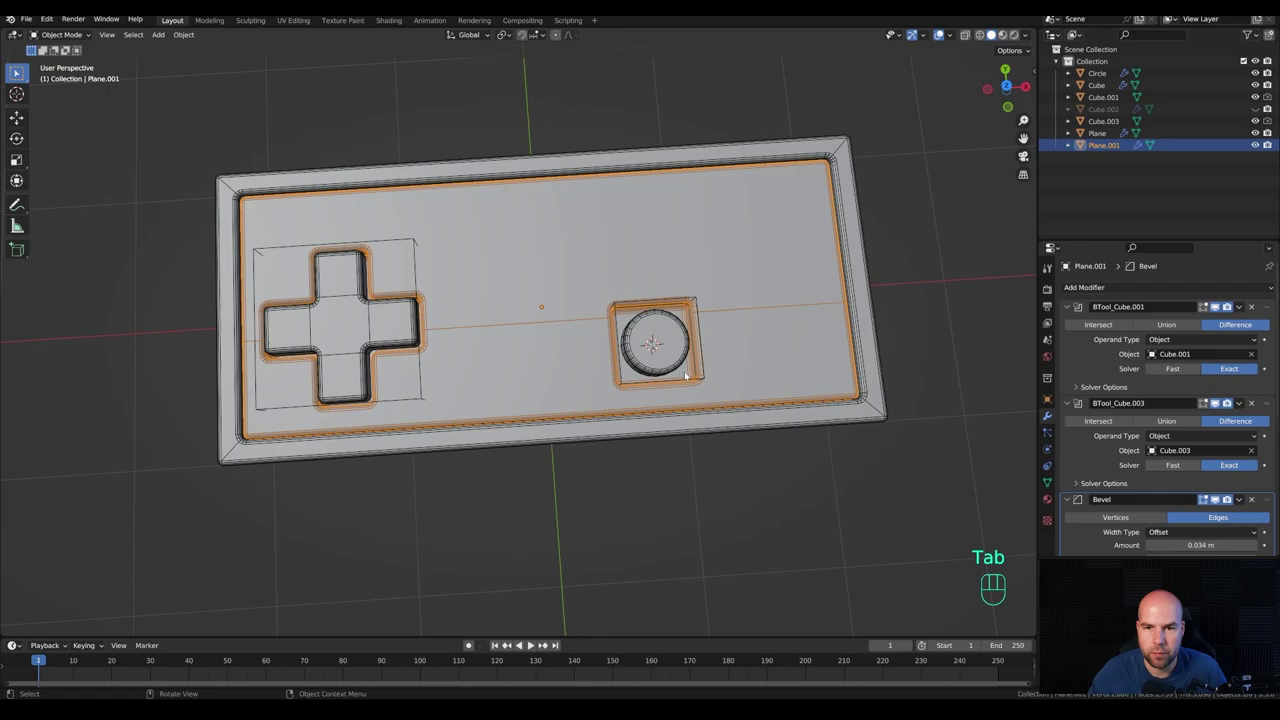
{"action": "left_click_drag", "start_coordinate": [627, 370], "coordinate": [640, 362]}
{"action": "left_click_drag", "start_coordinate": [739, 337], "coordinate": [685, 335]}
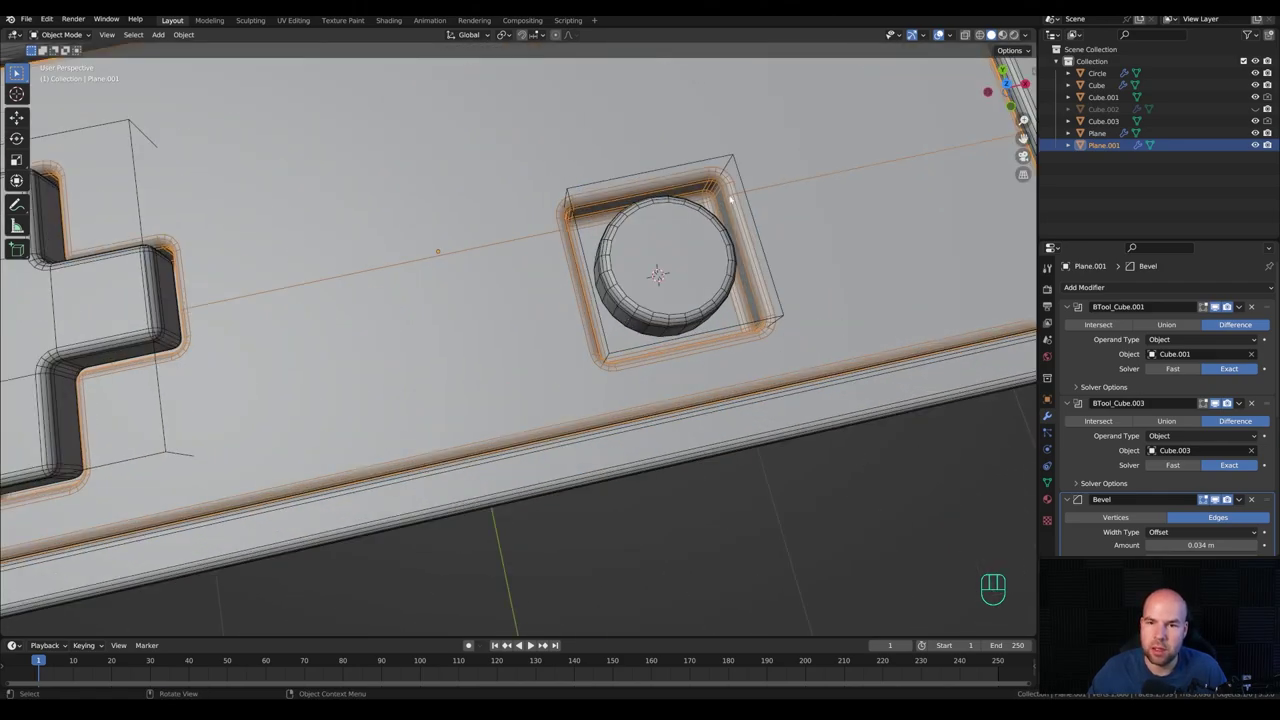
{"action": "left_click_drag", "start_coordinate": [639, 242], "coordinate": [635, 258]}
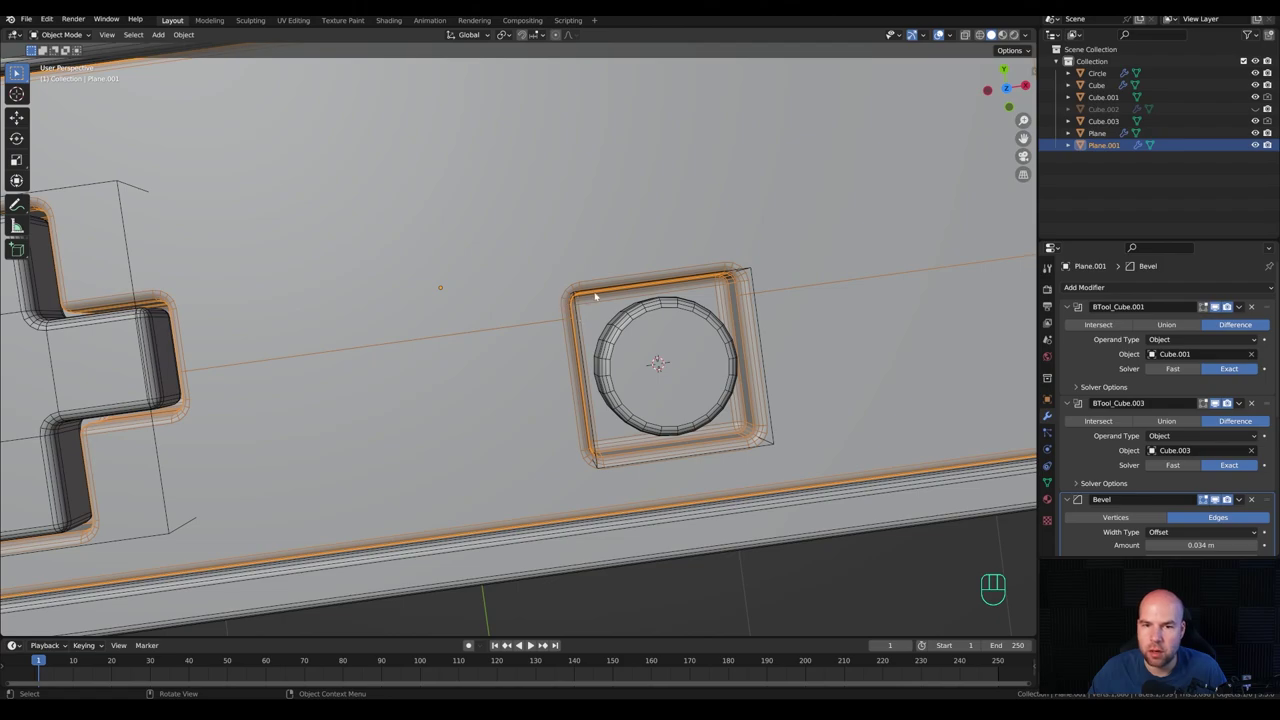
{"action": "middle_click", "coordinate": [510, 333]}
Step: Shift the selected edges slightly along Y and orbit to confirm the panel shades cleanly
{"action": "key", "text": "Tab"}
{"action": "key", "text": "g"}
{"action": "key", "text": "y"}
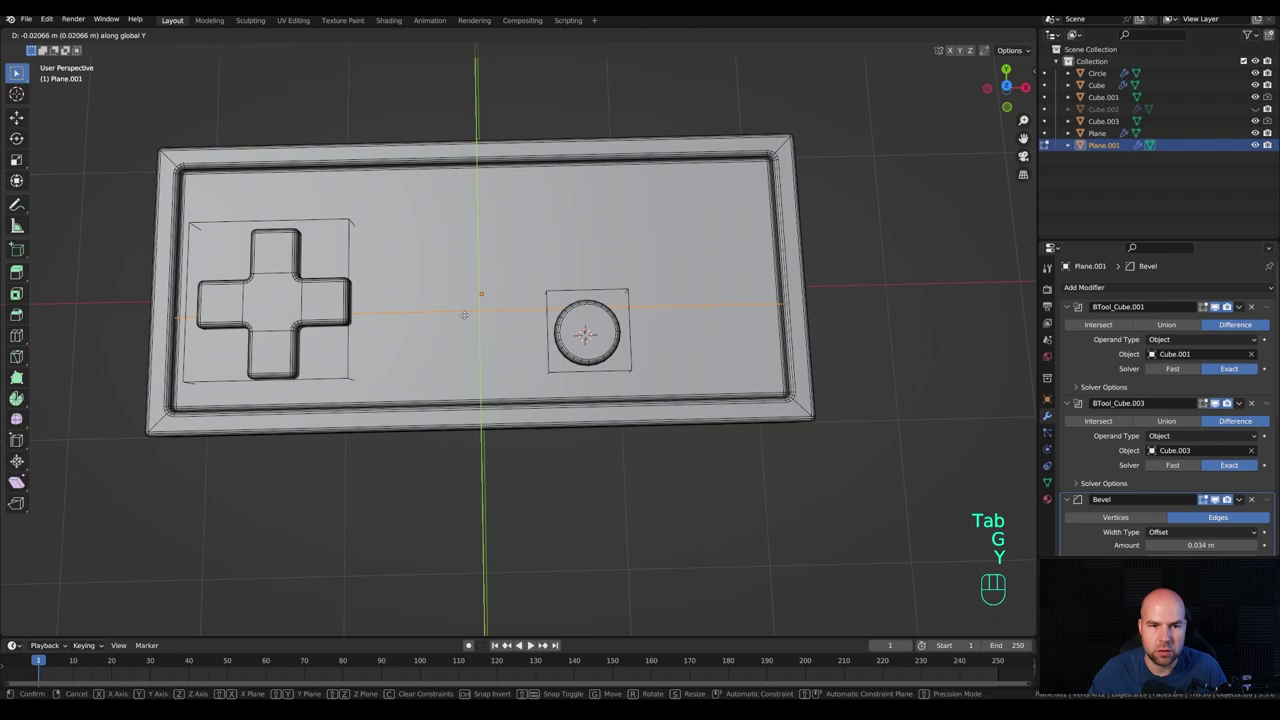
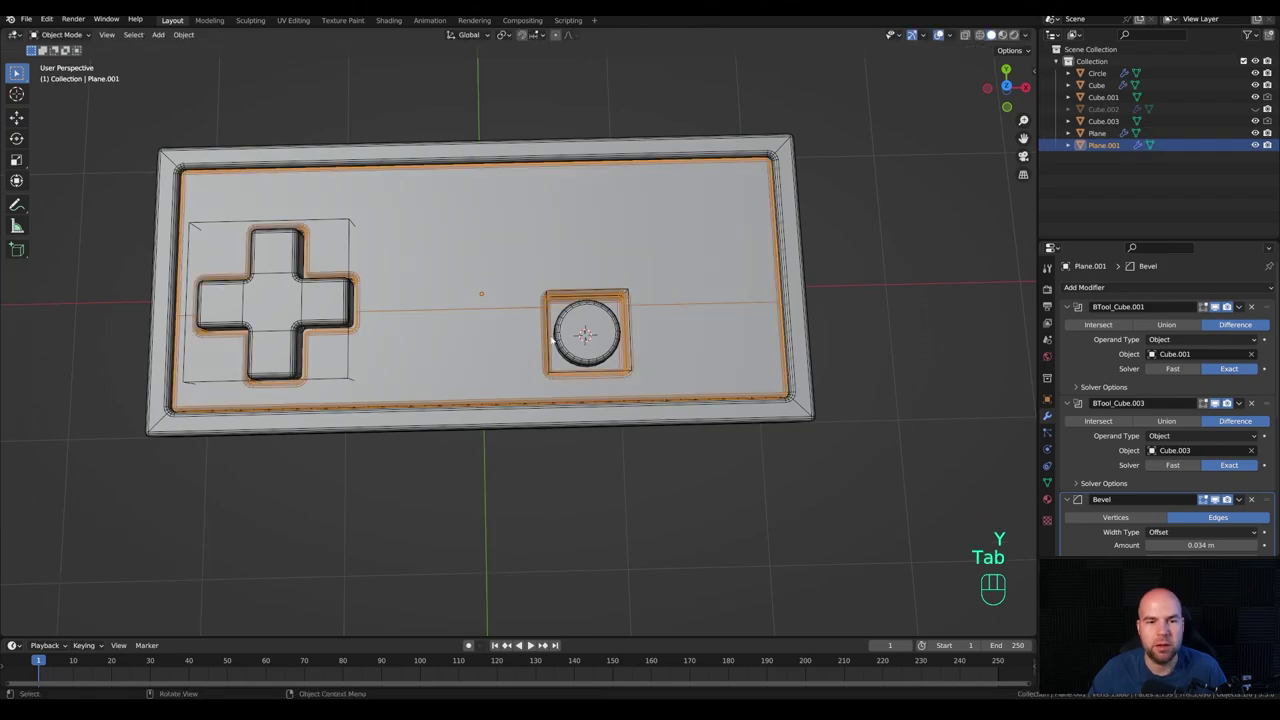
{"action": "left_click_drag", "start_coordinate": [528, 357], "coordinate": [545, 337]}
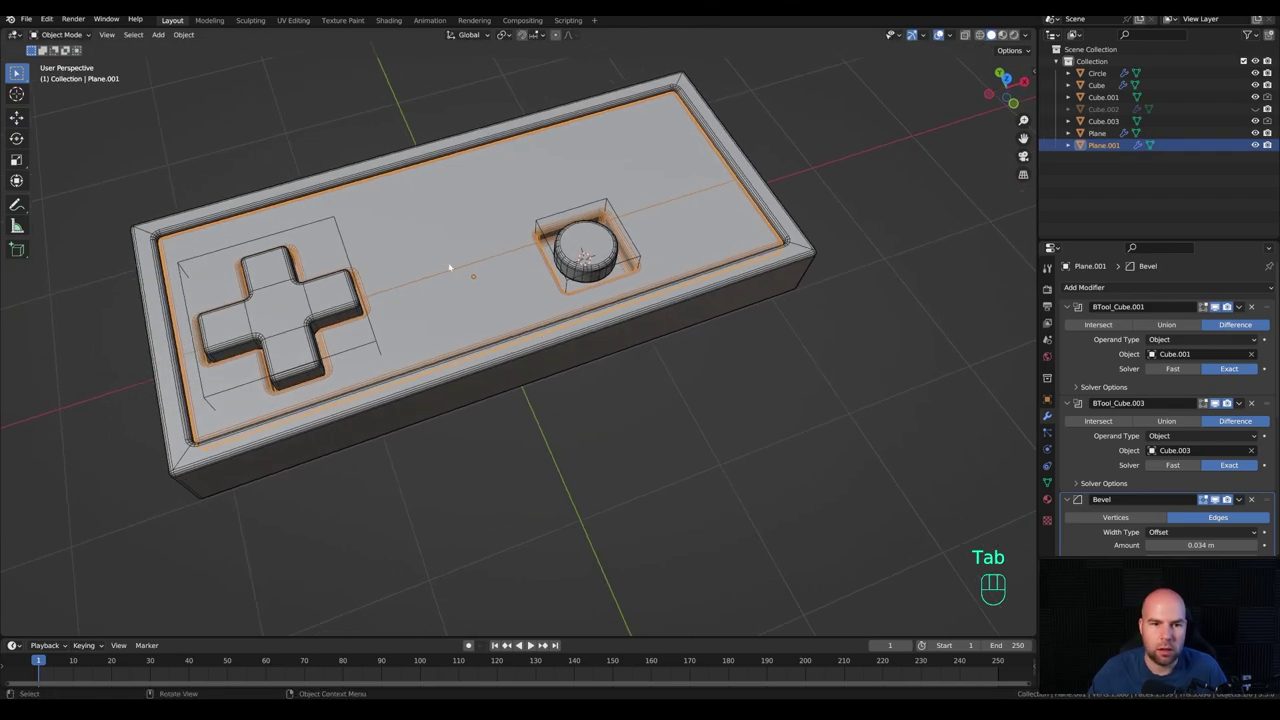
{"action": "left_click_drag", "start_coordinate": [428, 297], "coordinate": [558, 287]}
{"action": "left_click_drag", "start_coordinate": [563, 295], "coordinate": [547, 312]}
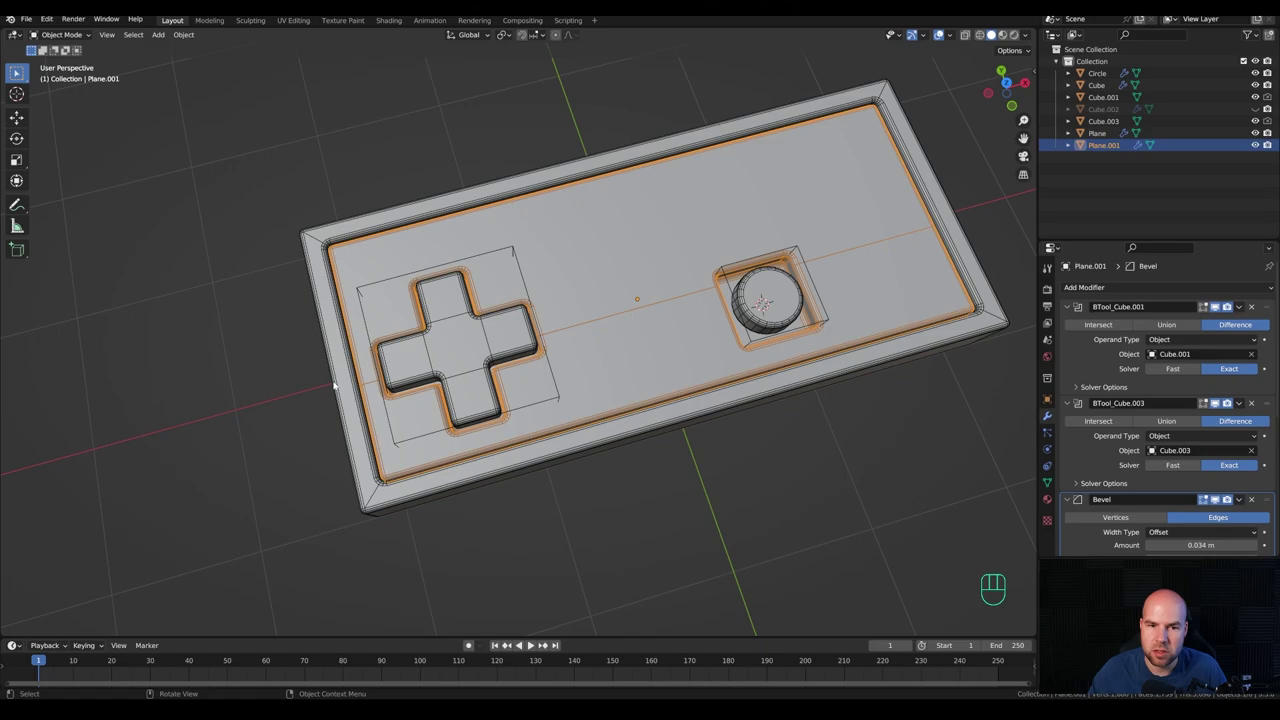
{"action": "left_click_drag", "start_coordinate": [787, 304], "coordinate": [764, 308]}
{"action": "middle_click", "coordinate": [767, 308]}
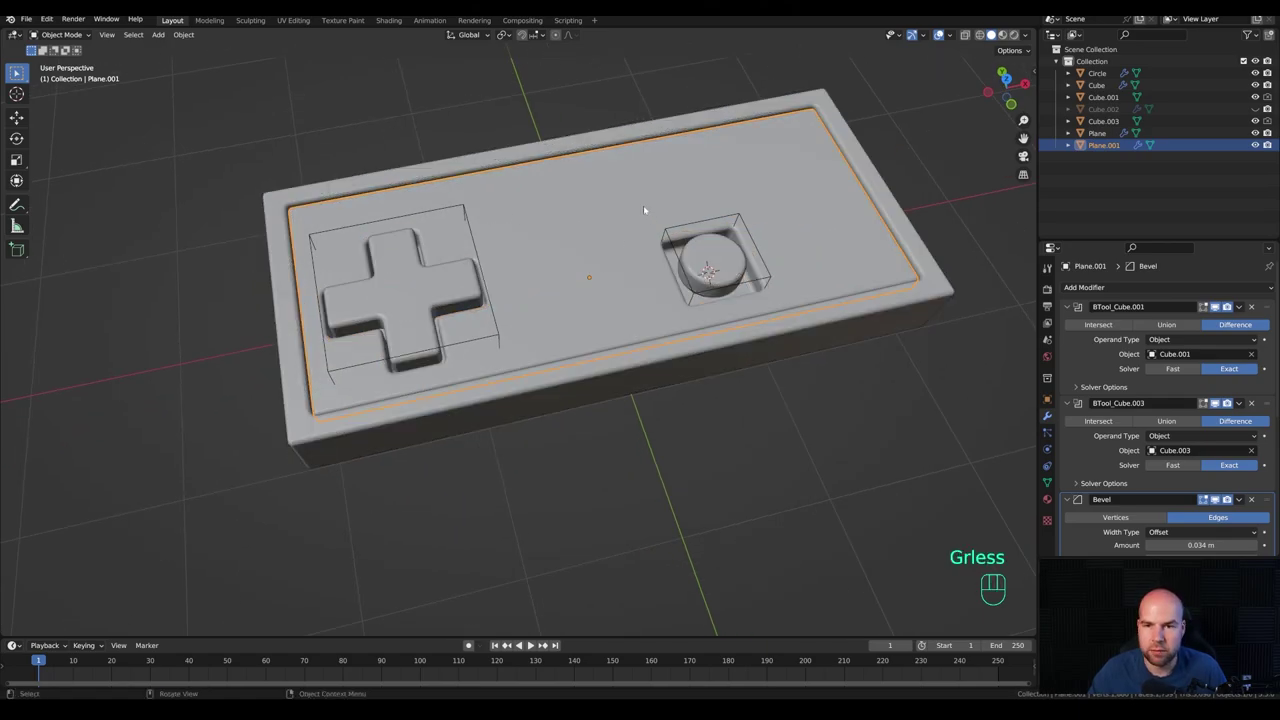
{"action": "left_click_drag", "start_coordinate": [635, 216], "coordinate": [618, 238]}
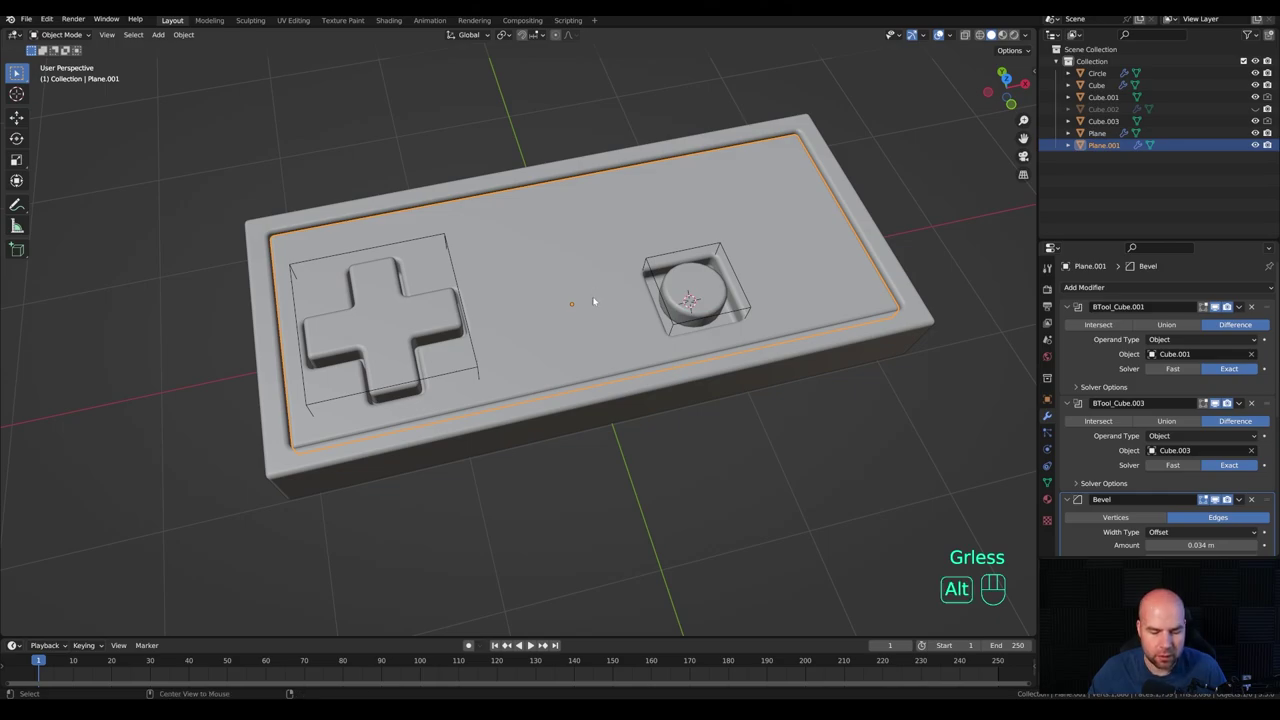
Step: Unhide everything and select the first button's cutter box together with the round button
{"action": "key", "text": "alt+h"}
{"action": "left_click", "coordinate": [739, 308]}
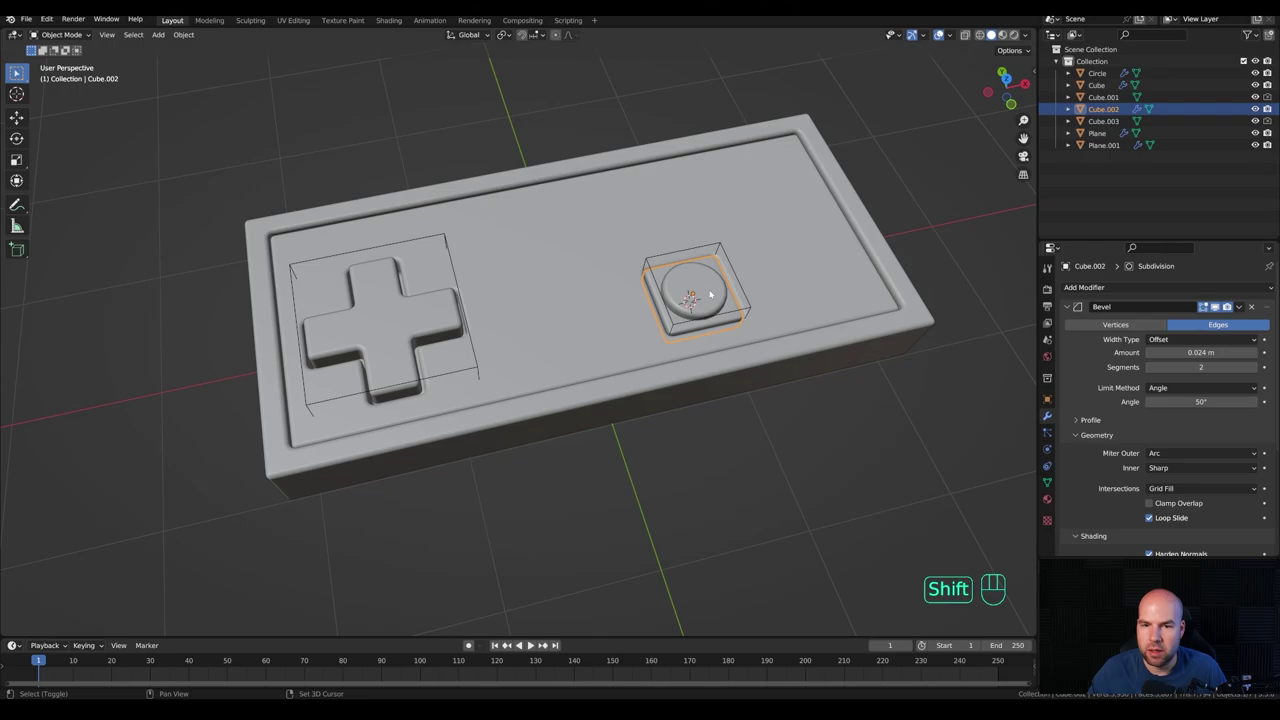
{"action": "left_click", "coordinate": [724, 244]}
{"action": "left_click_drag", "start_coordinate": [811, 299], "coordinate": [677, 326]}
{"action": "middle_click", "coordinate": [659, 334]}
Step: Make a linked duplicate along X to place a second button beside the first, then select the inner panel
{"action": "key", "text": "Escape"}
{"action": "key", "text": "ctrl+z"}
{"action": "key", "text": "alt+d"}
{"action": "key", "text": "x"}
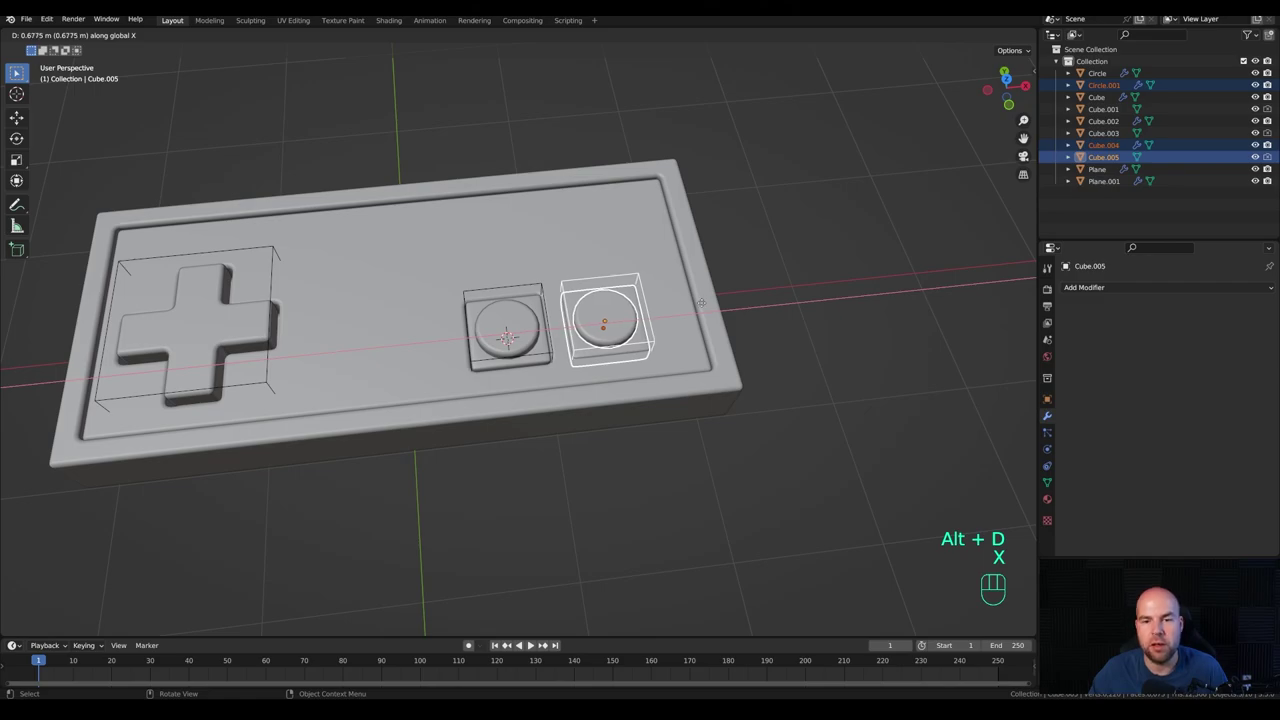
{"action": "left_click_drag", "start_coordinate": [707, 305], "coordinate": [643, 274]}
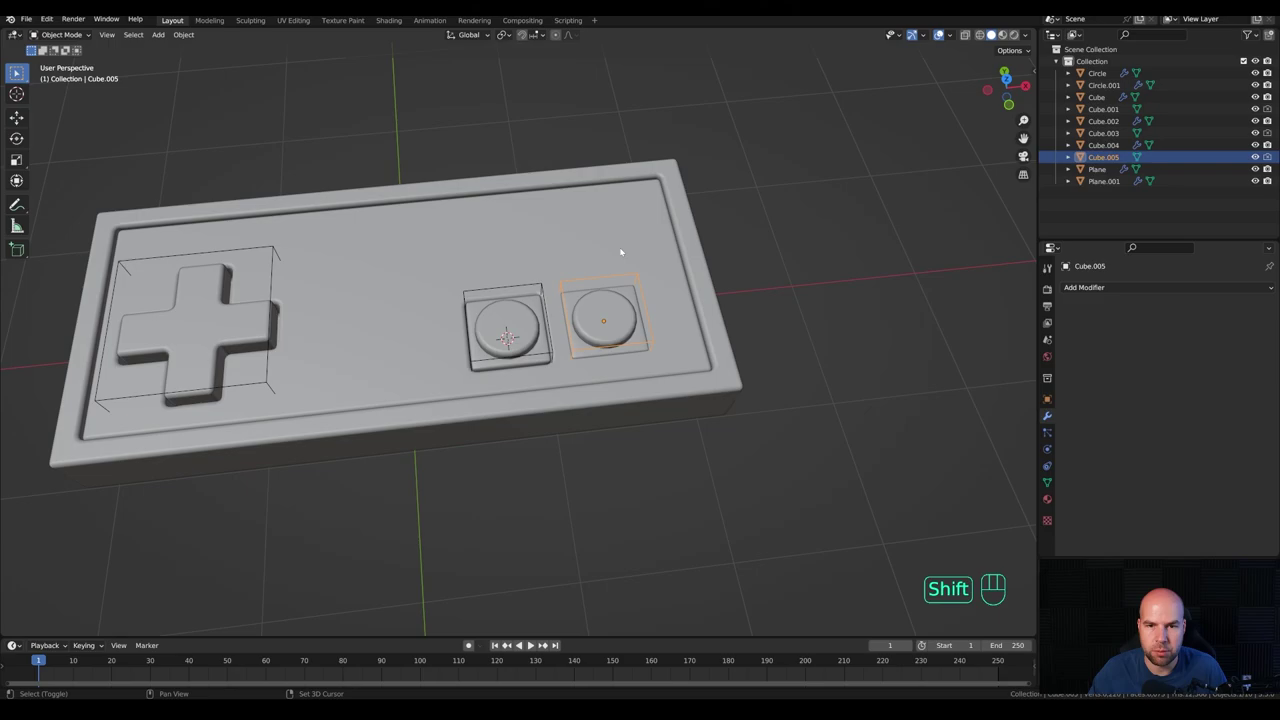
{"action": "left_click", "coordinate": [626, 250]}
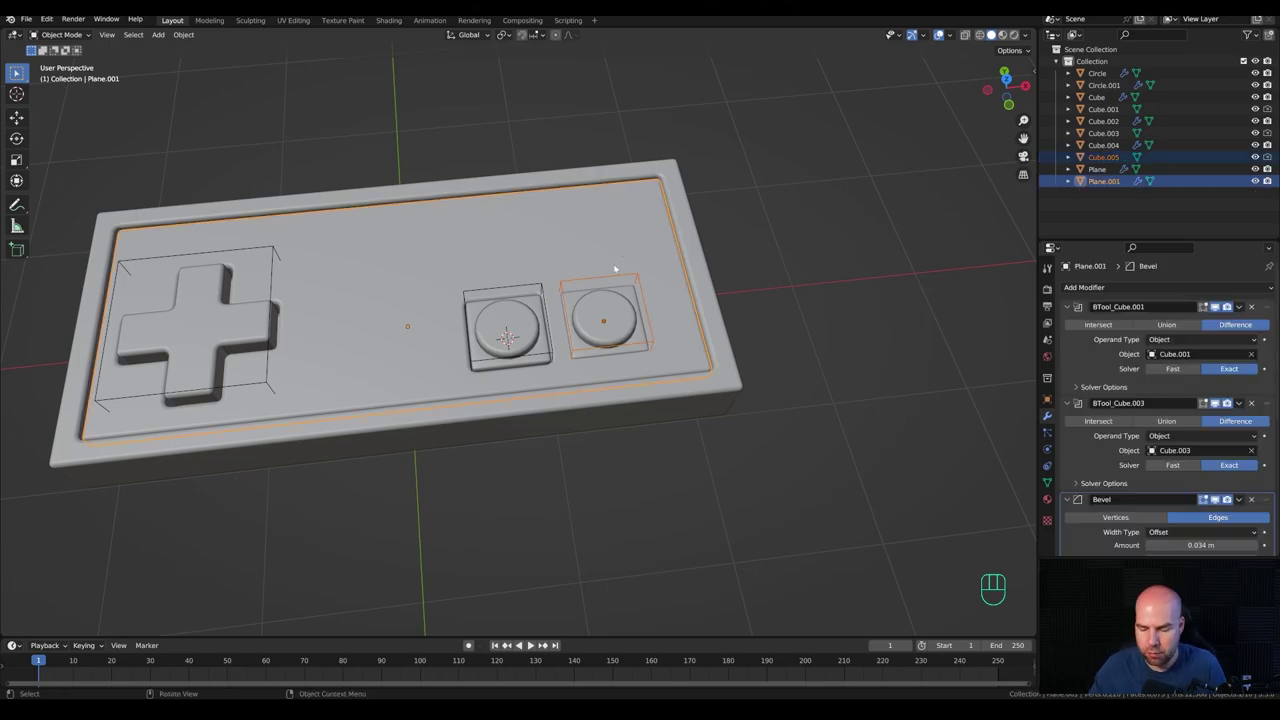
Step: Add a Boolean Difference modifier on Plane.001 using Cube.005 to cut the second button's recess
{"action": "key", "text": "ctrl+KP_Subtract"}
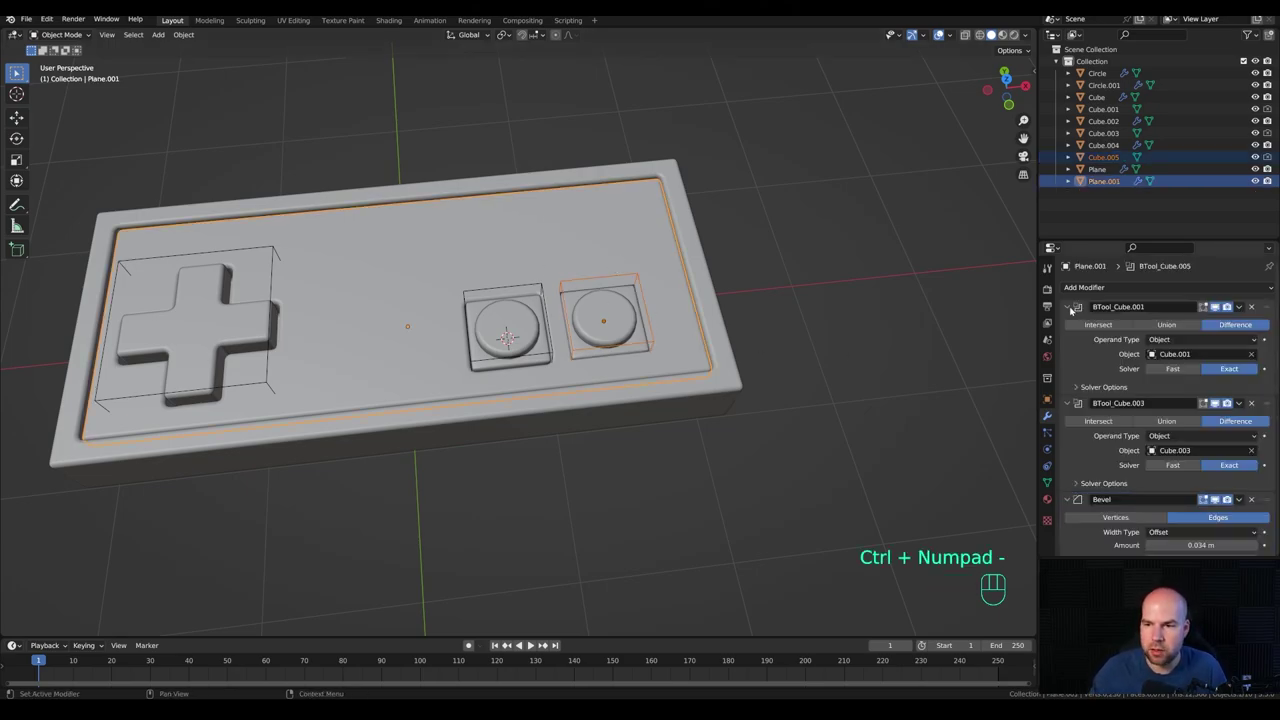
{"action": "left_click", "coordinate": [1073, 307]}
{"action": "left_click", "coordinate": [1071, 323]}
{"action": "left_click", "coordinate": [1072, 338]}
{"action": "left_click_drag", "start_coordinate": [1271, 354], "coordinate": [1272, 335]}
Step: Orbit to inspect the new recess and box-select all controller parts with the body active
{"action": "left_click", "coordinate": [814, 302]}
{"action": "left_click_drag", "start_coordinate": [671, 381], "coordinate": [700, 373]}
{"action": "left_click_drag", "start_coordinate": [538, 384], "coordinate": [631, 375]}
{"action": "middle_click", "coordinate": [752, 386]}
{"action": "left_click_drag", "start_coordinate": [761, 334], "coordinate": [726, 349]}
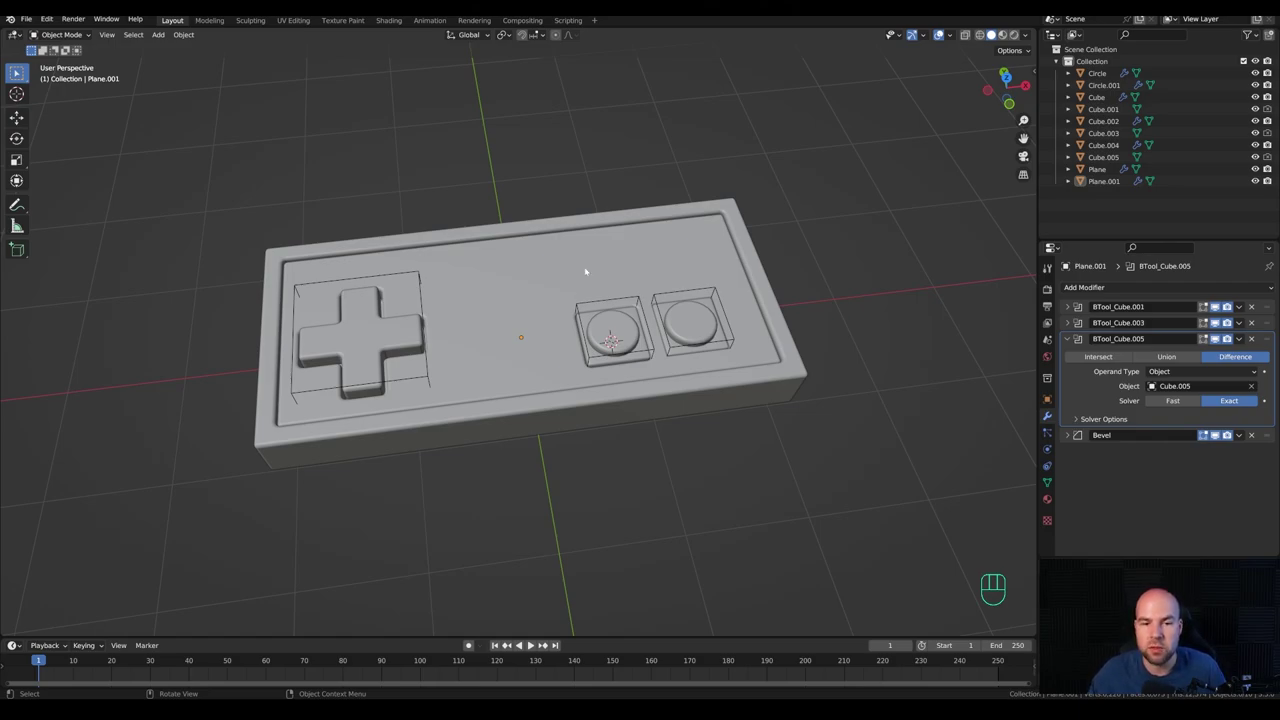
{"action": "left_click_drag", "start_coordinate": [265, 225], "coordinate": [885, 527]}
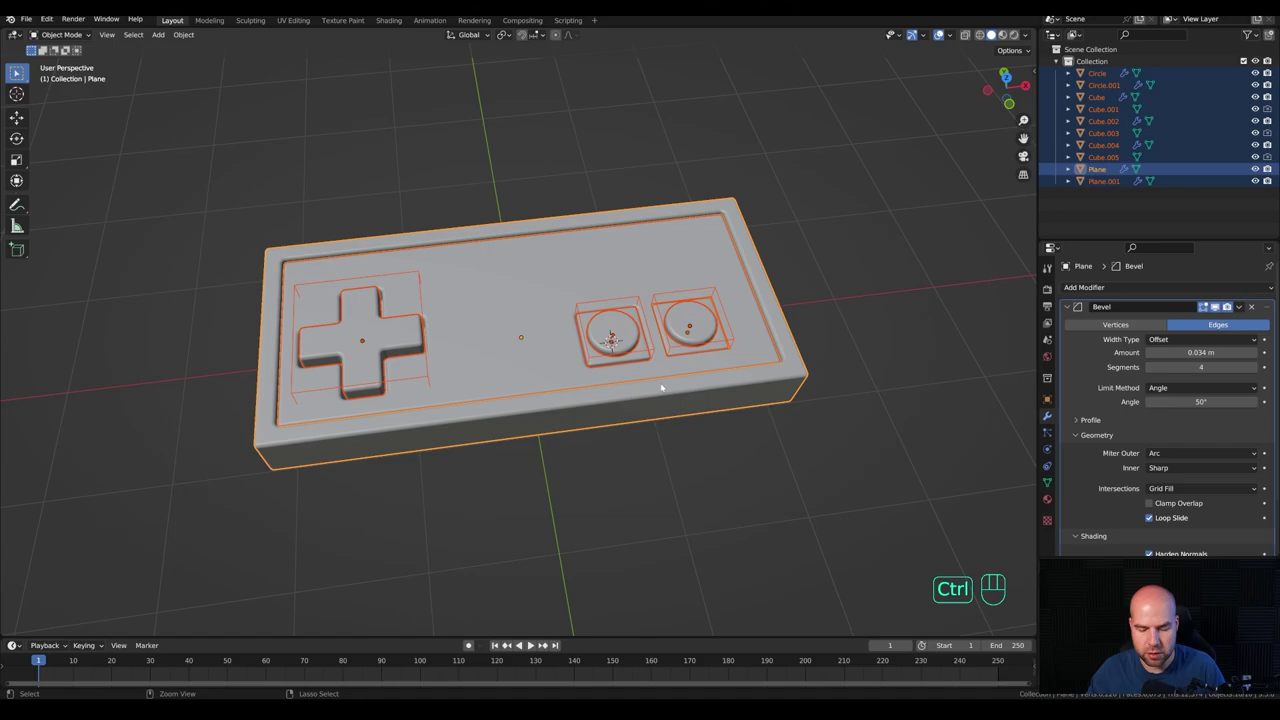
Step: Parent the selected parts to the body via Ctrl+P > Object and recenter the 3D cursor at the origin
{"action": "key", "text": "ctrl+p"}
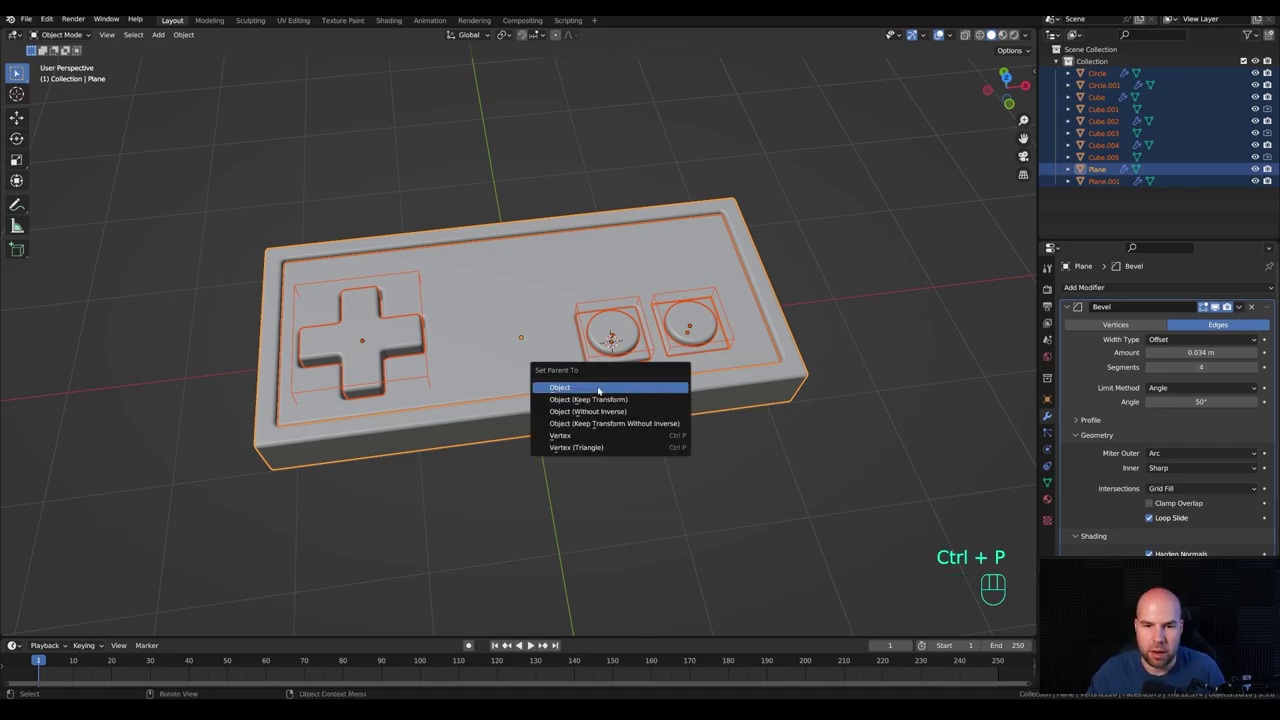
{"action": "key", "text": "g"}
{"action": "key", "text": "Escape"}
{"action": "middle_click", "coordinate": [675, 321]}
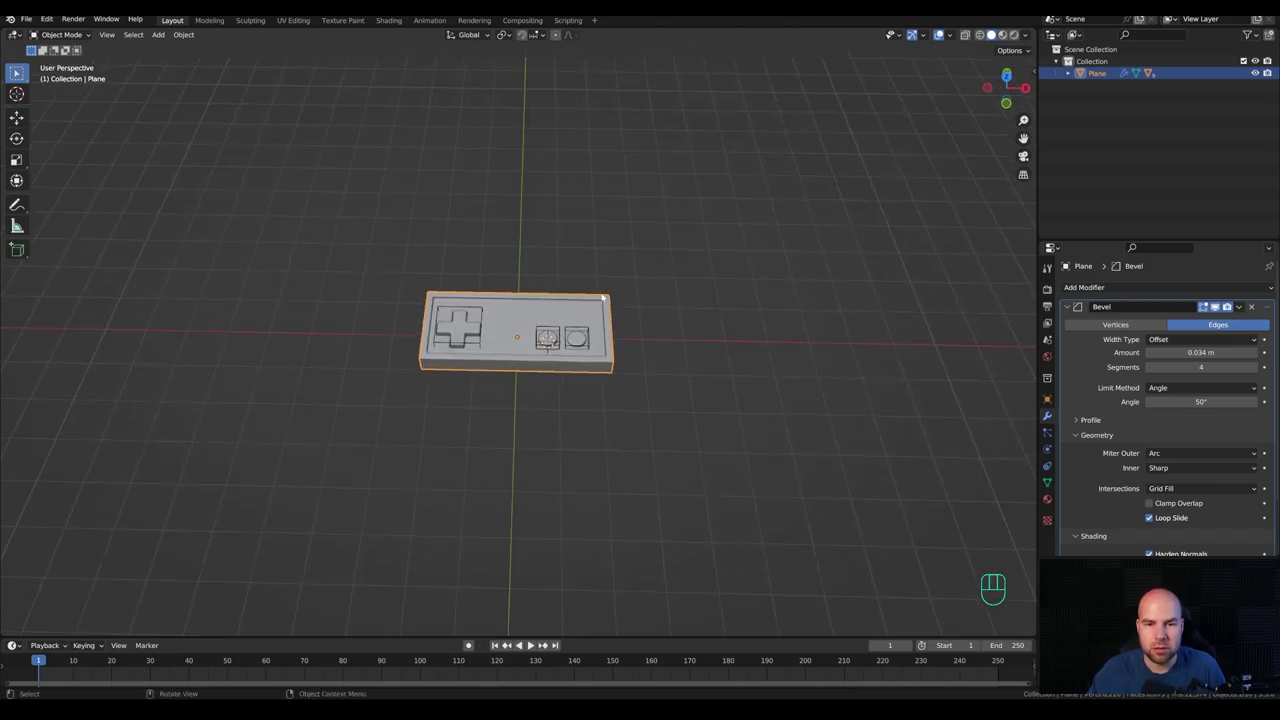
{"action": "middle_click", "coordinate": [687, 235]}
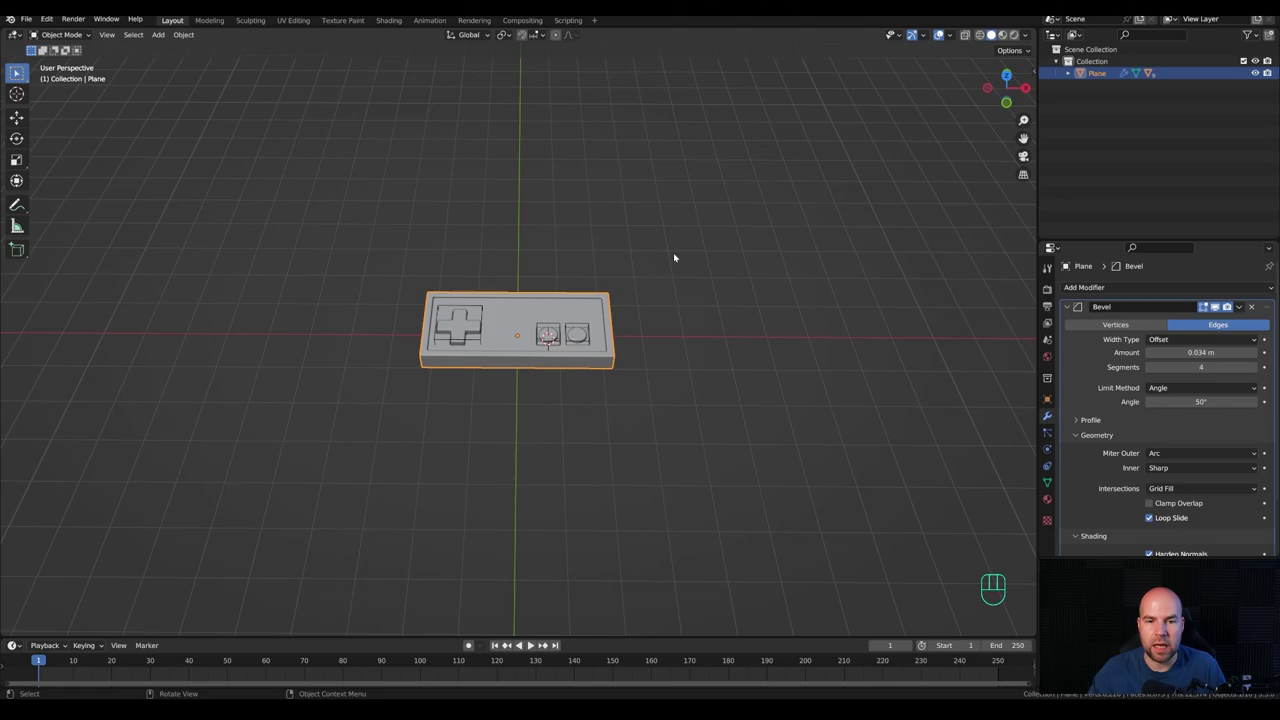
{"action": "left_click_drag", "start_coordinate": [679, 265], "coordinate": [681, 250]}
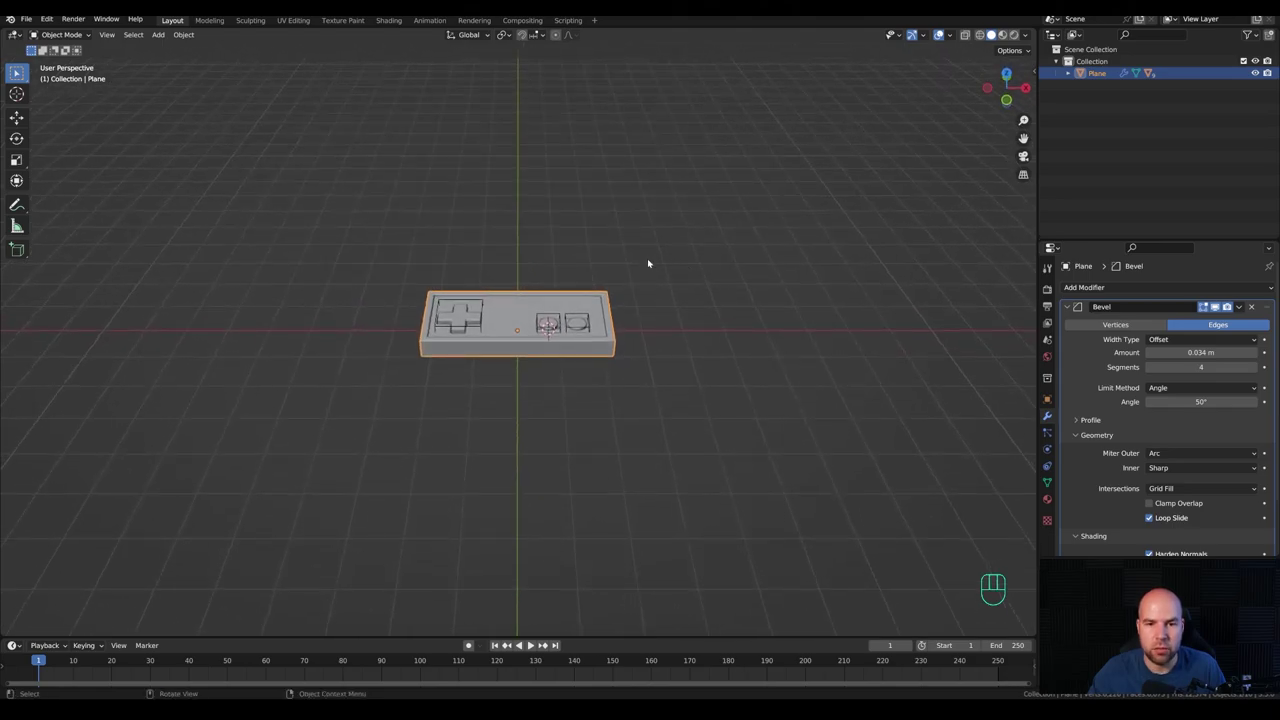
{"action": "middle_click", "coordinate": [719, 249]}
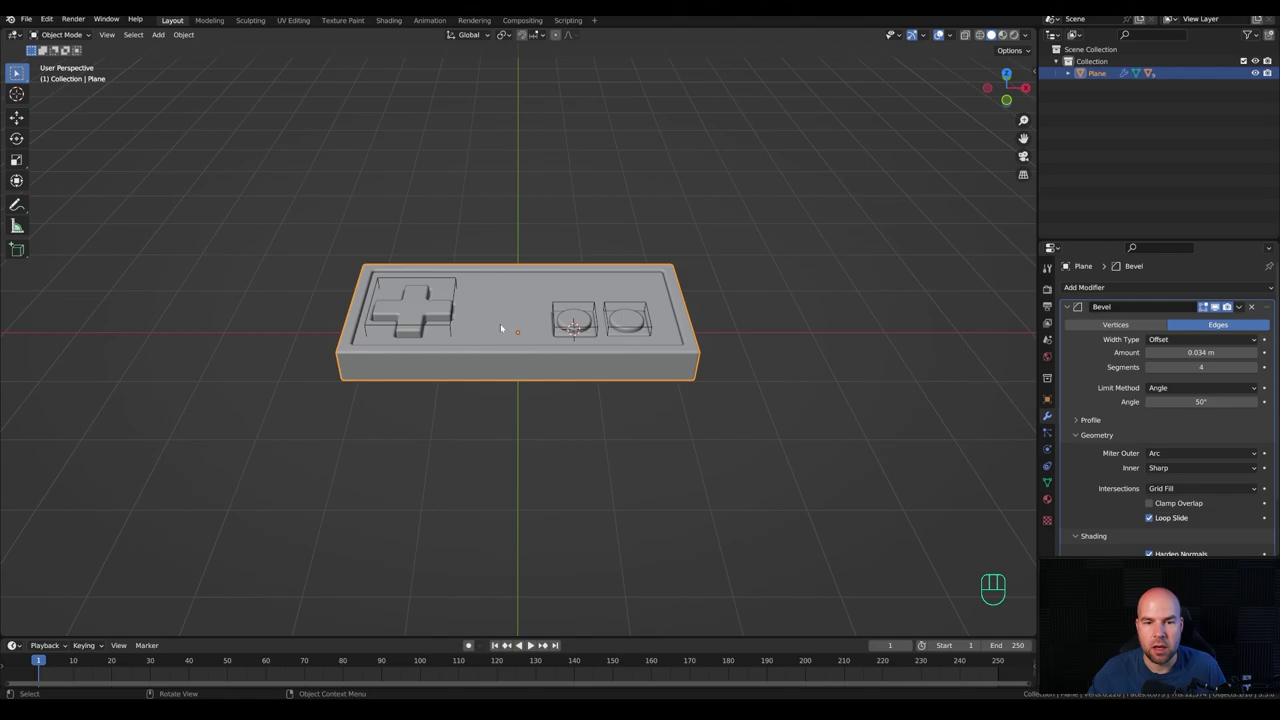
{"action": "key", "text": "shift+s"}
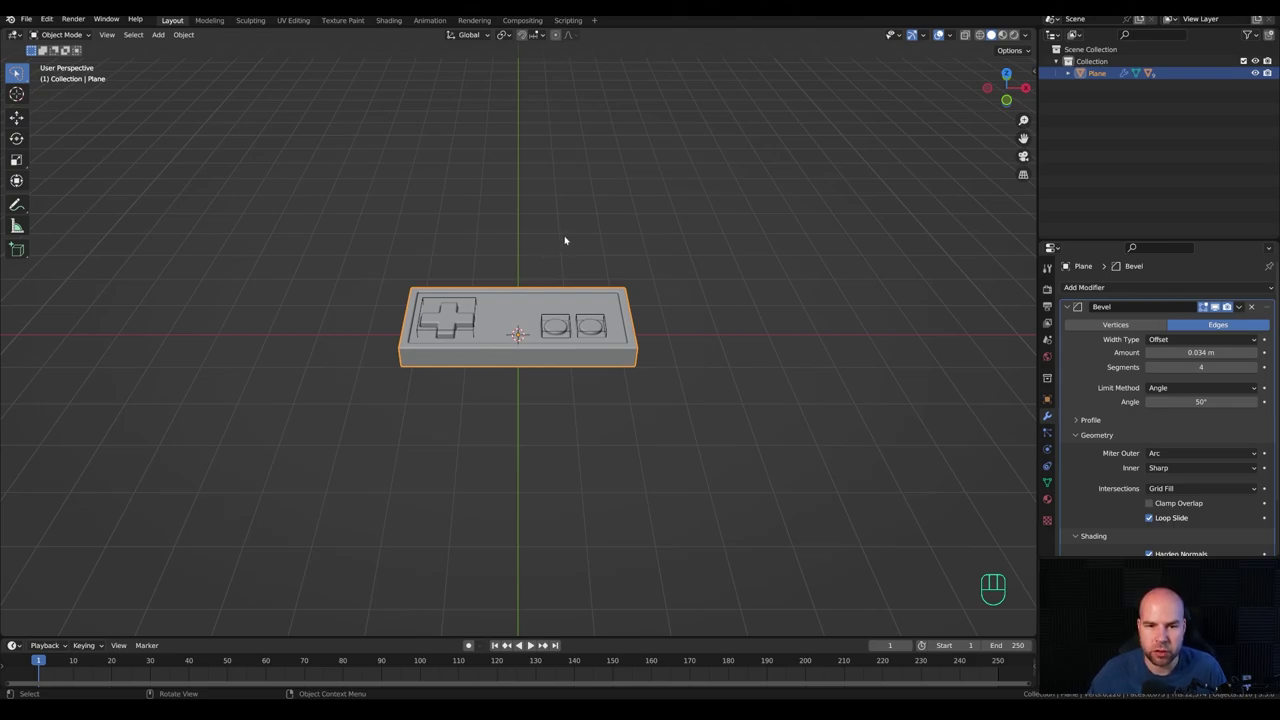
Step: Add a camera, clear its rotation, raise it along Z and tilt it about X toward the controller
{"action": "key", "text": "shift+a"}
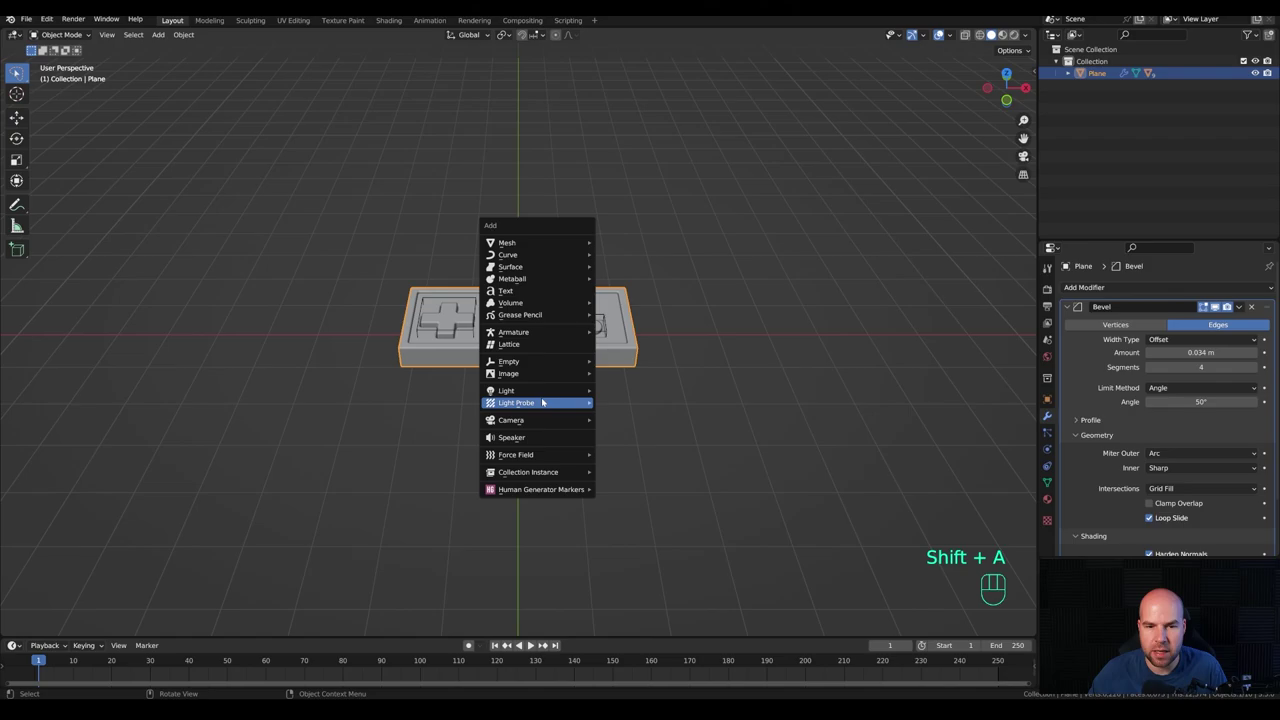
{"action": "left_click_drag", "start_coordinate": [508, 416], "coordinate": [556, 377]}
{"action": "key", "text": "alt+r"}
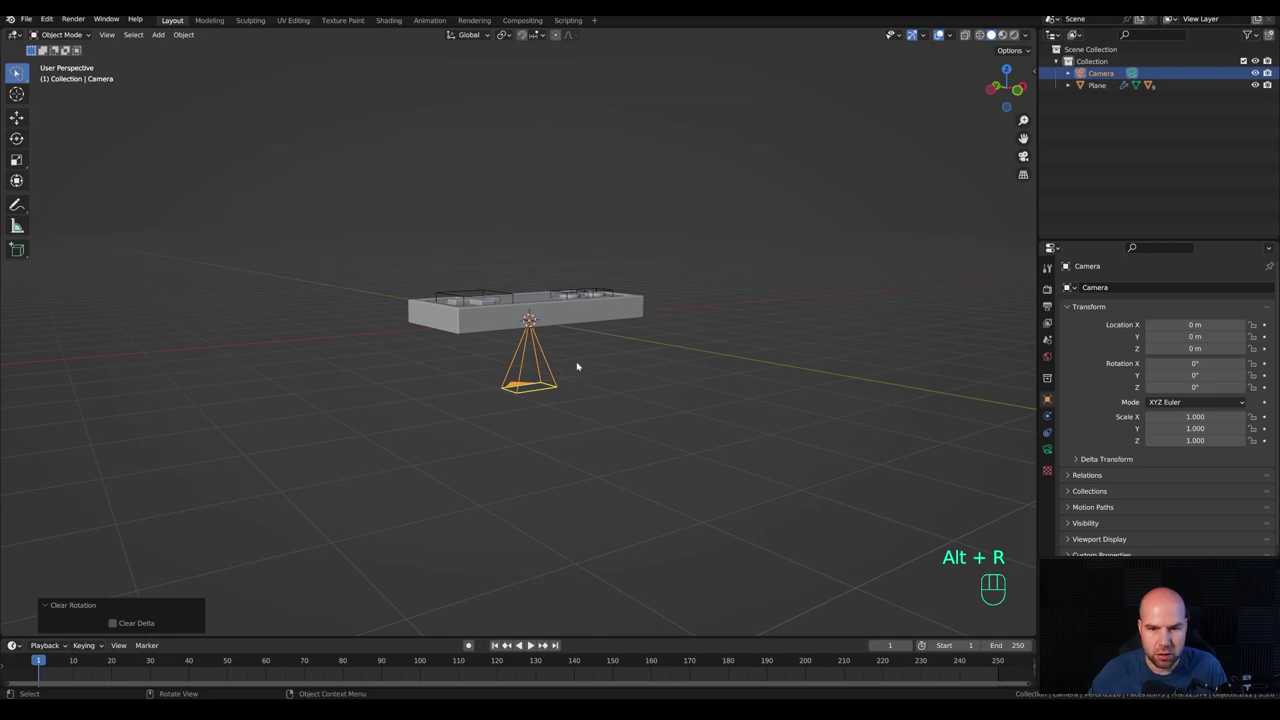
{"action": "middle_click", "coordinate": [603, 421]}
{"action": "key", "text": "g"}
{"action": "key", "text": "z"}
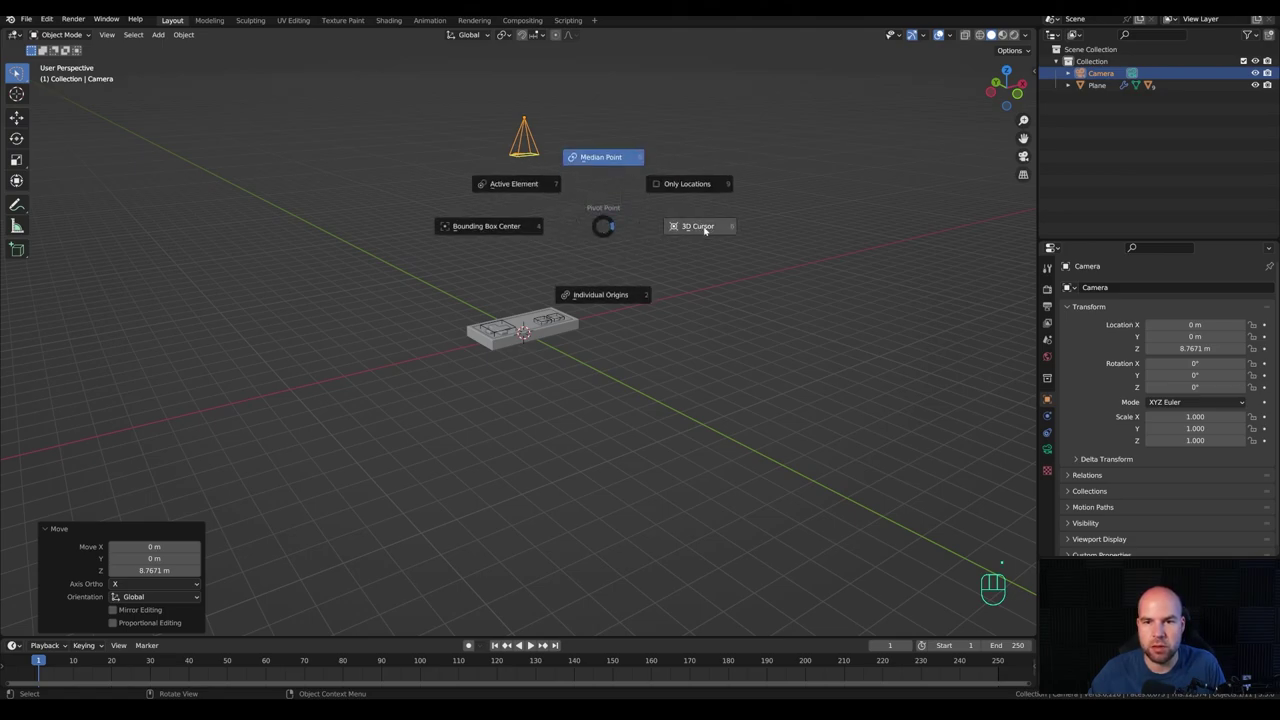
{"action": "left_click_drag", "start_coordinate": [504, 35], "coordinate": [522, 66]}
{"action": "left_click_drag", "start_coordinate": [509, 218], "coordinate": [542, 220]}
{"action": "key", "text": "r"}
{"action": "key", "text": "x"}
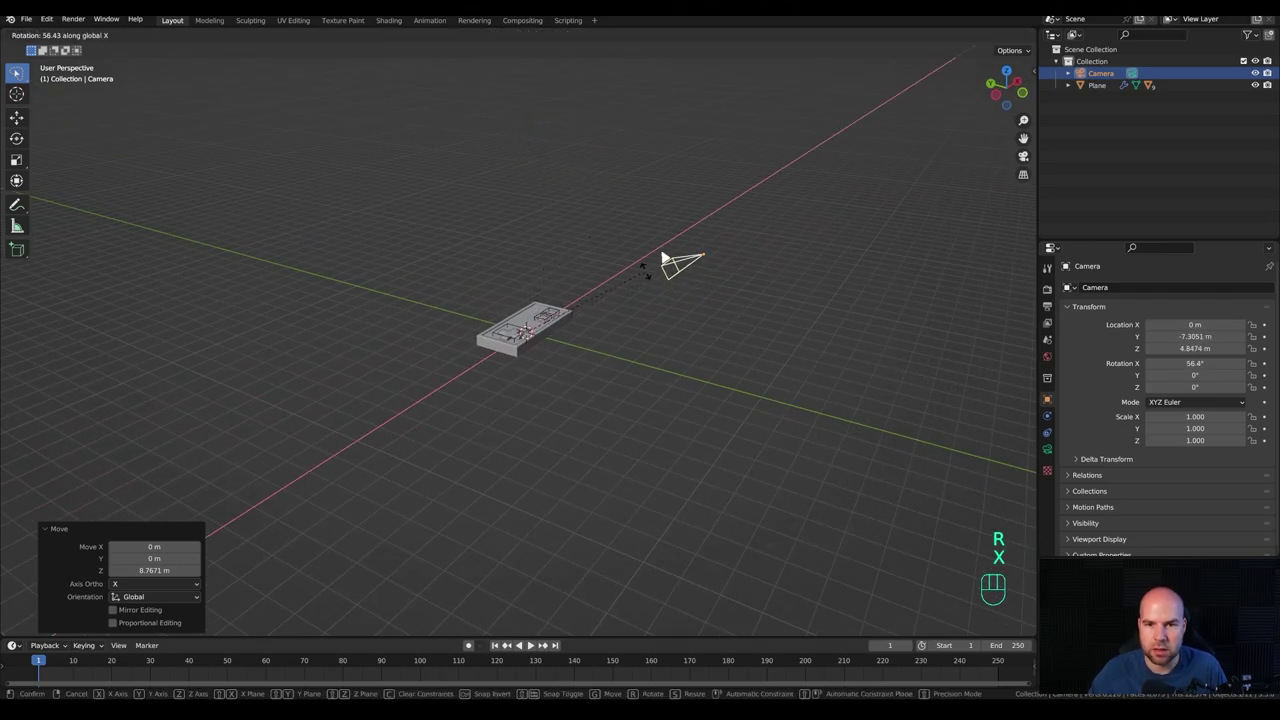
{"action": "left_click_drag", "start_coordinate": [651, 269], "coordinate": [657, 235]}
Step: Through the camera view, pull the camera back along its local Z and adjust its local X tilt to frame the controller
{"action": "key", "text": "KP_0"}
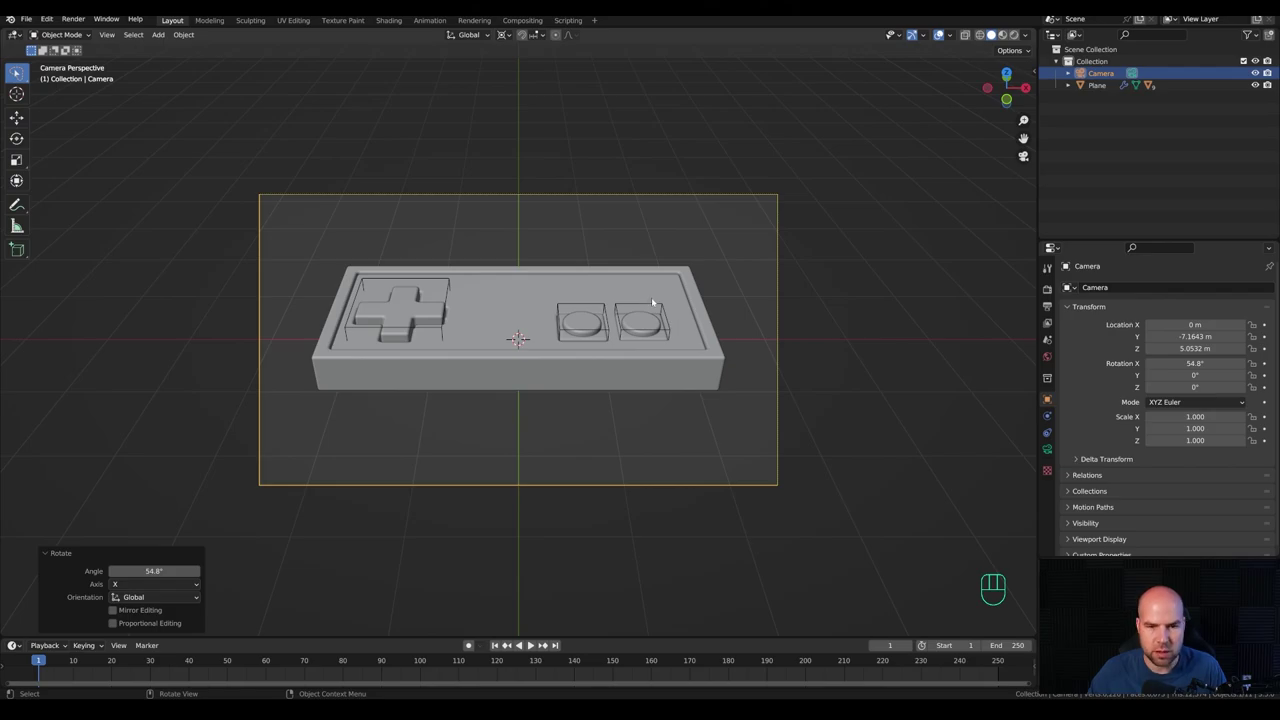
{"action": "key", "text": "g"}
{"action": "key", "text": "z"}
{"action": "key", "text": "z"}
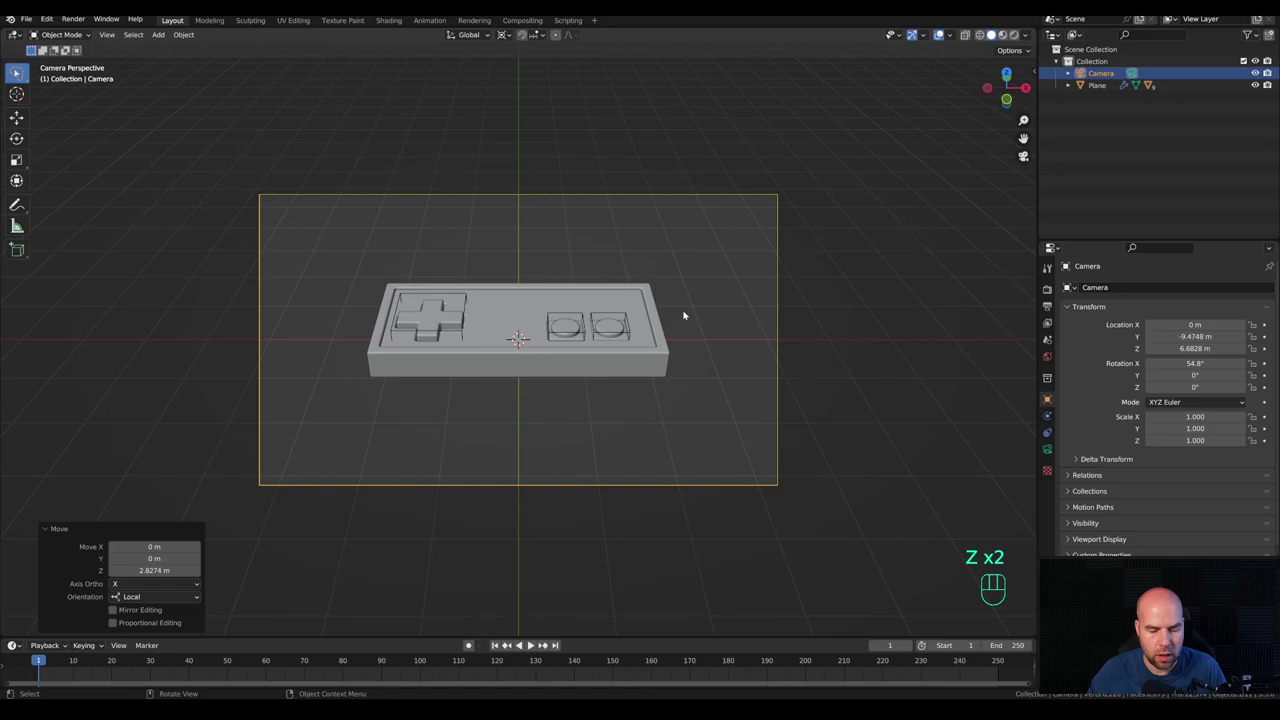
{"action": "key", "text": "r"}
{"action": "key", "text": "x"}
{"action": "key", "text": "x"}
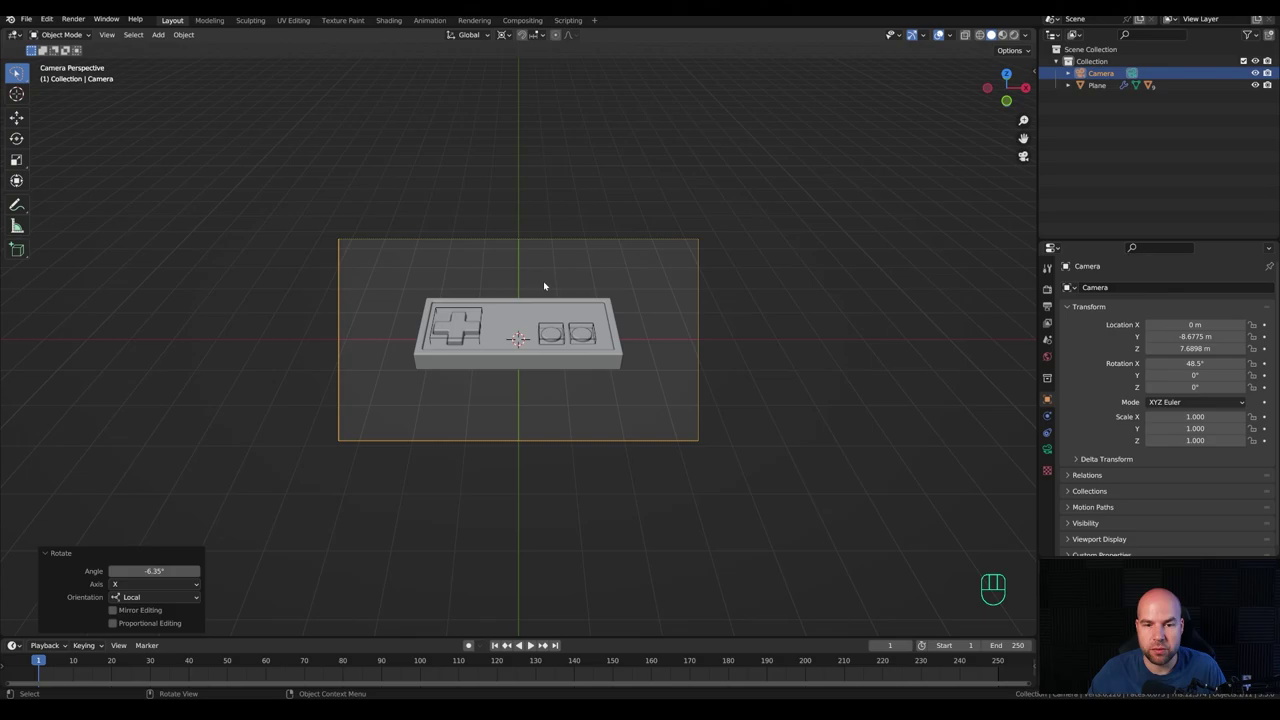
Step: Add a plane and in Edit Mode stretch it 10× along Y, then widen it along X
{"action": "key", "text": "shift+a"}
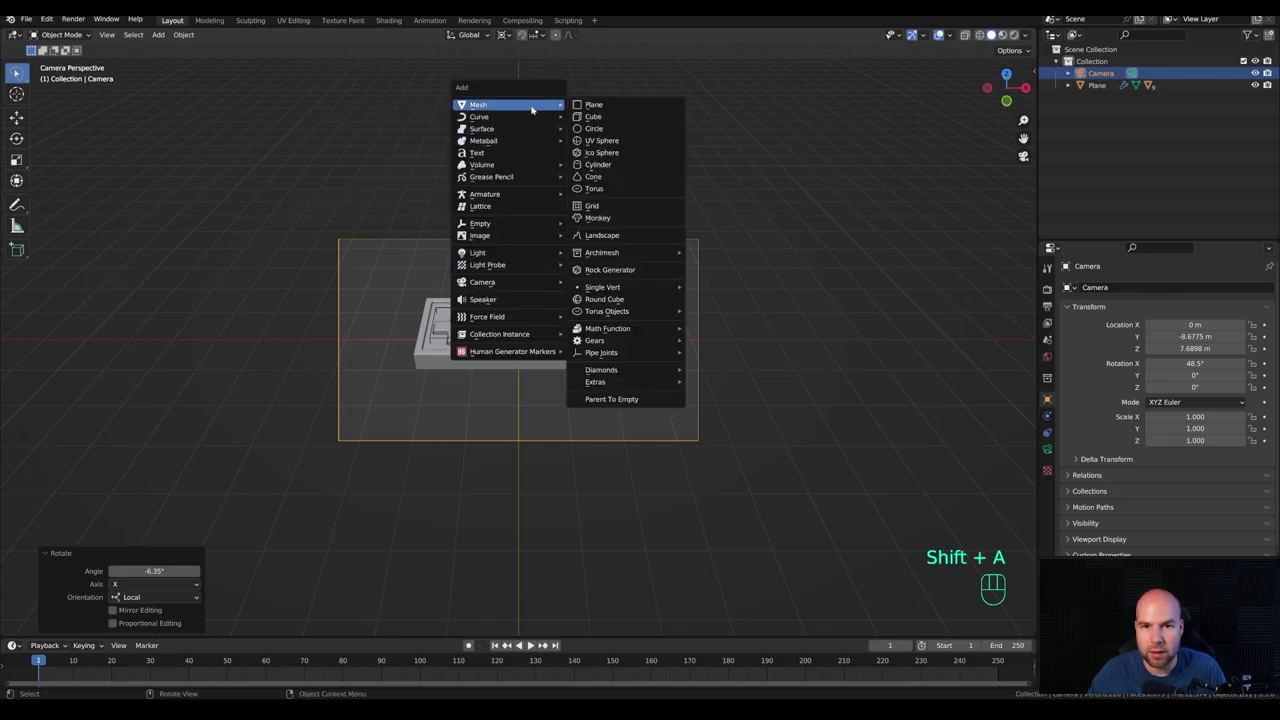
{"action": "key", "text": "Tab"}
{"action": "key", "text": "s"}
{"action": "key", "text": "y"}
{"action": "key", "text": "KP_1"}
{"action": "key", "text": "KP_0"}
{"action": "key", "text": "KP_Enter"}
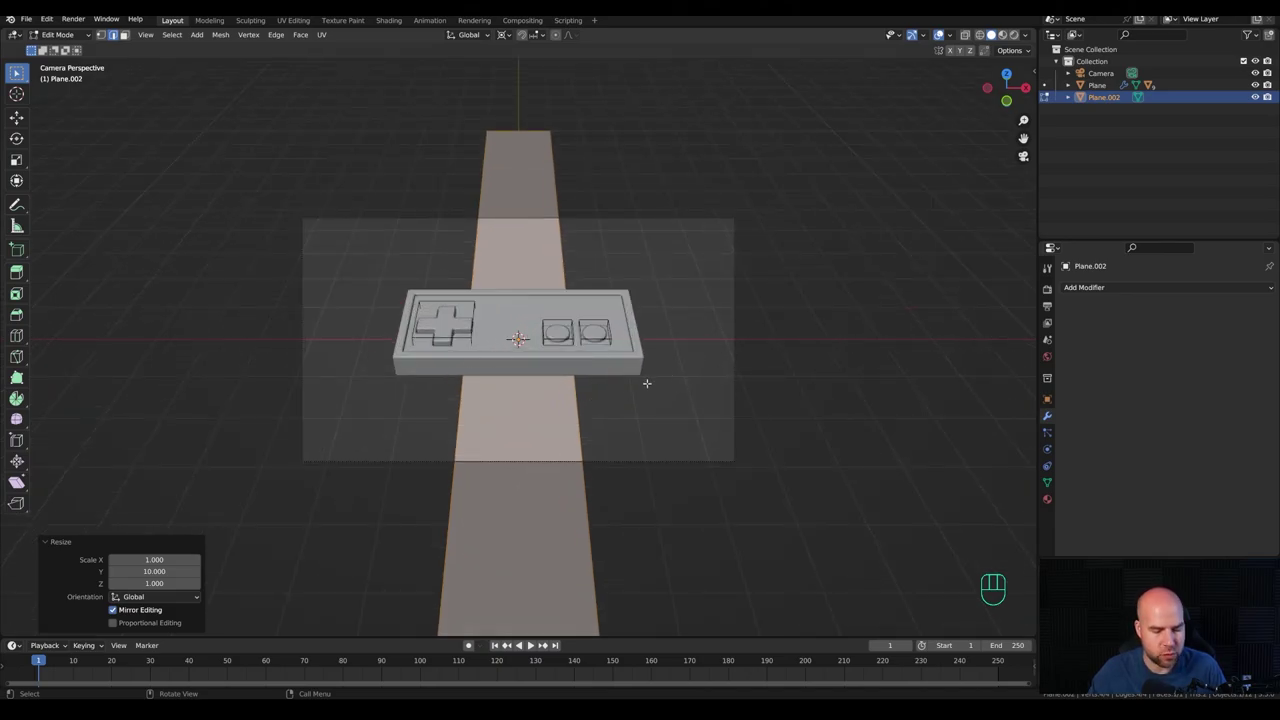
{"action": "key", "text": "s"}
{"action": "key", "text": "x"}
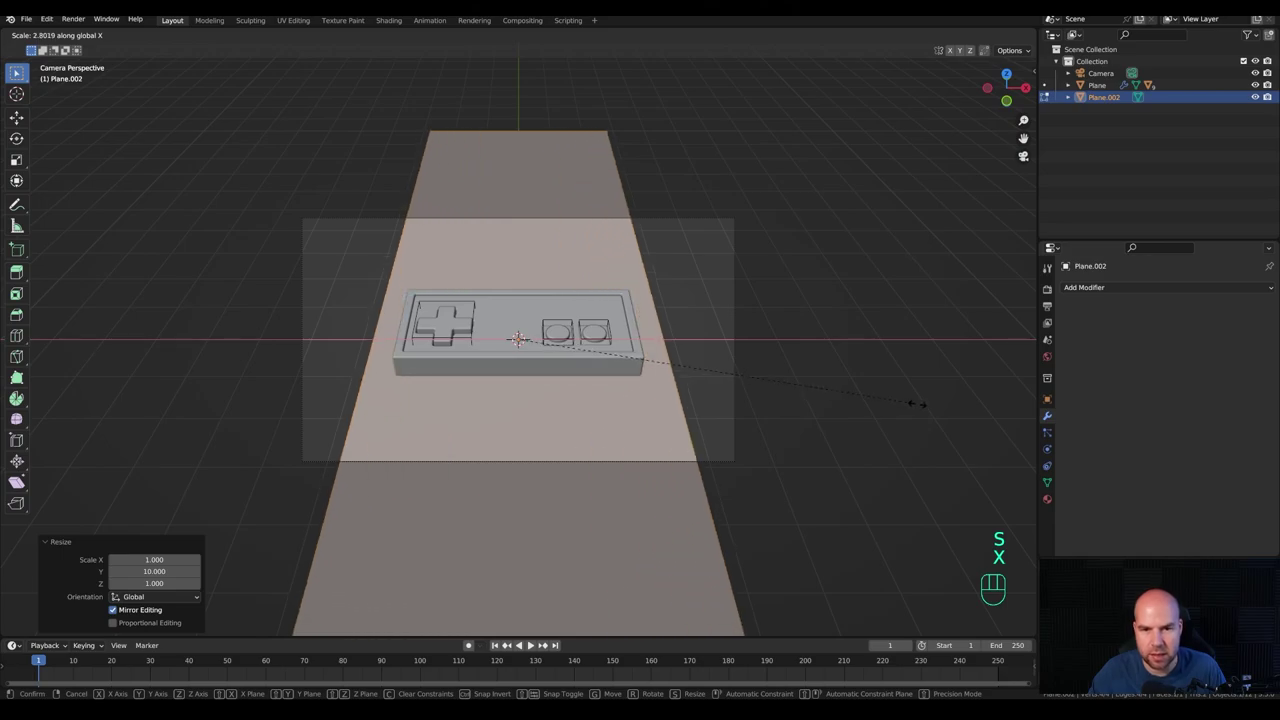
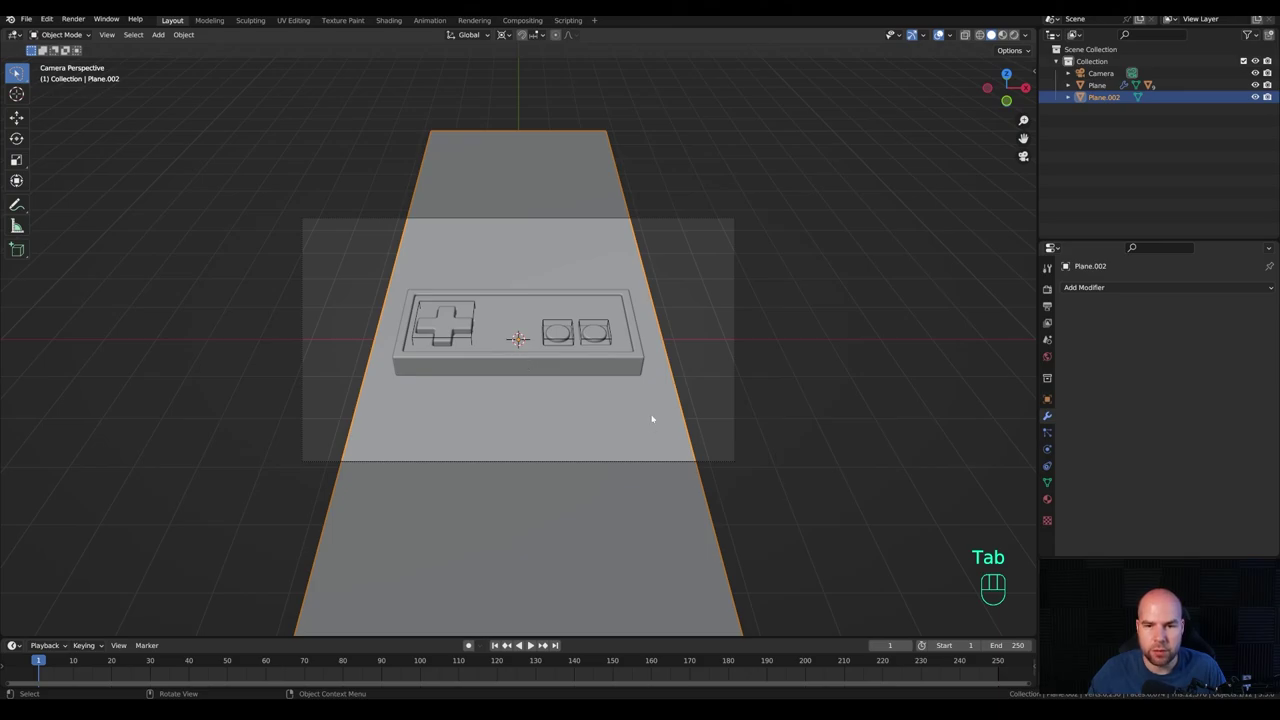
{"action": "left_click", "coordinate": [657, 417]}
Step: Check the floor from an angle and widen it further along X so it fills the view beneath the controller
{"action": "left_click_drag", "start_coordinate": [495, 431], "coordinate": [535, 424]}
{"action": "left_click_drag", "start_coordinate": [563, 385], "coordinate": [600, 342]}
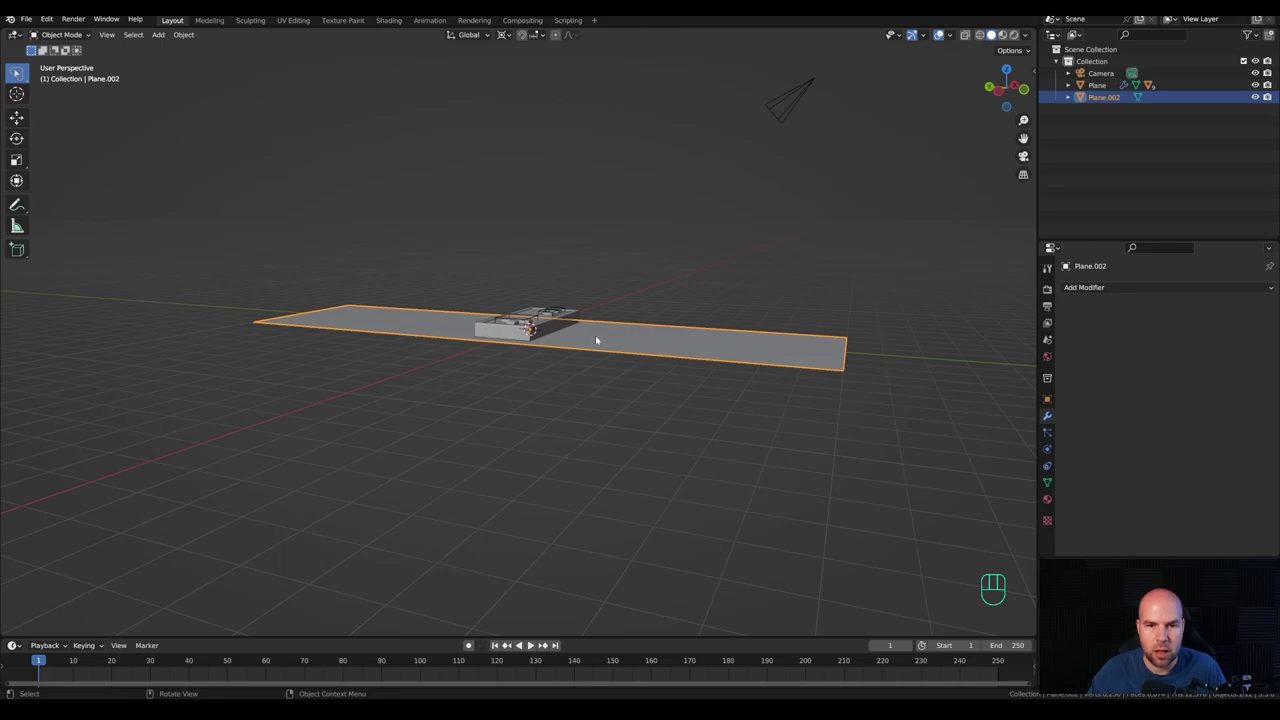
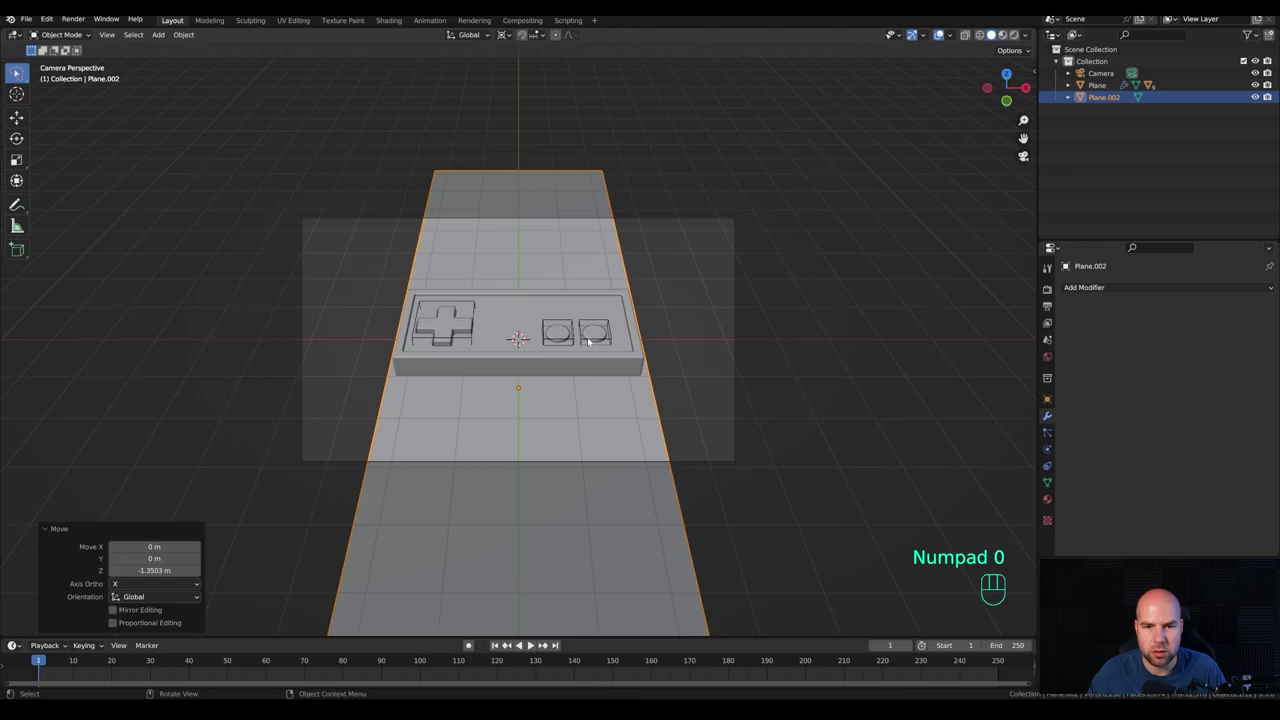
{"action": "key", "text": "Tab"}
{"action": "key", "text": "s"}
{"action": "key", "text": "x"}
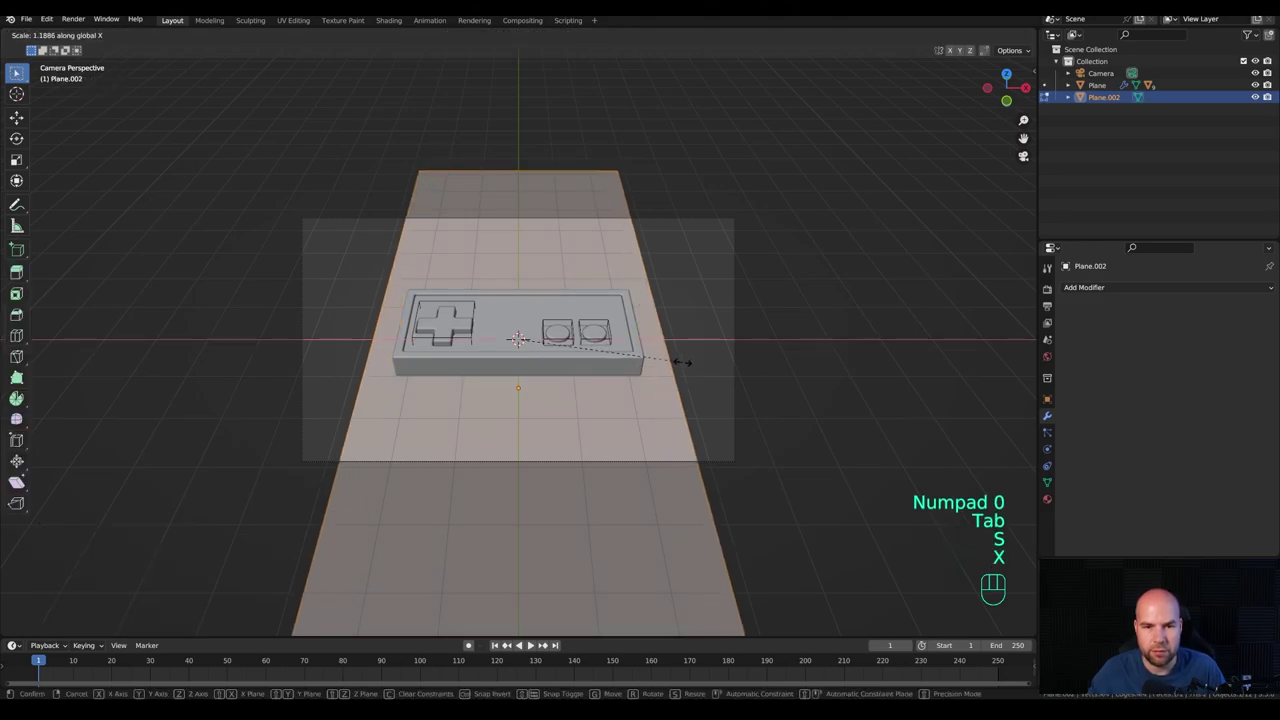
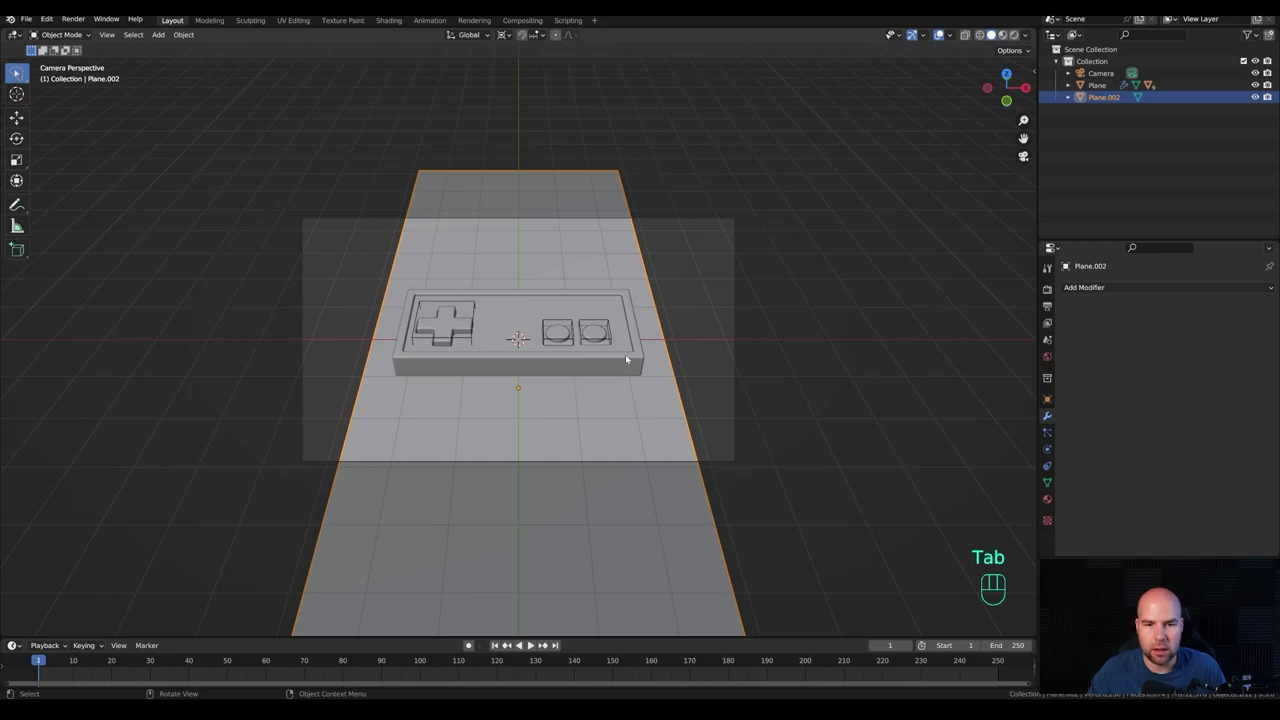
{"action": "key", "text": "shift+s"}
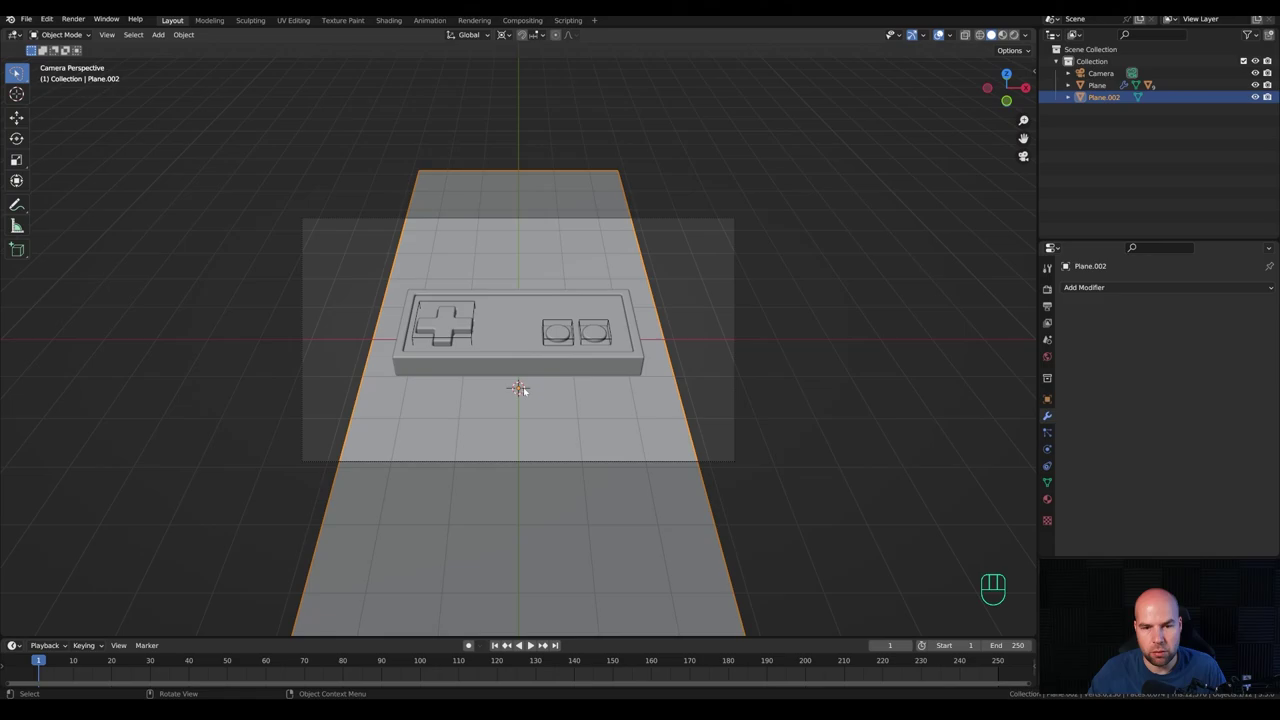
Step: Add a cube, shrink it into a thin bar stretched along Y and switch to top view over the floor
{"action": "key", "text": "shift+a"}
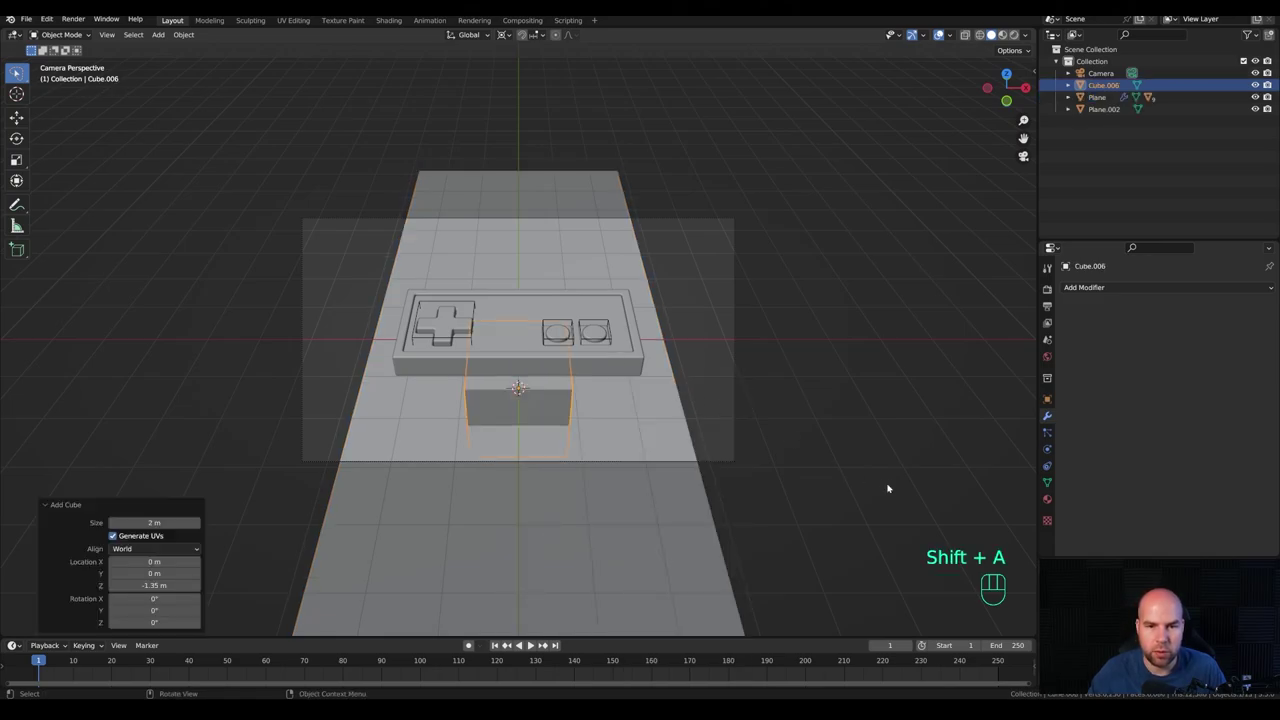
{"action": "key", "text": "Tab"}
{"action": "key", "text": "s"}
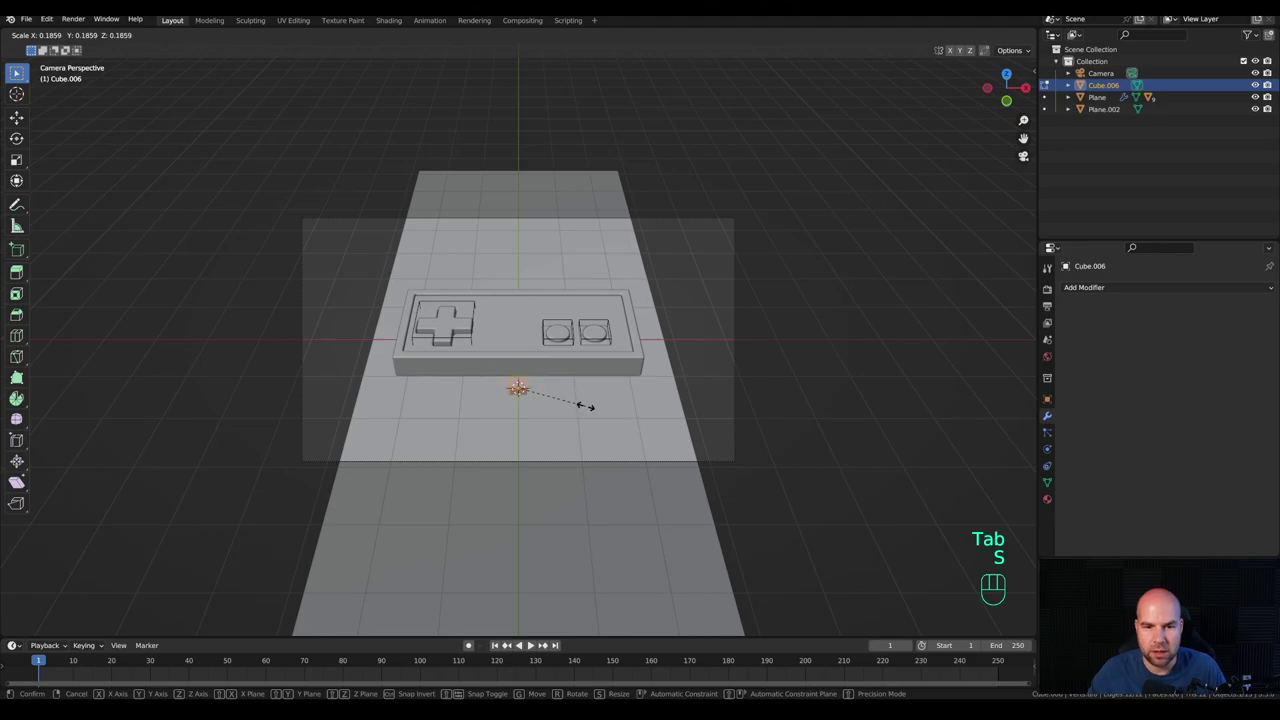
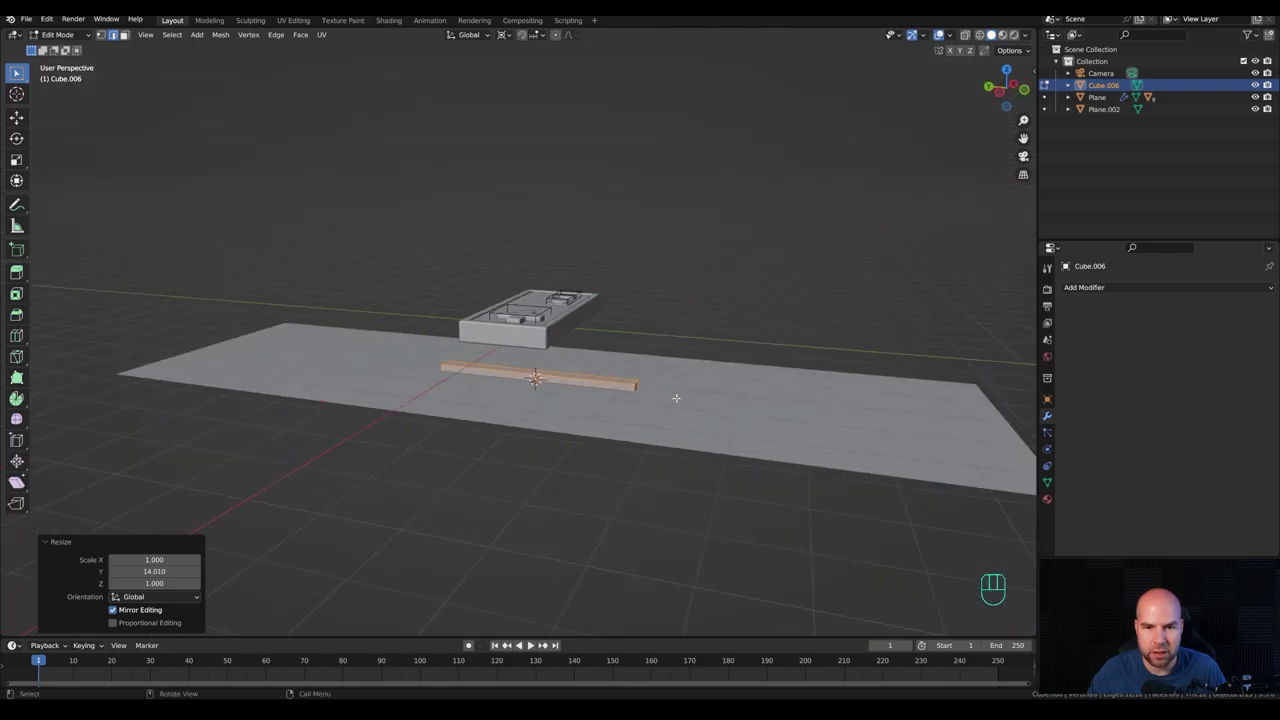
{"action": "key", "text": "Tab"}
{"action": "key", "text": "KP_7"}
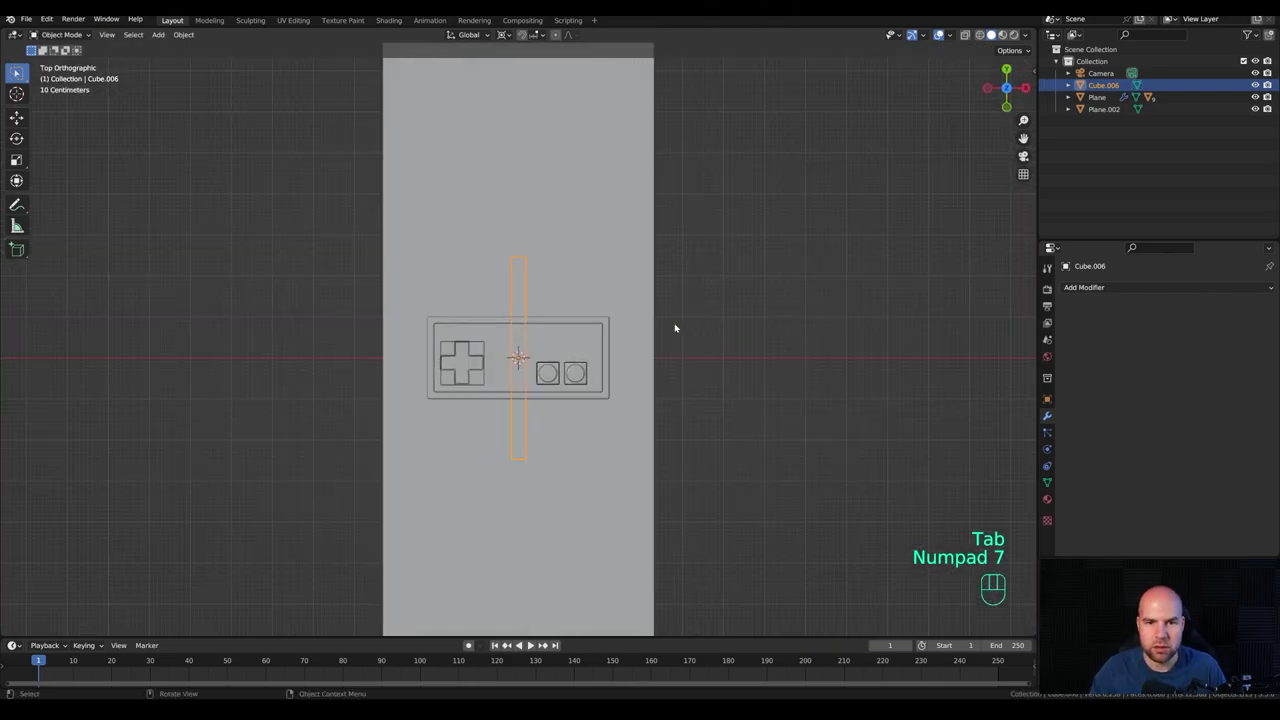
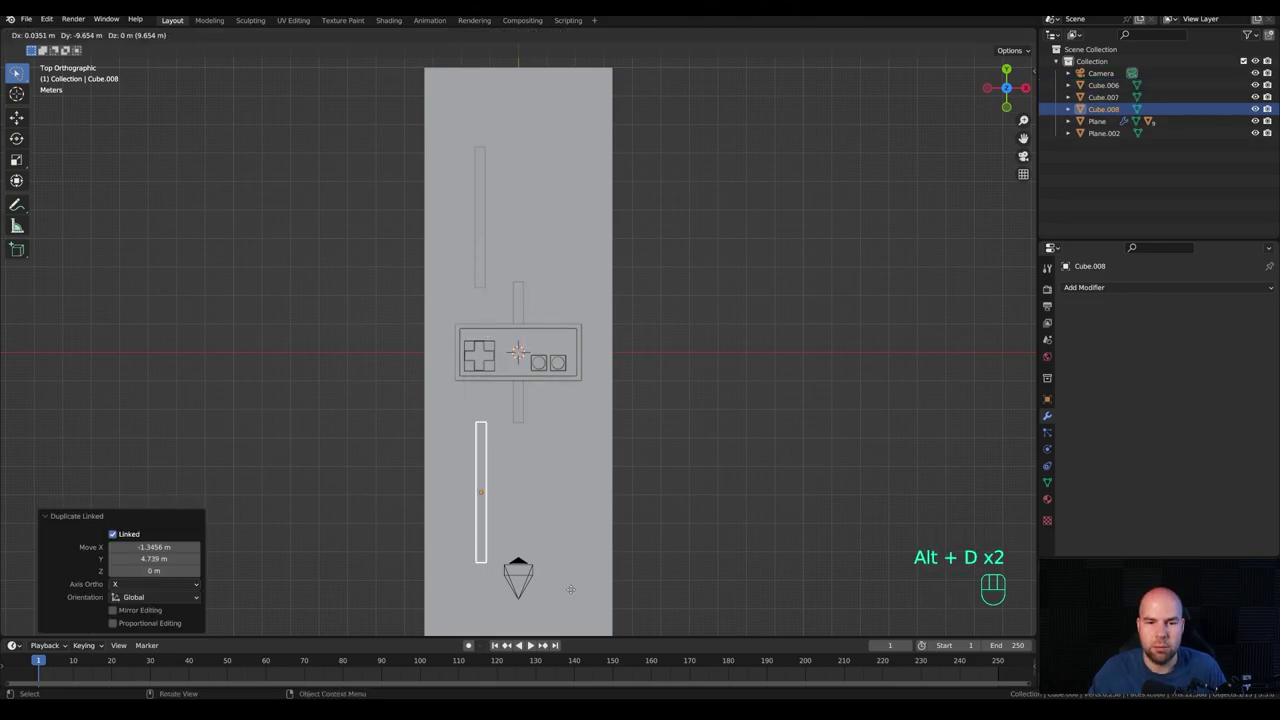
Step: Scatter linked Alt+D copies of the bar across the floor, scaling some into shorter ribs
{"action": "key", "text": "alt+d"}
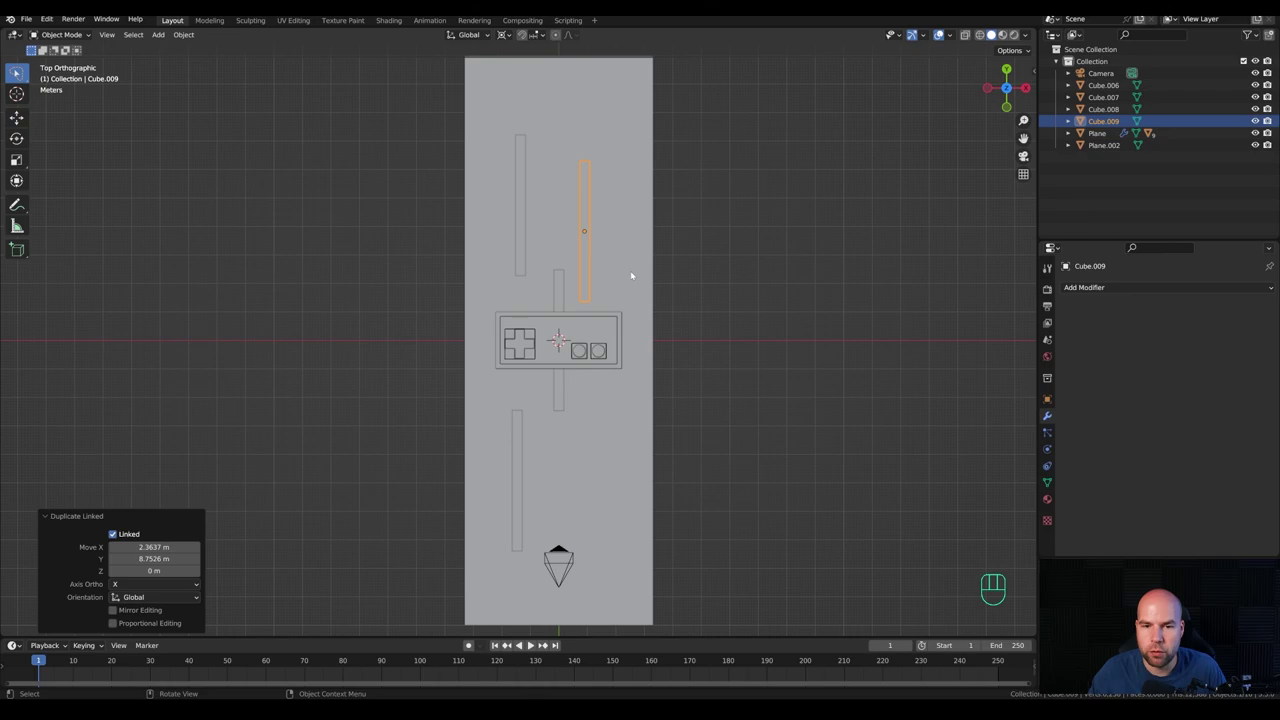
{"action": "middle_click", "coordinate": [673, 295]}
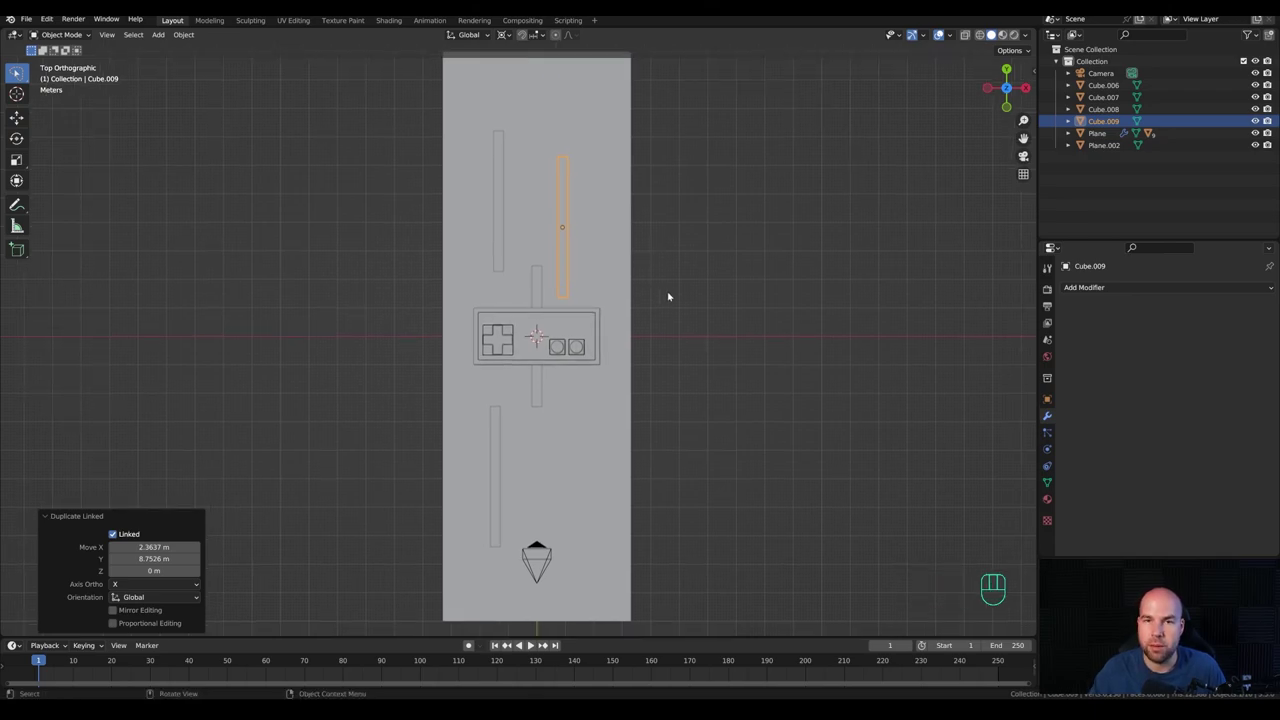
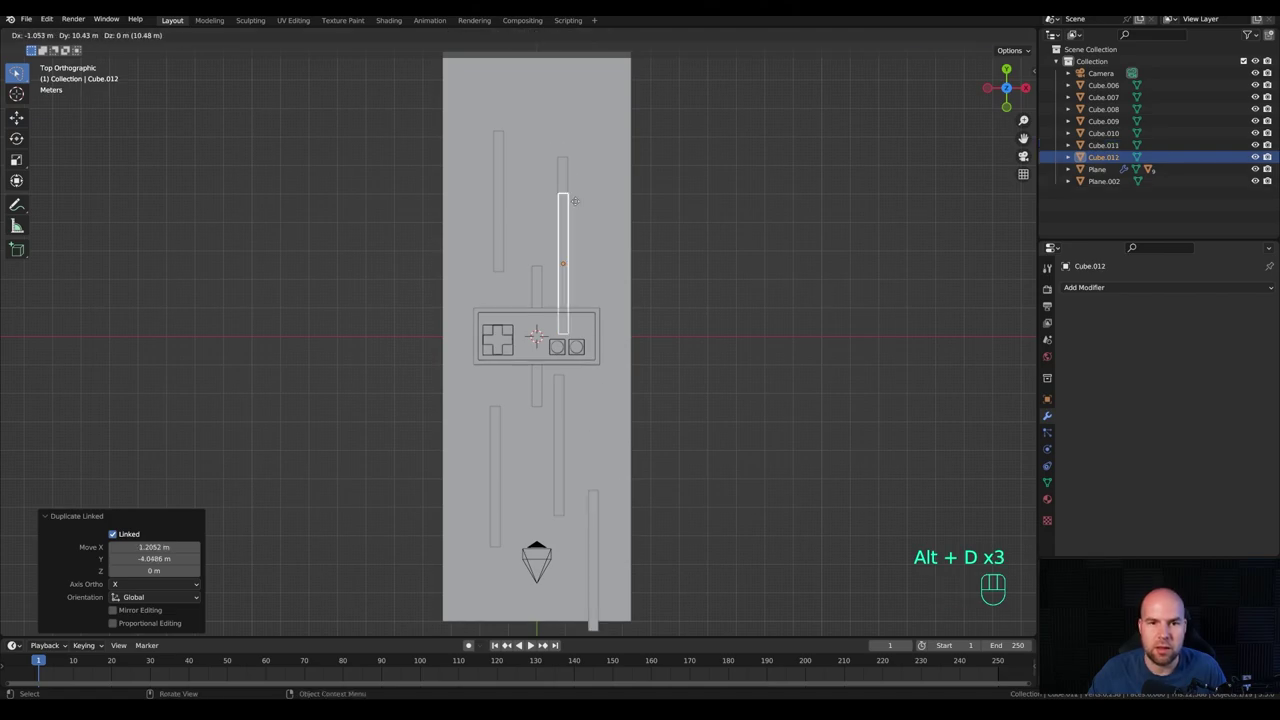
{"action": "left_click_drag", "start_coordinate": [561, 119], "coordinate": [637, 201]}
{"action": "left_click_drag", "start_coordinate": [639, 232], "coordinate": [641, 264]}
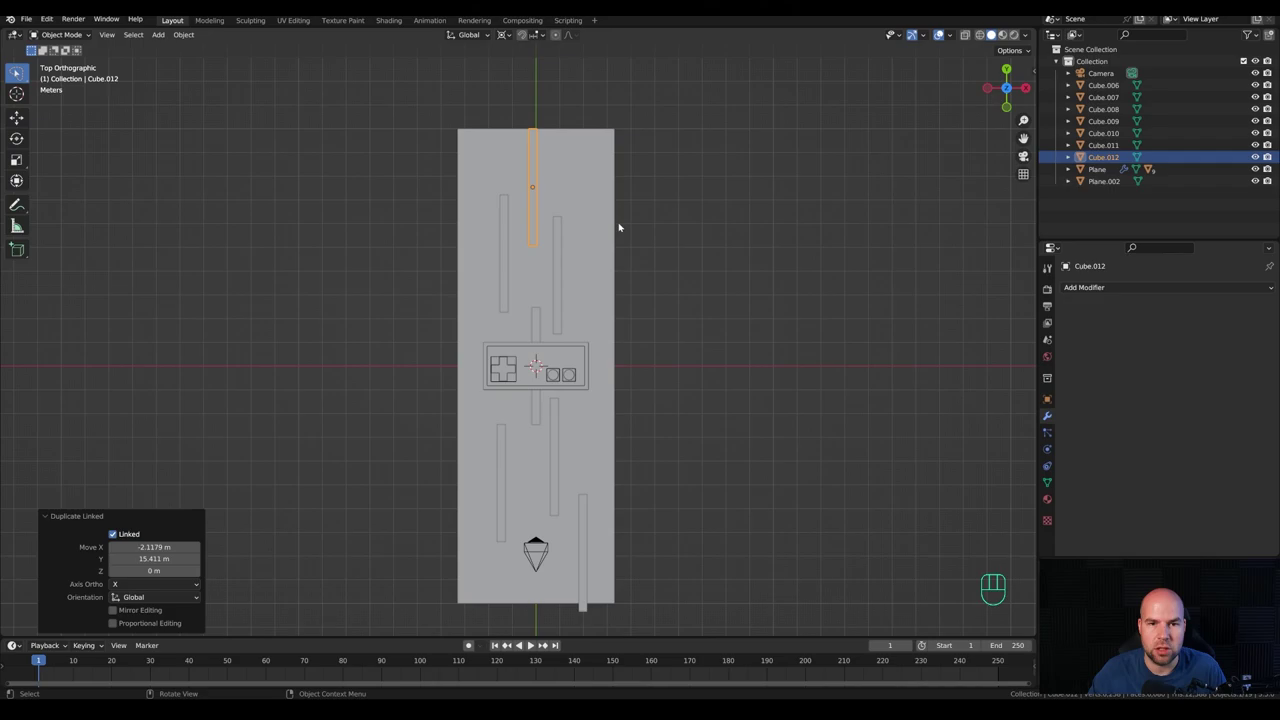
{"action": "key", "text": "alt+d"}
{"action": "key", "text": "s"}
{"action": "key", "text": "Escape"}
{"action": "key", "text": "ctrl+z"}
{"action": "key", "text": "alt+d"}
{"action": "left_click_drag", "start_coordinate": [599, 225], "coordinate": [674, 257]}
{"action": "key", "text": "."}
{"action": "key", "text": "s"}
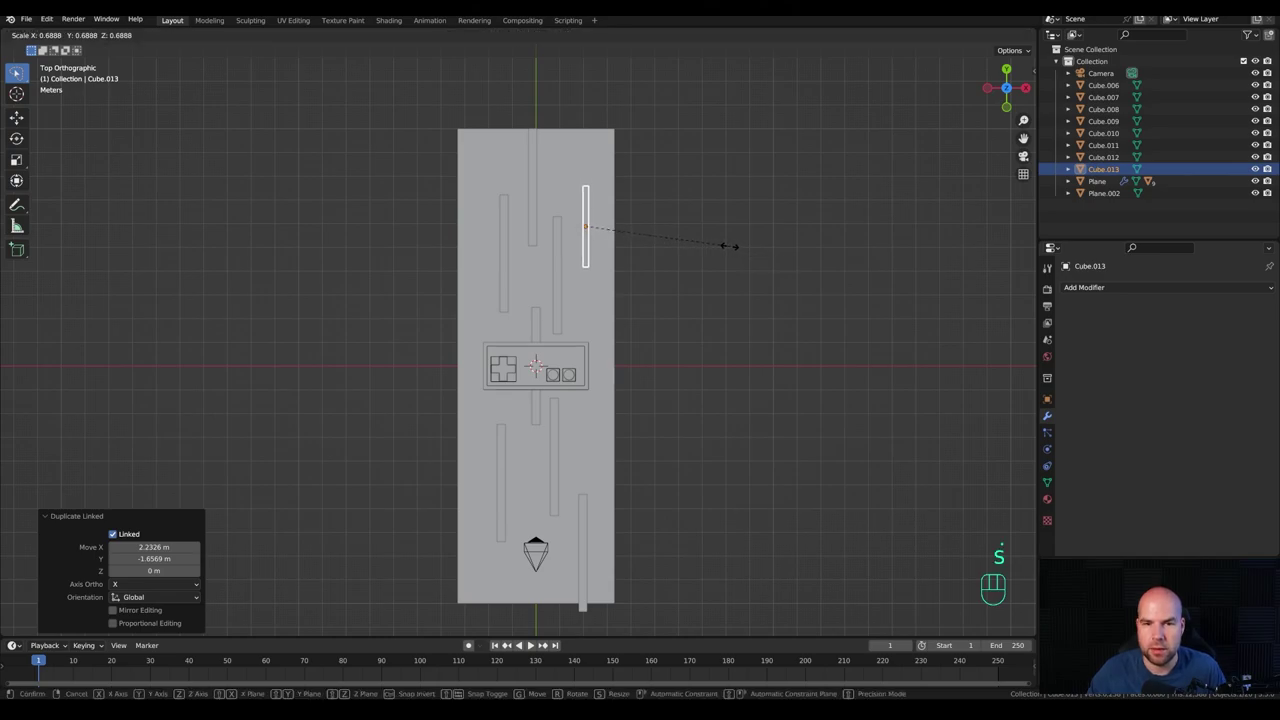
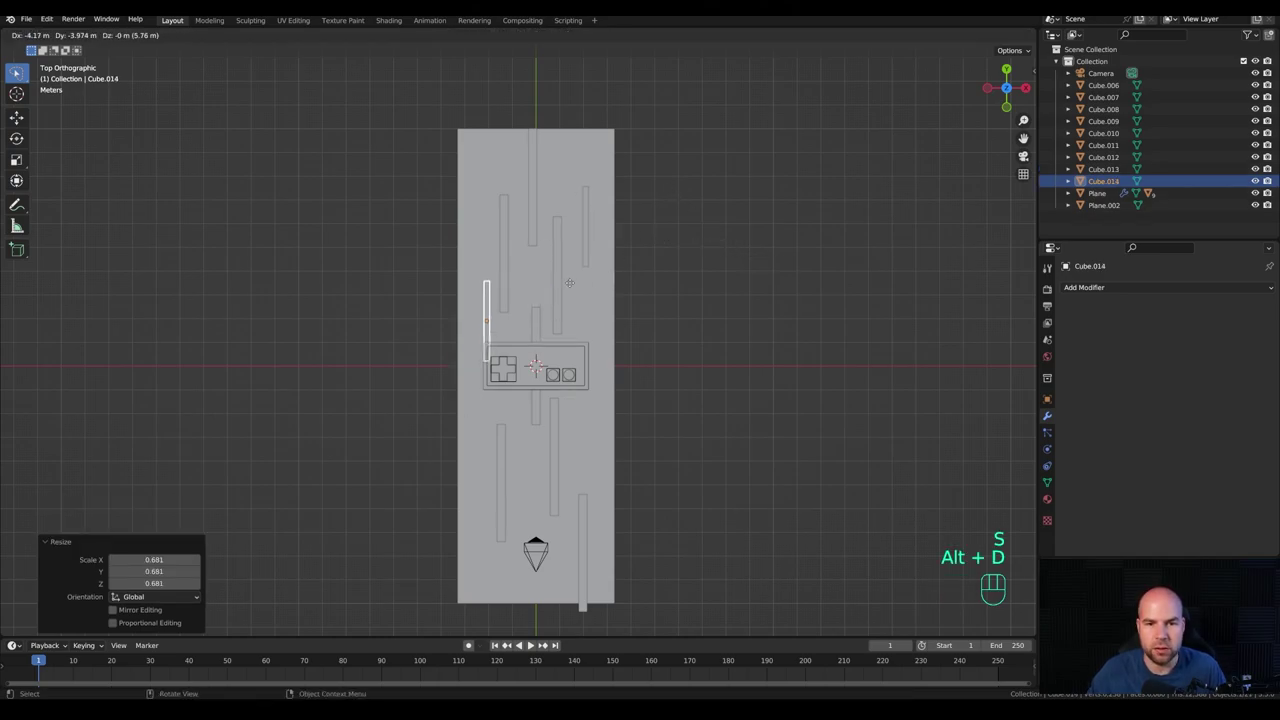
{"action": "key", "text": "alt+d"}
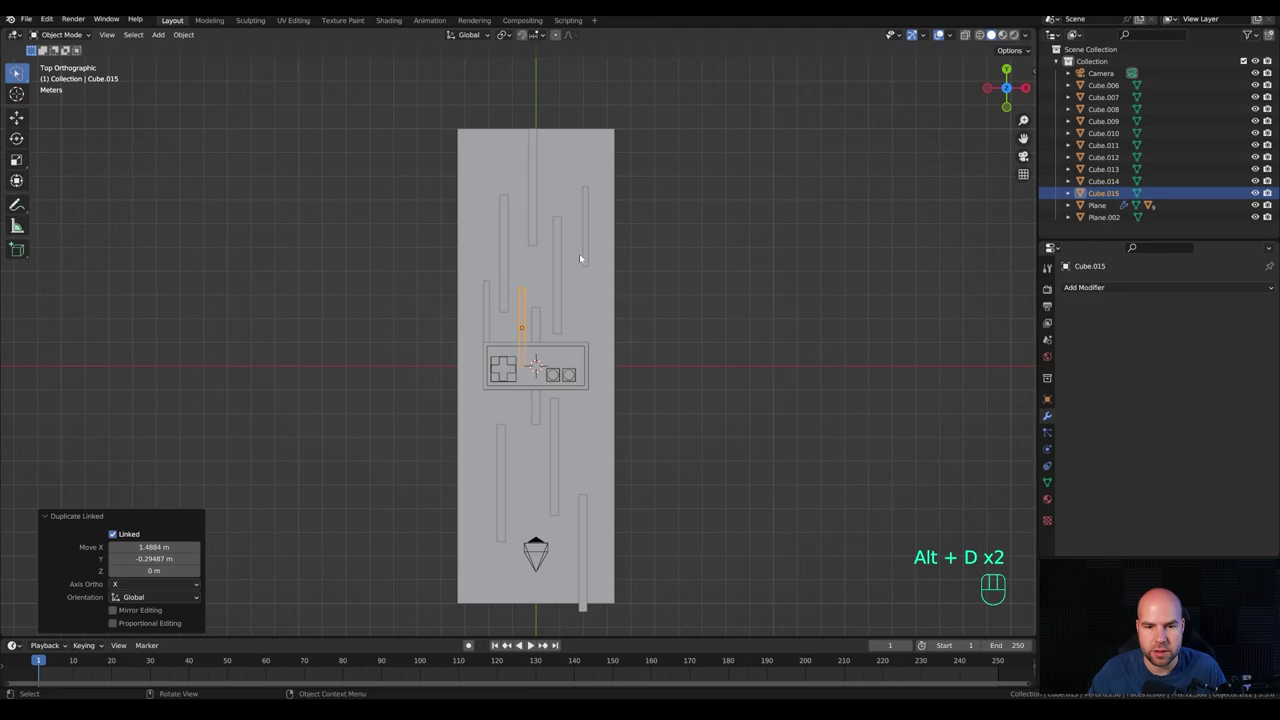
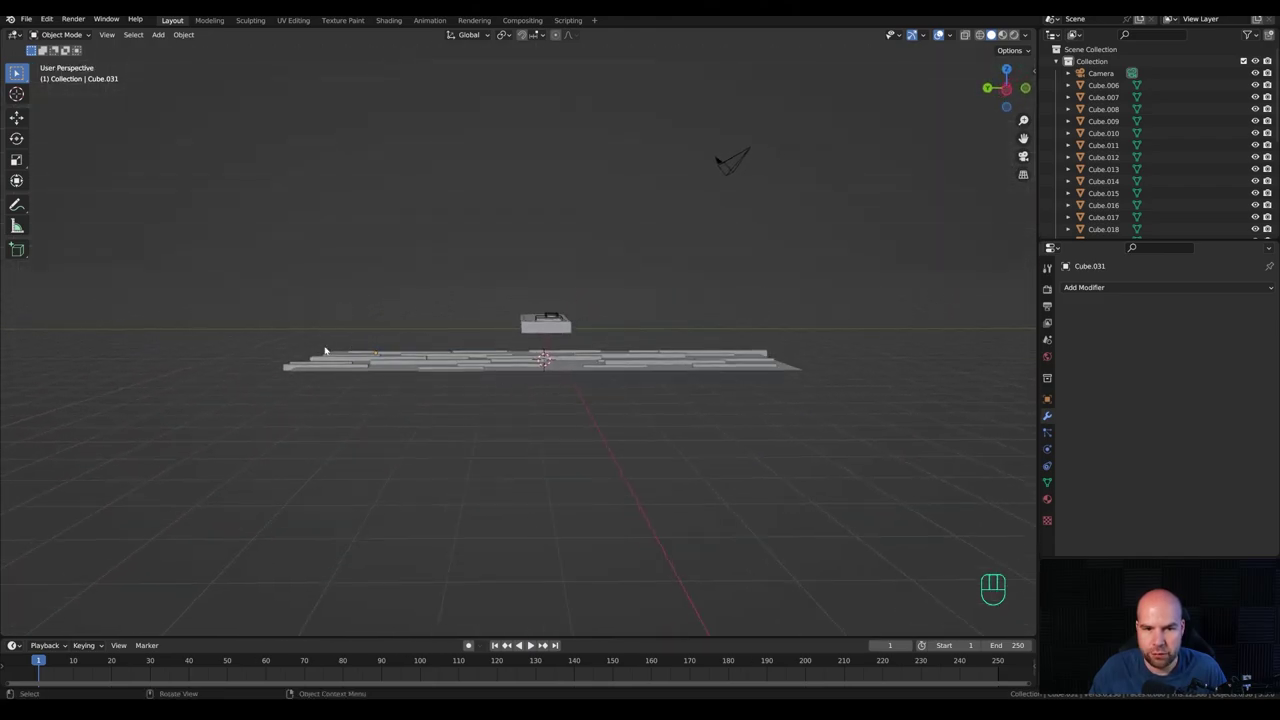
Step: Box-select all the rib bars with the plane active and parent them to it via Ctrl+P > Object
{"action": "left_click", "coordinate": [398, 371]}
{"action": "key", "text": "g"}
{"action": "key", "text": "z"}
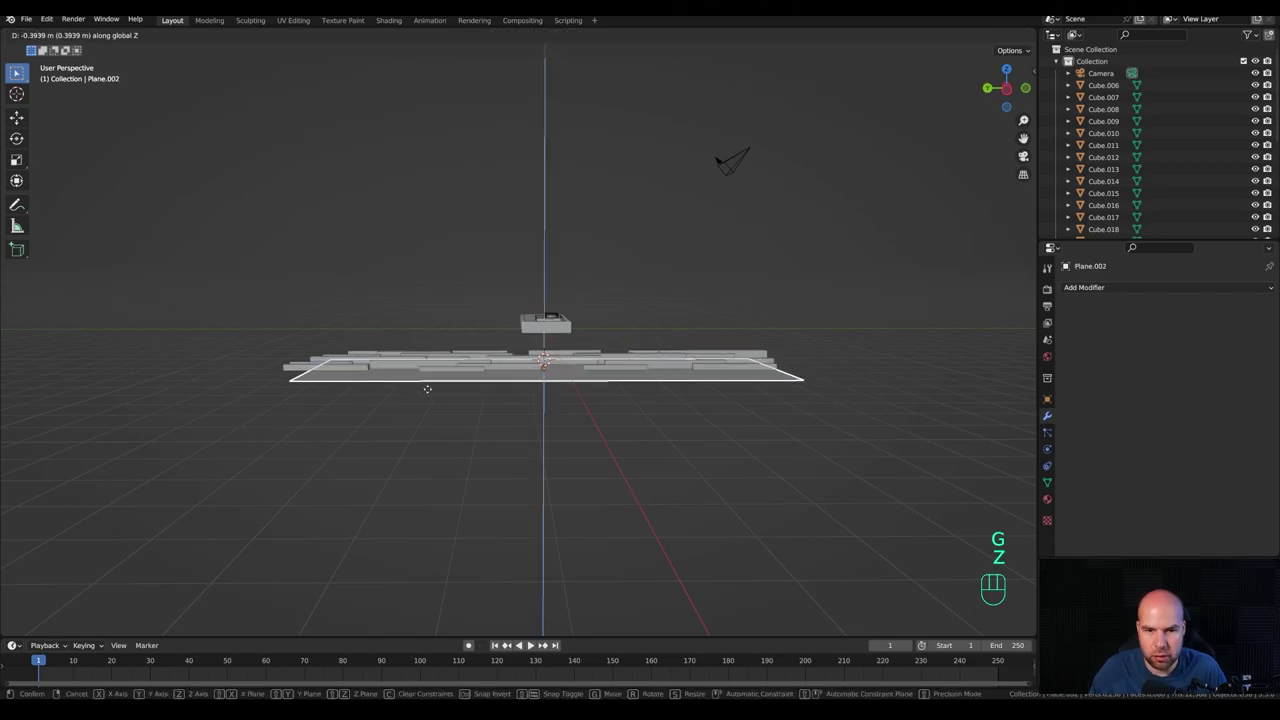
{"action": "left_click", "coordinate": [432, 389]}
{"action": "middle_click", "coordinate": [489, 404]}
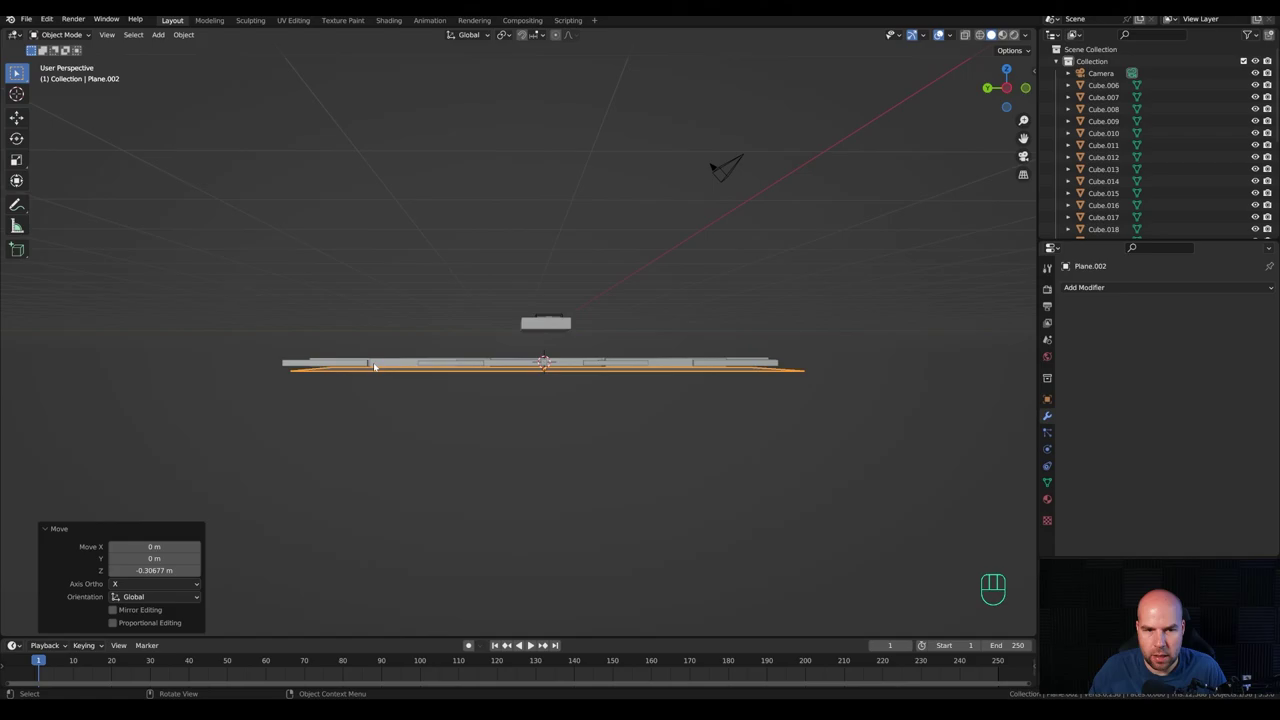
{"action": "left_click_drag", "start_coordinate": [425, 362], "coordinate": [801, 364]}
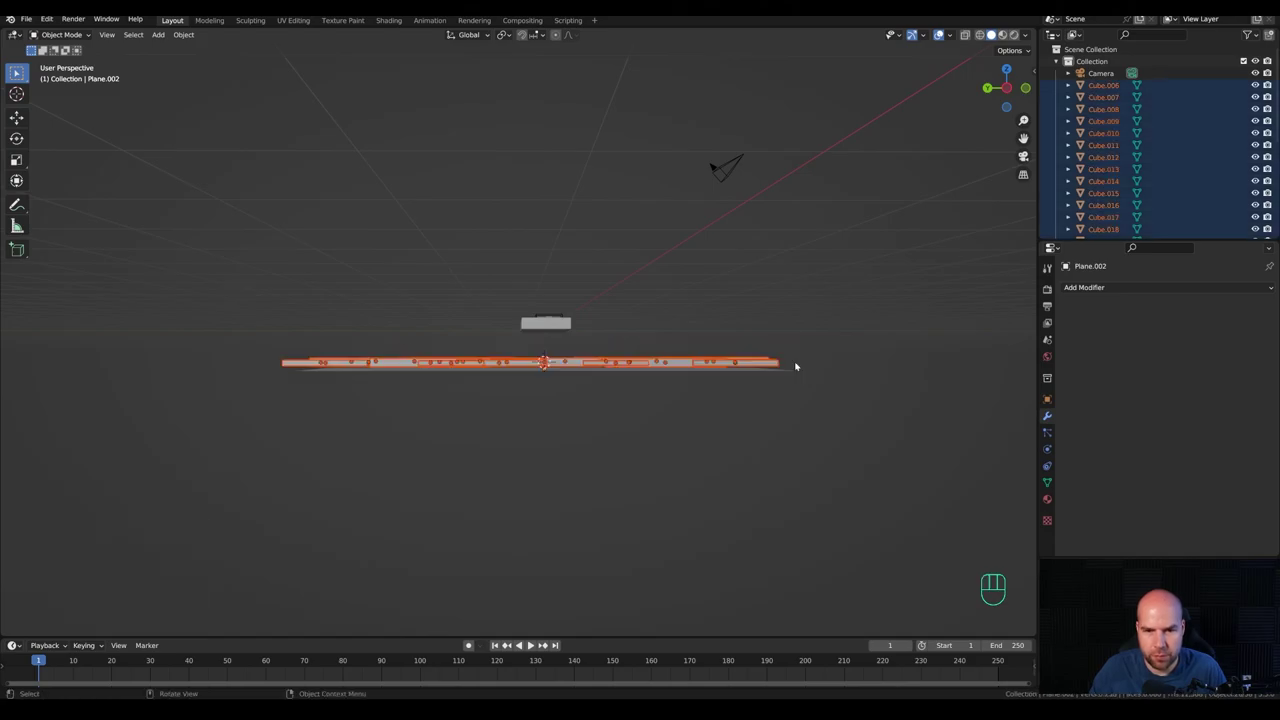
{"action": "right_click", "coordinate": [786, 374]}
{"action": "left_click_drag", "start_coordinate": [887, 378], "coordinate": [824, 406]}
{"action": "key", "text": "ctrl+p"}
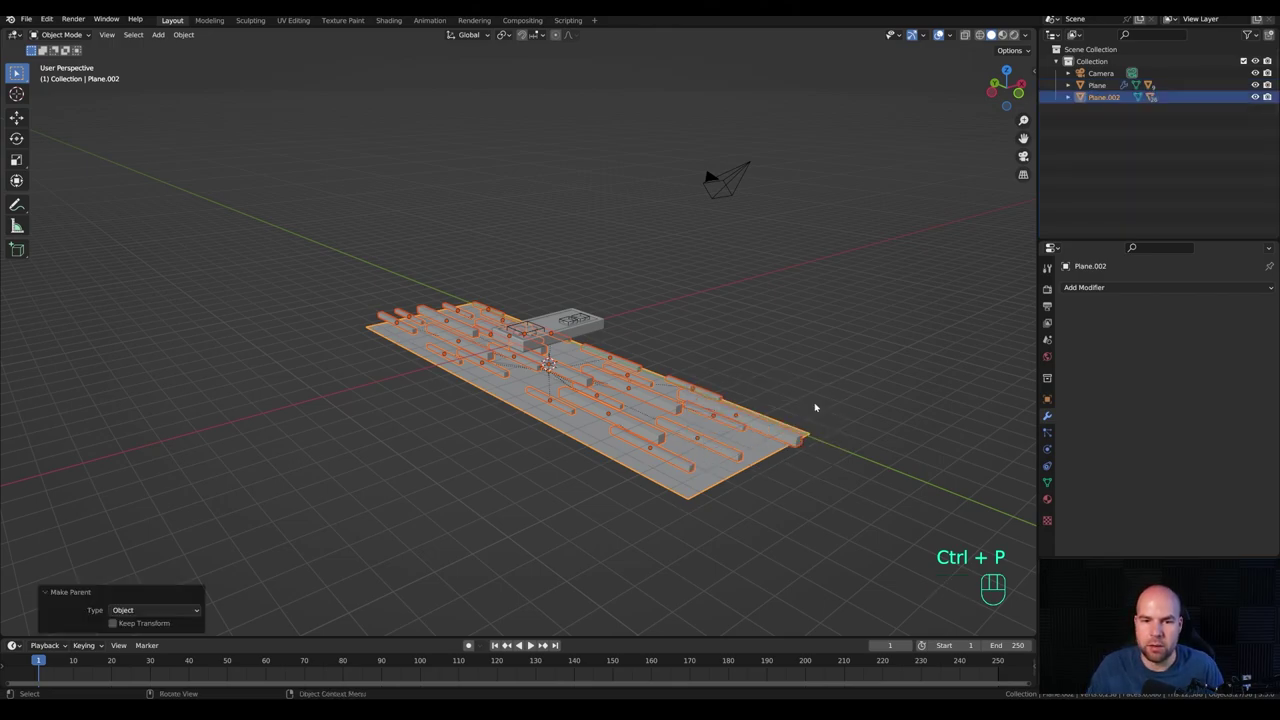
Step: Move the backdrop plane into a new collection named bg
{"action": "left_click", "coordinate": [661, 486]}
{"action": "key", "text": "g"}
{"action": "key", "text": "y"}
{"action": "key", "text": "Escape"}
{"action": "left_click_drag", "start_coordinate": [679, 269], "coordinate": [683, 300]}
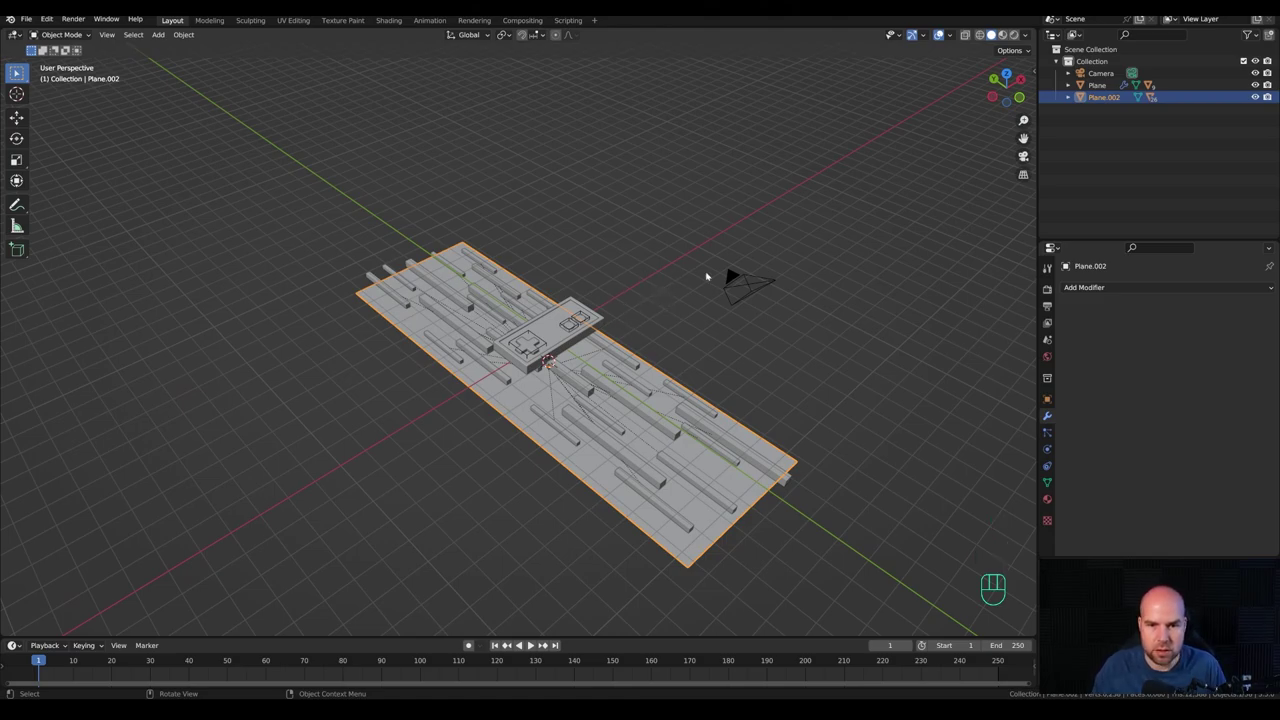
{"action": "left_click_drag", "start_coordinate": [645, 338], "coordinate": [711, 274]}
{"action": "left_click_drag", "start_coordinate": [467, 394], "coordinate": [927, 441]}
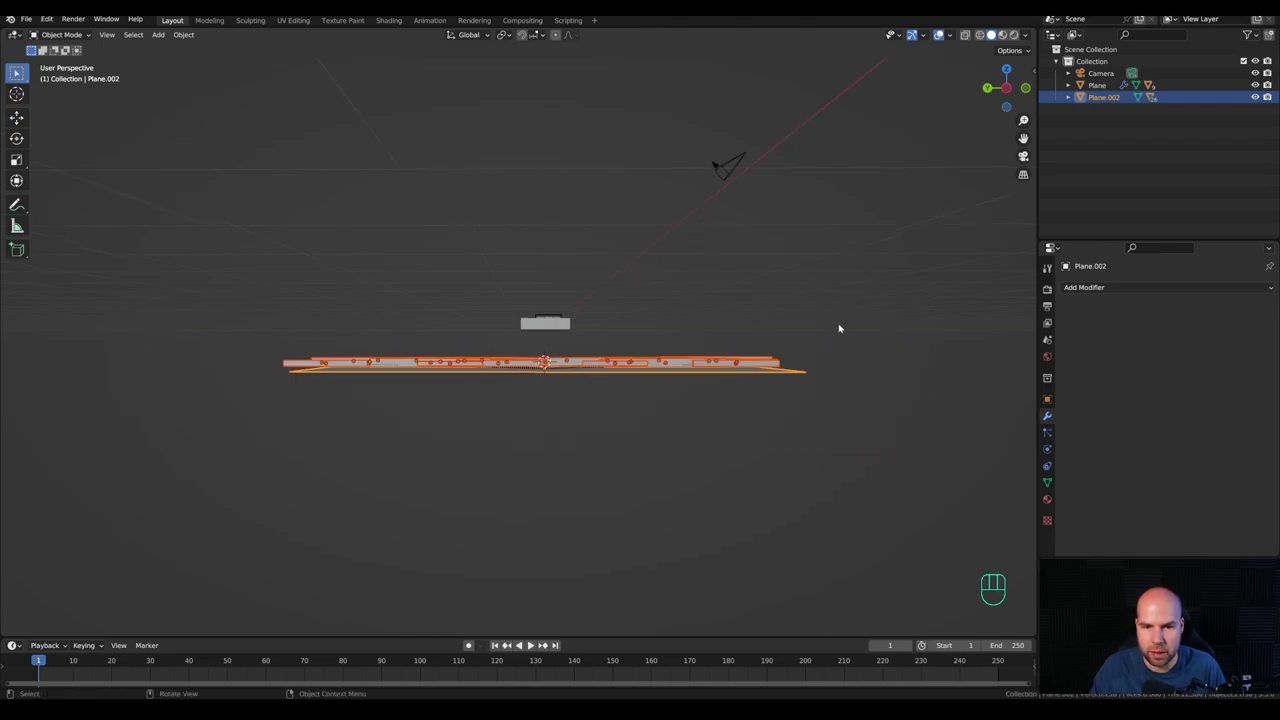
{"action": "key", "text": "m"}
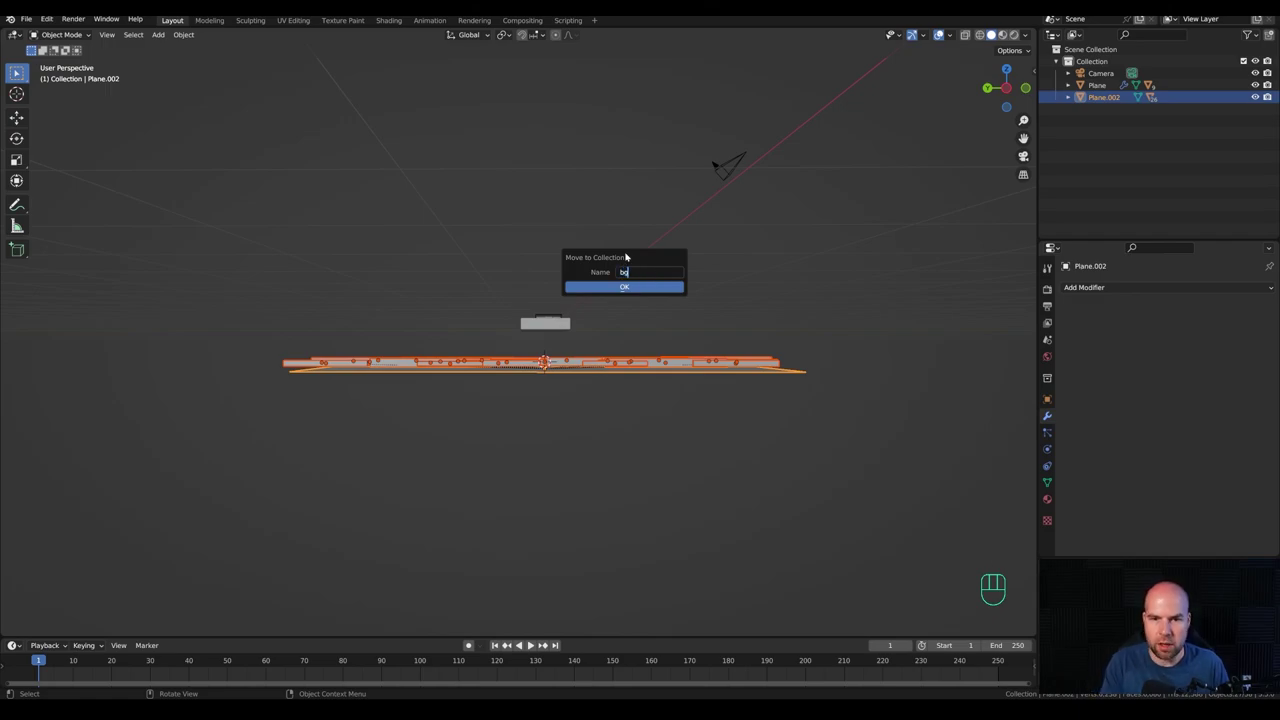
{"action": "key", "text": "Return"}
{"action": "left_click_drag", "start_coordinate": [782, 304], "coordinate": [736, 347]}
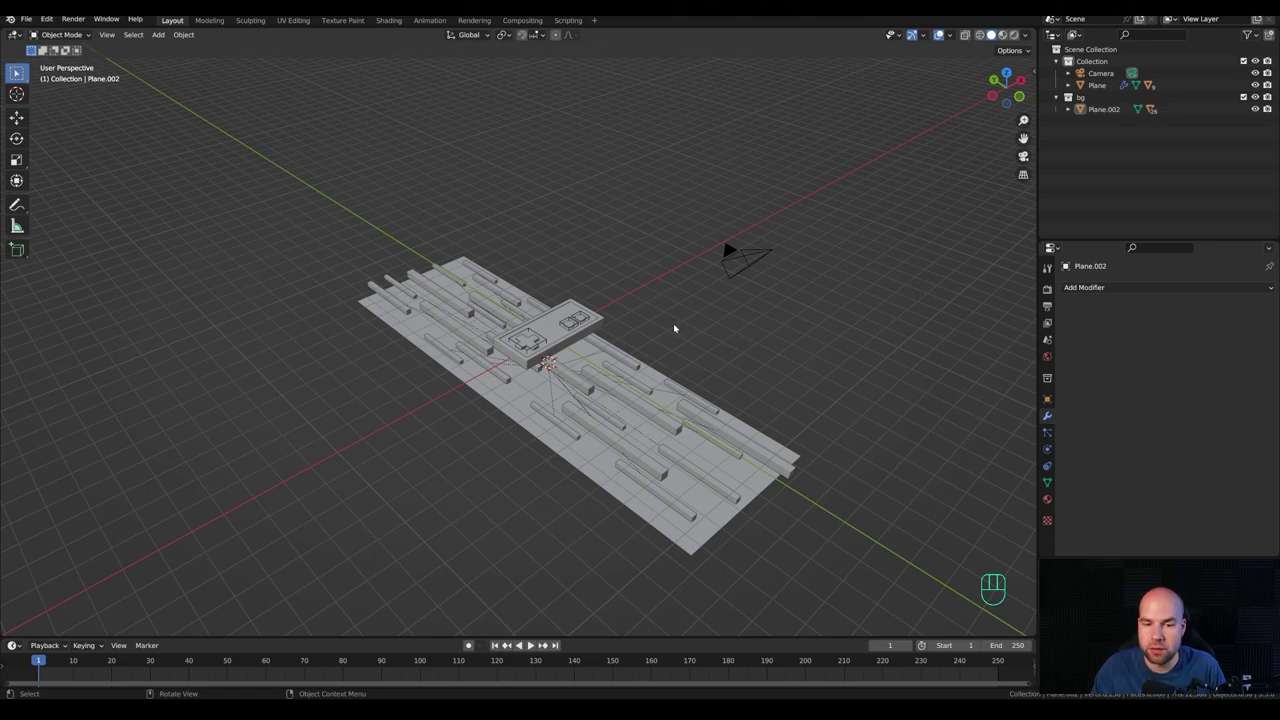
{"action": "key", "text": "shift+s"}
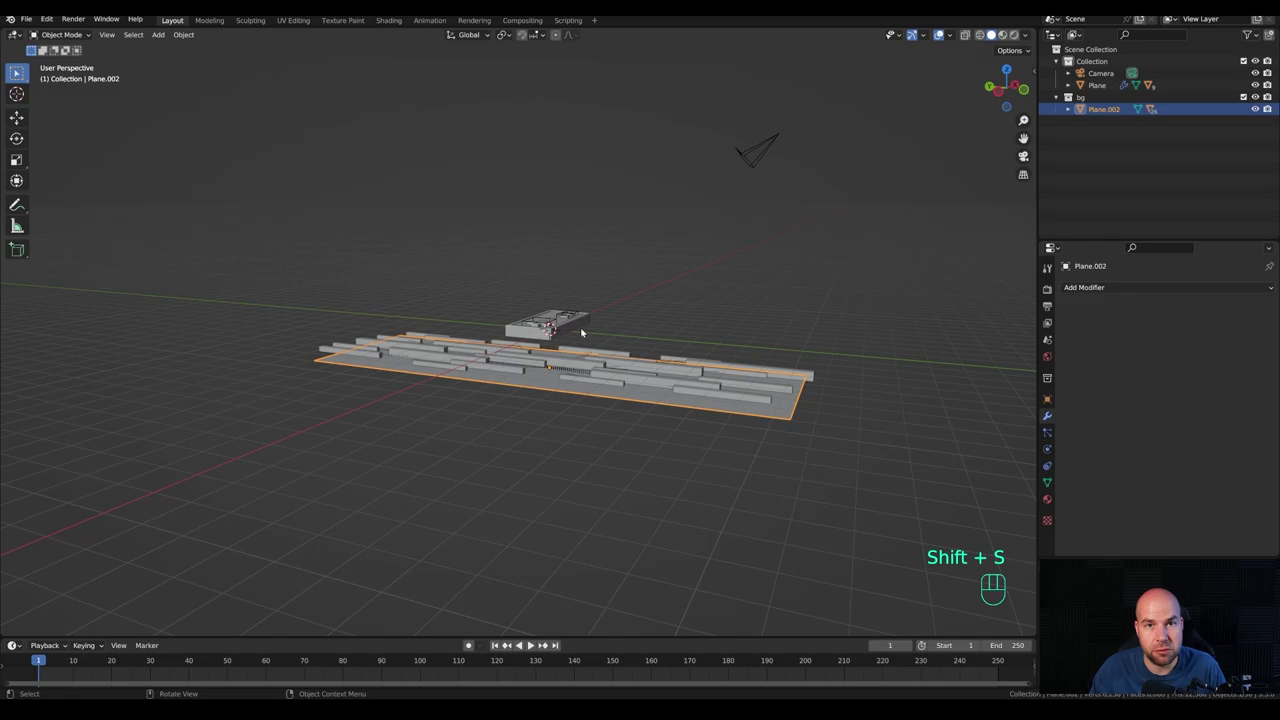
Step: Add a bg collection instance and move it 20 m along Y
{"action": "key", "text": "shift+a"}
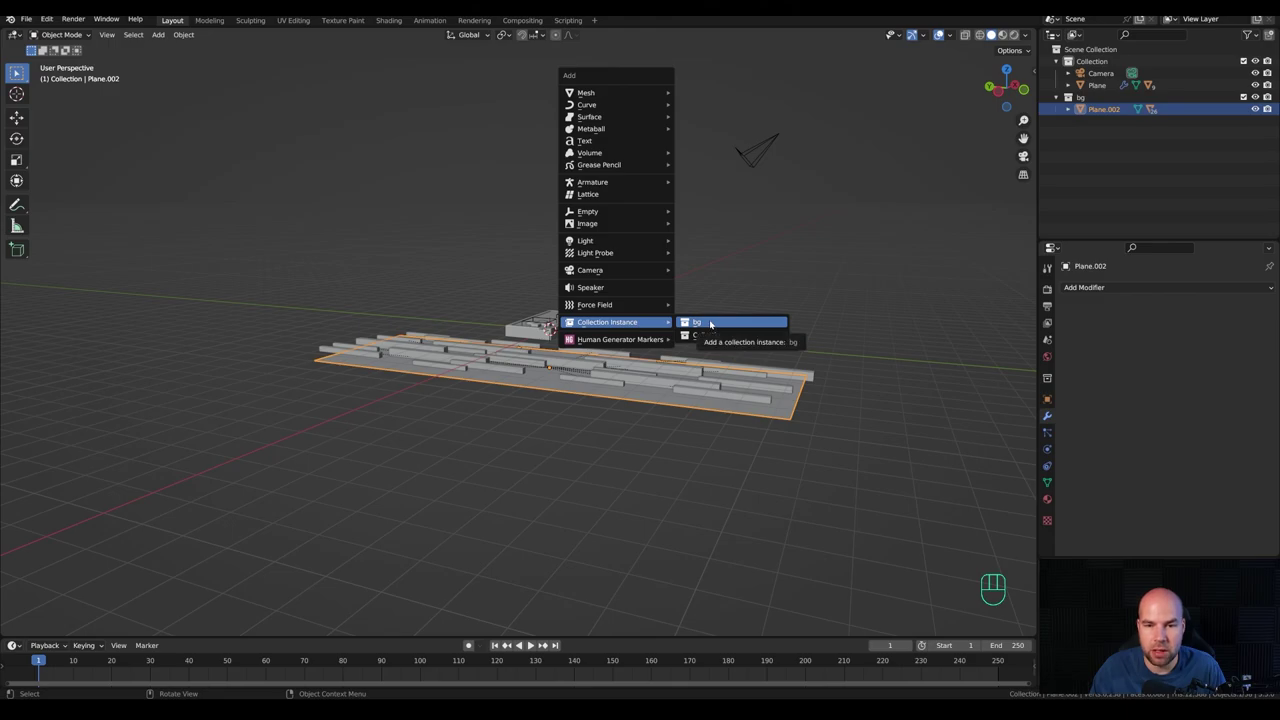
{"action": "left_click_drag", "start_coordinate": [601, 452], "coordinate": [605, 470]}
{"action": "key", "text": "g"}
{"action": "key", "text": "y"}
{"action": "key", "text": "KP_2"}
{"action": "key", "text": "KP_0"}
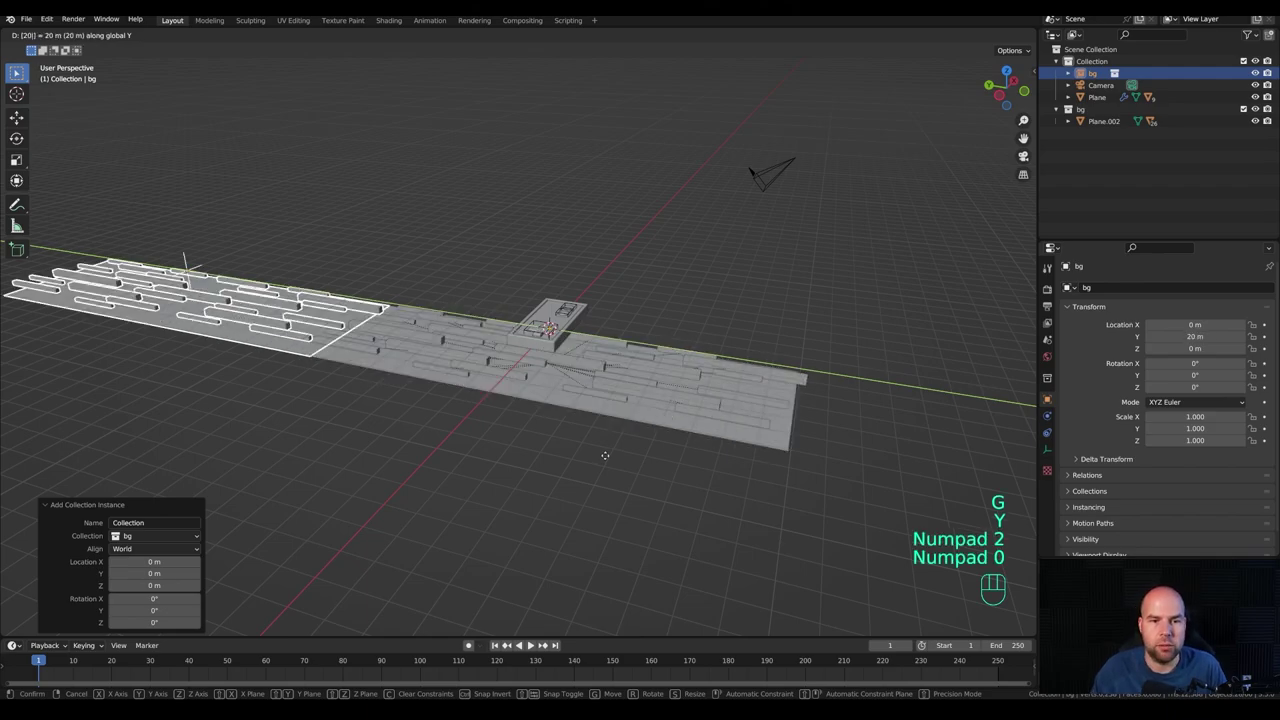
{"action": "key", "text": "KP_Enter"}
Step: Orbit over both backdrops to check the copy and select the original backdrop plane
{"action": "left_click_drag", "start_coordinate": [502, 250], "coordinate": [498, 328]}
{"action": "left_click_drag", "start_coordinate": [373, 428], "coordinate": [575, 441]}
{"action": "left_click", "coordinate": [563, 448]}
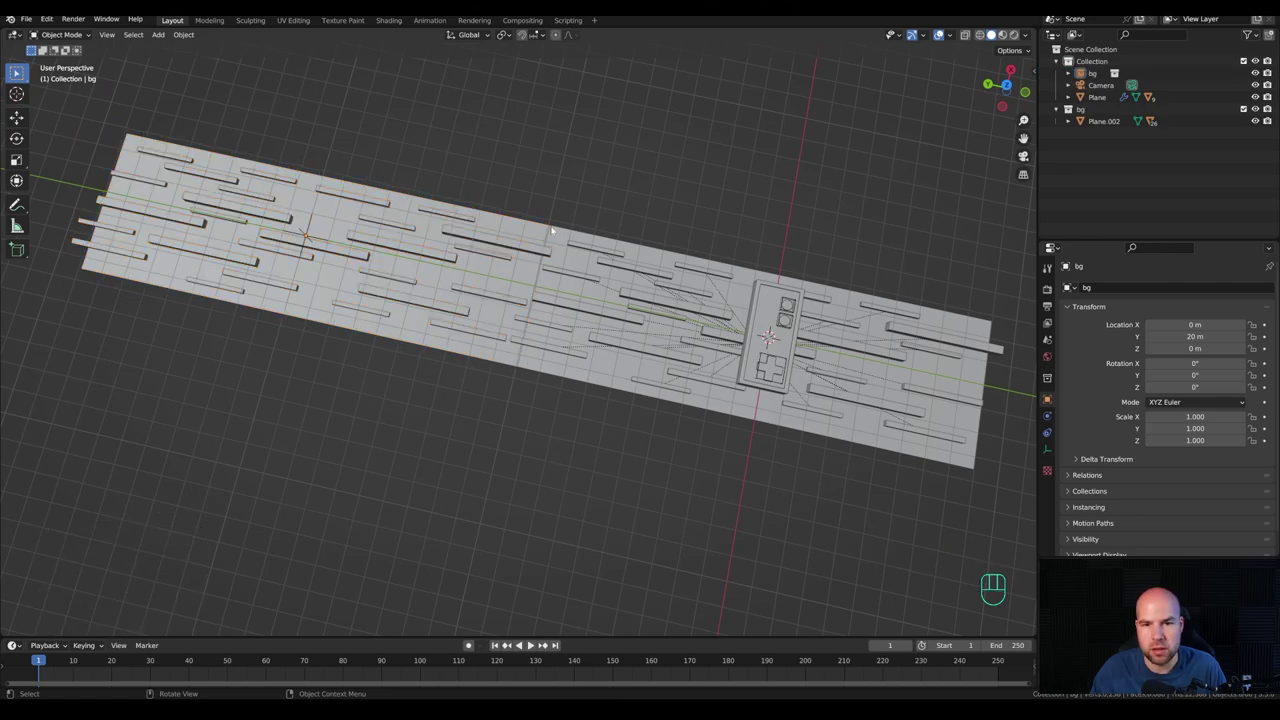
{"action": "left_click_drag", "start_coordinate": [705, 452], "coordinate": [625, 396]}
{"action": "left_click_drag", "start_coordinate": [707, 493], "coordinate": [653, 430]}
{"action": "left_click_drag", "start_coordinate": [559, 444], "coordinate": [561, 429]}
{"action": "middle_click", "coordinate": [651, 463]}
{"action": "left_click_drag", "start_coordinate": [774, 336], "coordinate": [730, 314]}
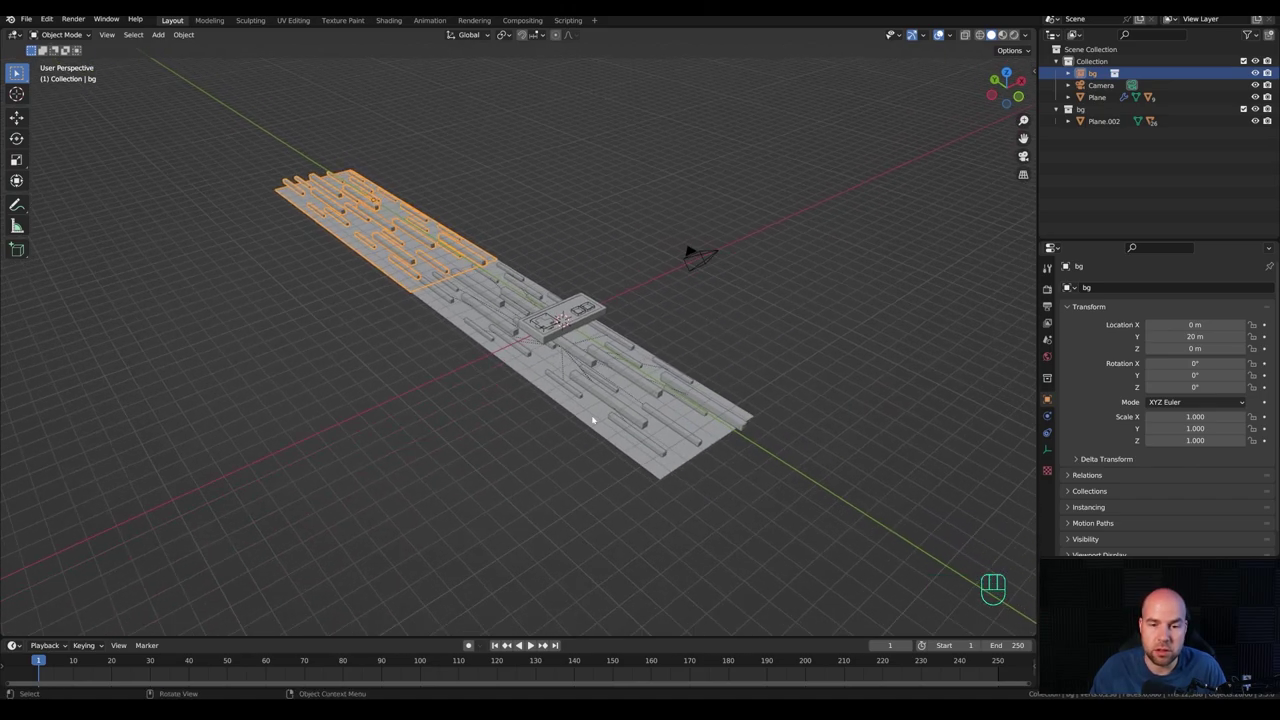
{"action": "left_click", "coordinate": [589, 416]}
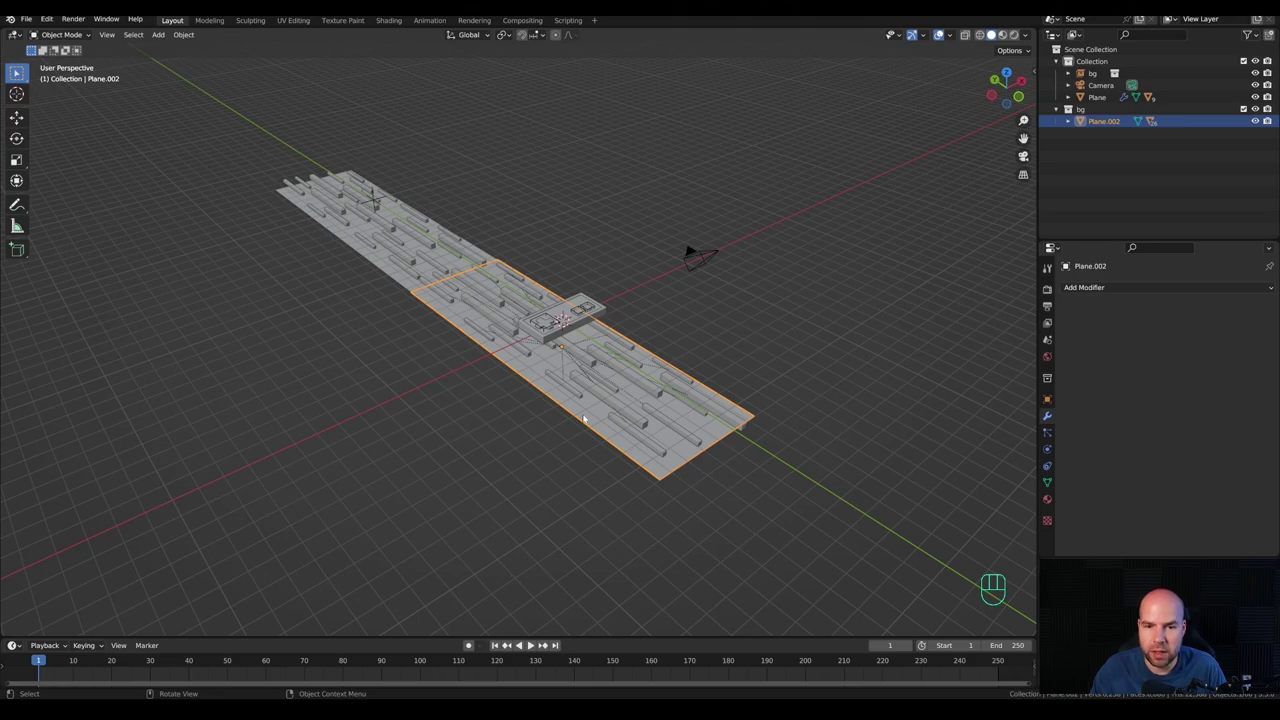
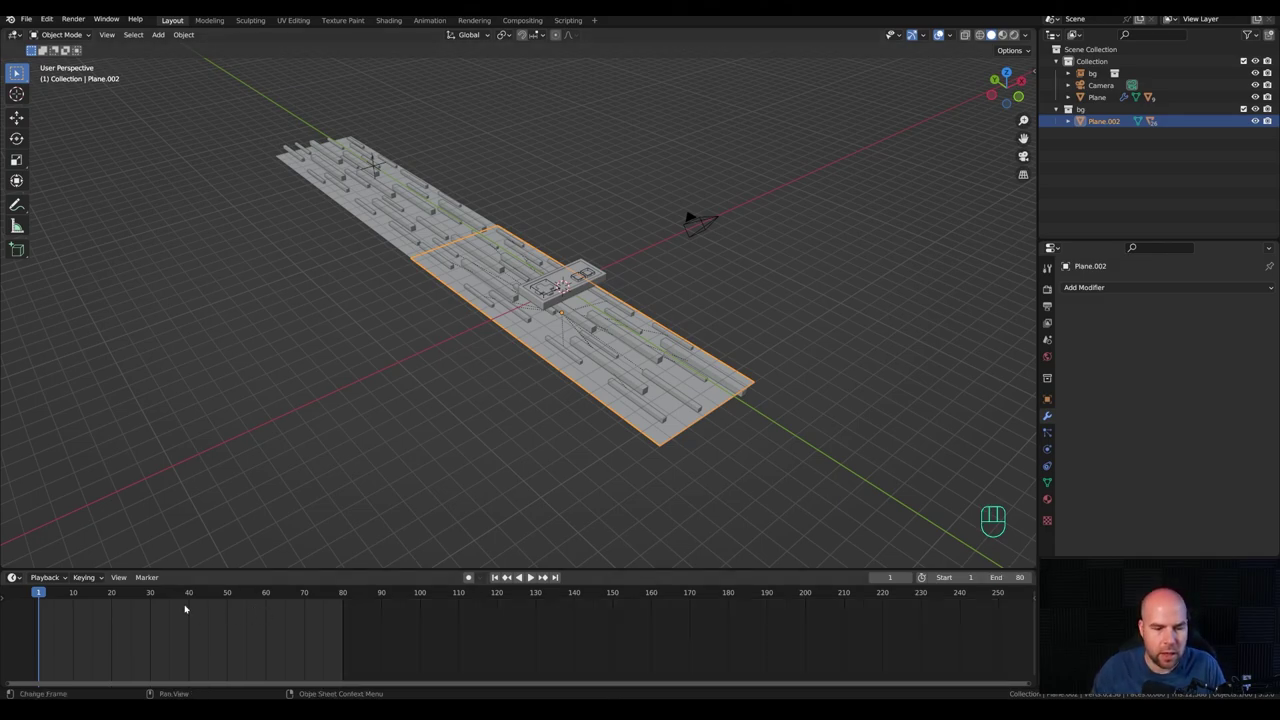
Step: In the N panel keyframe the backdrop's Y at 0 m on frame 1 and -20 m on frame 80, then scrub to preview
{"action": "key", "text": "n"}
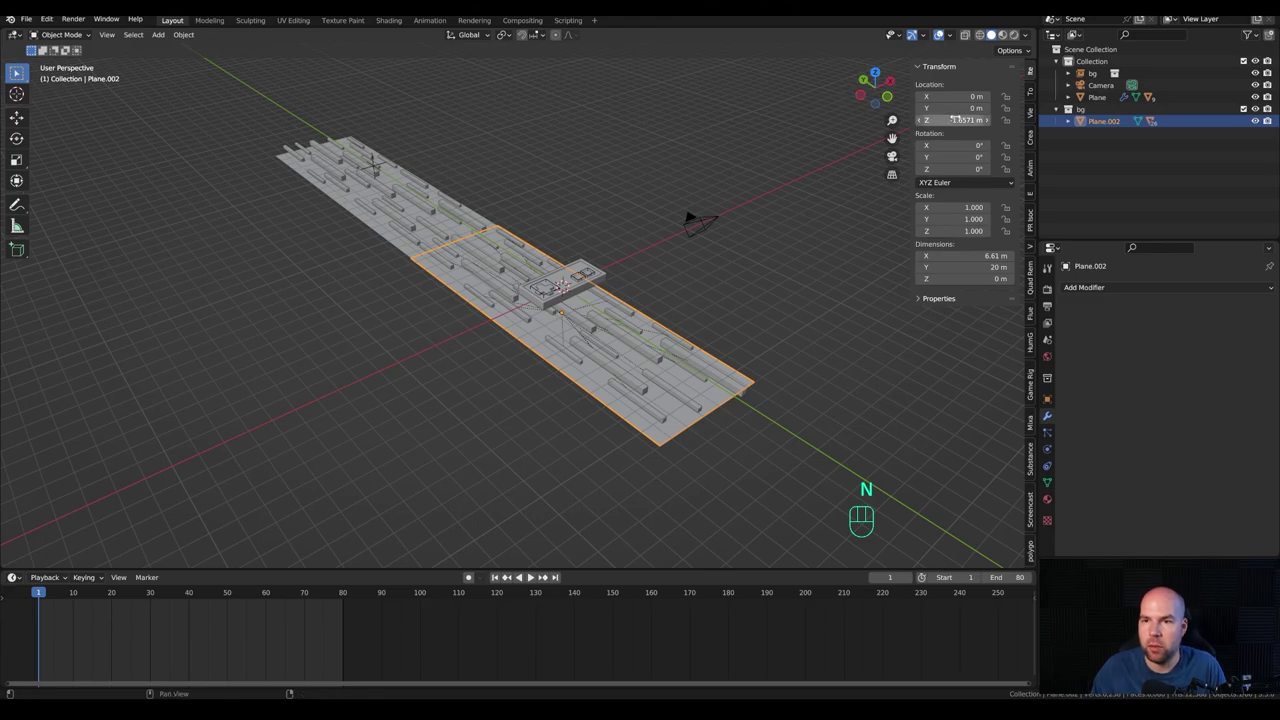
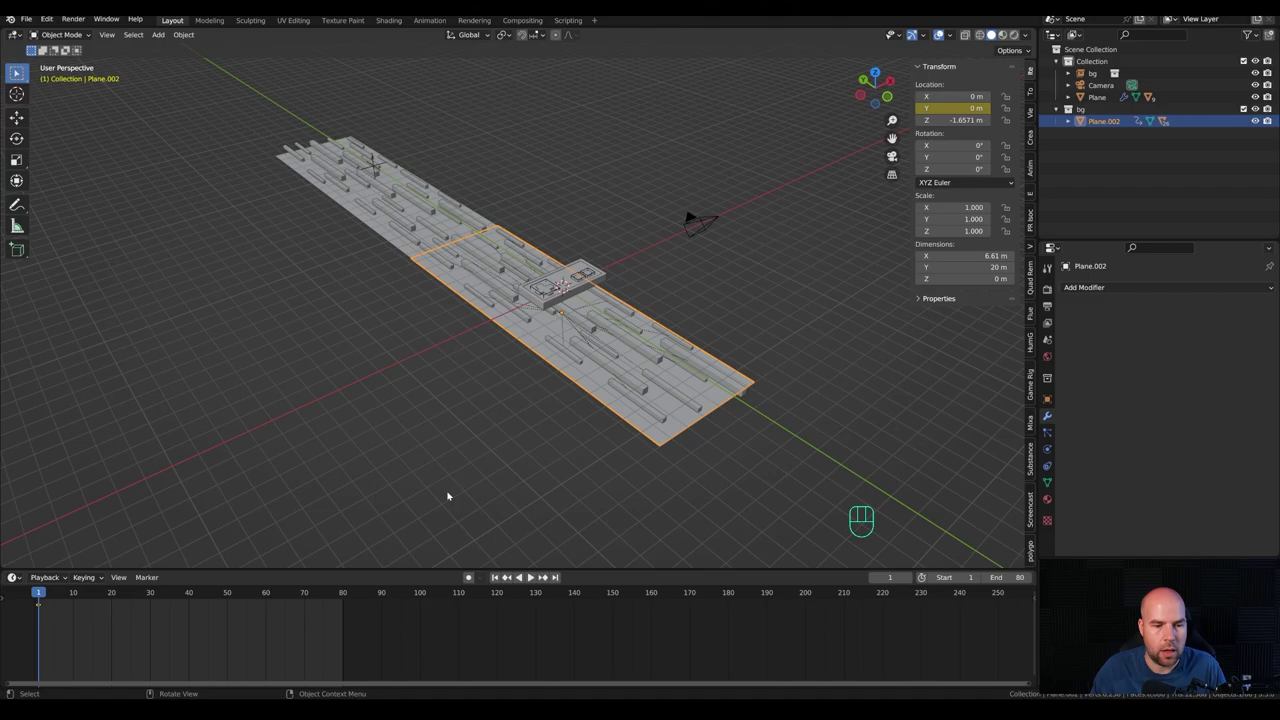
{"action": "left_click_drag", "start_coordinate": [312, 600], "coordinate": [349, 603]}
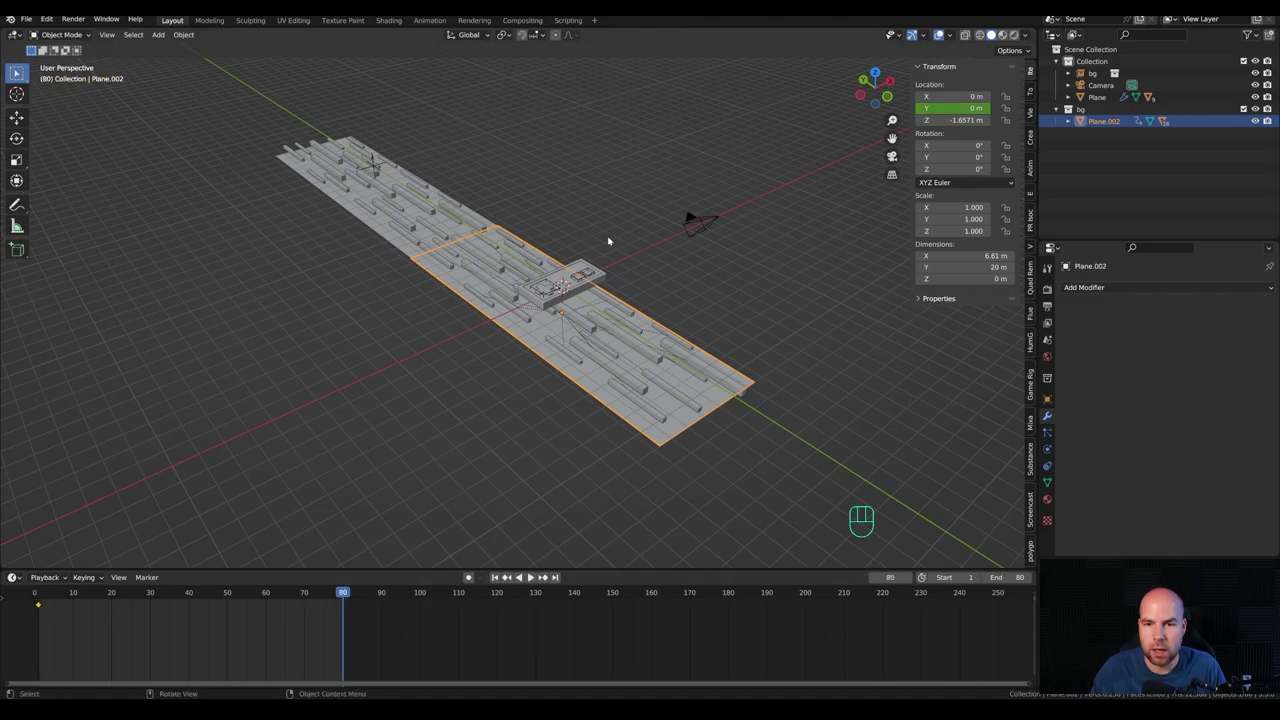
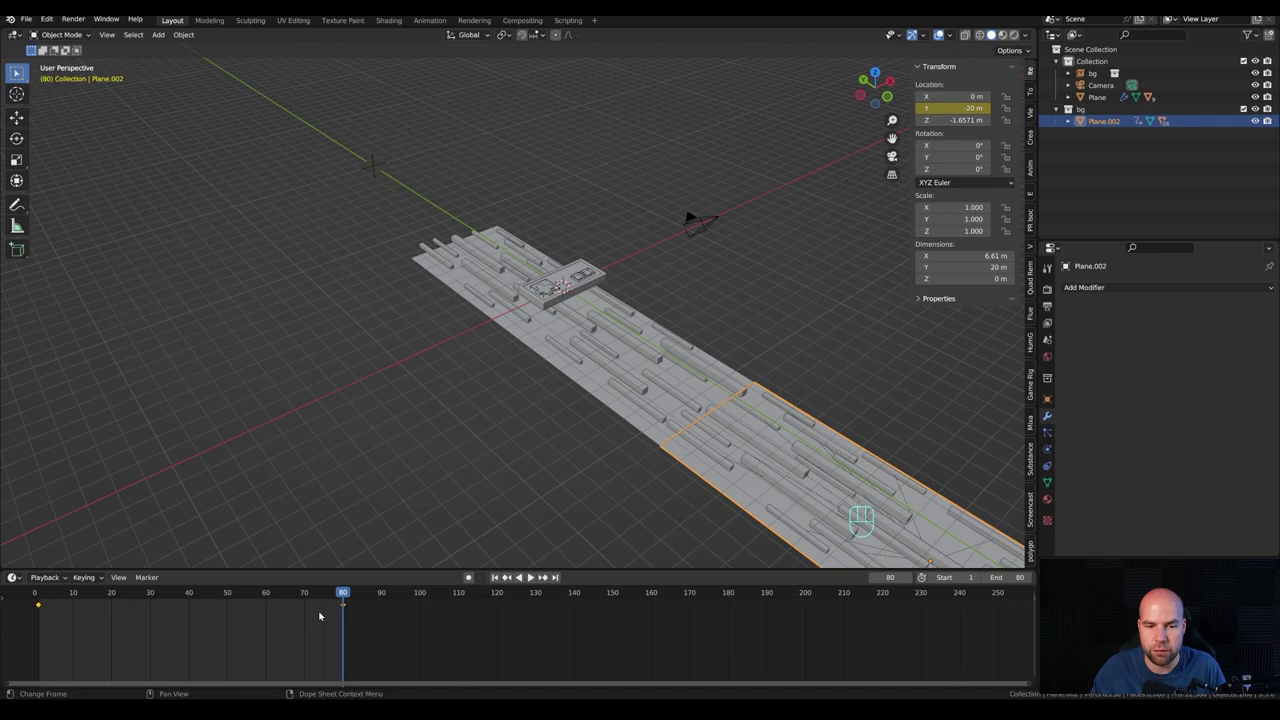
{"action": "left_click_drag", "start_coordinate": [73, 604], "coordinate": [95, 605]}
{"action": "left_click", "coordinate": [62, 602]}
{"action": "left_click_drag", "start_coordinate": [55, 594], "coordinate": [225, 596]}
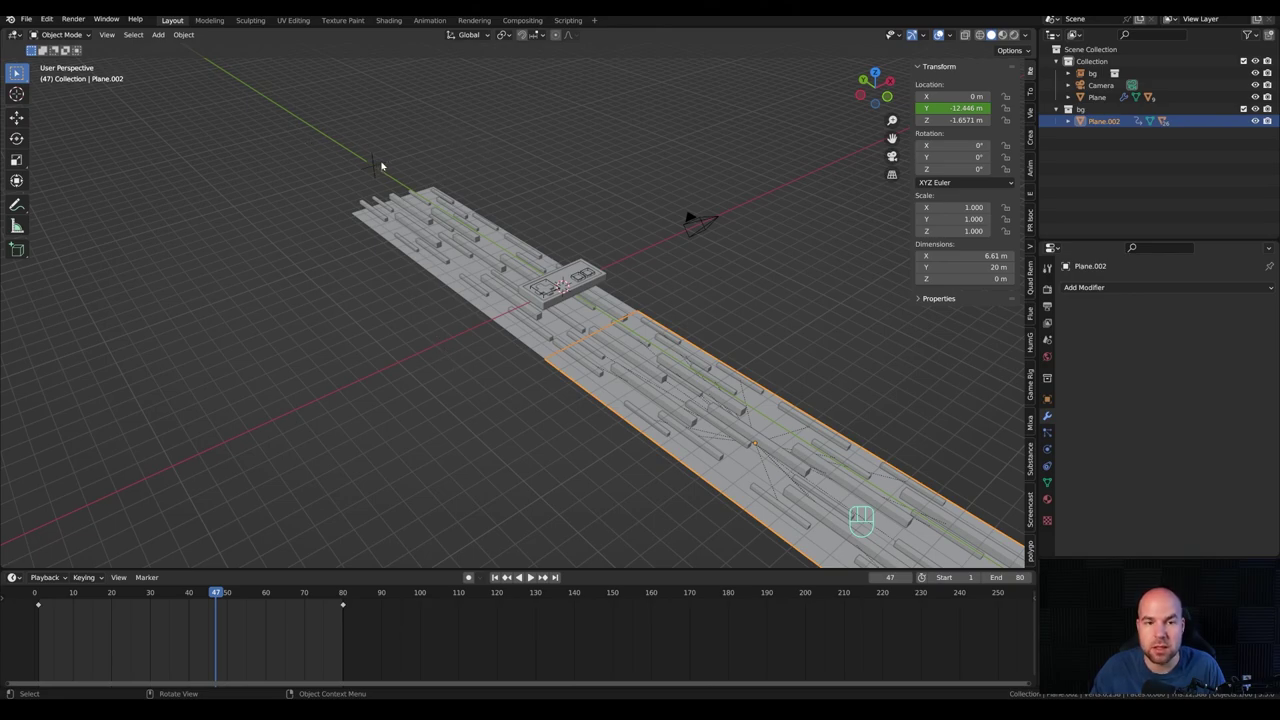
Step: Select all the backdrop's keyframes and change their interpolation
{"action": "left_click", "coordinate": [384, 164]}
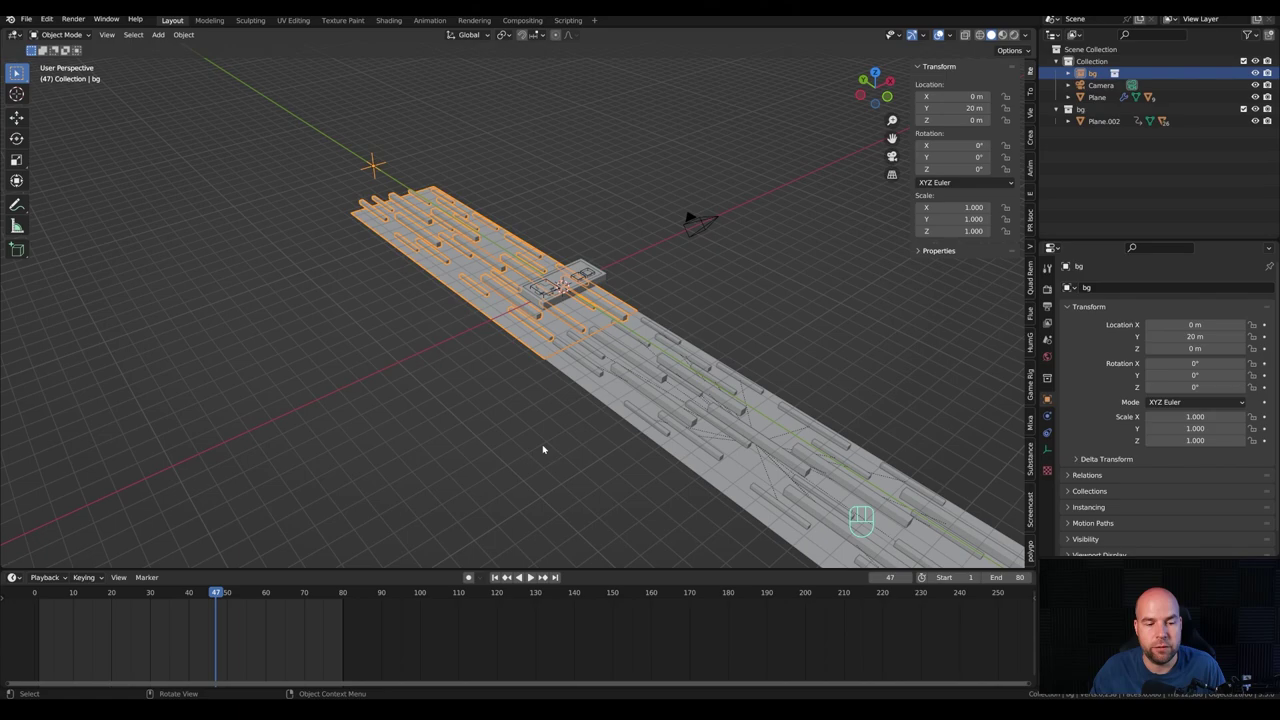
{"action": "left_click", "coordinate": [47, 591]}
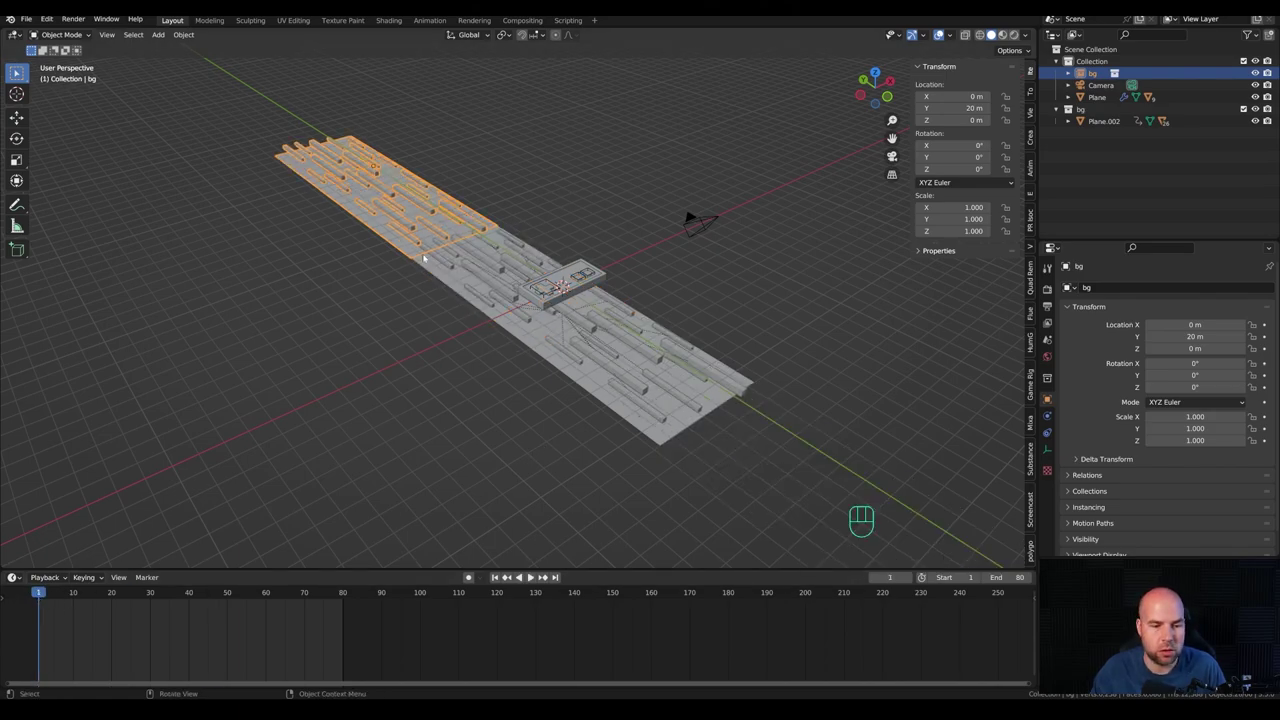
{"action": "left_click", "coordinate": [562, 364]}
{"action": "key", "text": "a"}
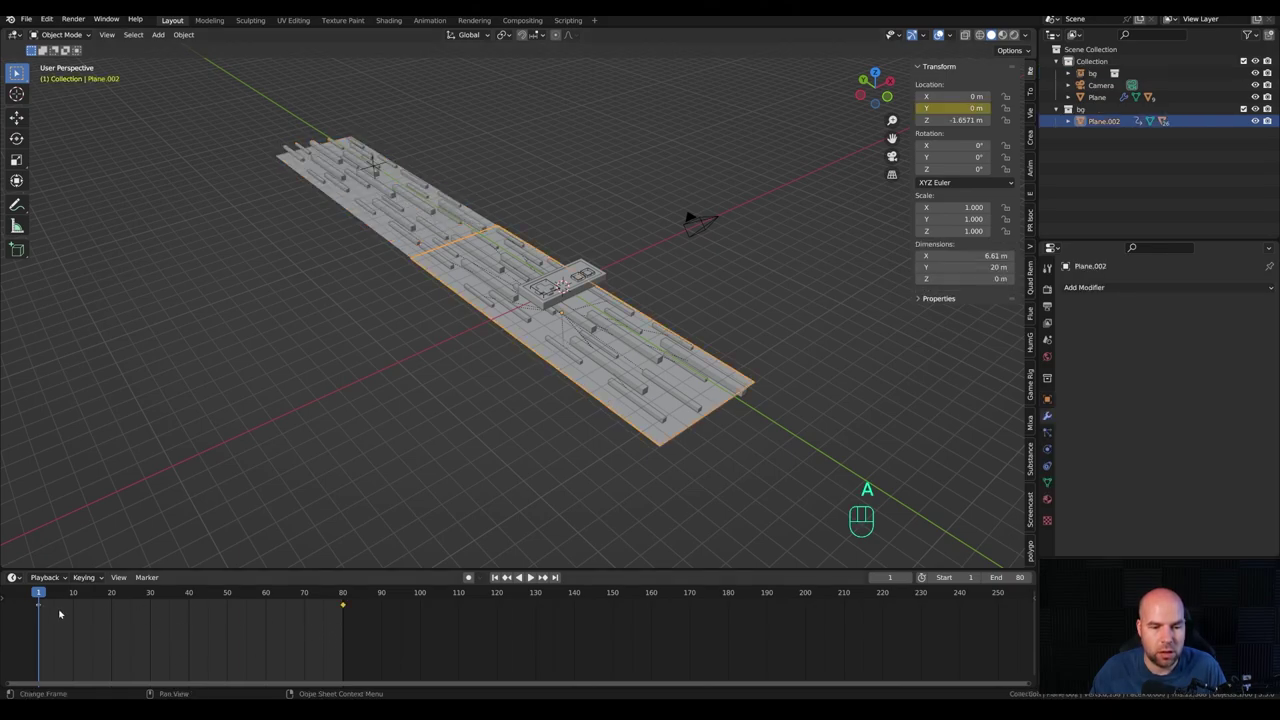
{"action": "key", "text": "t"}
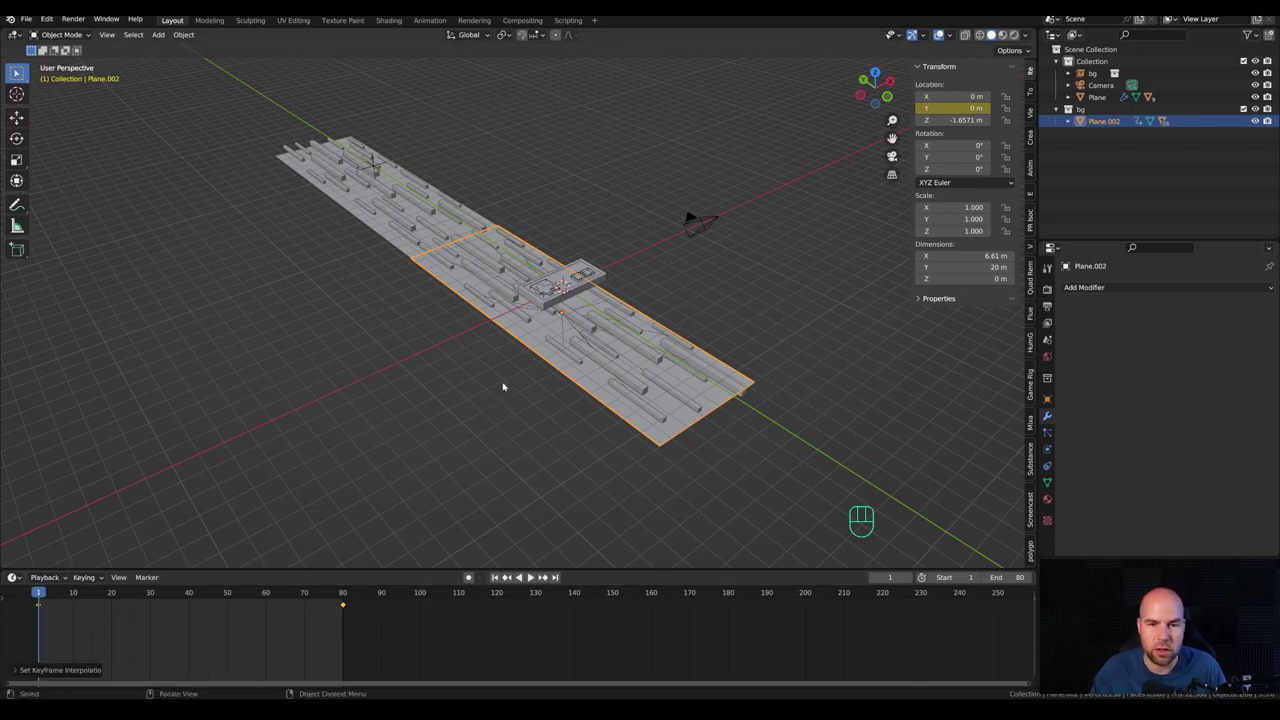
{"action": "key", "text": "KP_0"}
Step: Play the slide through the scene camera, then orbit back out and return to frame 80
{"action": "key", "text": "space"}
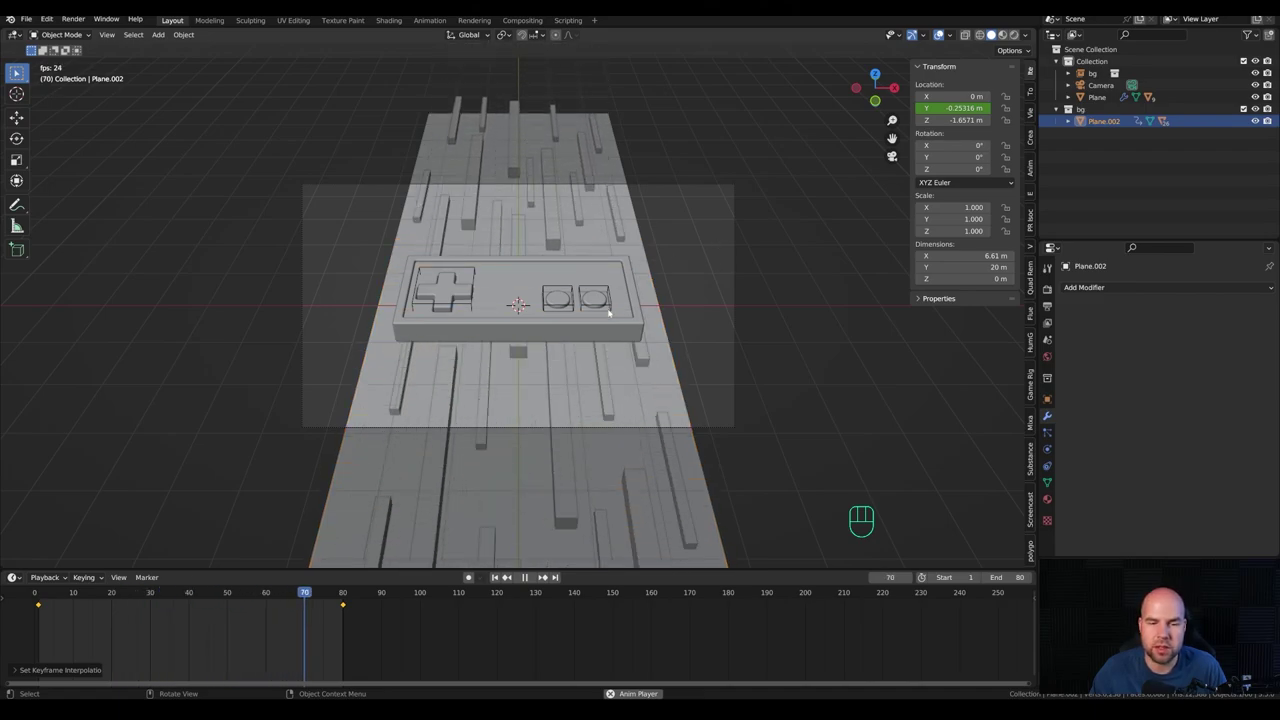
{"action": "key", "text": "KP_0"}
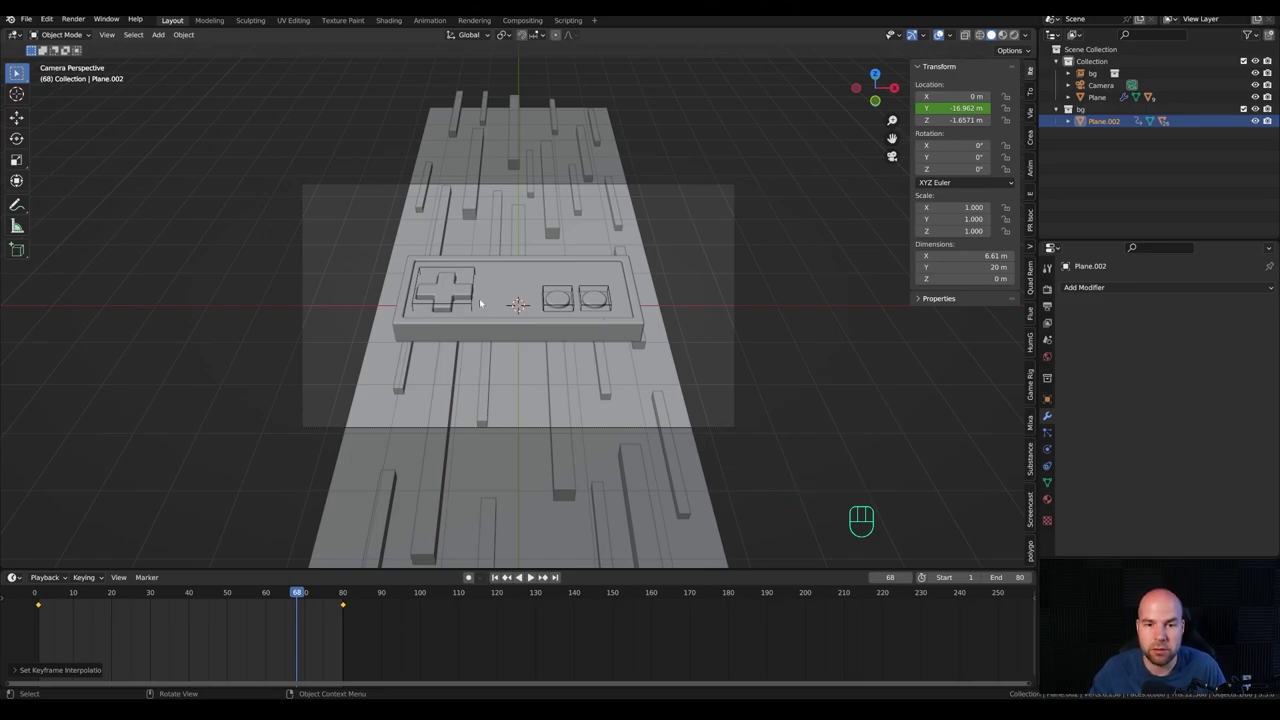
{"action": "left_click_drag", "start_coordinate": [526, 306], "coordinate": [589, 300]}
{"action": "middle_click", "coordinate": [694, 325]}
{"action": "left_click_drag", "start_coordinate": [715, 324], "coordinate": [752, 316]}
{"action": "left_click_drag", "start_coordinate": [749, 292], "coordinate": [625, 254]}
{"action": "left_click_drag", "start_coordinate": [348, 597], "coordinate": [349, 594]}
{"action": "left_click", "coordinate": [641, 452]}
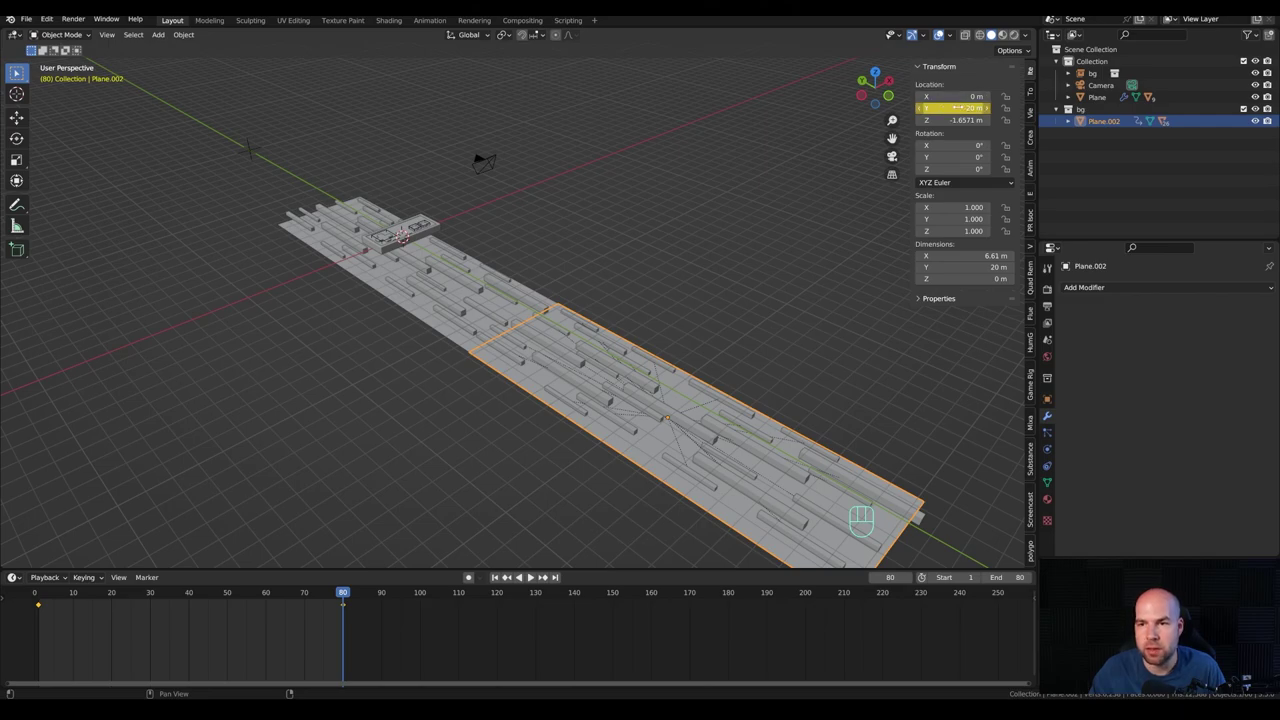
Step: Set Location Y to -40 m at frame 80, insert the keyframe and return to the first frame
{"action": "left_click", "coordinate": [521, 575]}
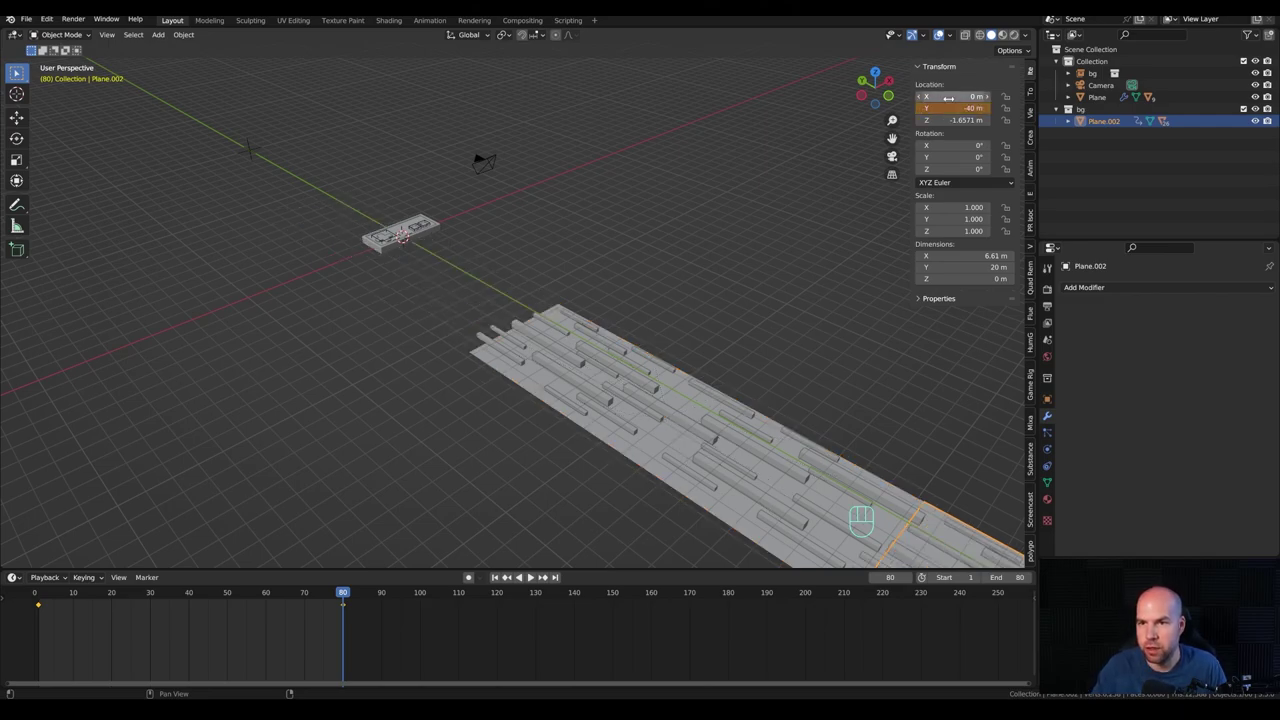
{"action": "right_click", "coordinate": [521, 575]}
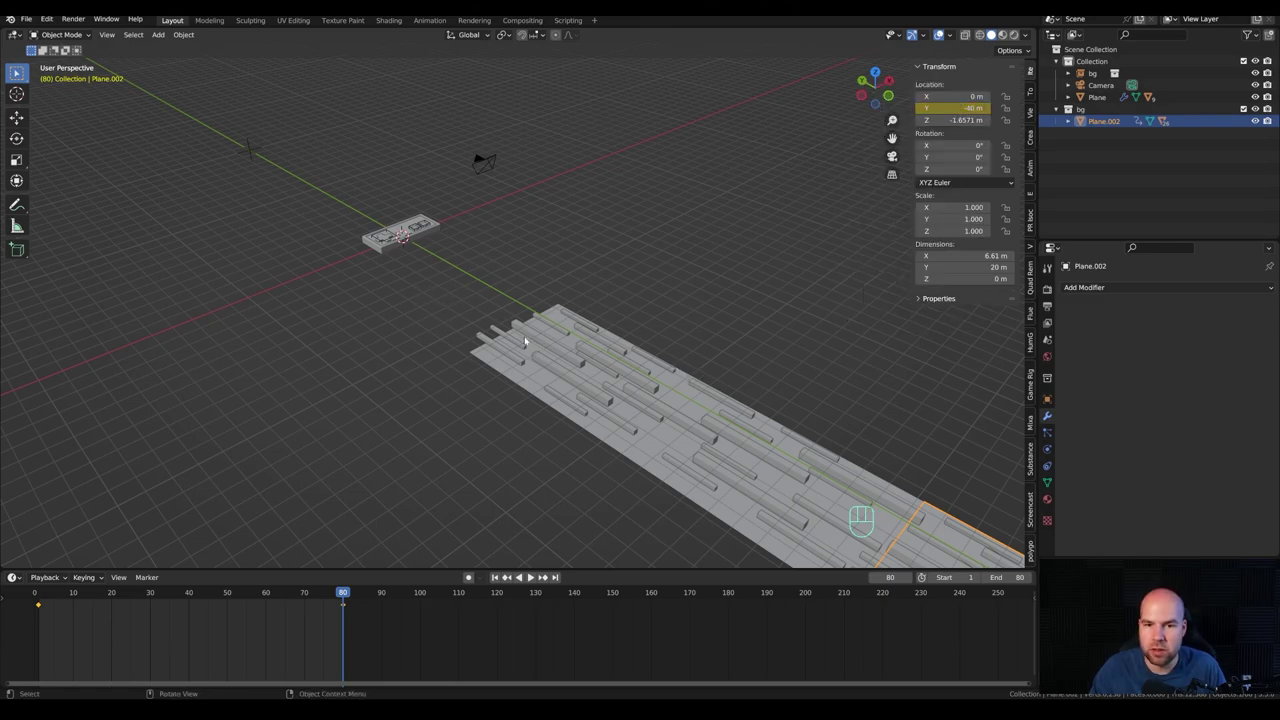
{"action": "left_click_drag", "start_coordinate": [270, 595], "coordinate": [42, 609]}
{"action": "left_click_drag", "start_coordinate": [292, 304], "coordinate": [370, 408]}
{"action": "left_click_drag", "start_coordinate": [374, 409], "coordinate": [396, 415]}
Step: Add another bg collection instance and move it 40 m along Y
{"action": "key", "text": "shift+a"}
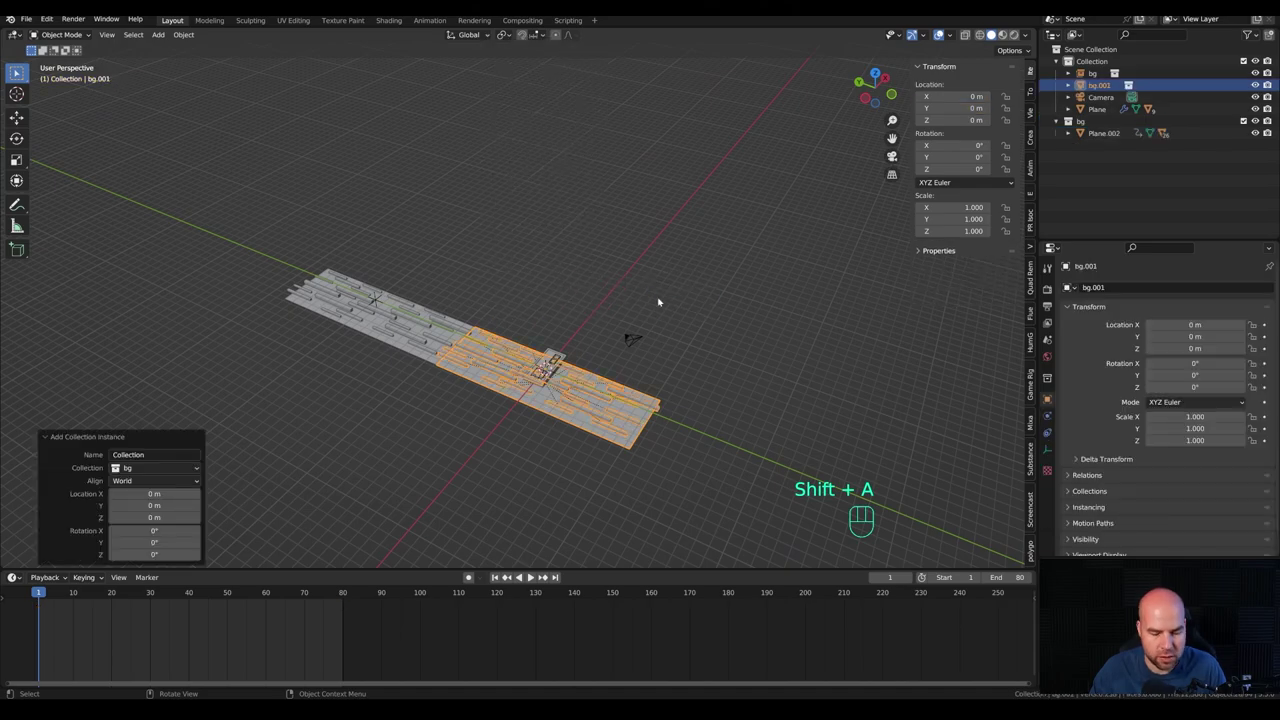
{"action": "key", "text": "g"}
{"action": "key", "text": "y"}
{"action": "key", "text": "KP_4"}
{"action": "key", "text": "KP_0"}
{"action": "key", "text": "KP_Enter"}
Step: Play the animation through the scene camera, stop it and scrub back to frame 1
{"action": "key", "text": "KP_2"}
{"action": "key", "text": "KP_0"}
{"action": "key", "text": "space"}
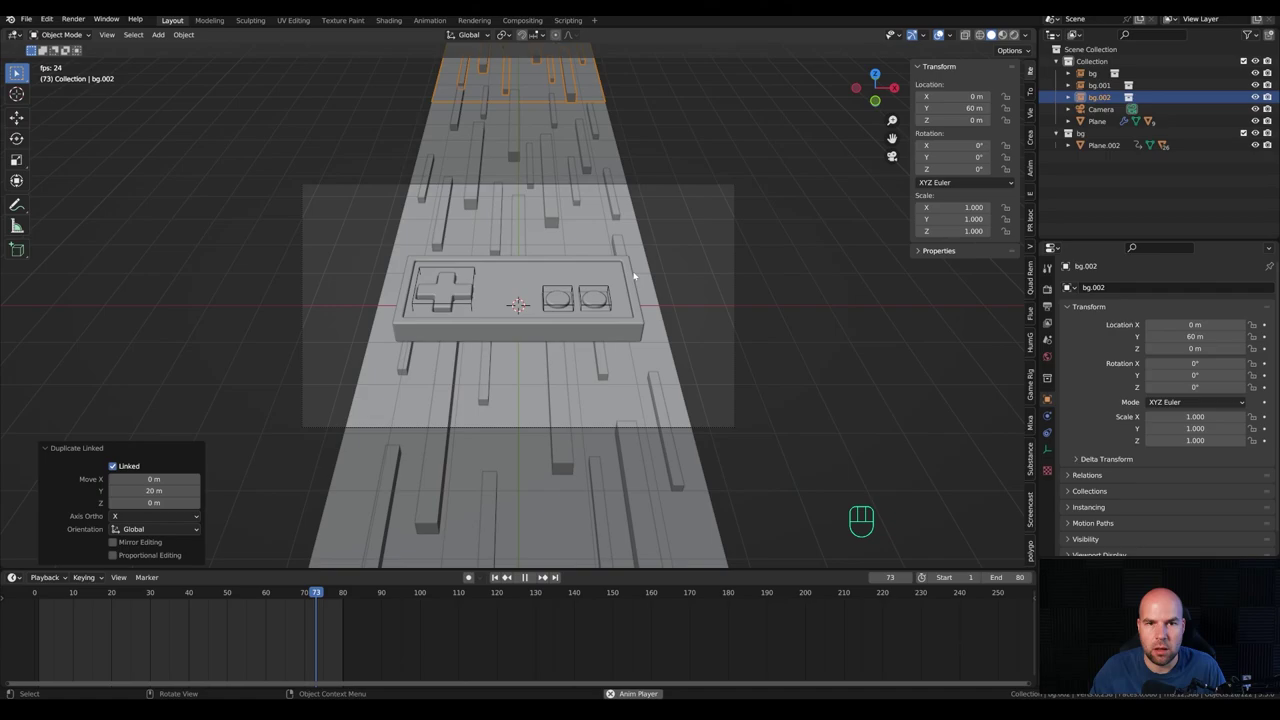
{"action": "key", "text": "space"}
{"action": "left_click_drag", "start_coordinate": [118, 592], "coordinate": [43, 606]}
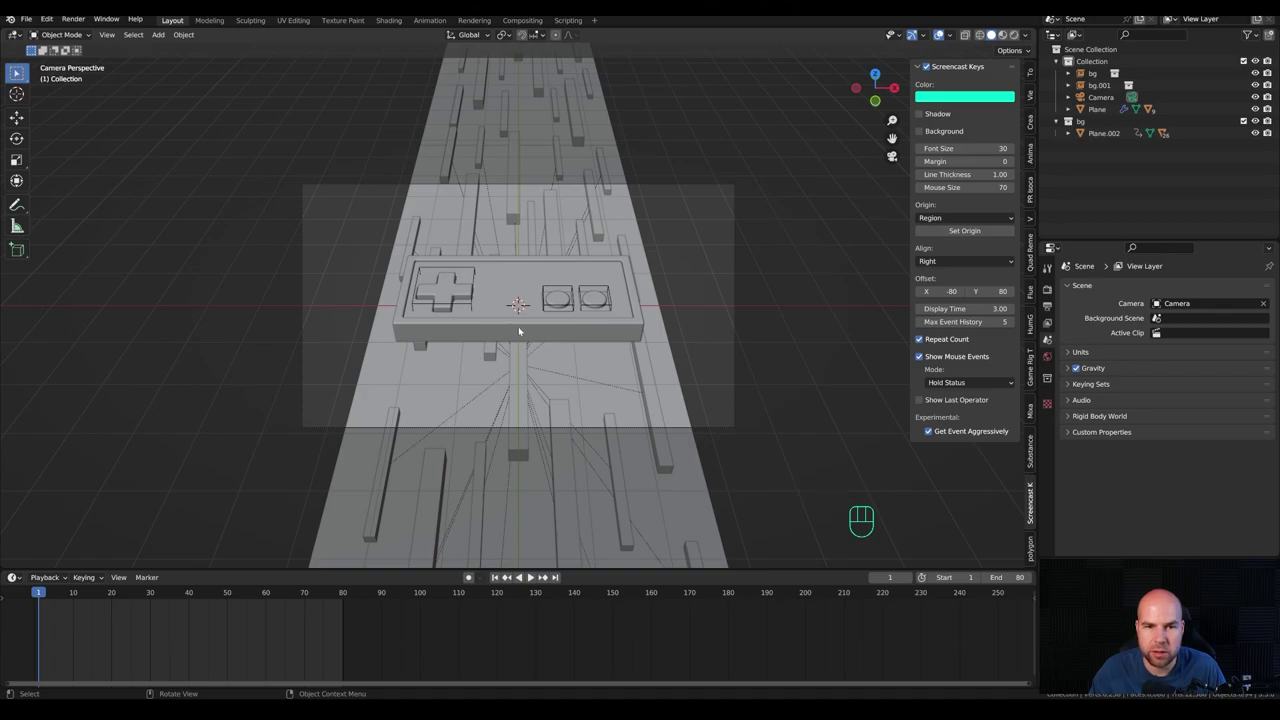
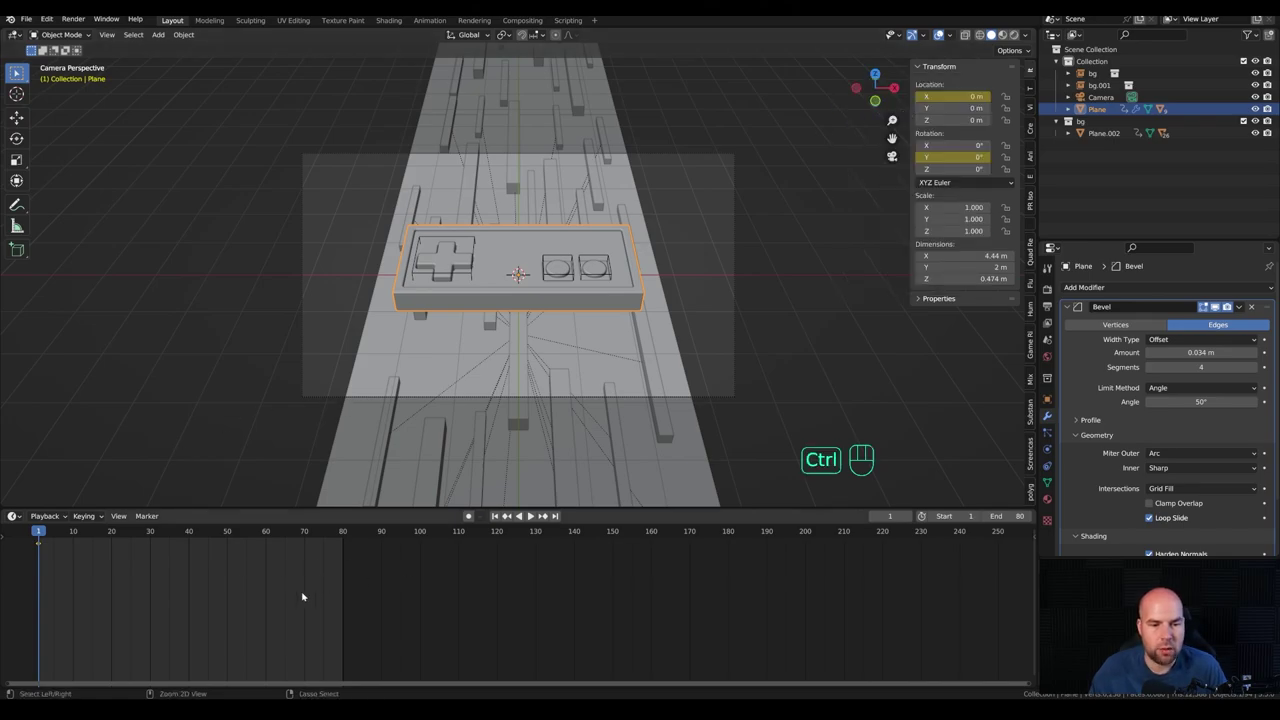
Step: Show the Graph Editor with Object Transforms expanded, Y Euler Rotation hidden and X Location selected
{"action": "key", "text": "ctrl+Tab"}
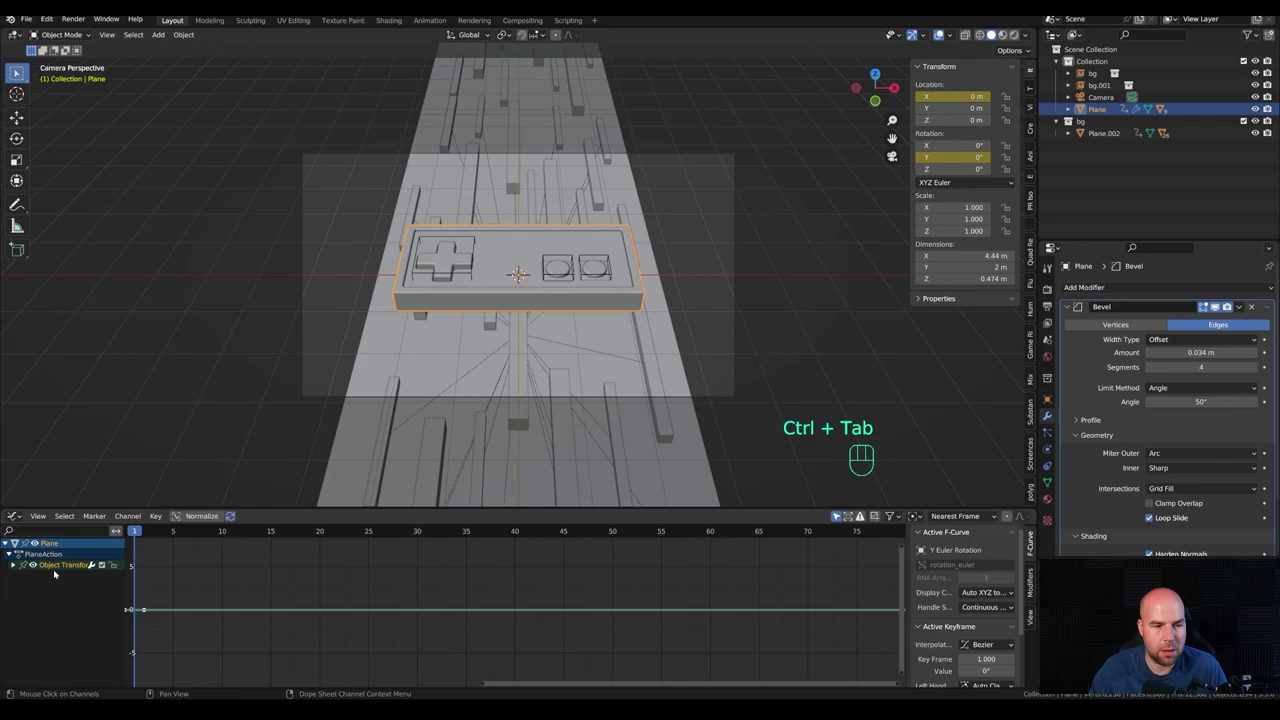
{"action": "left_click", "coordinate": [17, 566]}
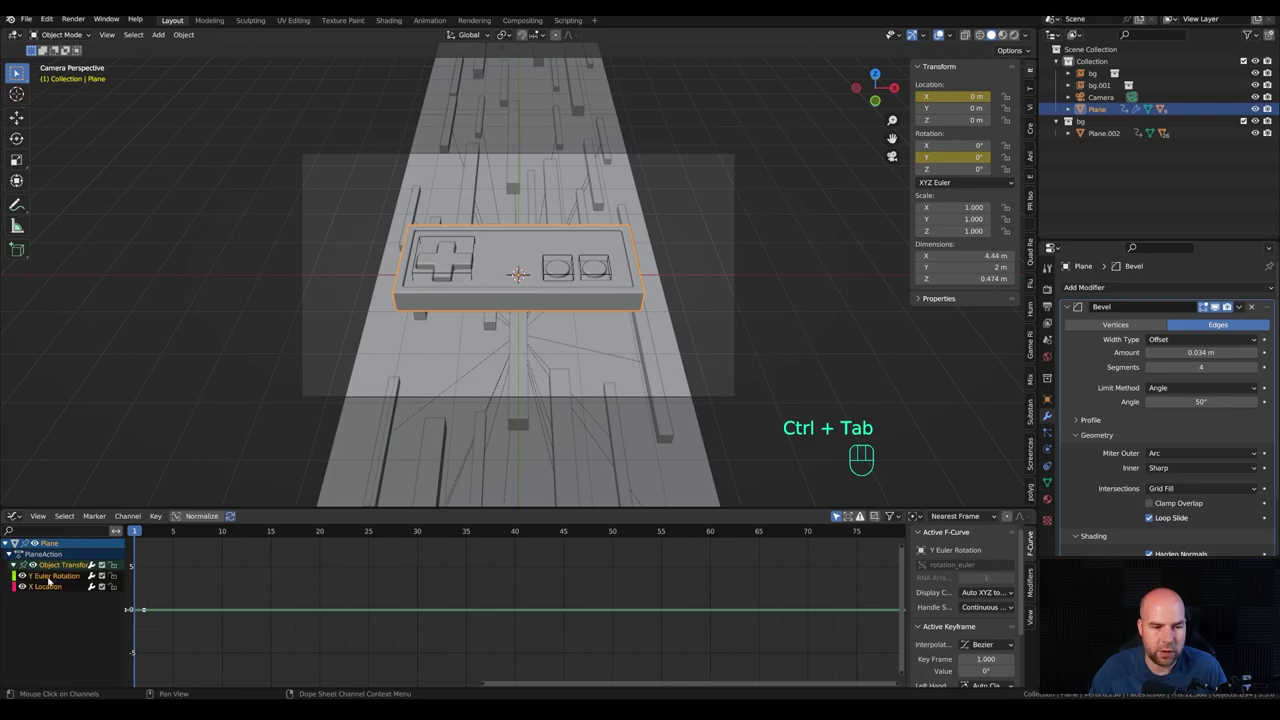
{"action": "left_click", "coordinate": [51, 580]}
{"action": "left_click", "coordinate": [49, 590]}
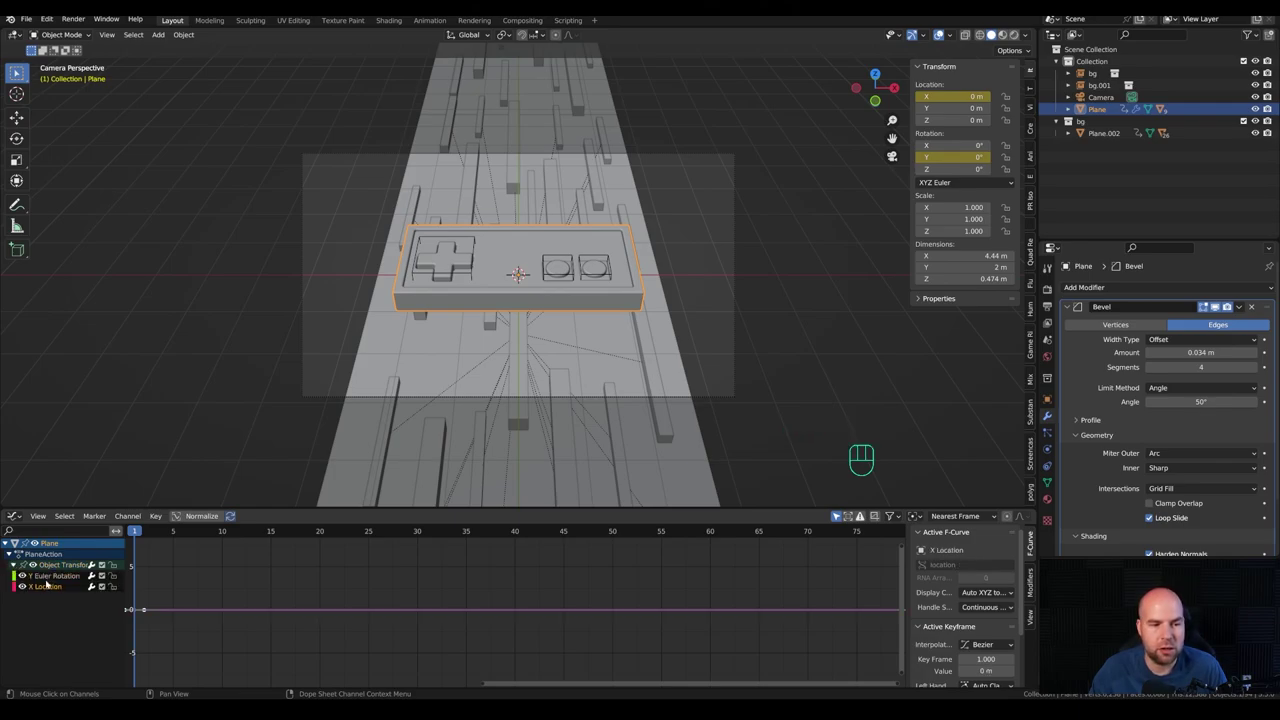
{"action": "left_click", "coordinate": [49, 577]}
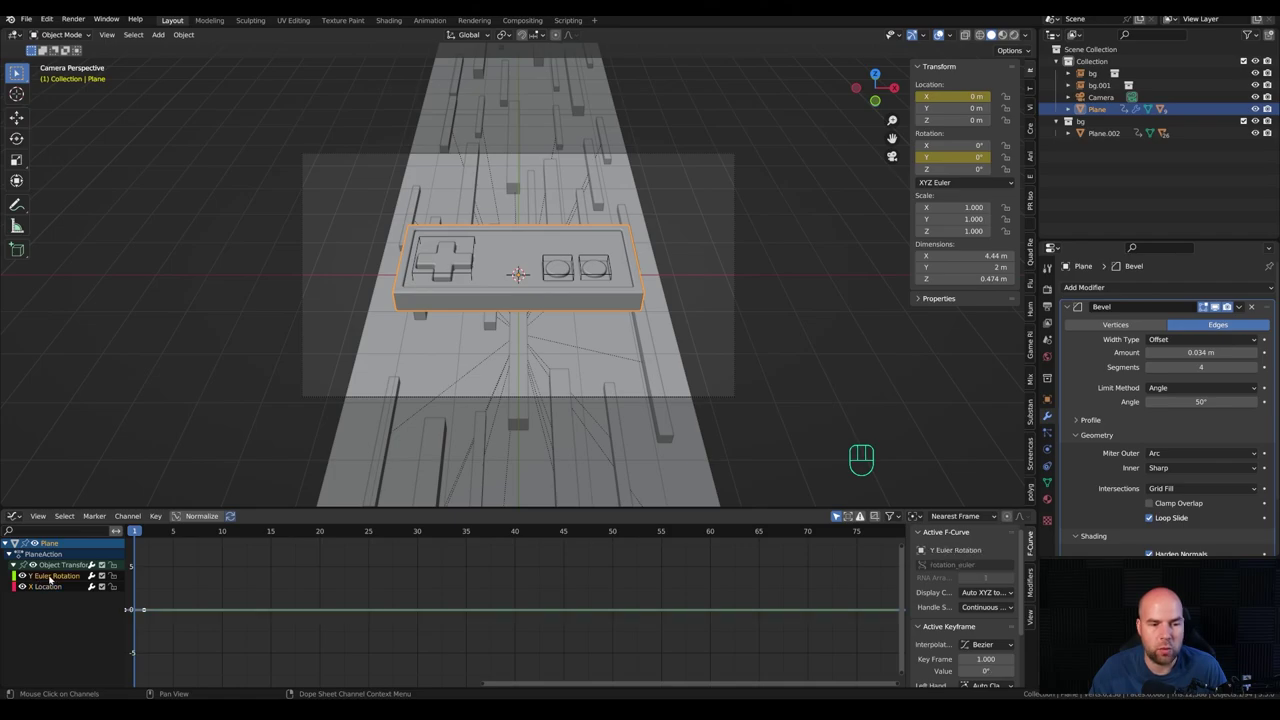
{"action": "left_click", "coordinate": [49, 590]}
{"action": "left_click", "coordinate": [25, 578]}
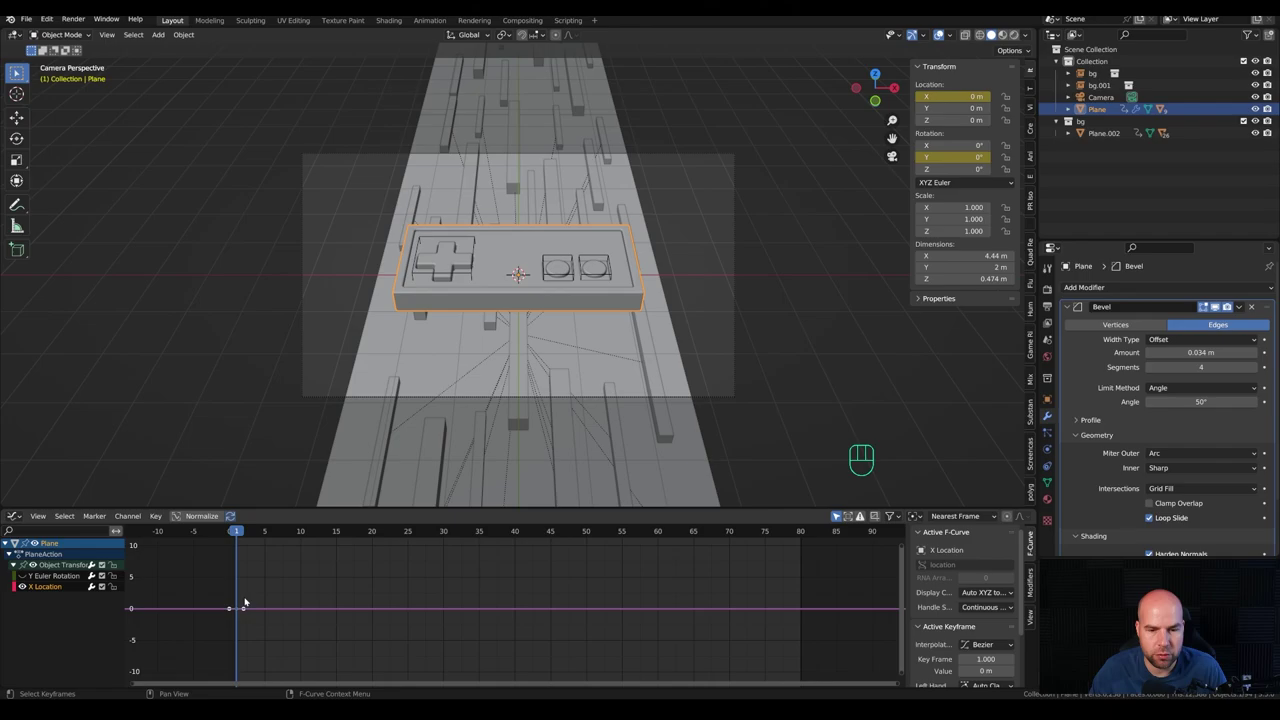
Step: Select the X Location key at frame 1 and Shift+D duplicate it along the frame axis
{"action": "left_click", "coordinate": [299, 608]}
{"action": "left_click", "coordinate": [296, 609]}
{"action": "left_click", "coordinate": [298, 611]}
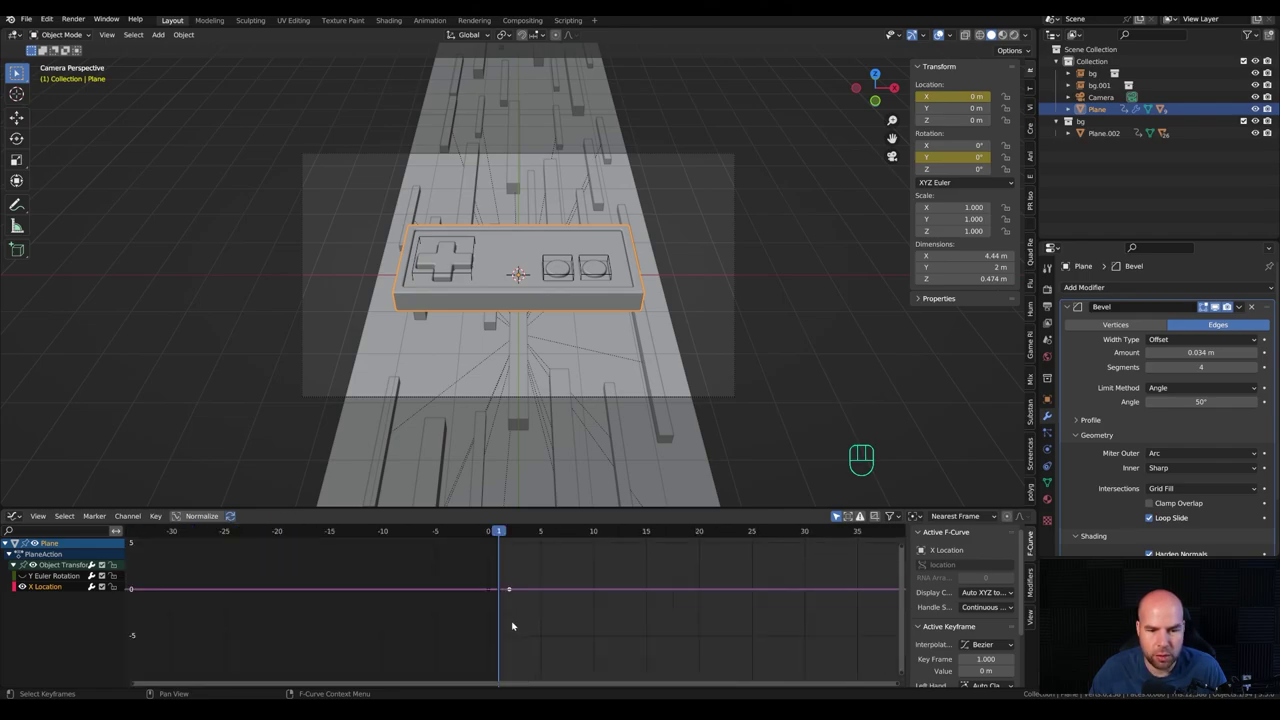
{"action": "left_click", "coordinate": [499, 553]}
{"action": "left_click", "coordinate": [428, 555]}
{"action": "left_click", "coordinate": [496, 556]}
{"action": "left_click", "coordinate": [467, 556]}
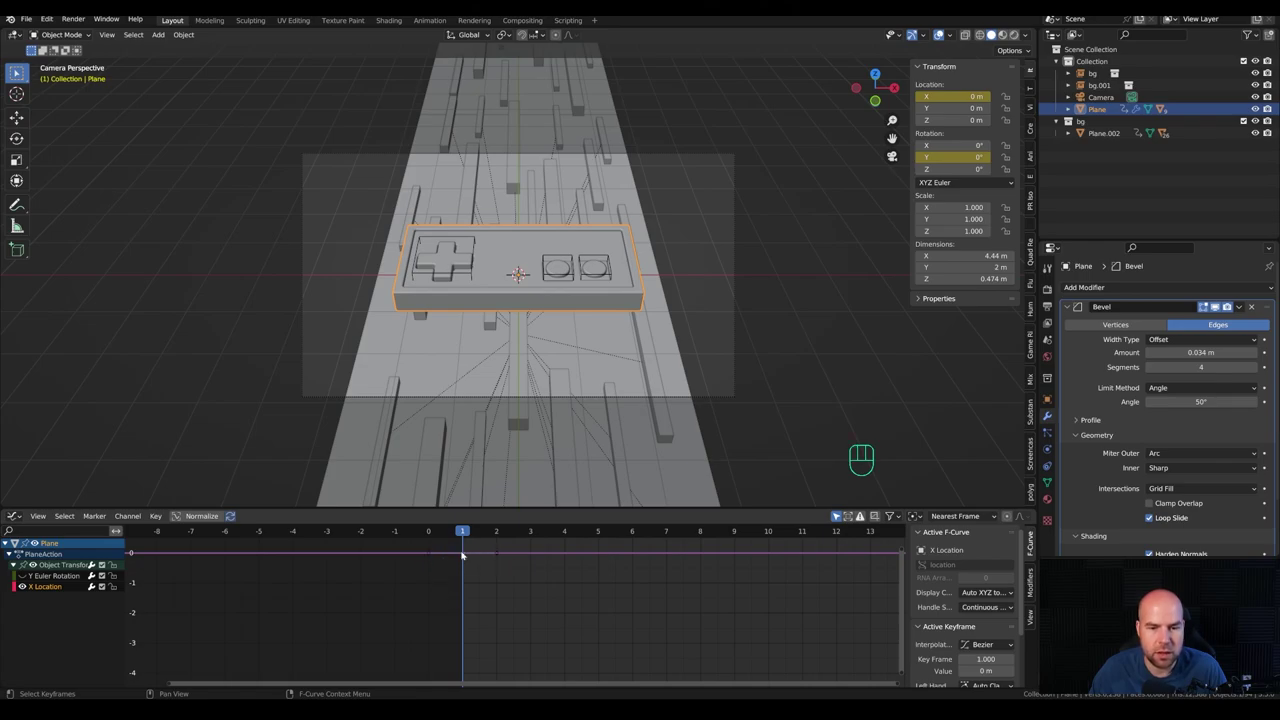
{"action": "middle_click", "coordinate": [732, 594]}
{"action": "key", "text": "shift+d"}
{"action": "key", "text": "x"}
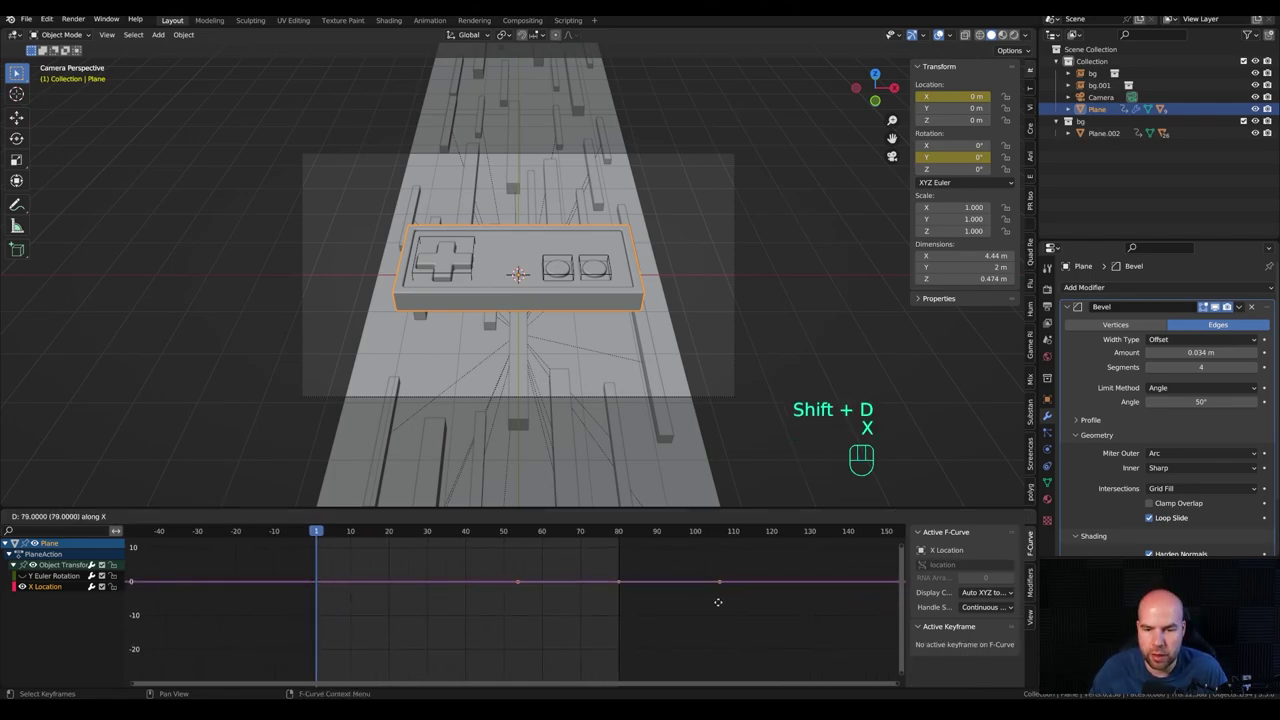
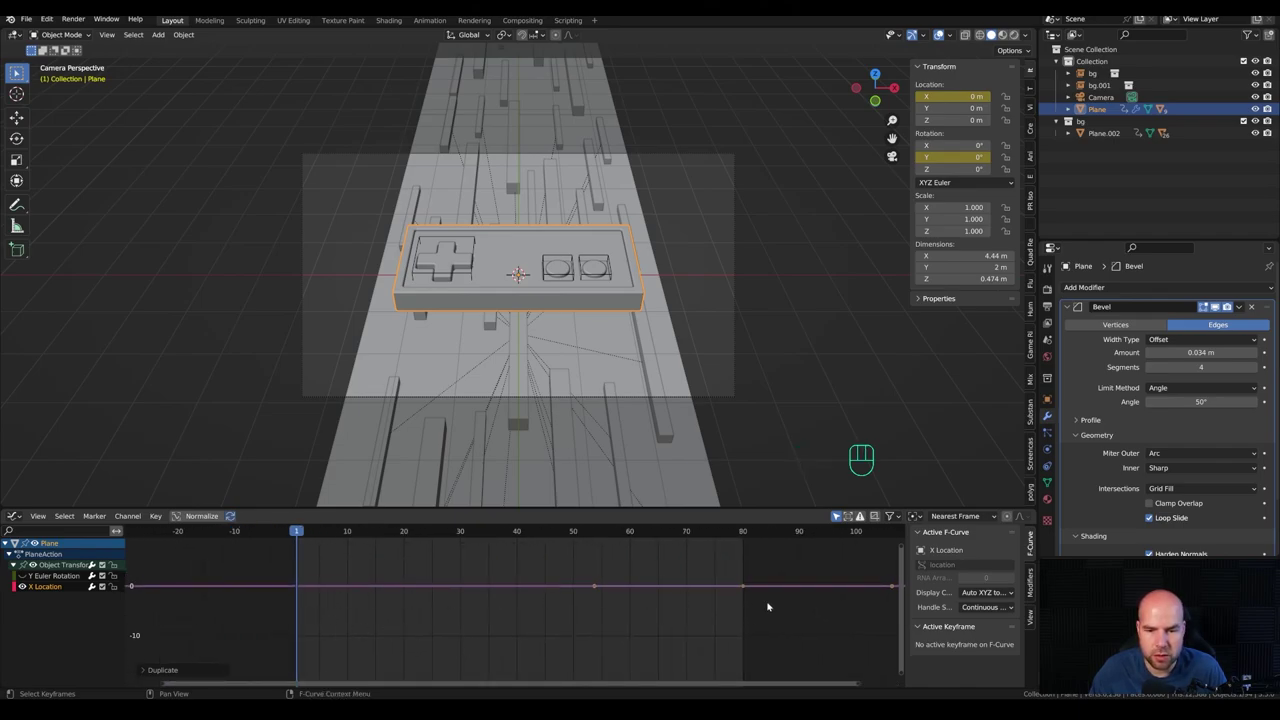
Step: Duplicate the raised keys into a dip below zero and slide the dip key along the frame axis
{"action": "key", "text": "shift+d"}
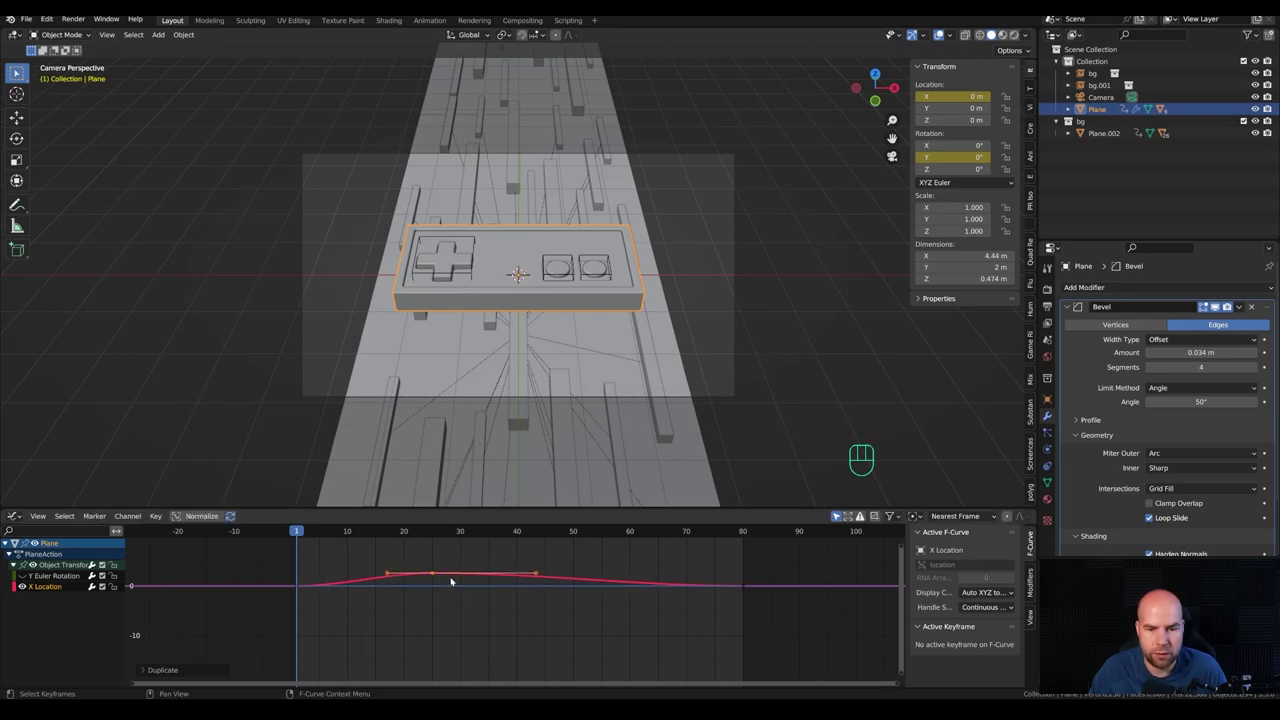
{"action": "key", "text": "shift+d"}
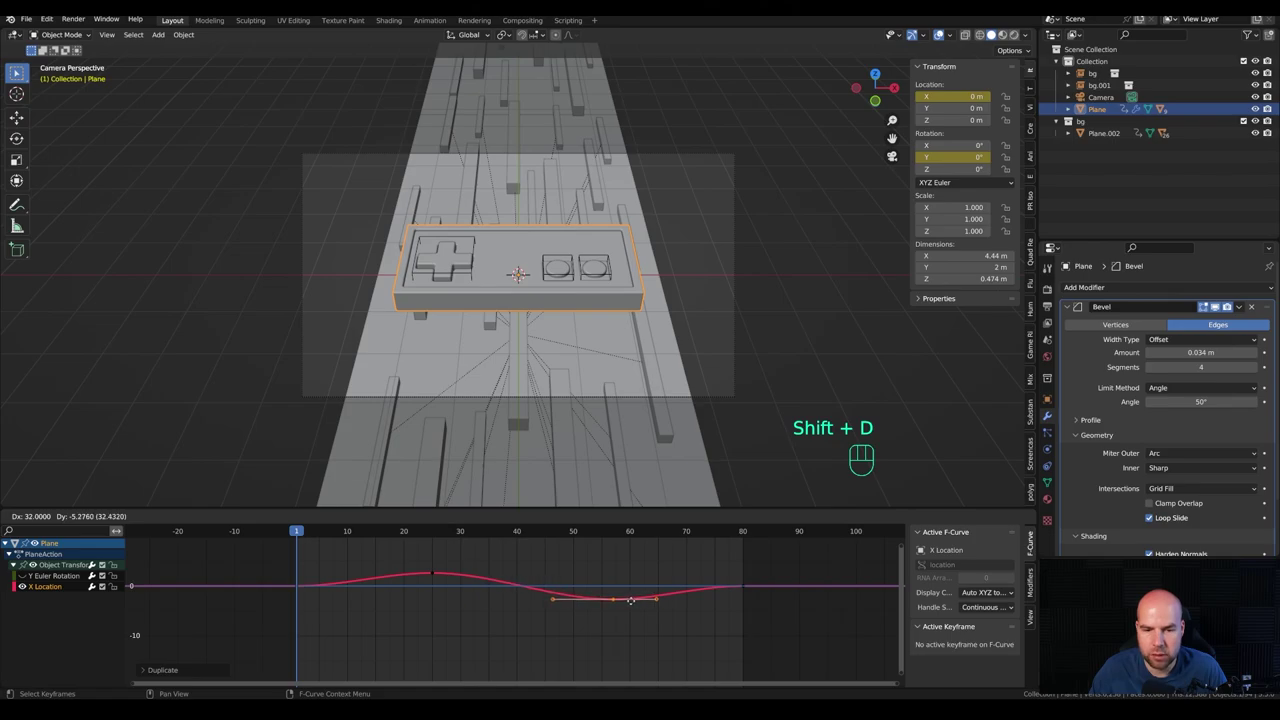
{"action": "left_click", "coordinate": [440, 576]}
{"action": "key", "text": "g"}
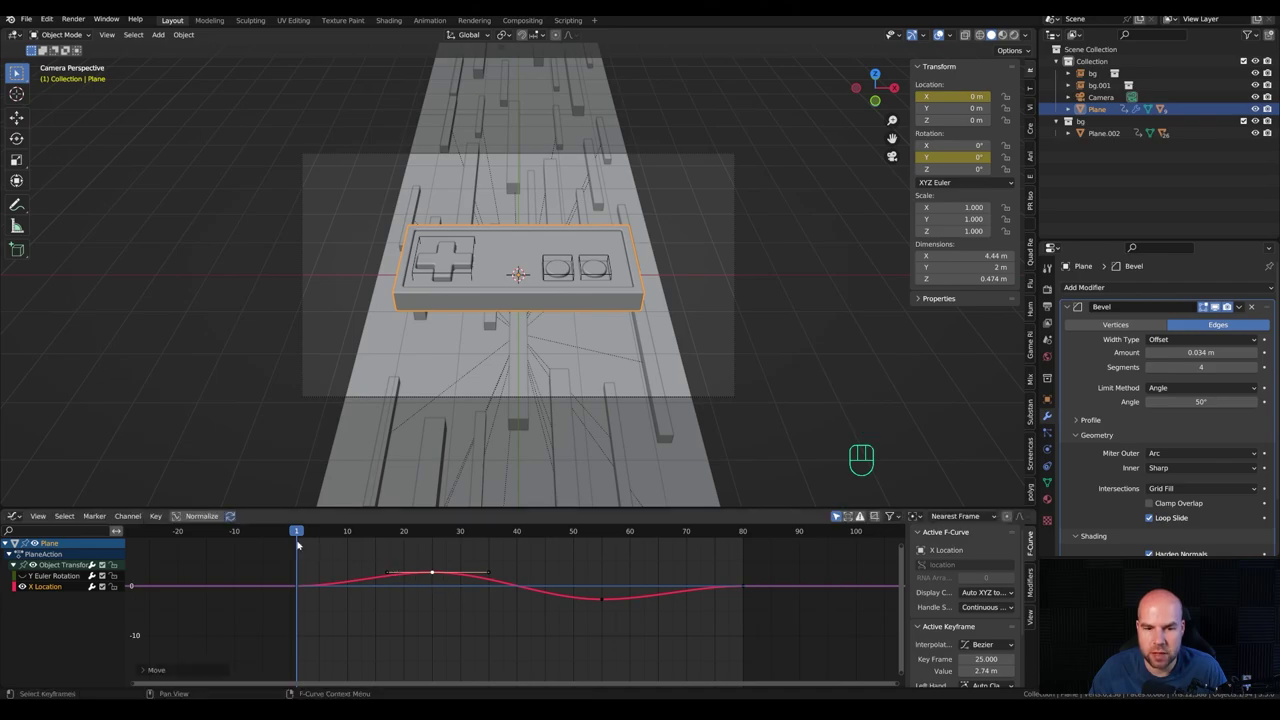
{"action": "left_click_drag", "start_coordinate": [323, 533], "coordinate": [423, 532]}
{"action": "left_click_drag", "start_coordinate": [423, 532], "coordinate": [648, 565]}
{"action": "left_click", "coordinate": [609, 604]}
{"action": "key", "text": "g"}
{"action": "key", "text": "x"}
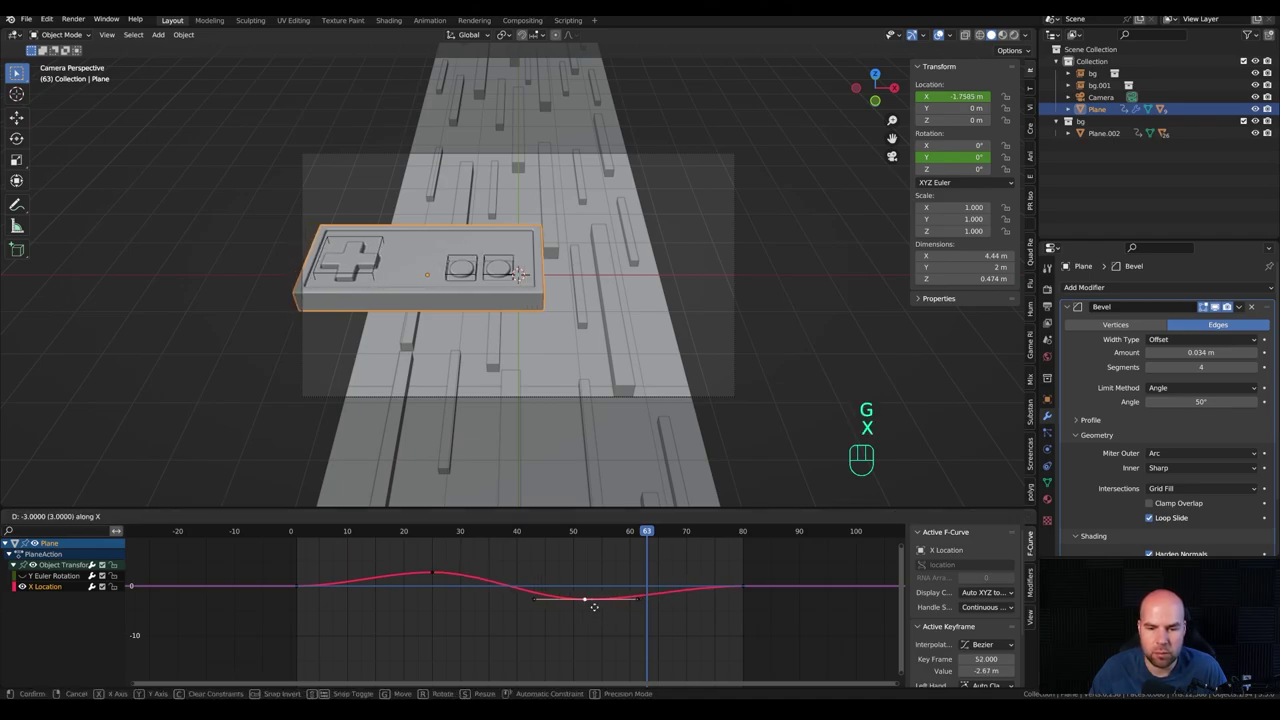
Step: Scrub the sway, scale the keys on the value axis, play it back and fit the whole curve in view
{"action": "left_click_drag", "start_coordinate": [602, 608], "coordinate": [439, 530]}
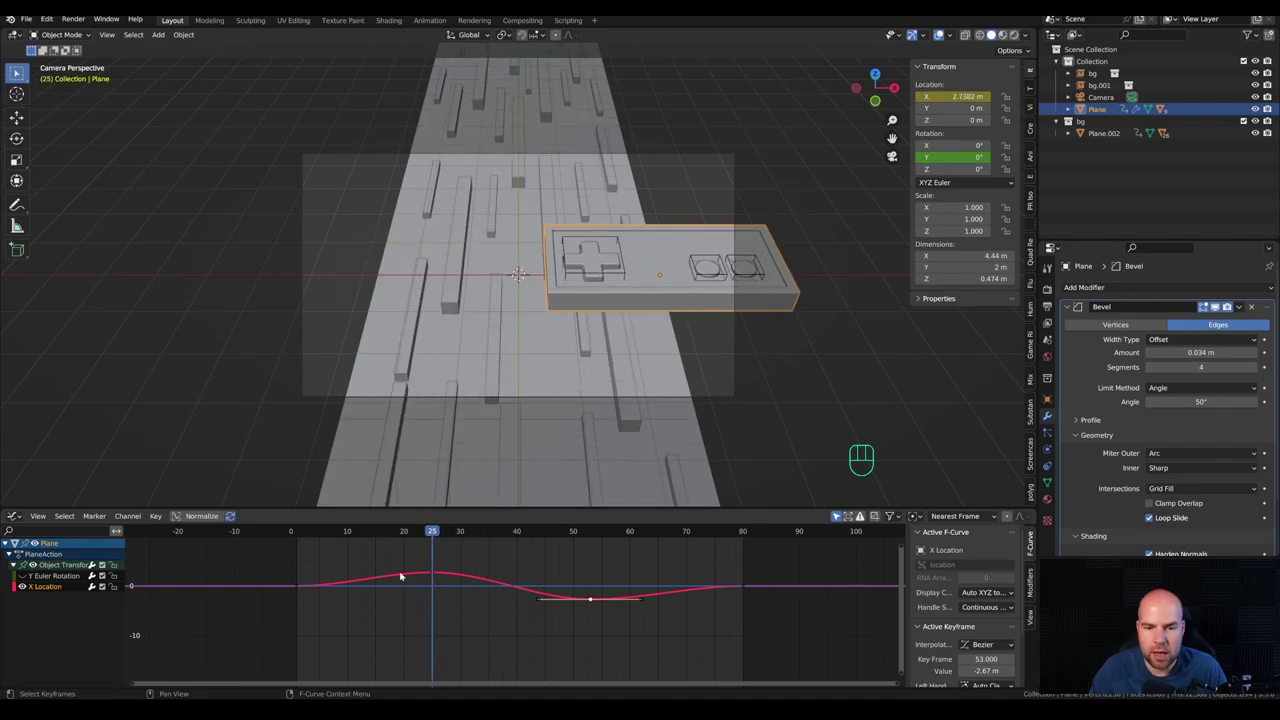
{"action": "left_click_drag", "start_coordinate": [469, 580], "coordinate": [649, 626]}
{"action": "left_click_drag", "start_coordinate": [649, 626], "coordinate": [662, 624]}
{"action": "key", "text": "s"}
{"action": "key", "text": "y"}
{"action": "left_click_drag", "start_coordinate": [584, 614], "coordinate": [299, 540]}
{"action": "key", "text": "space"}
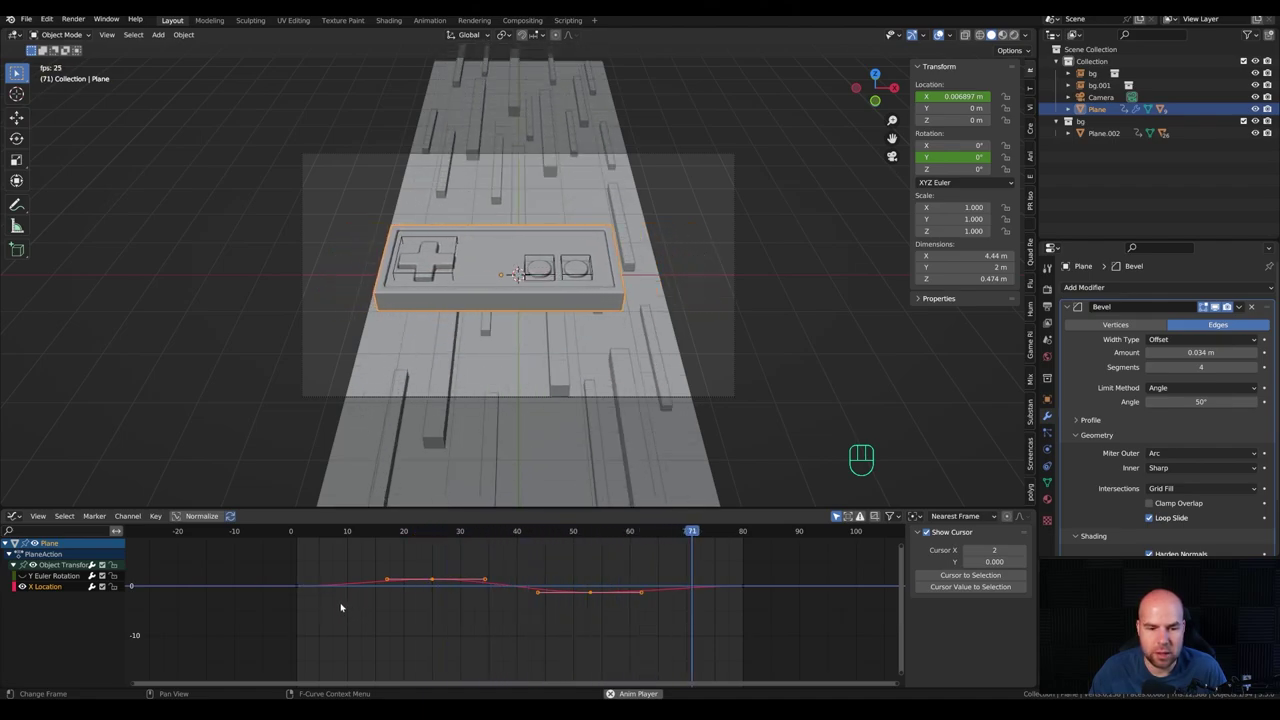
{"action": "key", "text": "a"}
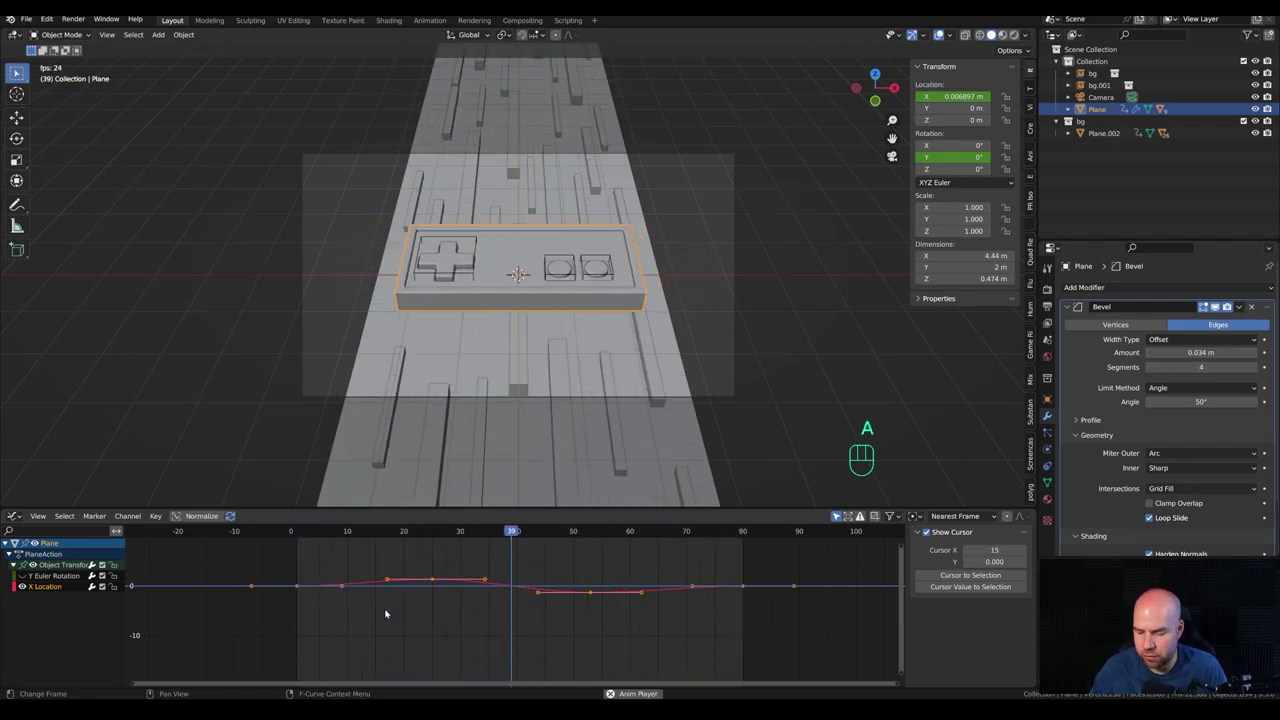
{"action": "key", "text": "KP_Decimal"}
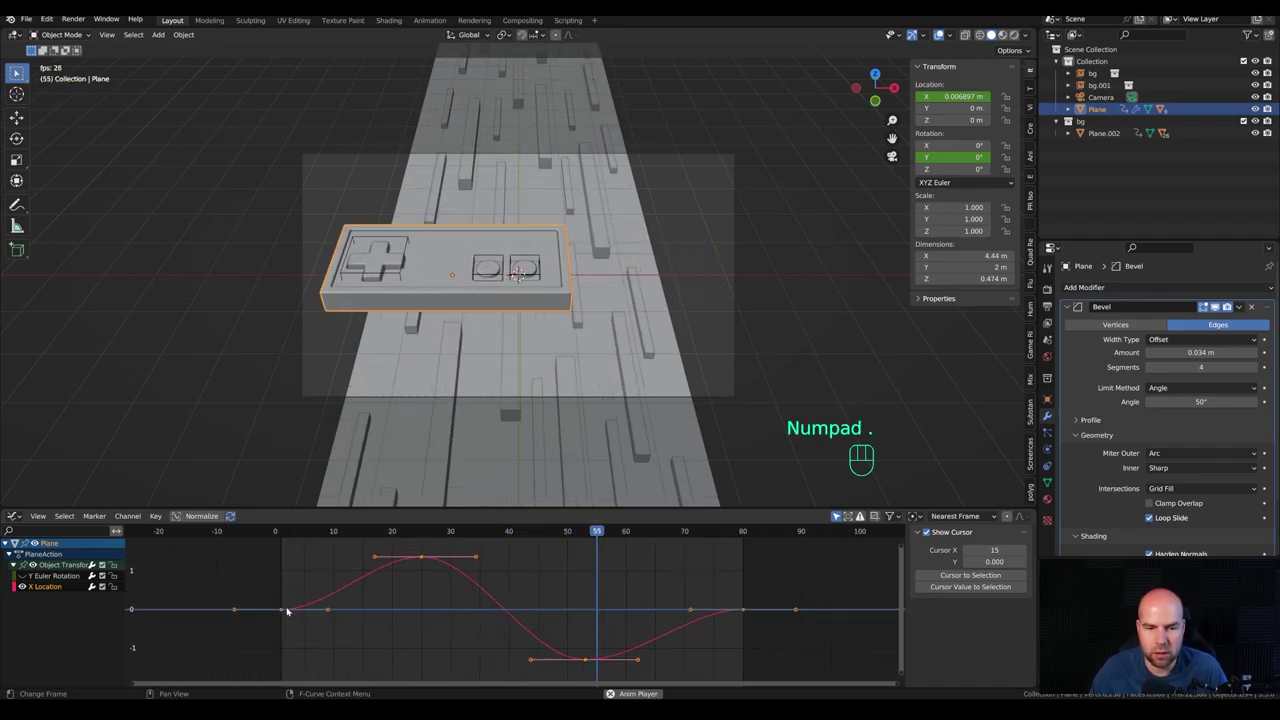
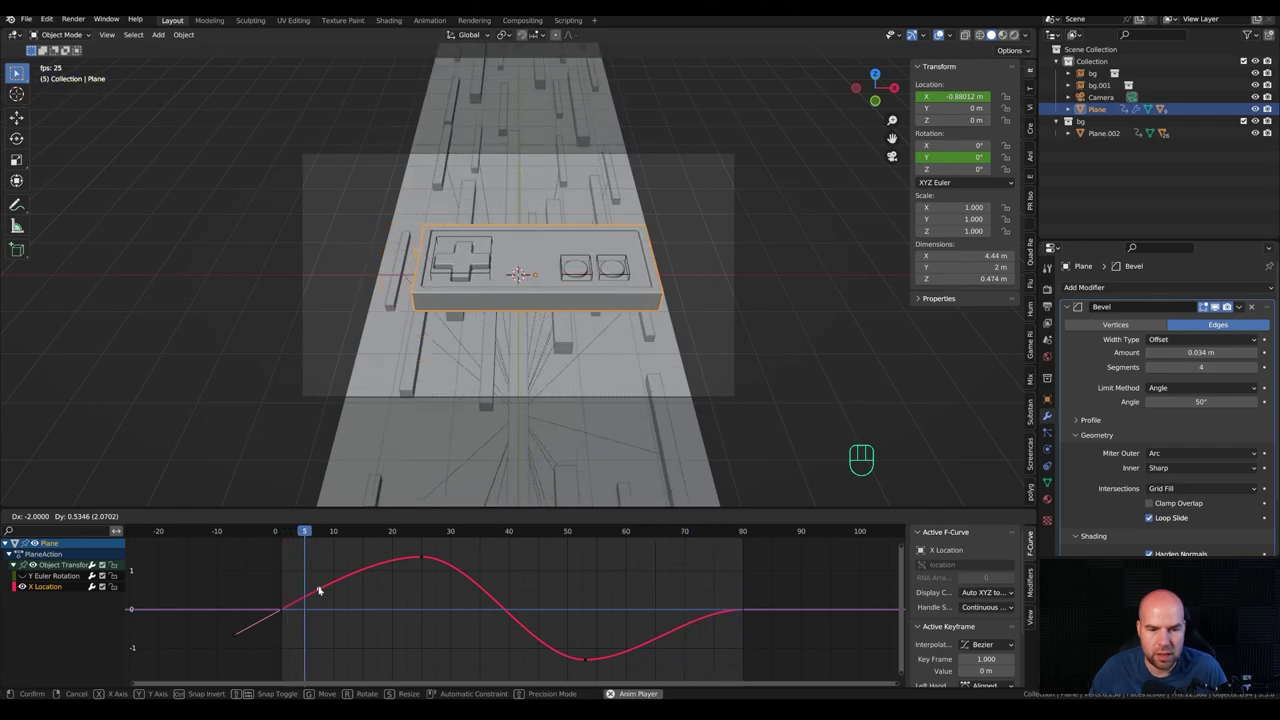
Step: Reposition the dip key near frame 57 and adjust handle slopes into a smooth wave, checking with playback
{"action": "left_click", "coordinate": [750, 612]}
{"action": "double_click", "coordinate": [693, 610]}
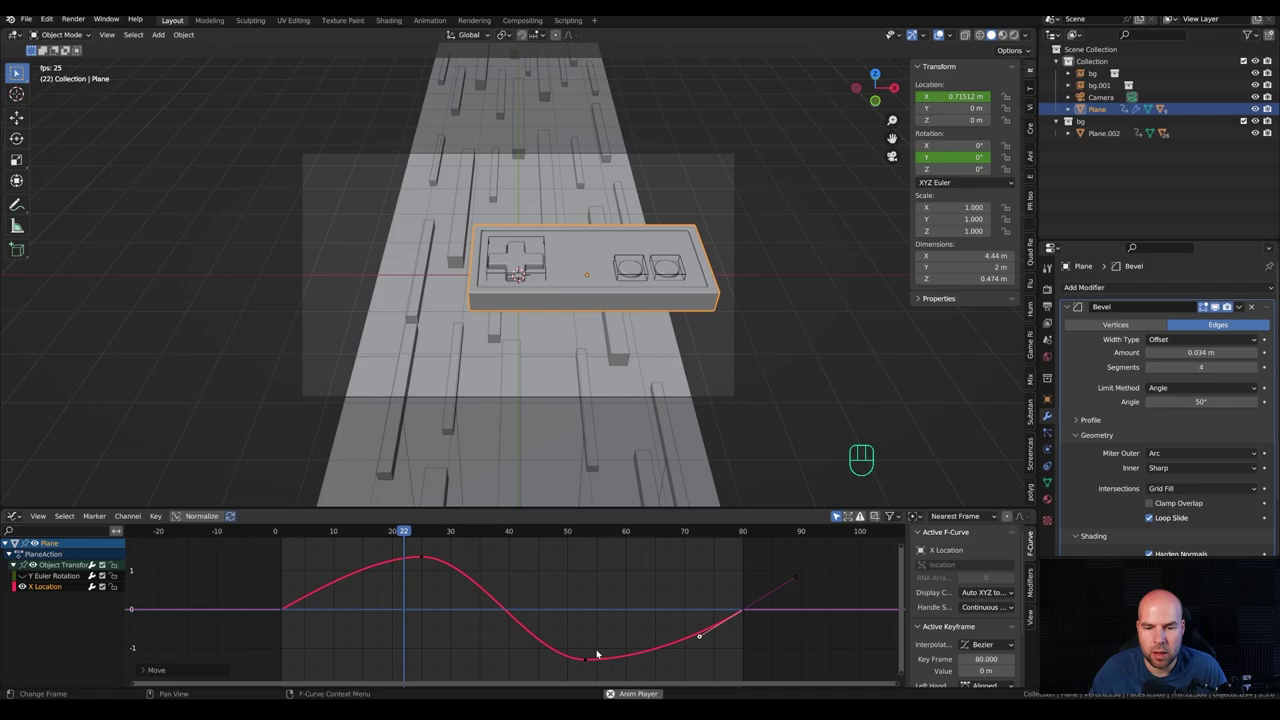
{"action": "left_click", "coordinate": [590, 664]}
{"action": "key", "text": "g"}
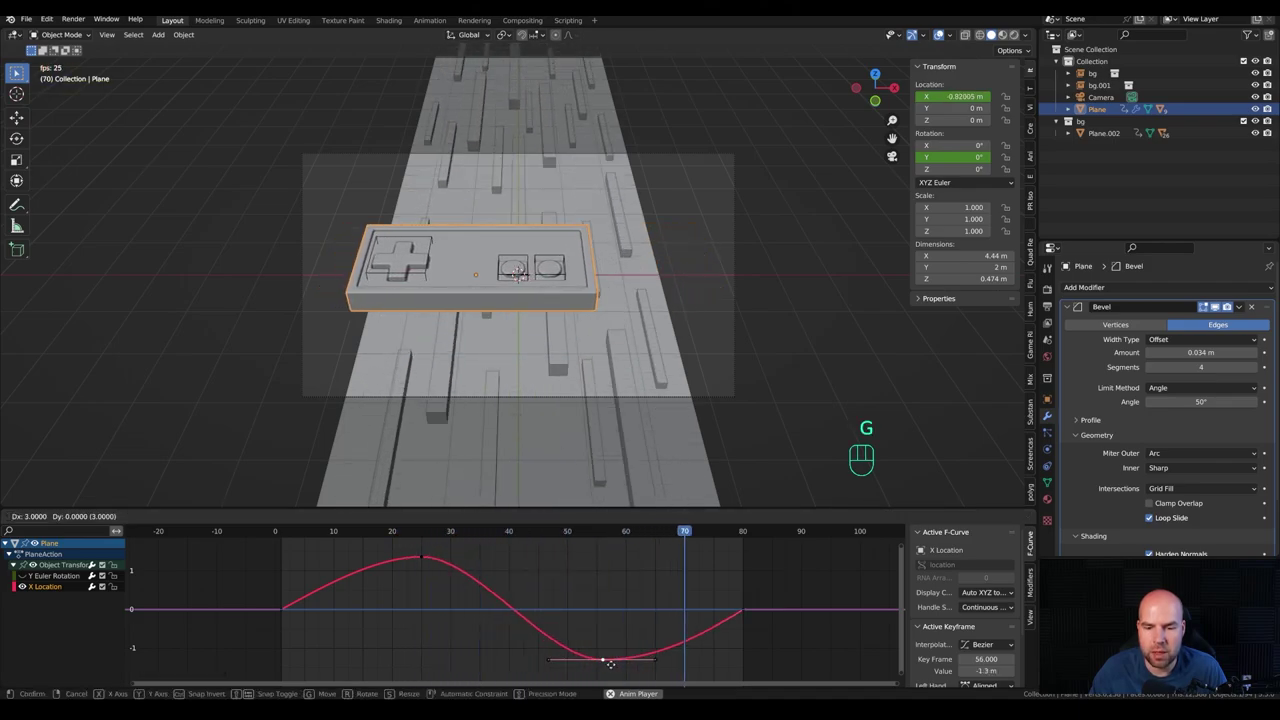
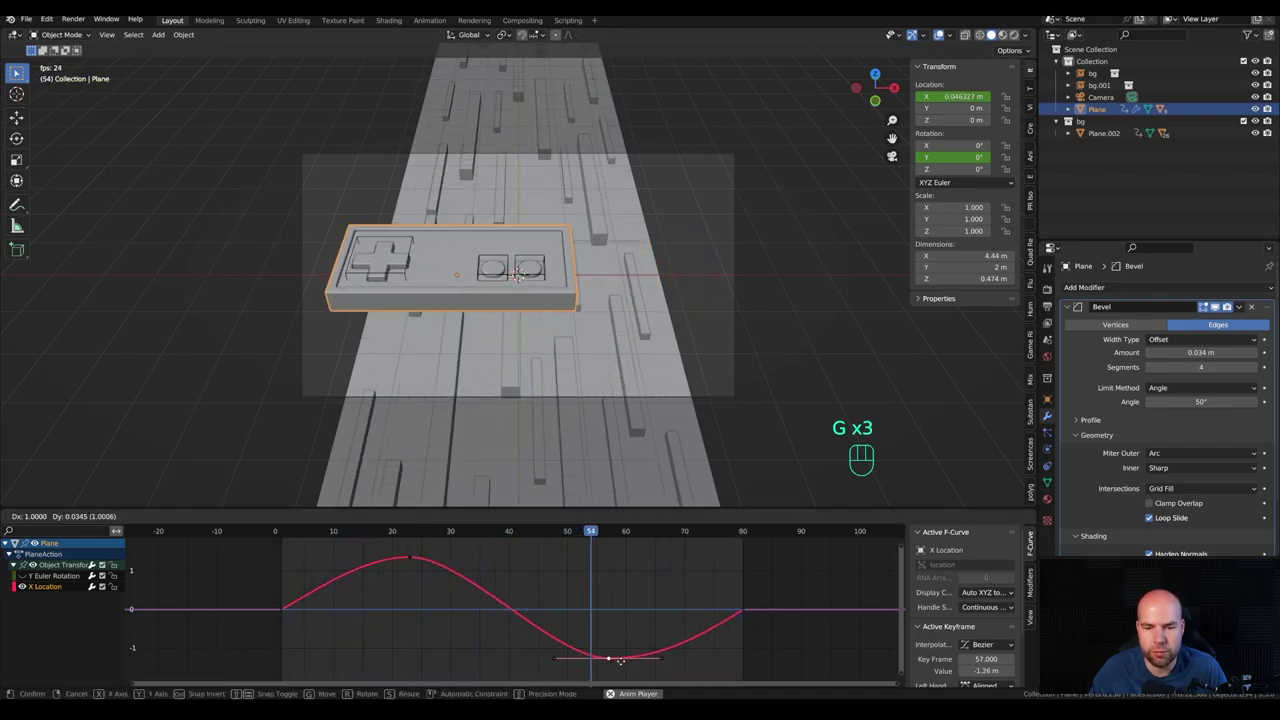
{"action": "left_click", "coordinate": [624, 663]}
{"action": "key", "text": "g"}
{"action": "left_click_drag", "start_coordinate": [413, 572], "coordinate": [597, 596]}
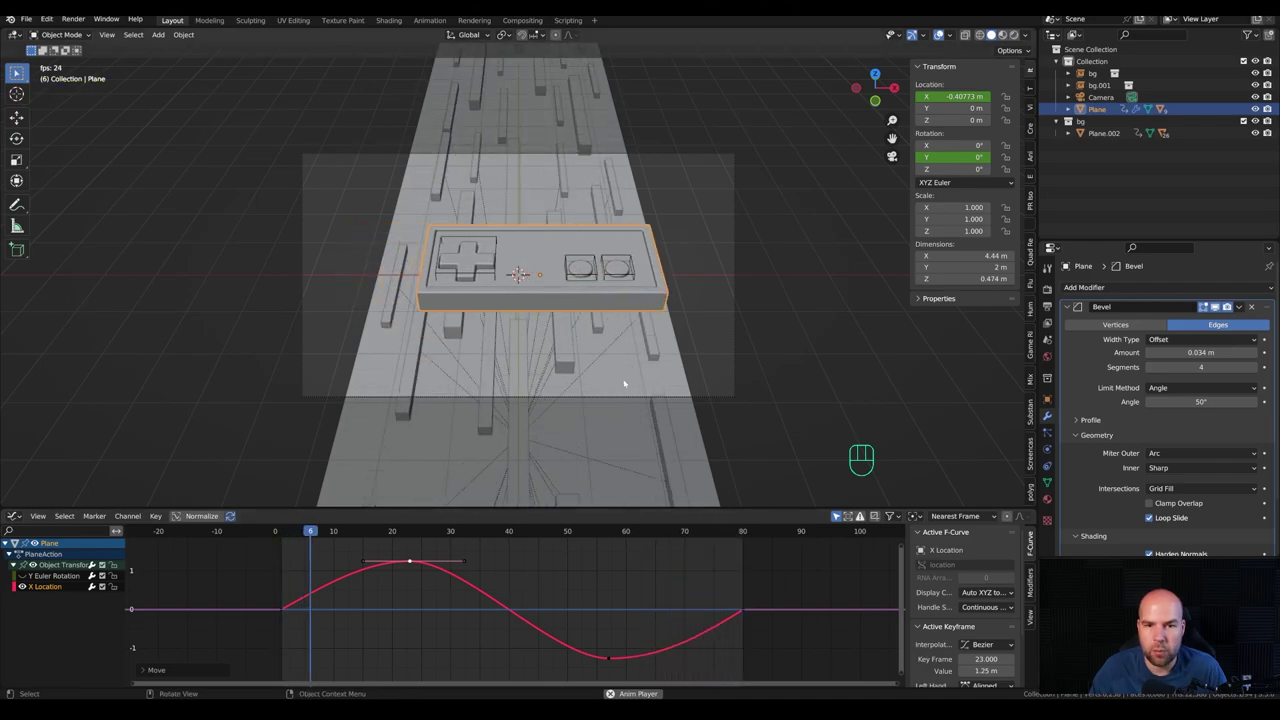
{"action": "key", "text": "space"}
{"action": "left_click_drag", "start_coordinate": [290, 535], "coordinate": [291, 545]}
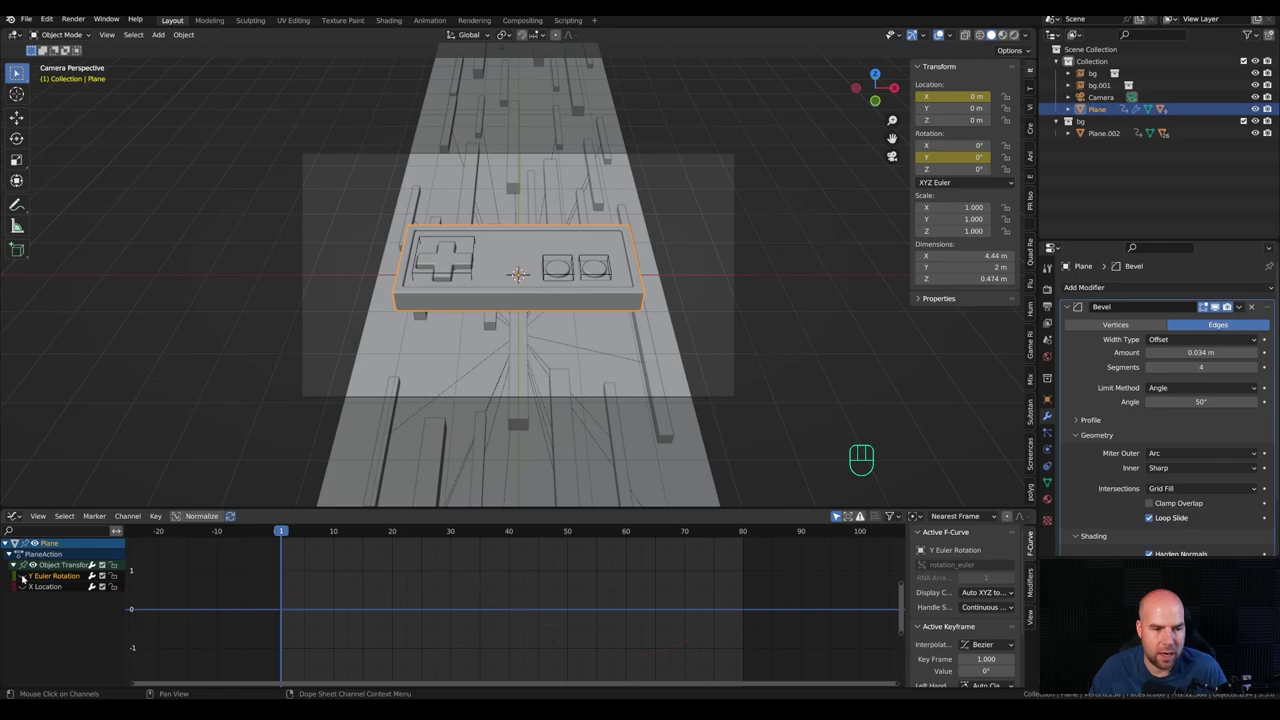
Step: Show the Y Euler Rotation curve, frame its keys and raise the frame-1 rotation to about 10 degrees
{"action": "left_click", "coordinate": [24, 577]}
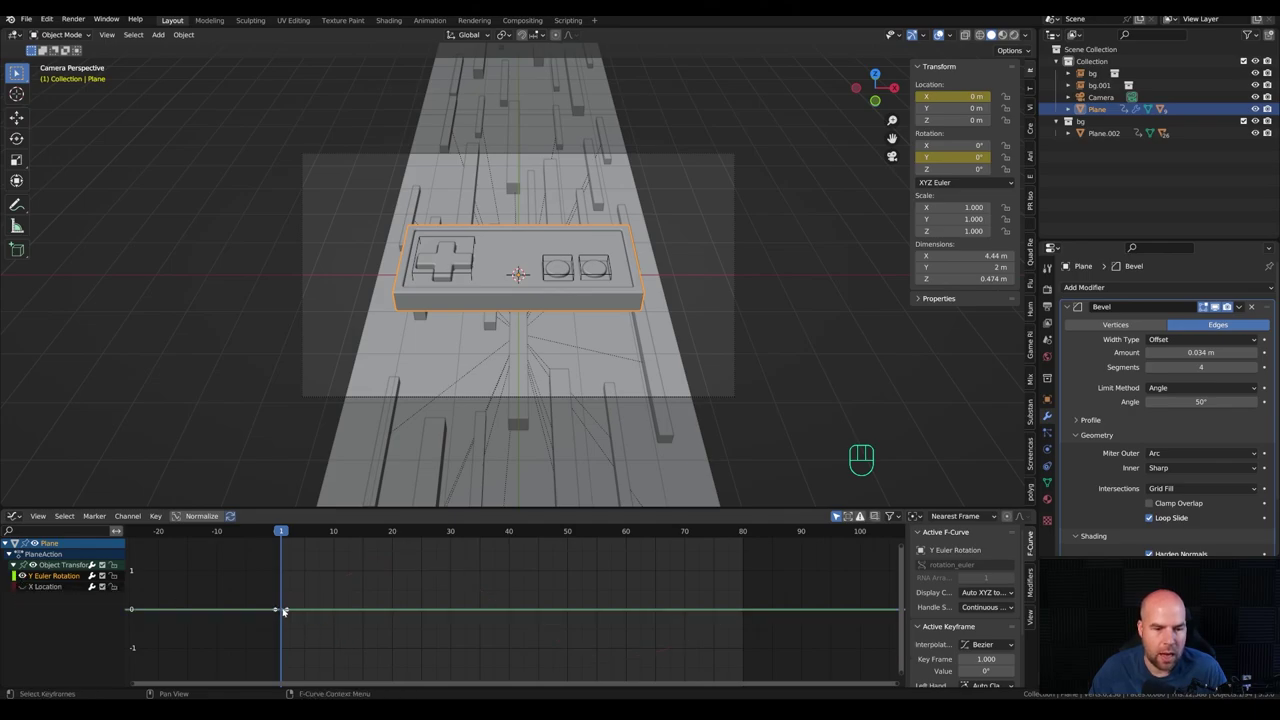
{"action": "left_click", "coordinate": [285, 611]}
{"action": "key", "text": "g"}
{"action": "key", "text": "Escape"}
{"action": "middle_click", "coordinate": [284, 628]}
{"action": "left_click", "coordinate": [386, 588]}
{"action": "double_click", "coordinate": [386, 588]}
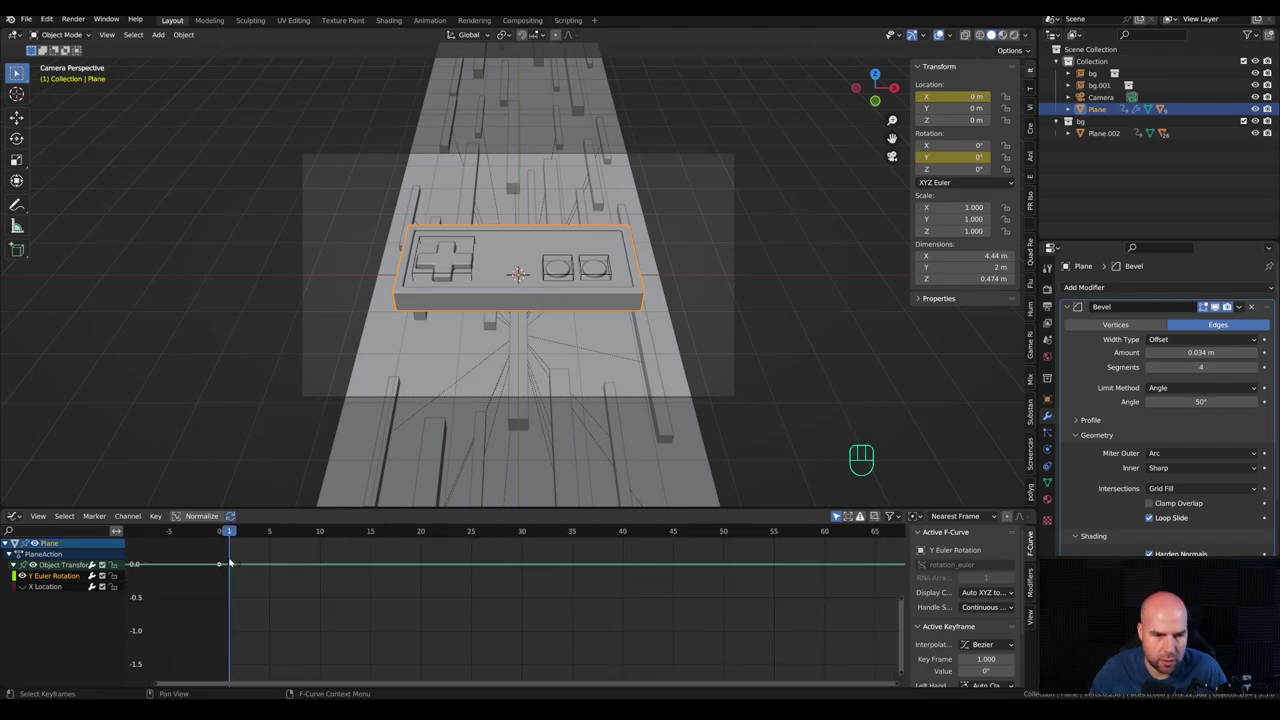
{"action": "double_click", "coordinate": [230, 555]}
{"action": "left_click_drag", "start_coordinate": [228, 556], "coordinate": [238, 573]}
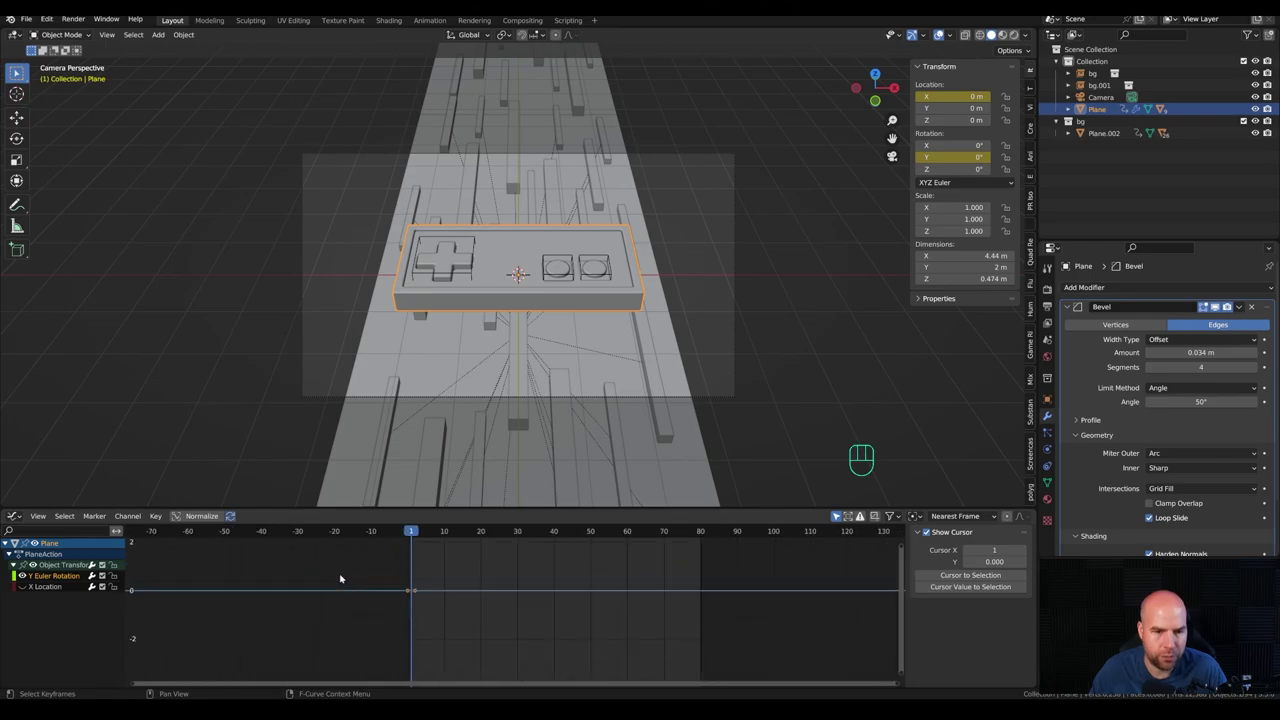
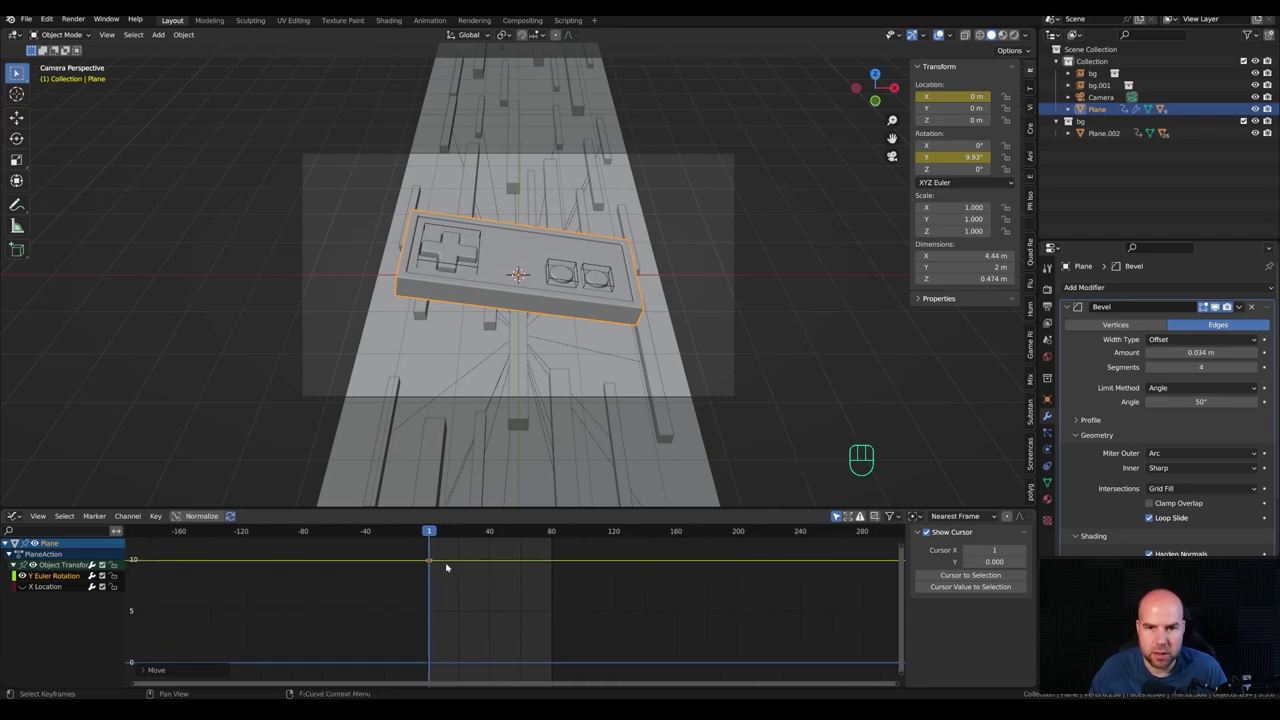
Step: Duplicate the tilted key to frame 80 and add a lowered middle key around frame 30, fitting the curve in view
{"action": "key", "text": "shift+d"}
{"action": "key", "text": "x"}
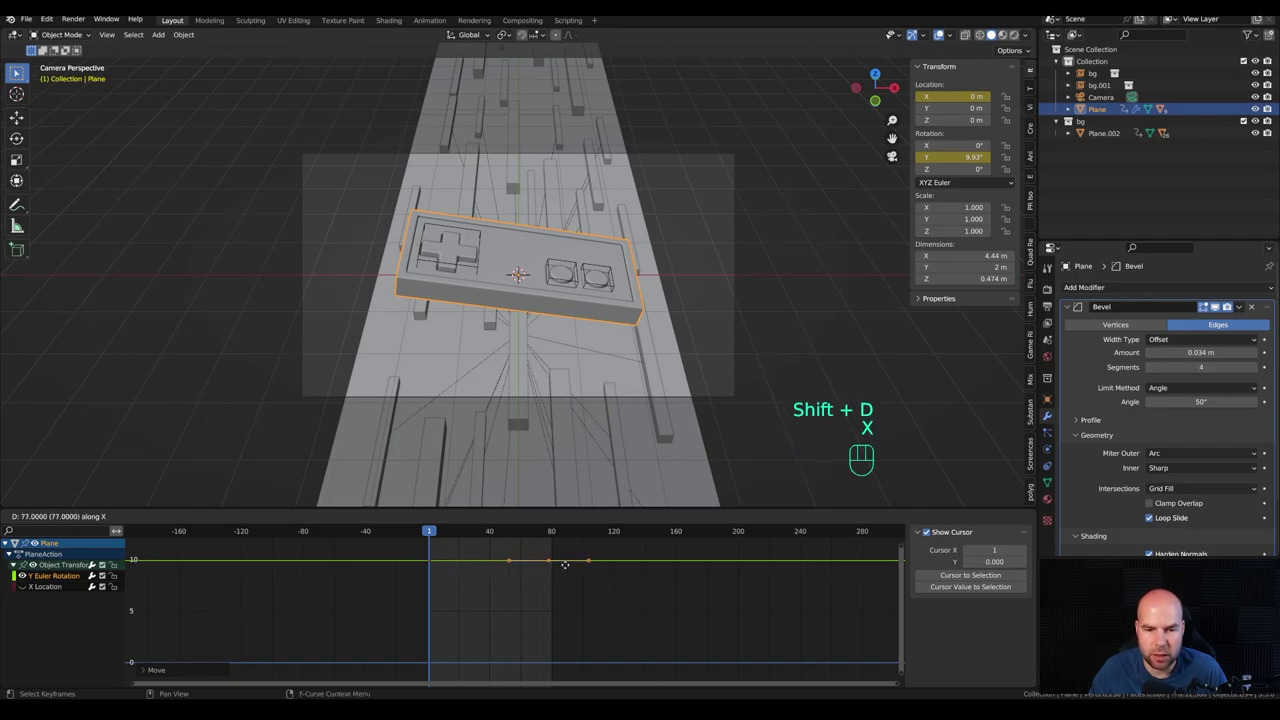
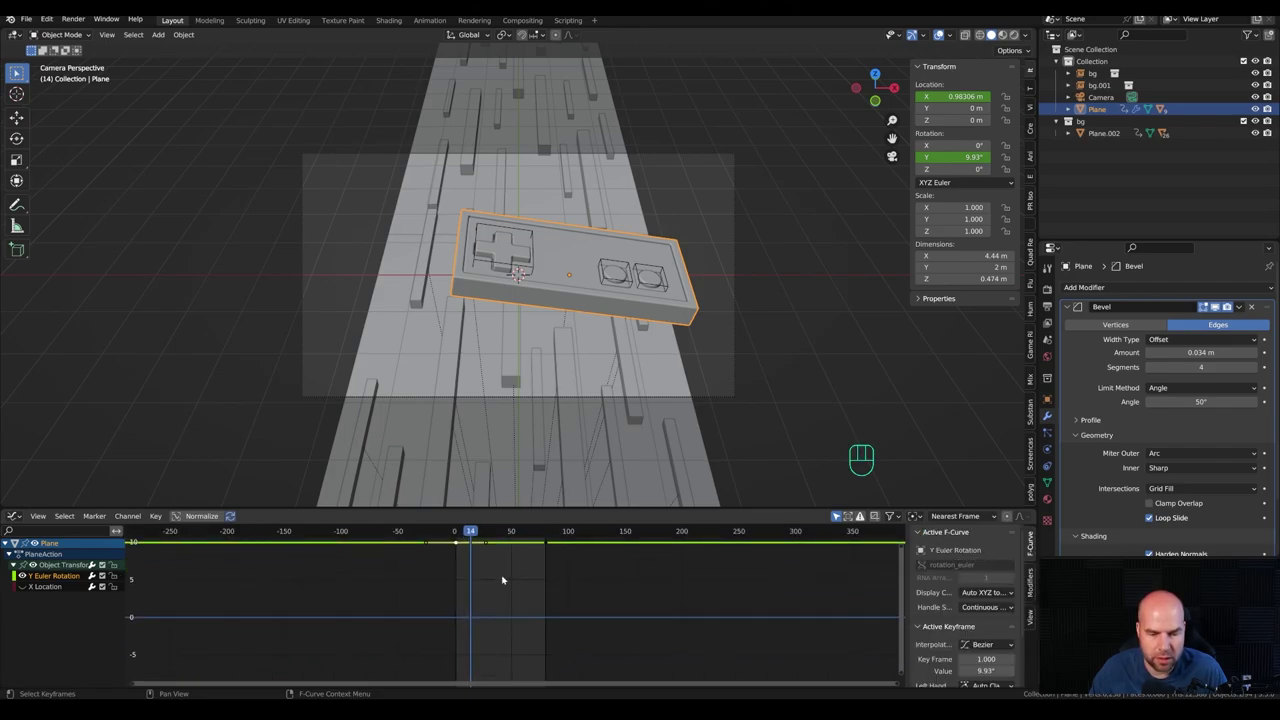
{"action": "key", "text": "shift+d"}
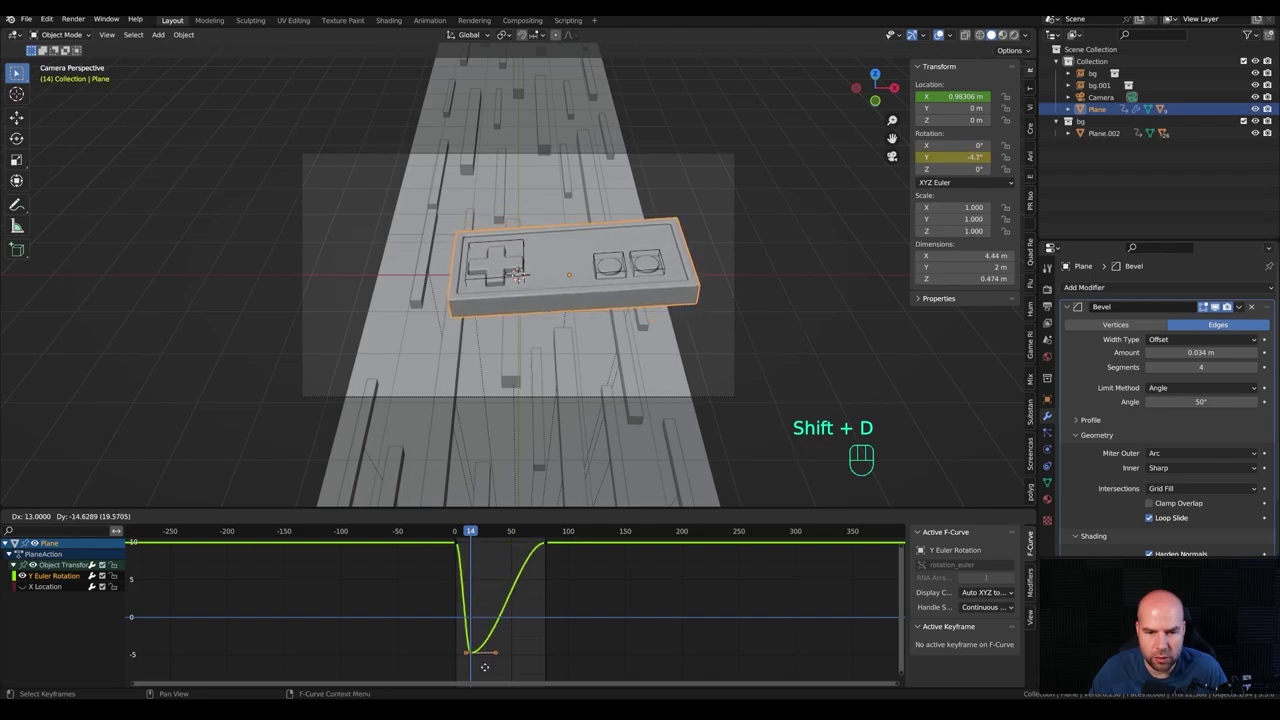
{"action": "left_click_drag", "start_coordinate": [497, 669], "coordinate": [496, 544]}
{"action": "key", "text": "g"}
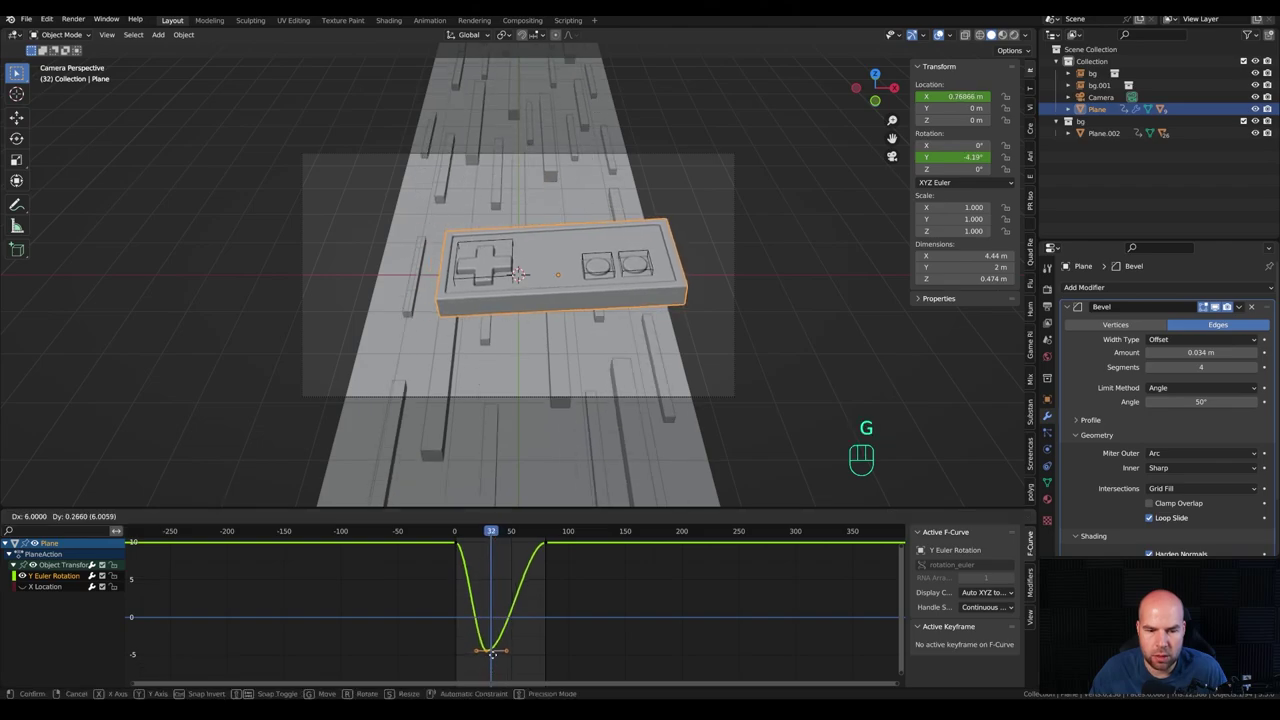
{"action": "left_click", "coordinate": [495, 531]}
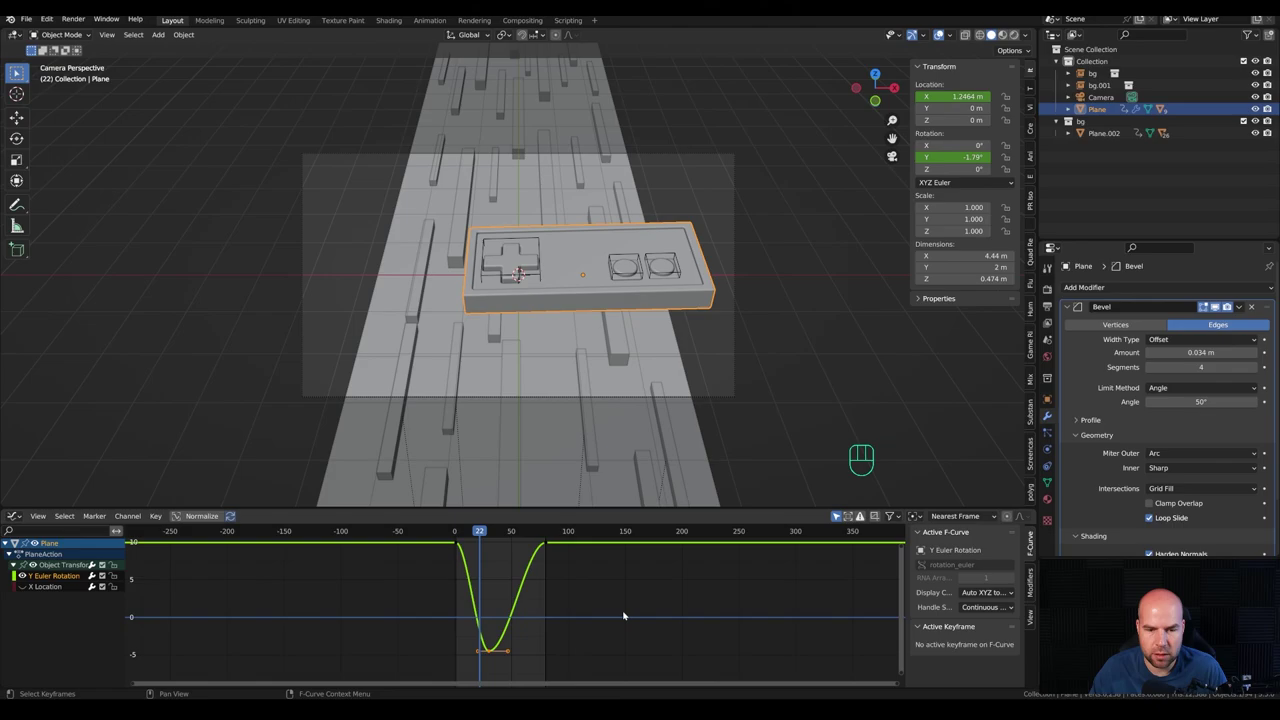
{"action": "key", "text": "a"}
{"action": "key", "text": "KP_Decimal"}
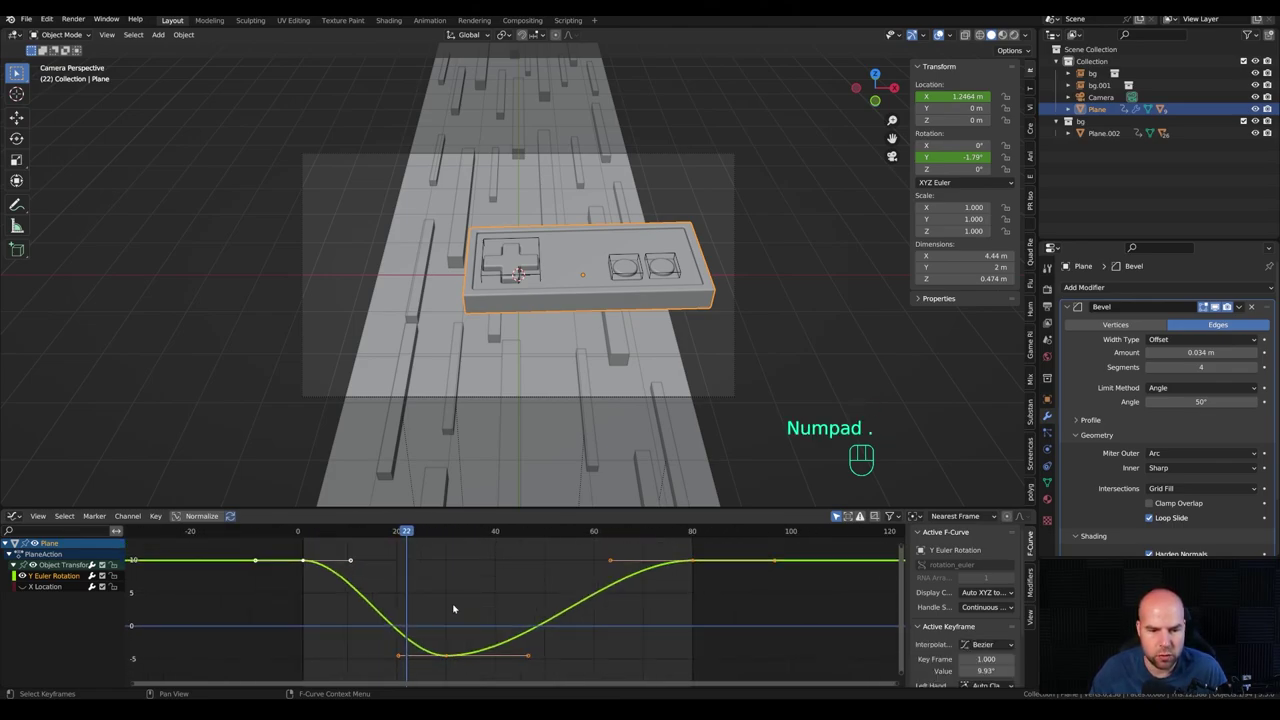
Step: Deepen the low rotation key to about -10 degrees on the value axis and play back the tilt
{"action": "left_click", "coordinate": [448, 657]}
{"action": "left_click_drag", "start_coordinate": [394, 534], "coordinate": [430, 552]}
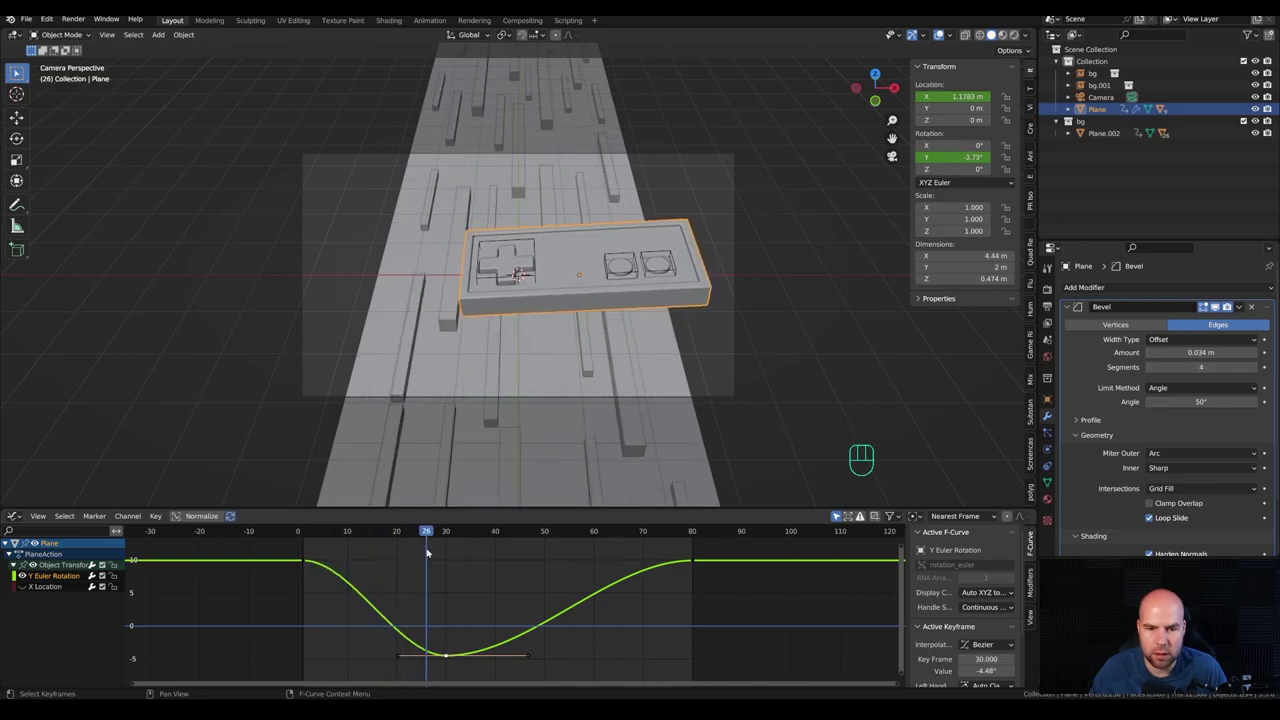
{"action": "left_click_drag", "start_coordinate": [430, 528], "coordinate": [440, 599]}
{"action": "left_click", "coordinate": [449, 658]}
{"action": "key", "text": "g"}
{"action": "key", "text": "y"}
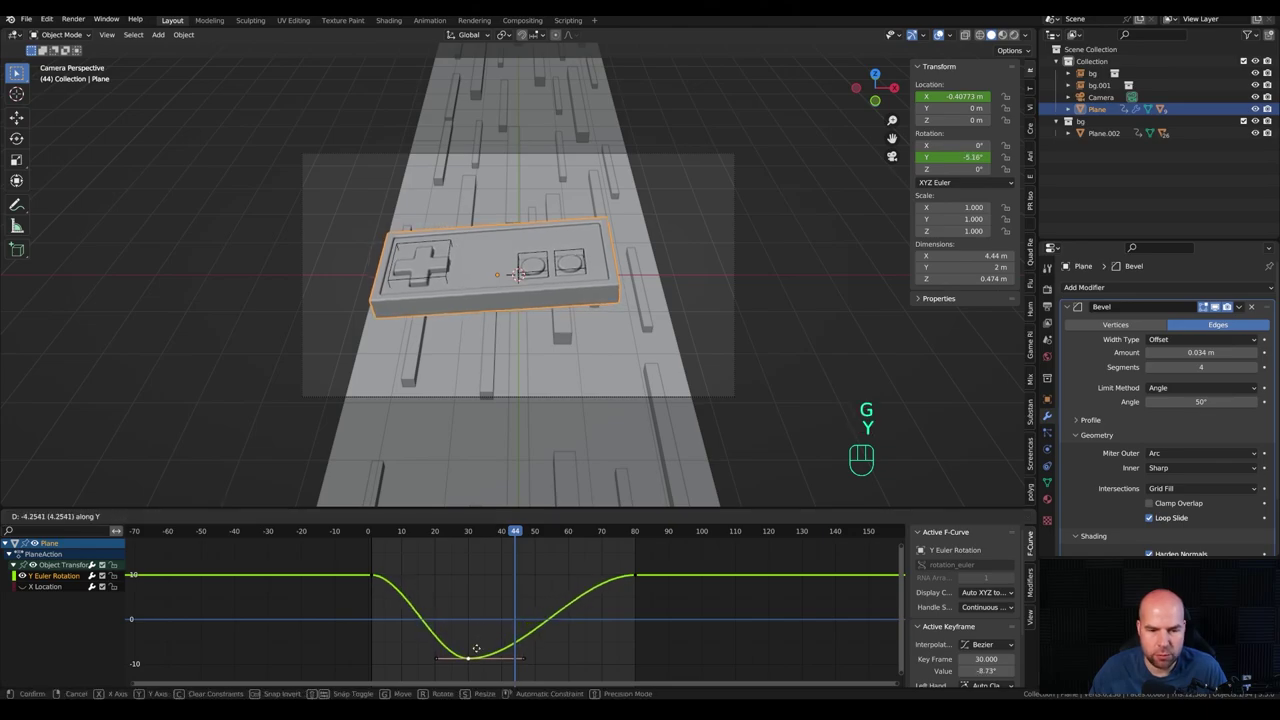
{"action": "left_click_drag", "start_coordinate": [513, 533], "coordinate": [373, 534]}
{"action": "key", "text": "space"}
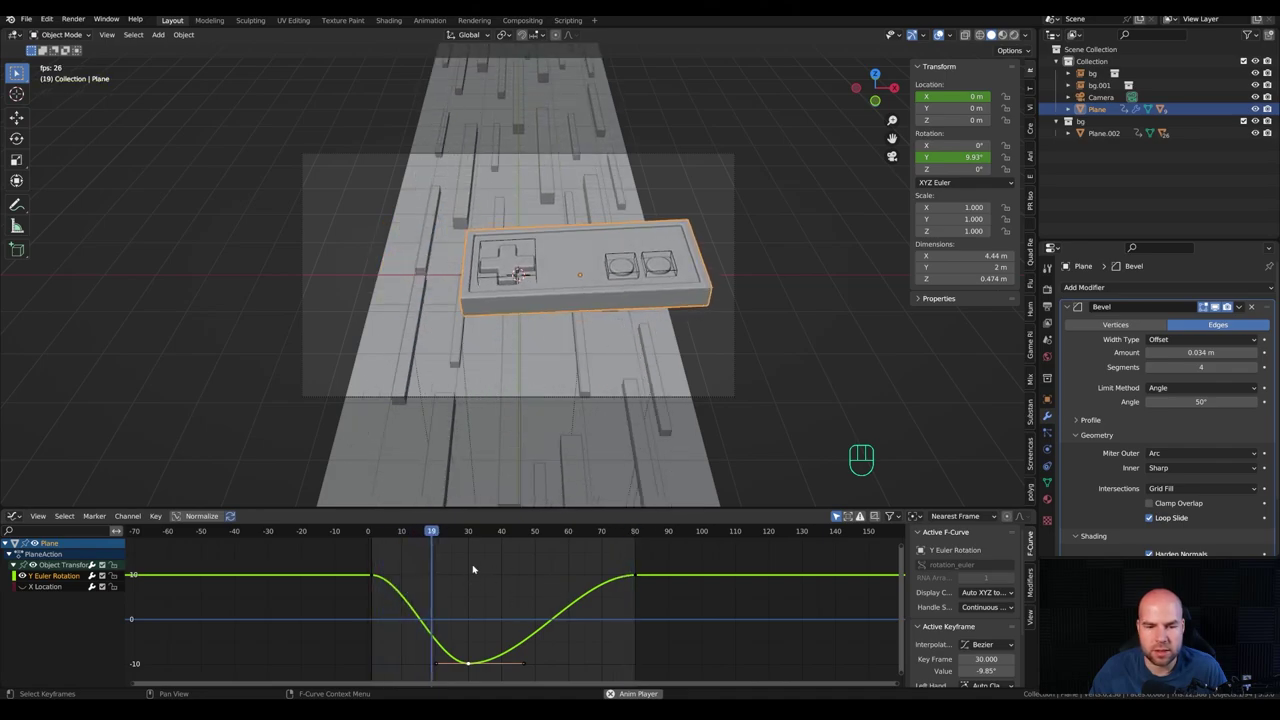
{"action": "key", "text": "space"}
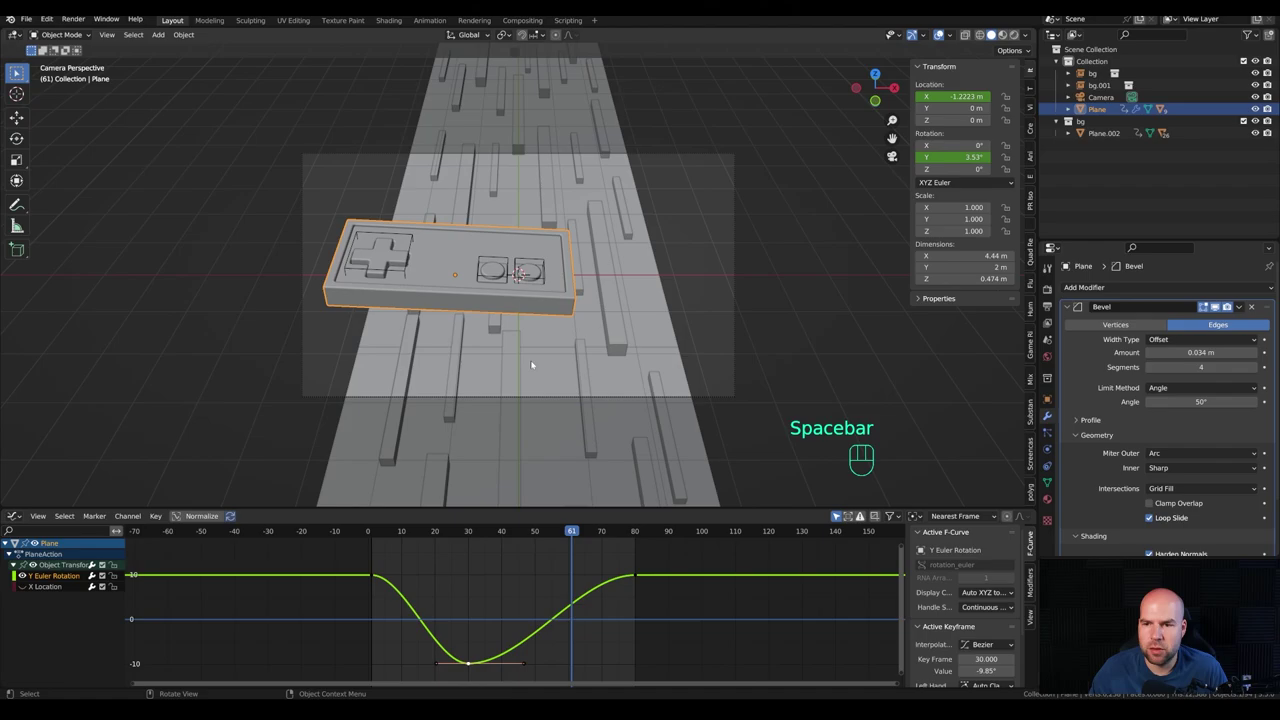
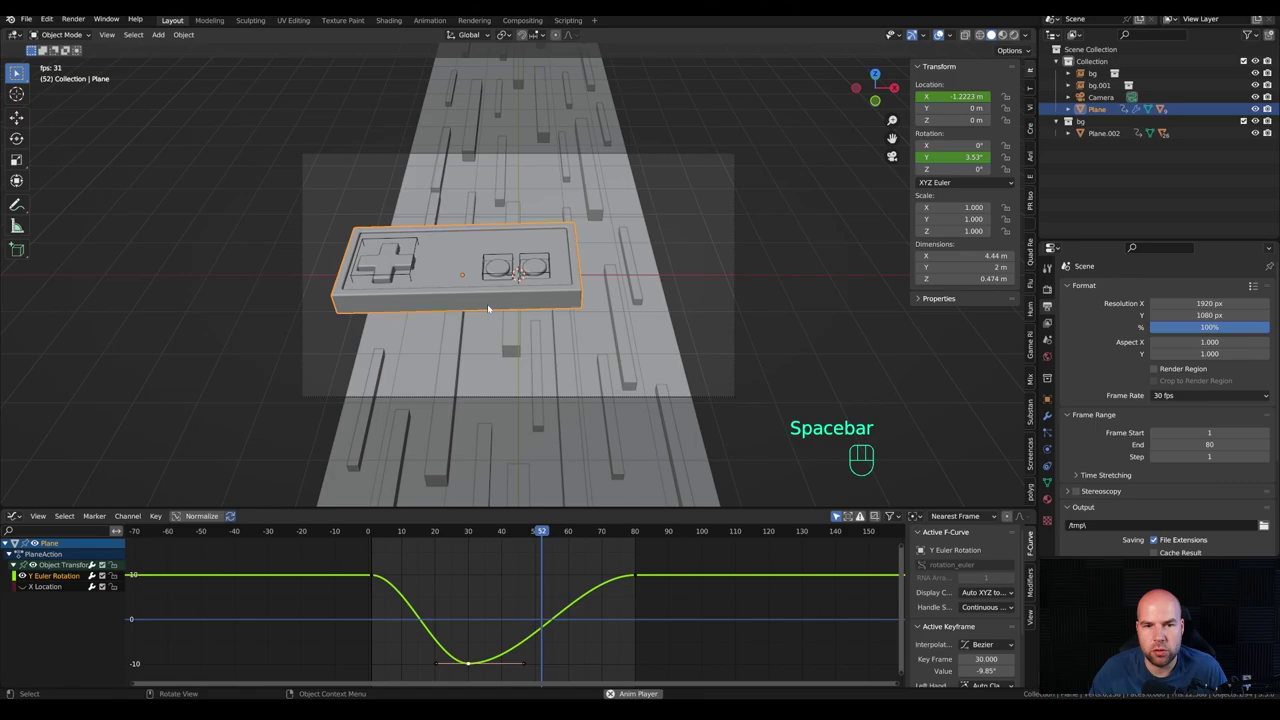
{"action": "key", "text": "space"}
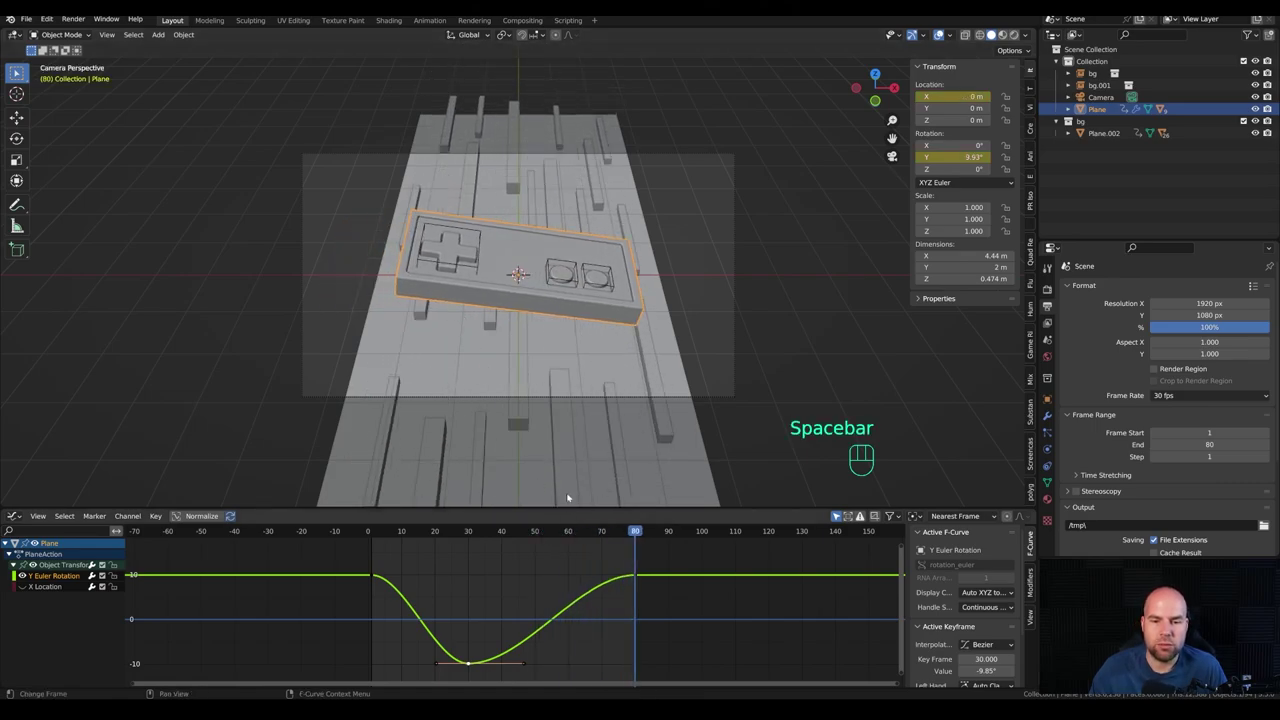
Step: Return to frame 1 and set the D-pad's starting rotation key value
{"action": "left_click_drag", "start_coordinate": [501, 534], "coordinate": [390, 514]}
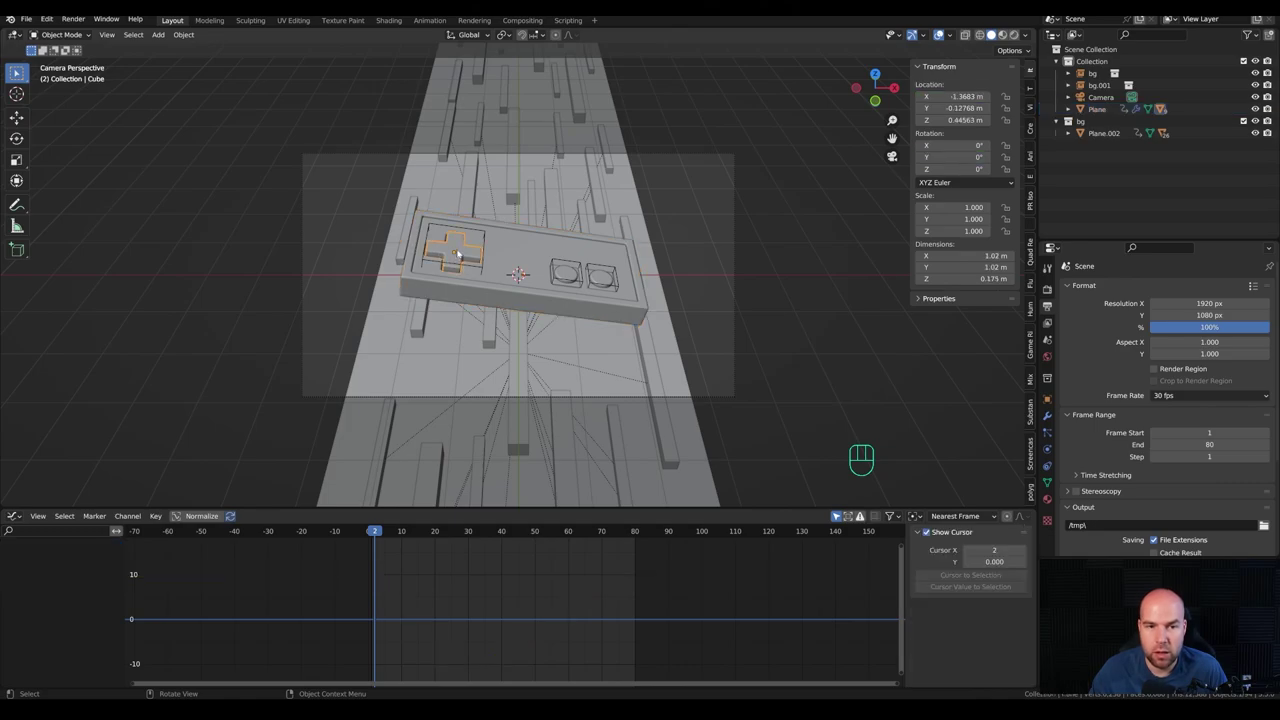
{"action": "left_click", "coordinate": [376, 533]}
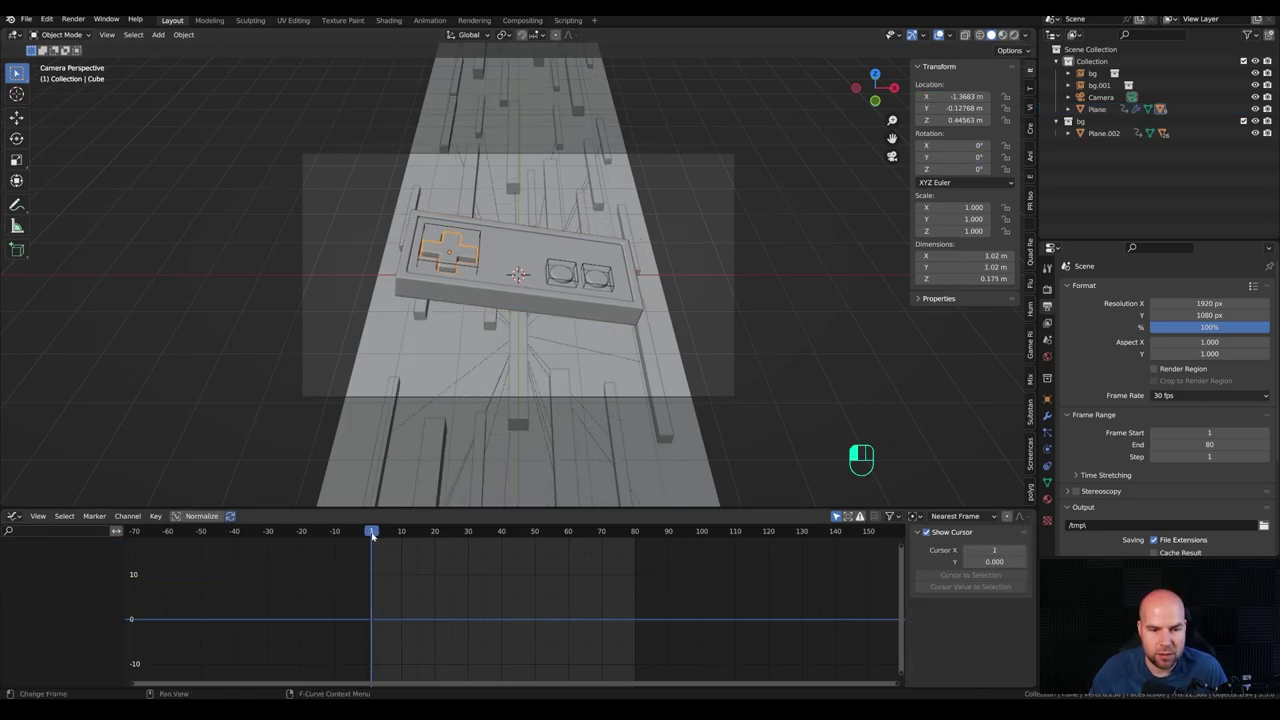
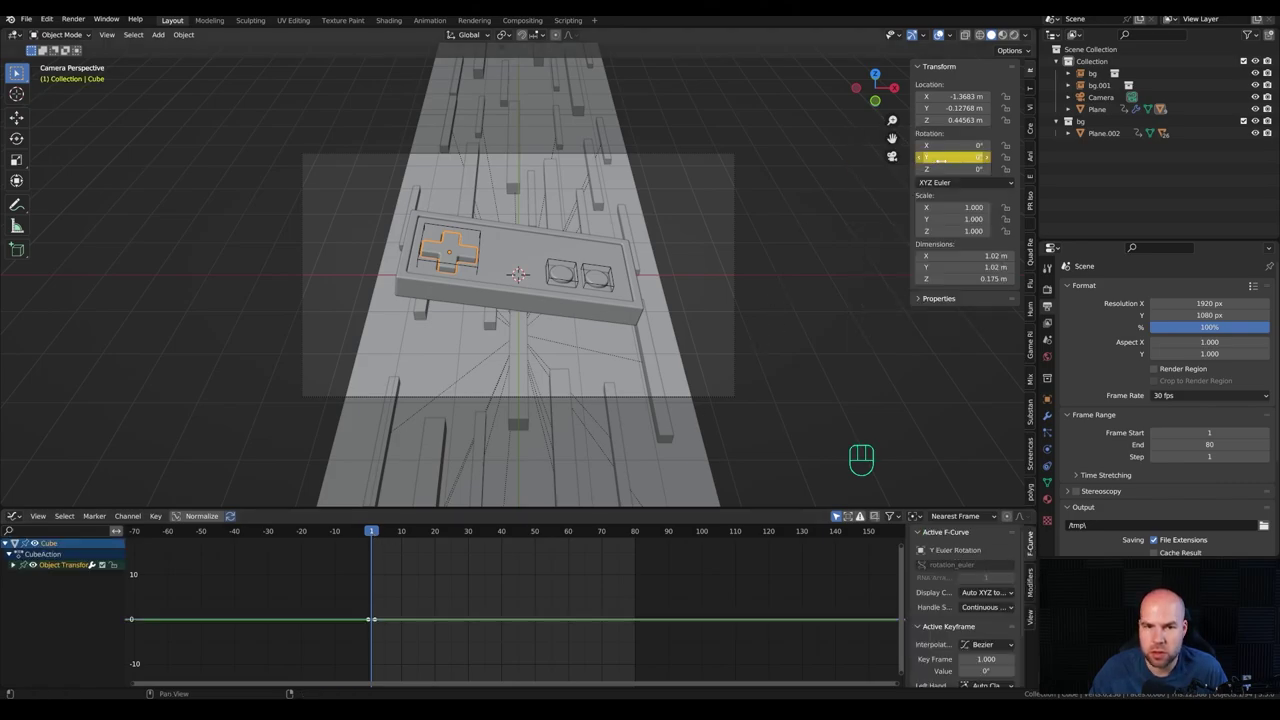
{"action": "left_click_drag", "start_coordinate": [384, 530], "coordinate": [372, 562]}
{"action": "key", "text": "g"}
{"action": "key", "text": "y"}
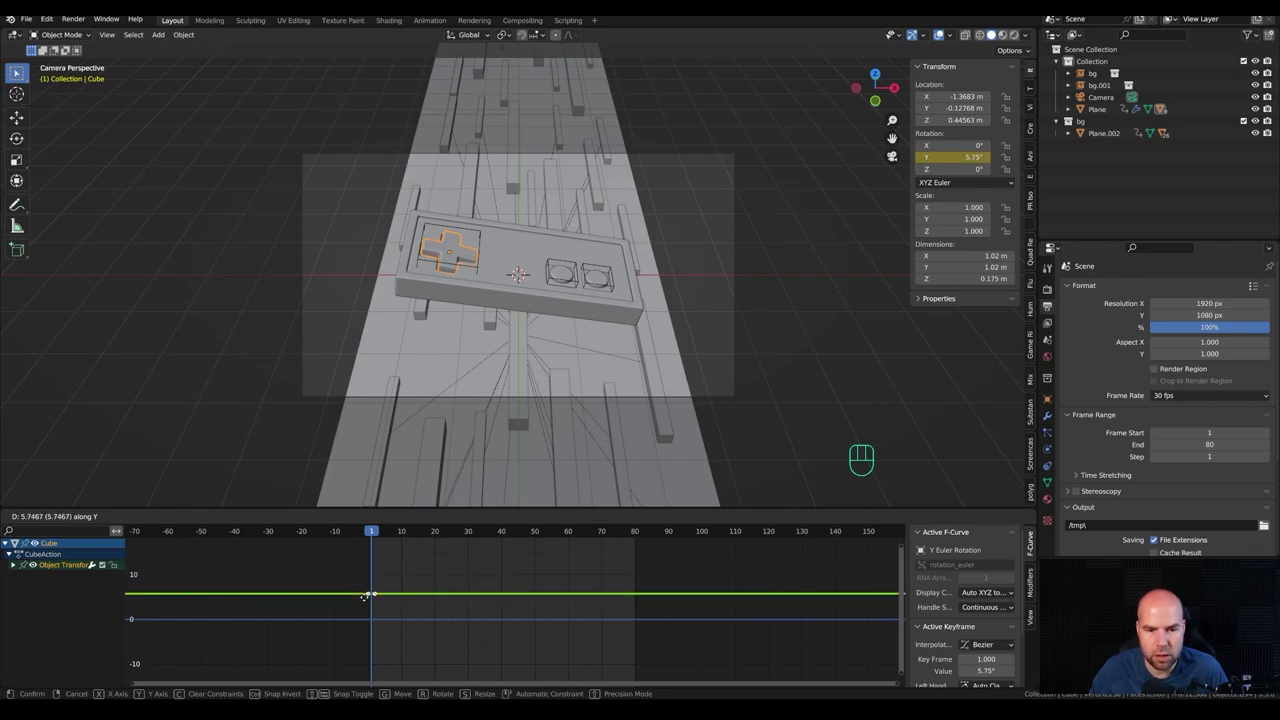
Step: Duplicate the D-pad key to frame 80 and lower a middle key around frame 34
{"action": "key", "text": "shift+d"}
{"action": "key", "text": "x"}
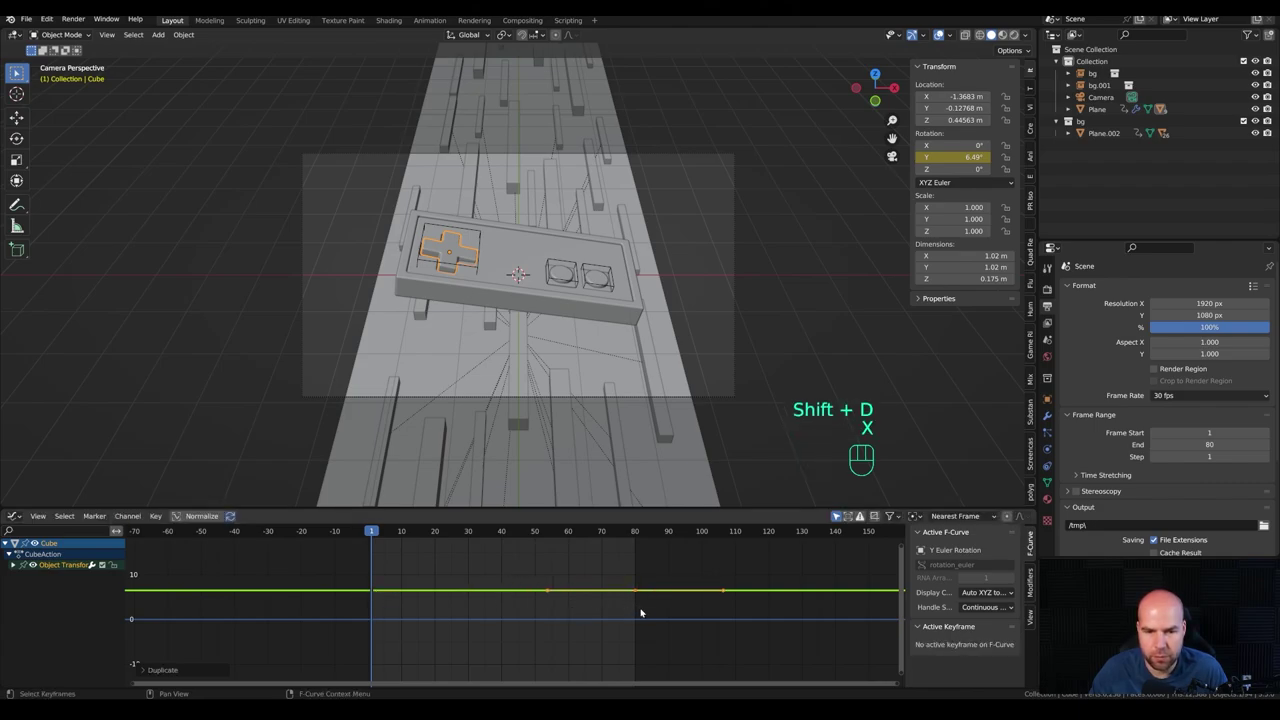
{"action": "left_click_drag", "start_coordinate": [388, 533], "coordinate": [508, 555]}
{"action": "key", "text": "shift+d"}
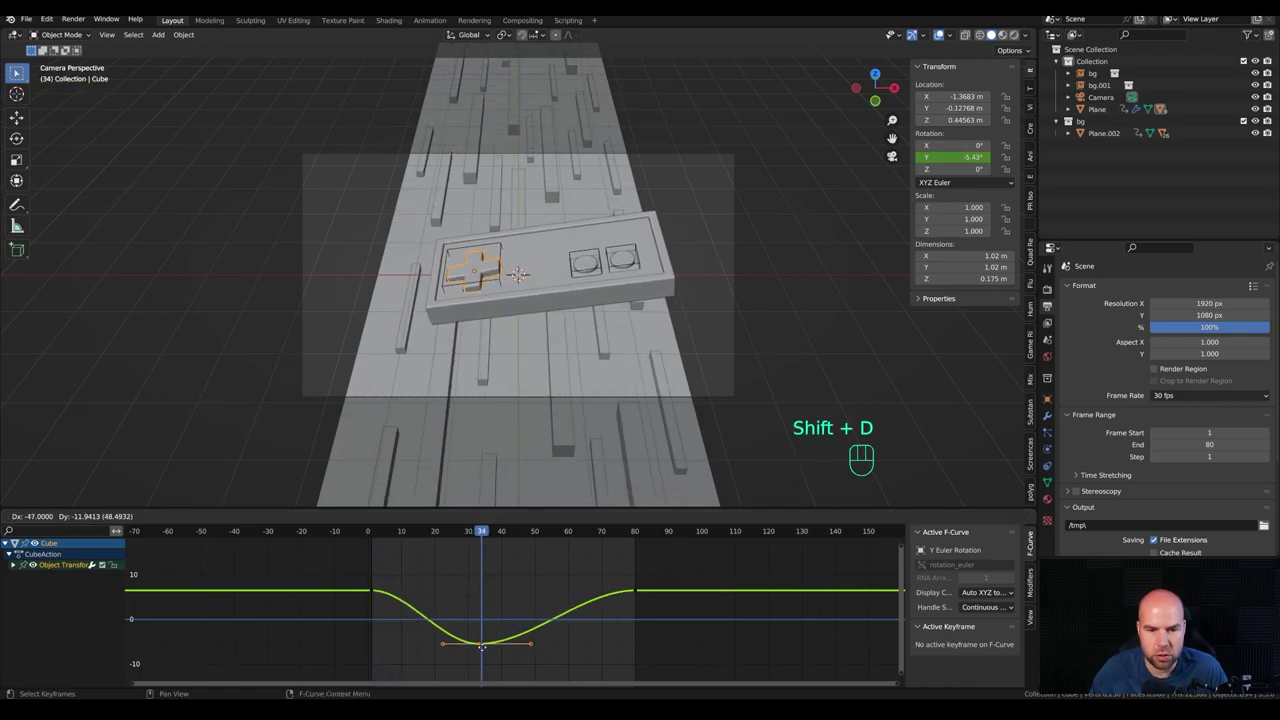
{"action": "left_click_drag", "start_coordinate": [426, 537], "coordinate": [404, 291]}
{"action": "key", "text": "space"}
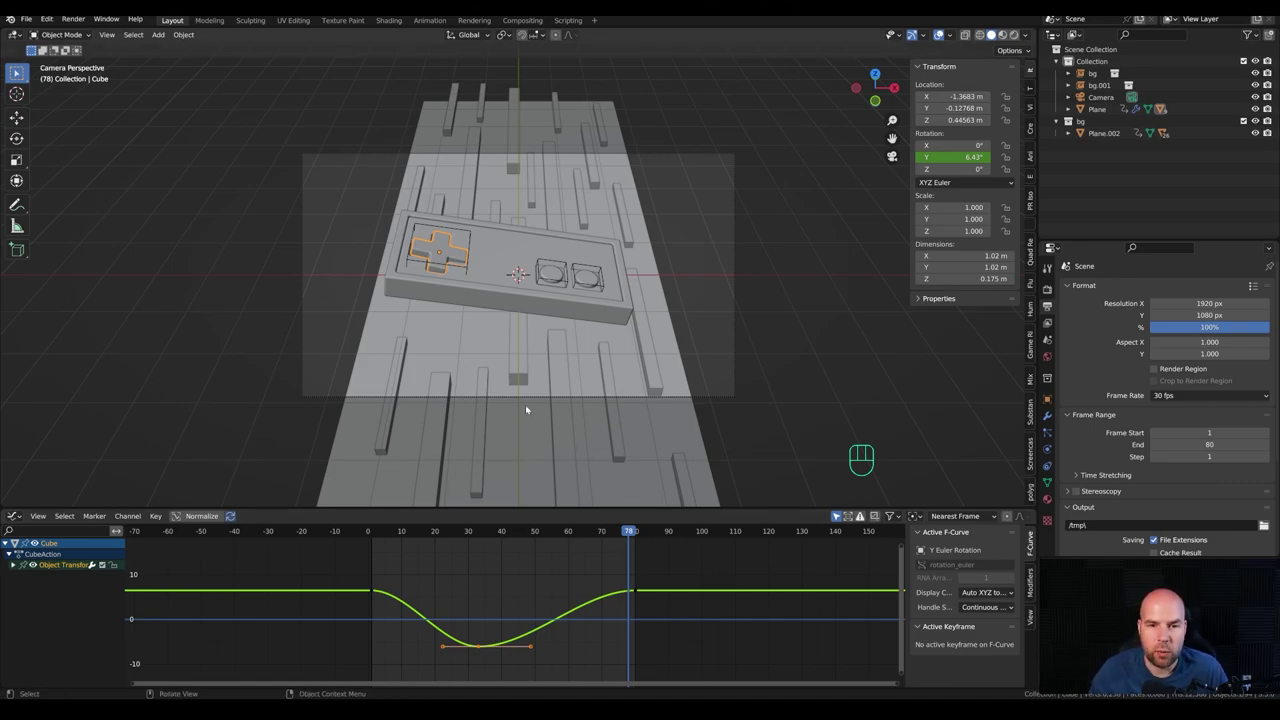
Step: Raise the round button slightly along its local Z axis and go to frame 1
{"action": "left_click", "coordinate": [564, 274]}
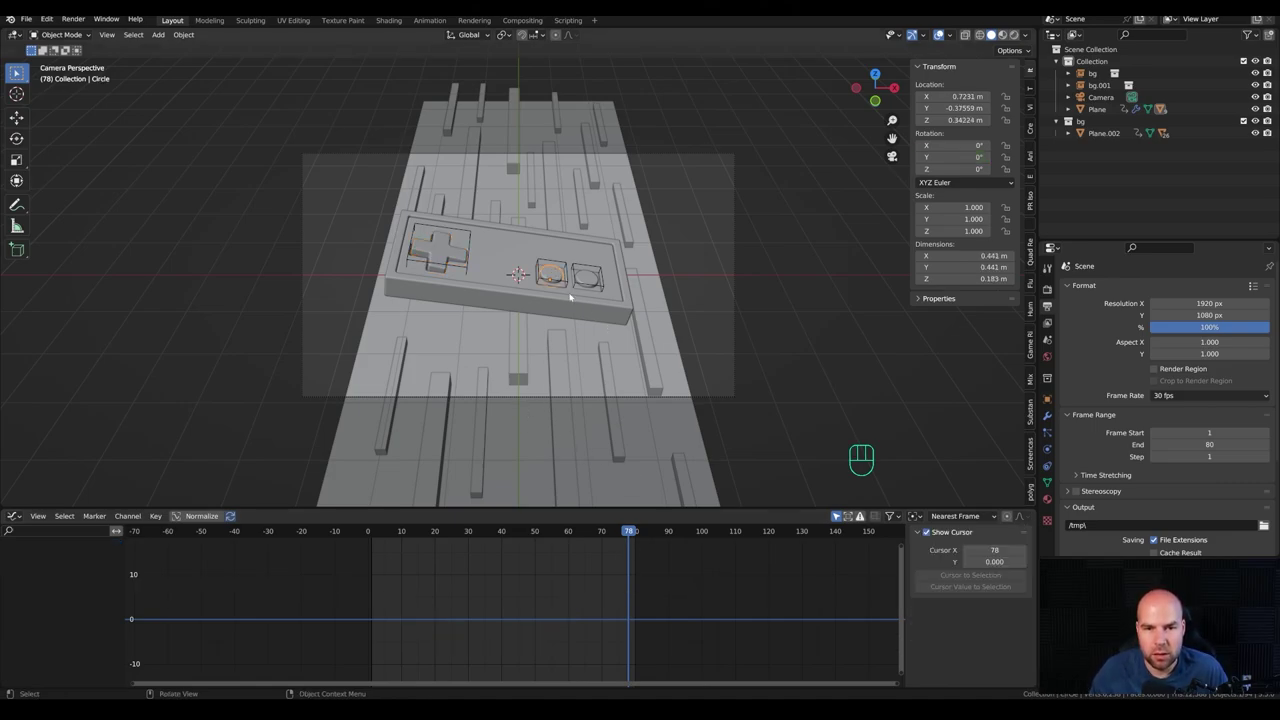
{"action": "key", "text": "g"}
{"action": "key", "text": "z"}
{"action": "key", "text": "Escape"}
{"action": "key", "text": "g"}
{"action": "key", "text": "z"}
{"action": "key", "text": "z"}
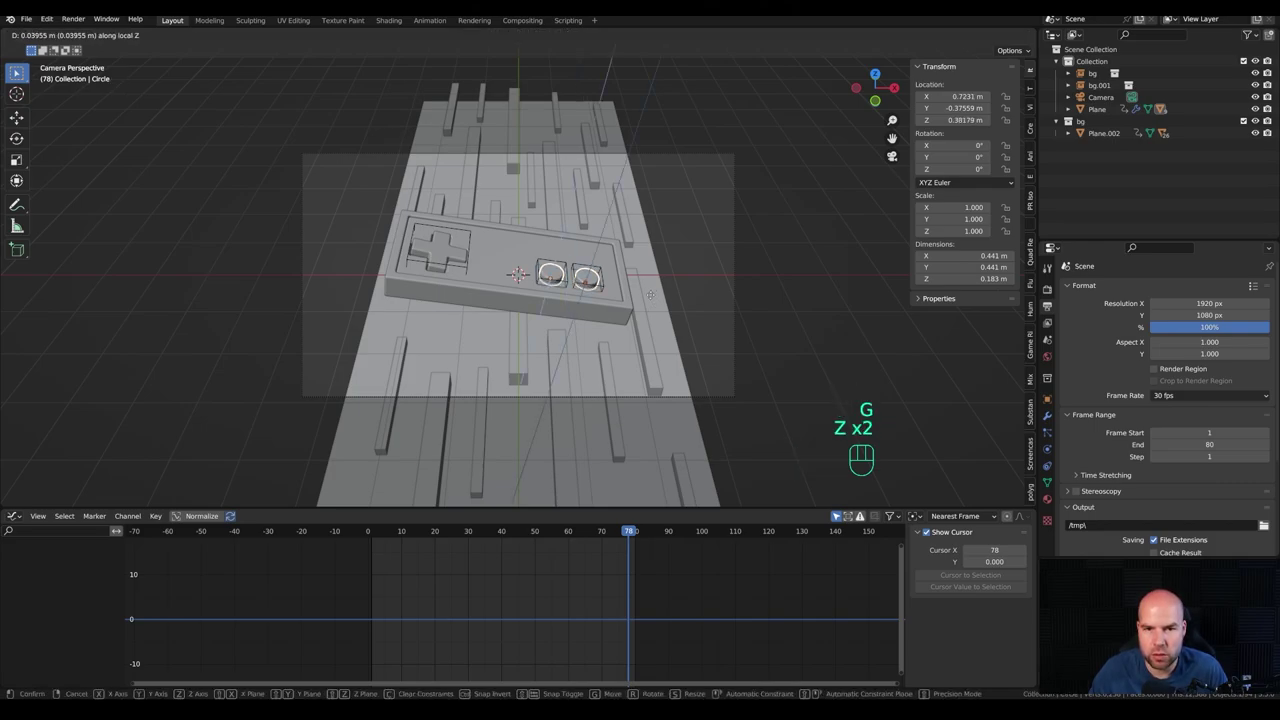
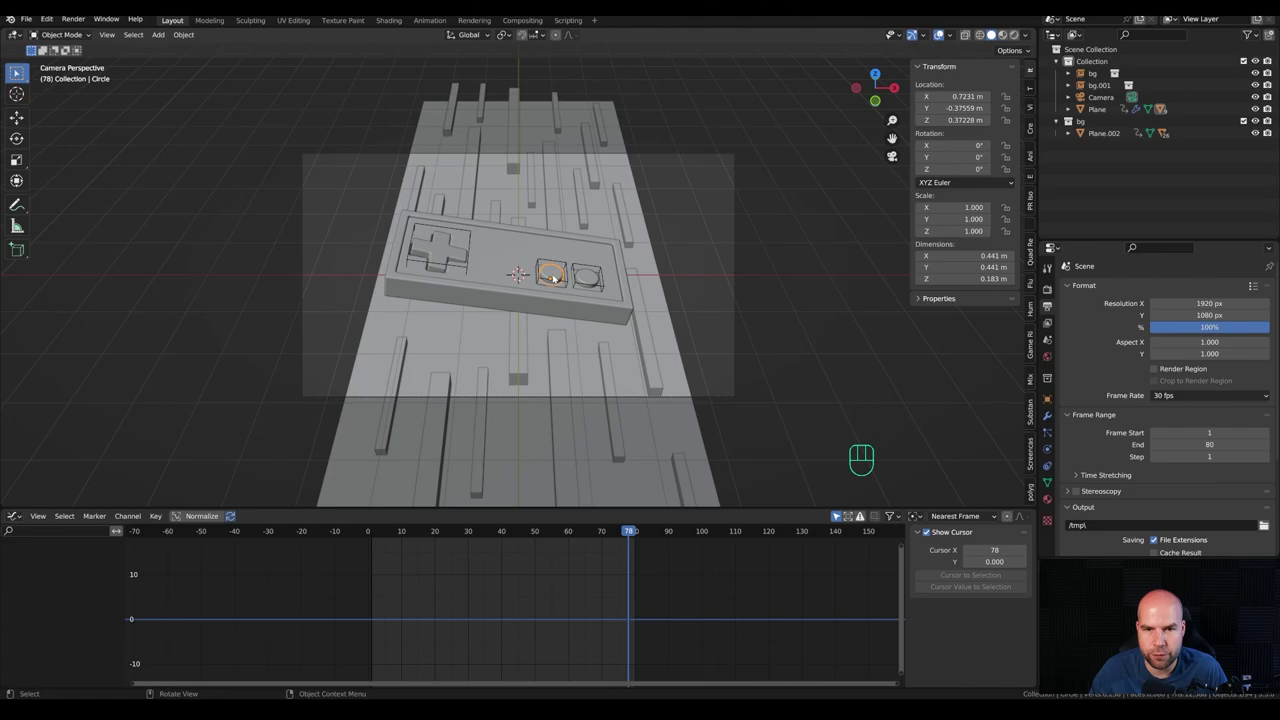
{"action": "left_click", "coordinate": [382, 510]}
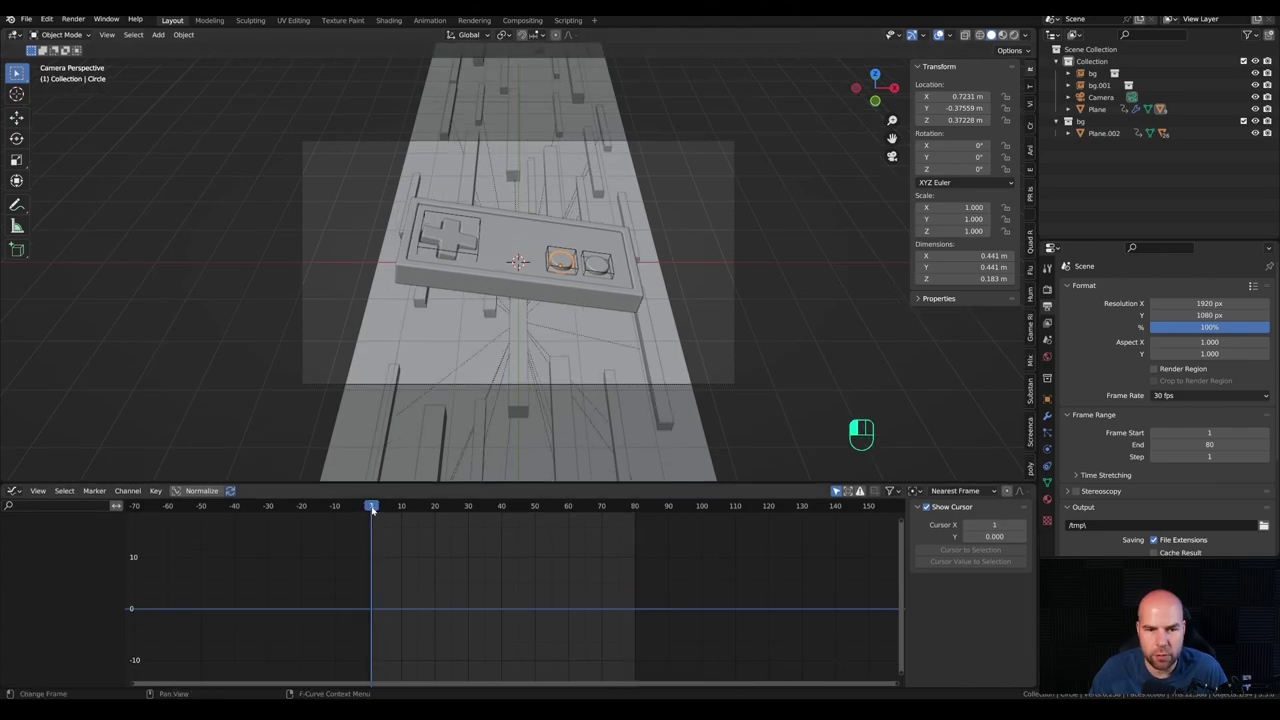
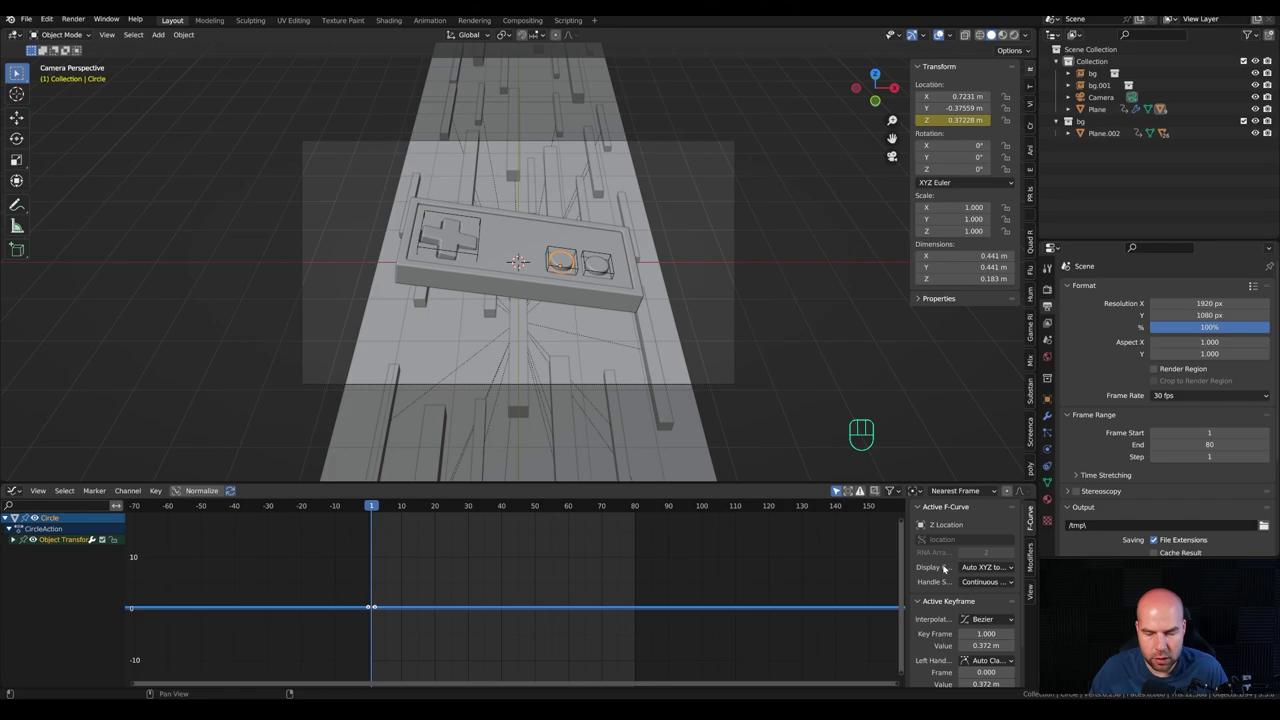
Step: Add a Noise F-Curve modifier to the button's Z Location curve for random jitter
{"action": "key", "text": "n"}
{"action": "key", "text": "n"}
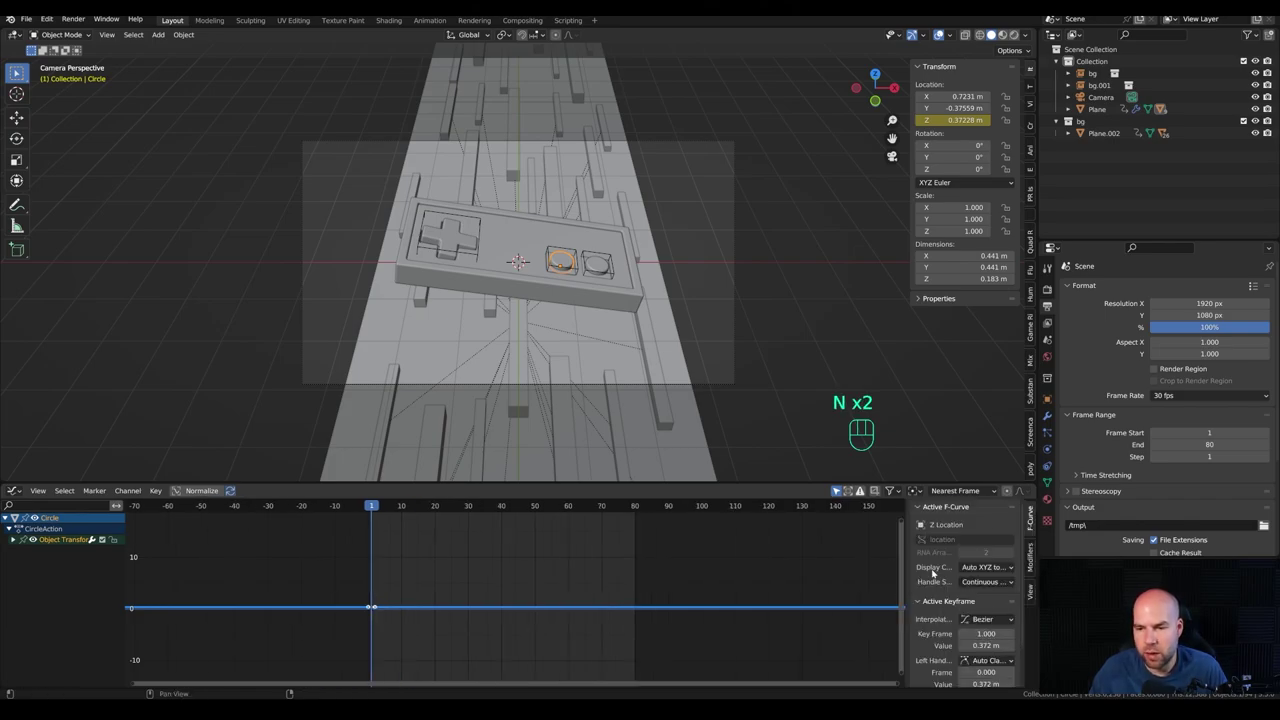
{"action": "left_click", "coordinate": [1033, 555]}
{"action": "left_click_drag", "start_coordinate": [931, 508], "coordinate": [951, 578]}
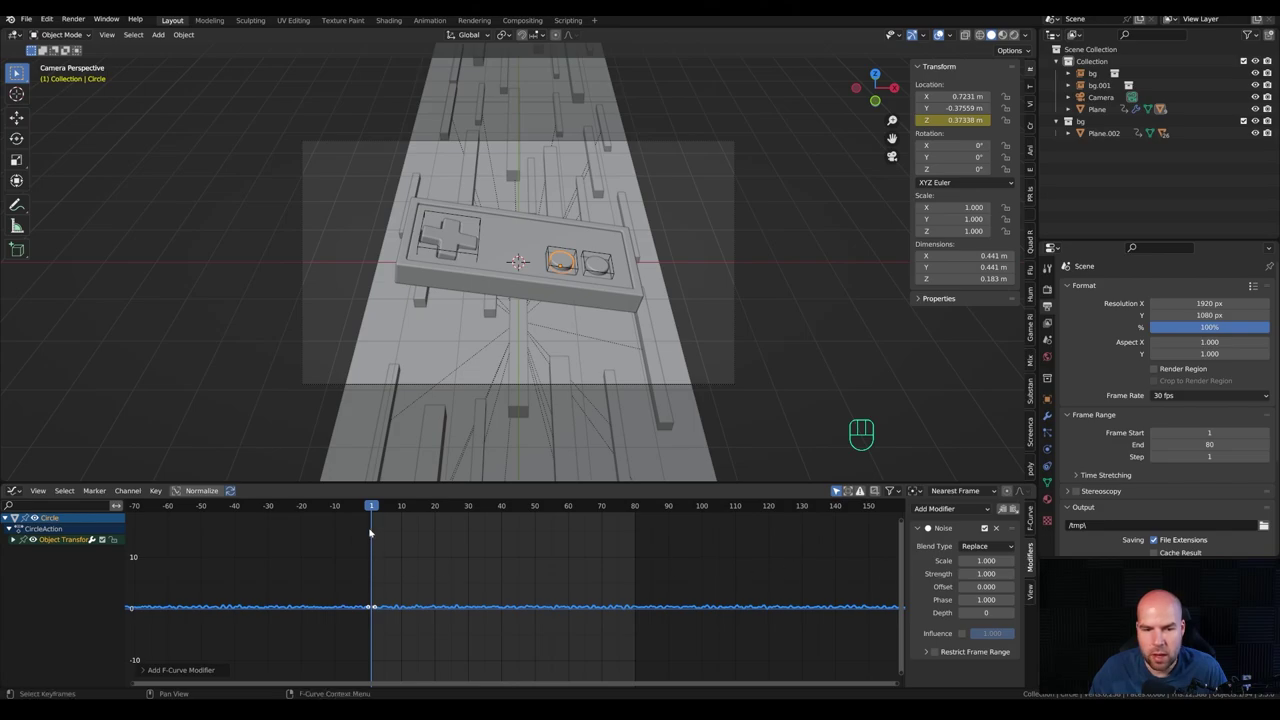
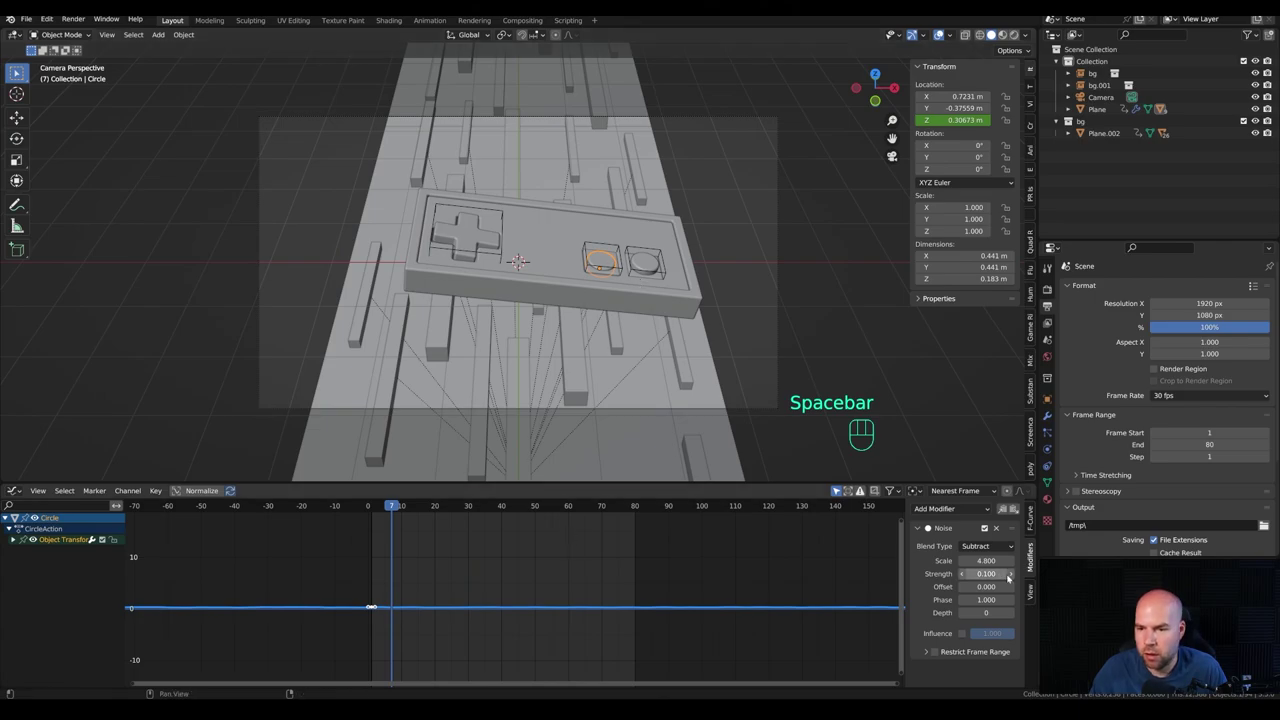
{"action": "left_click", "coordinate": [836, 488]}
{"action": "key", "text": "space"}
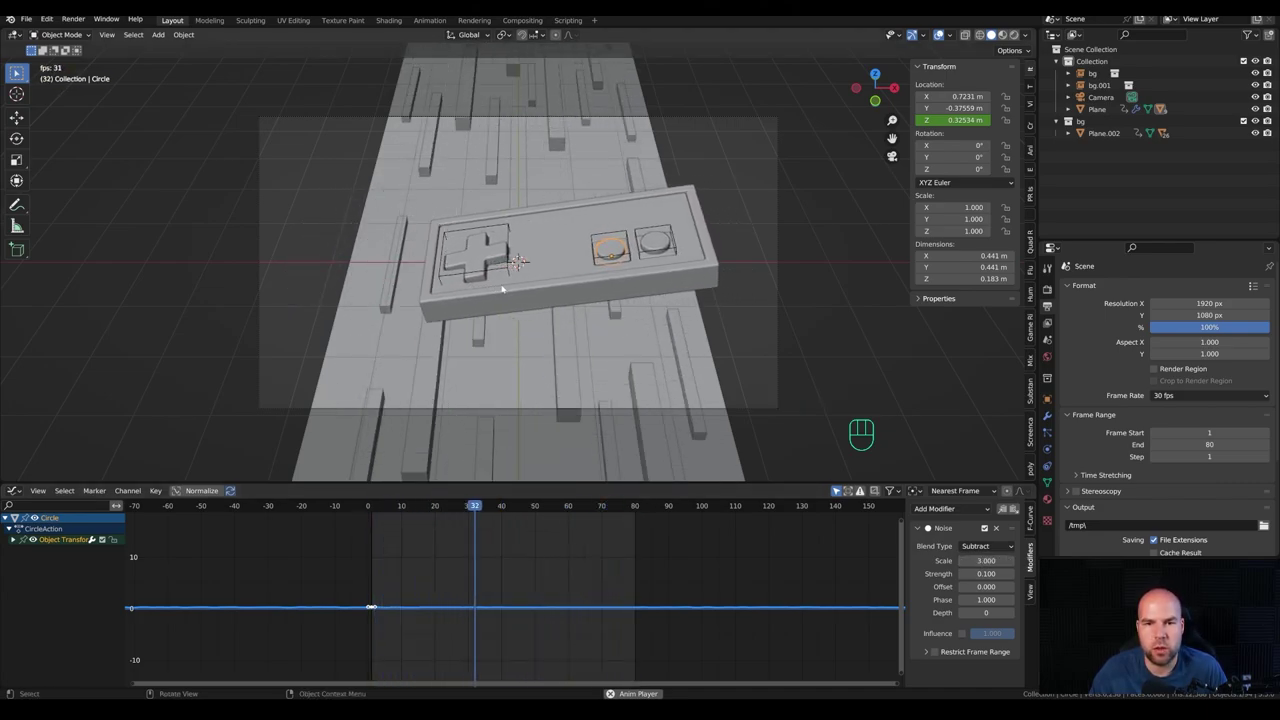
{"action": "key", "text": "space"}
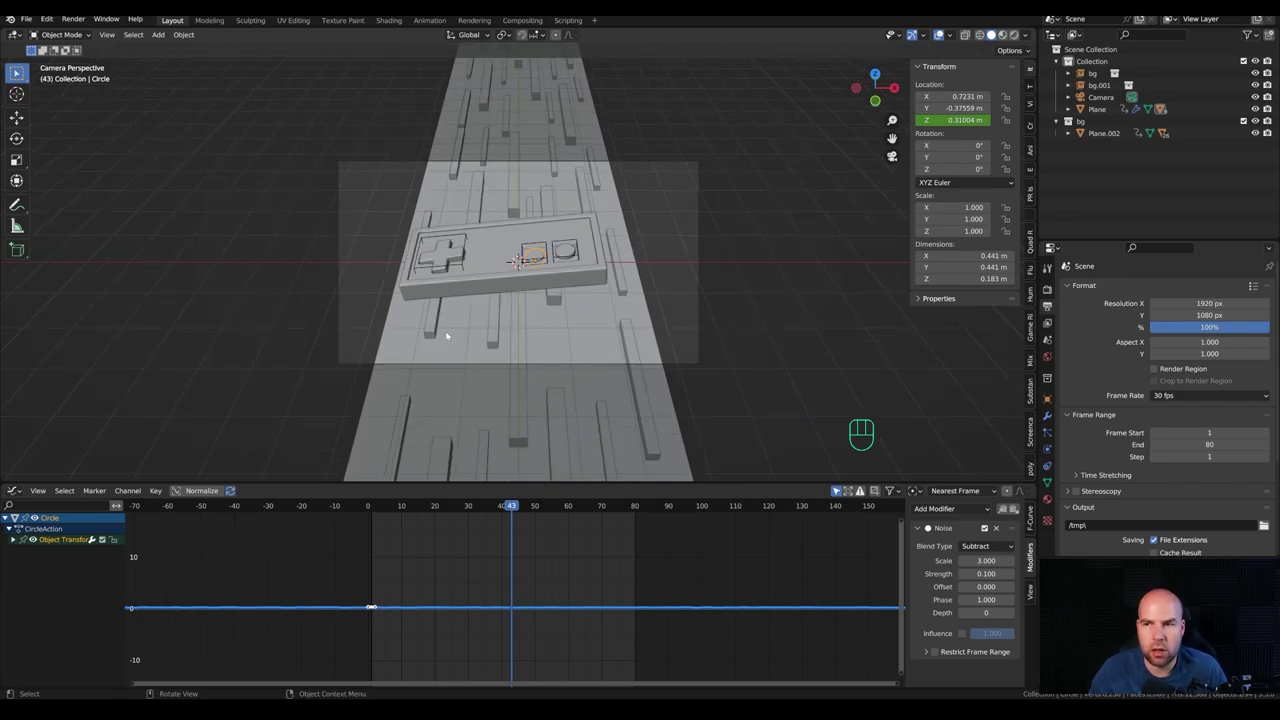
{"action": "left_click_drag", "start_coordinate": [467, 338], "coordinate": [563, 323]}
{"action": "left_click_drag", "start_coordinate": [756, 320], "coordinate": [619, 328]}
{"action": "left_click", "coordinate": [650, 334]}
{"action": "left_click_drag", "start_coordinate": [687, 352], "coordinate": [729, 338]}
{"action": "left_click_drag", "start_coordinate": [774, 348], "coordinate": [641, 318]}
{"action": "middle_click", "coordinate": [724, 320]}
{"action": "left_click", "coordinate": [634, 290]}
{"action": "left_click_drag", "start_coordinate": [601, 308], "coordinate": [524, 336]}
{"action": "left_click_drag", "start_coordinate": [626, 294], "coordinate": [625, 257]}
{"action": "left_click_drag", "start_coordinate": [343, 217], "coordinate": [375, 234]}
{"action": "left_click_drag", "start_coordinate": [309, 208], "coordinate": [451, 296]}
{"action": "left_click", "coordinate": [238, 199]}
{"action": "left_click_drag", "start_coordinate": [745, 320], "coordinate": [573, 220]}
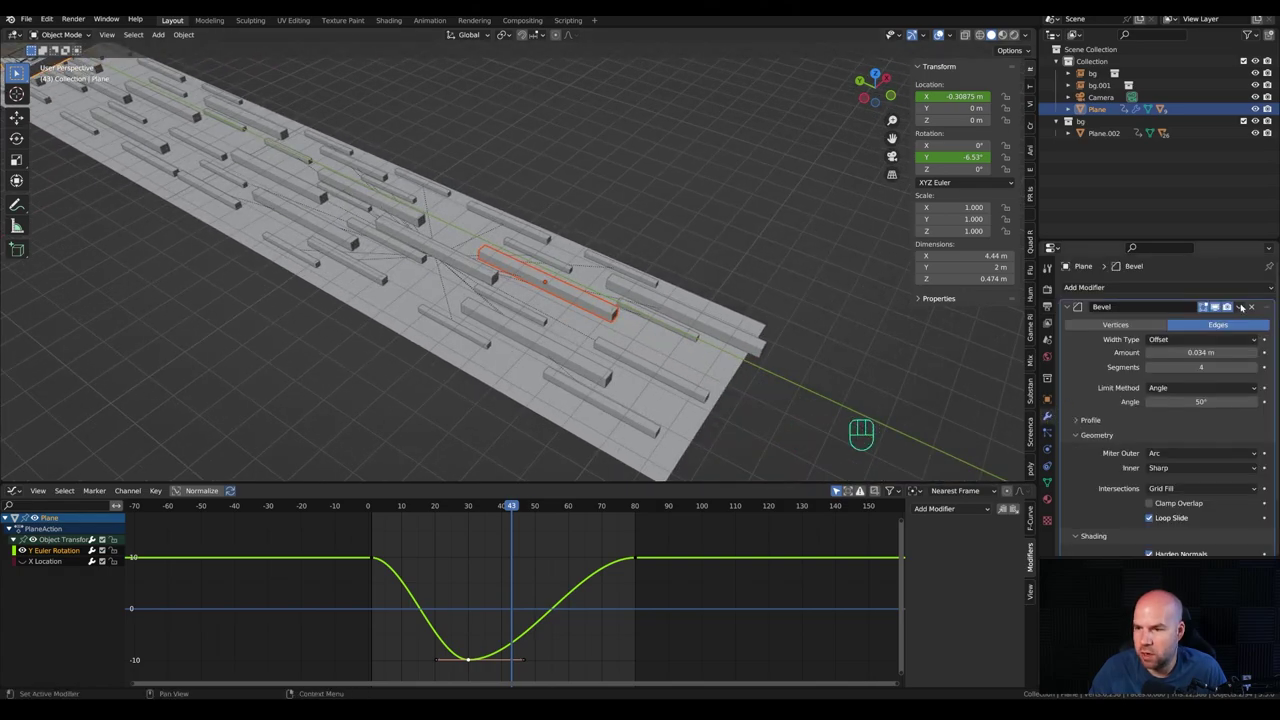
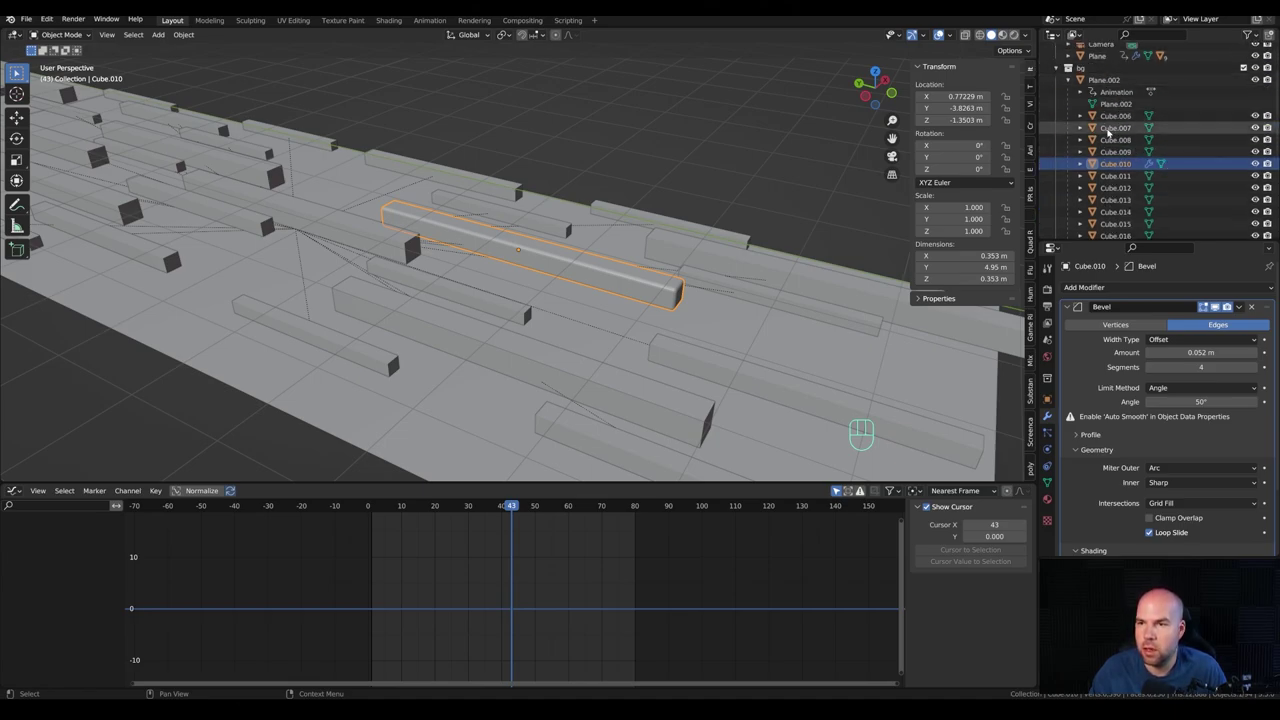
Step: Lower the backdrop bars' shared Bevel width to 0.034 m and reselect the controller
{"action": "left_click", "coordinate": [1122, 119]}
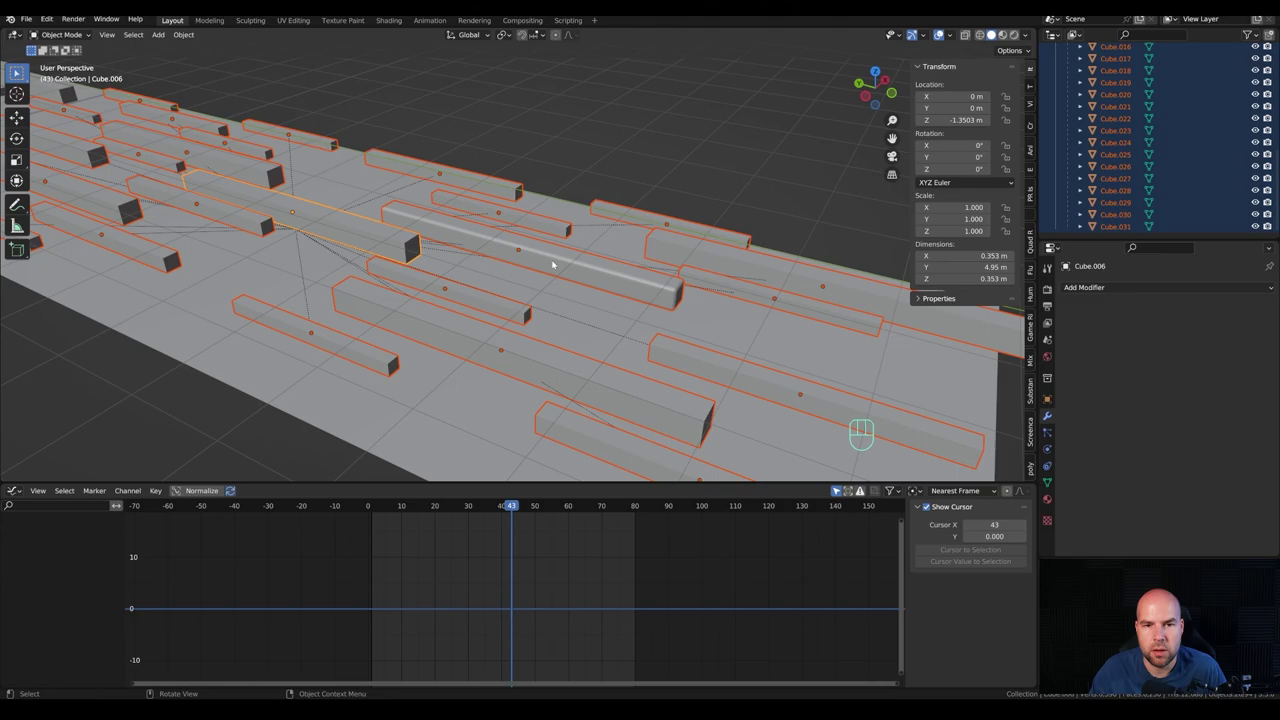
{"action": "left_click", "coordinate": [582, 270]}
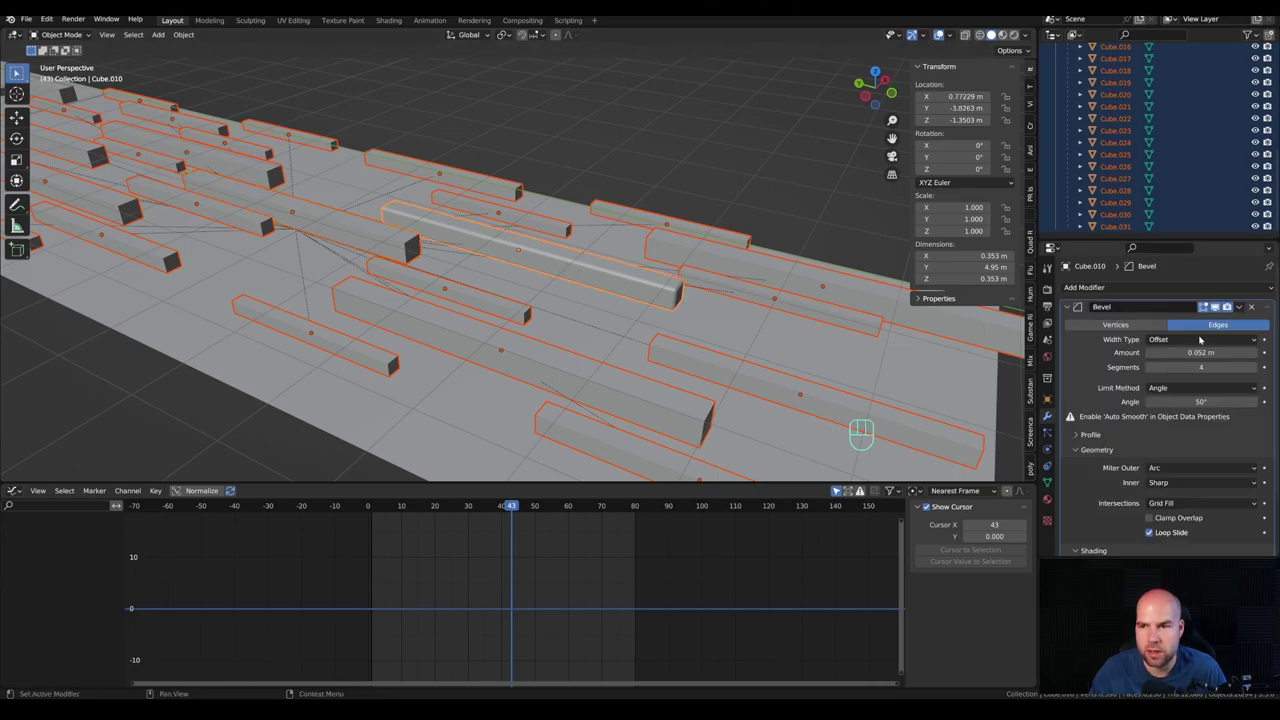
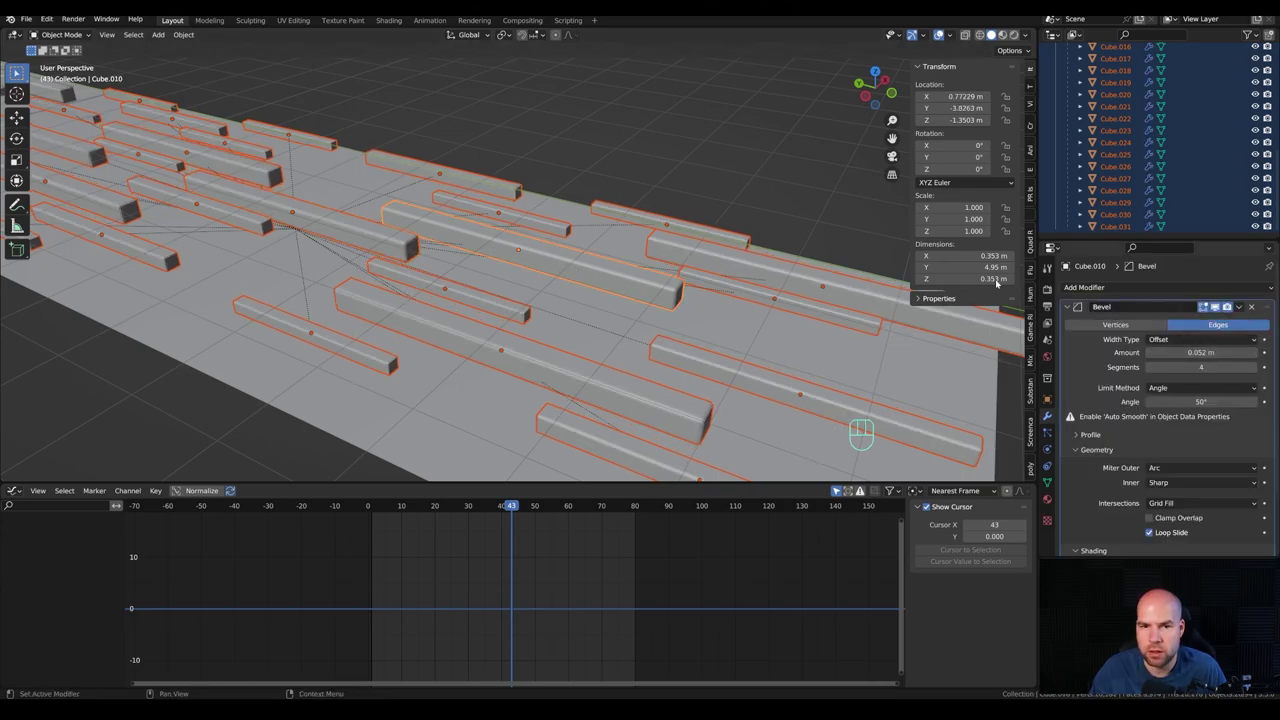
{"action": "left_click_drag", "start_coordinate": [507, 248], "coordinate": [474, 247]}
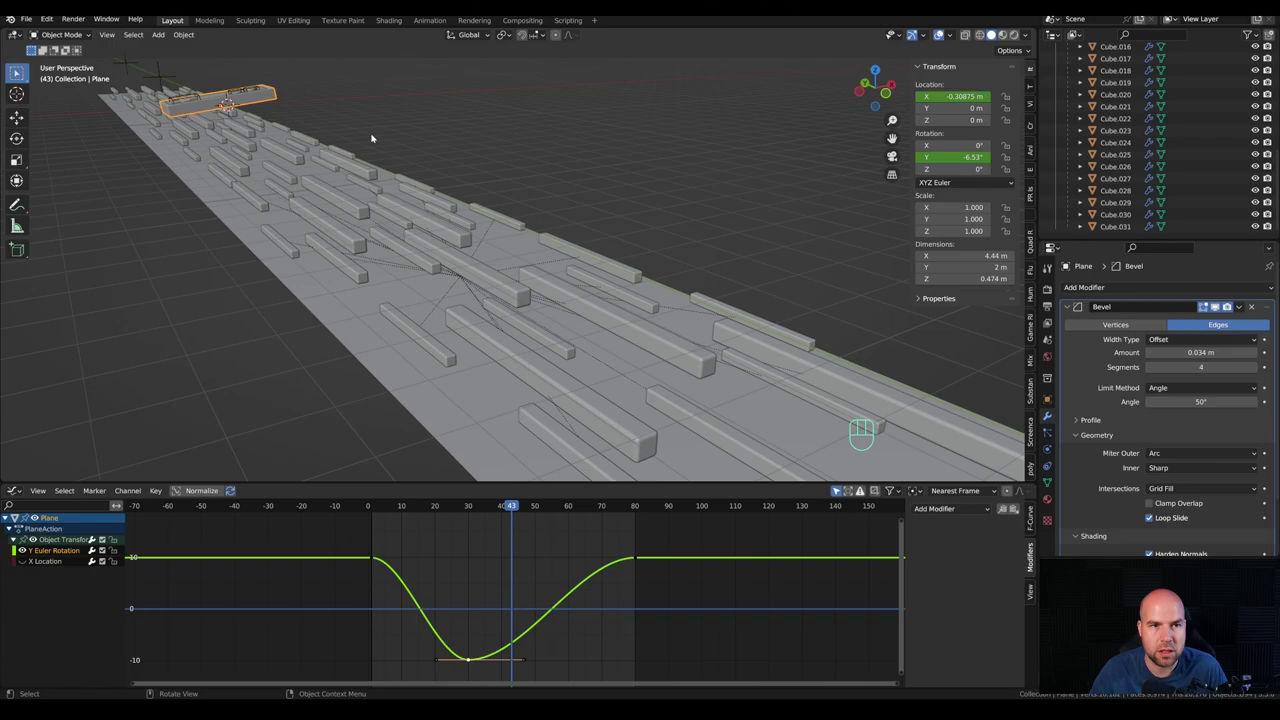
{"action": "left_click", "coordinate": [417, 129]}
{"action": "left_click", "coordinate": [277, 97]}
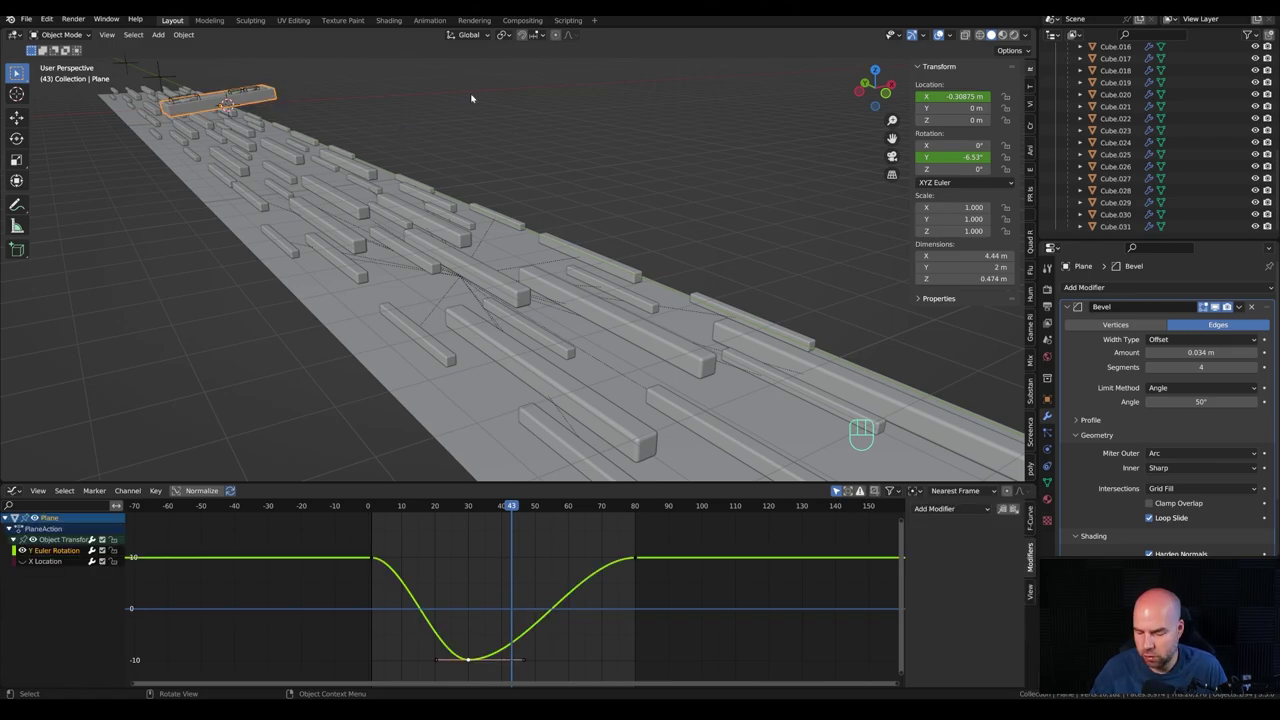
Step: Frame the controller in view and bring up the Cycles render sampling and denoising settings
{"action": "key", "text": "KP_Decimal"}
{"action": "left_click_drag", "start_coordinate": [633, 184], "coordinate": [646, 189]}
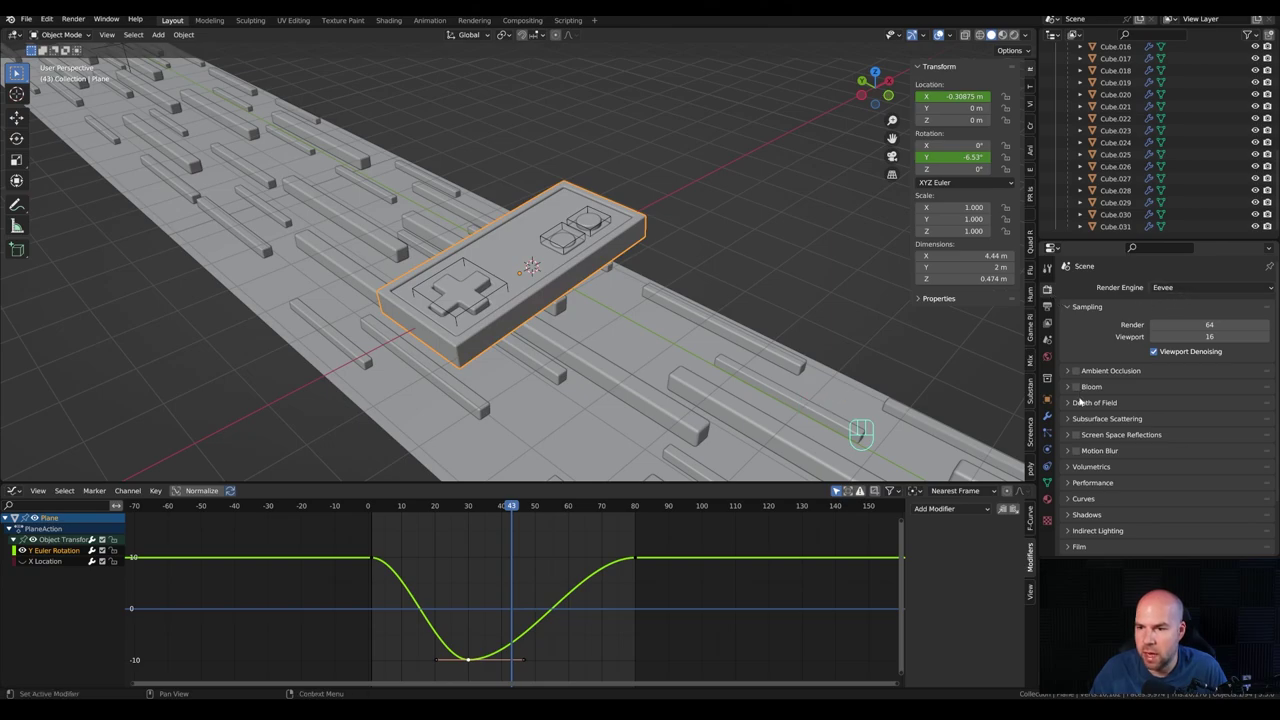
{"action": "left_click", "coordinate": [1079, 372]}
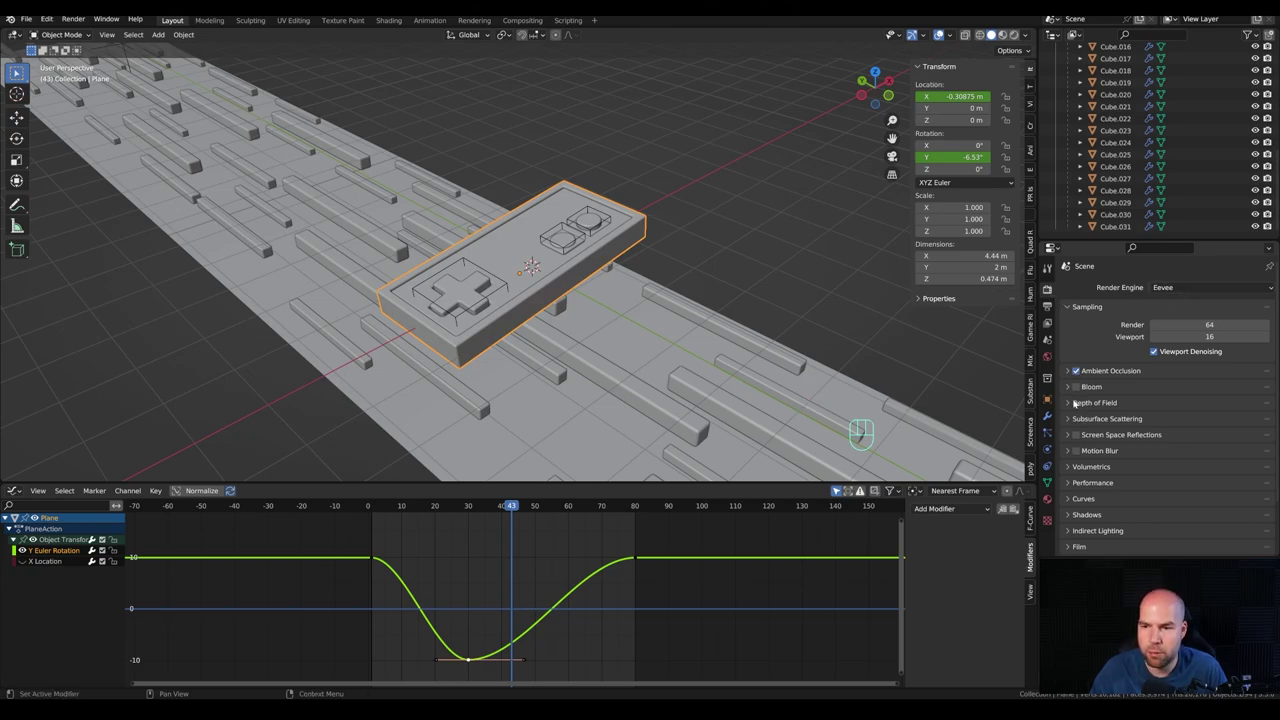
{"action": "left_click", "coordinate": [1081, 391]}
{"action": "double_click", "coordinate": [1083, 434]}
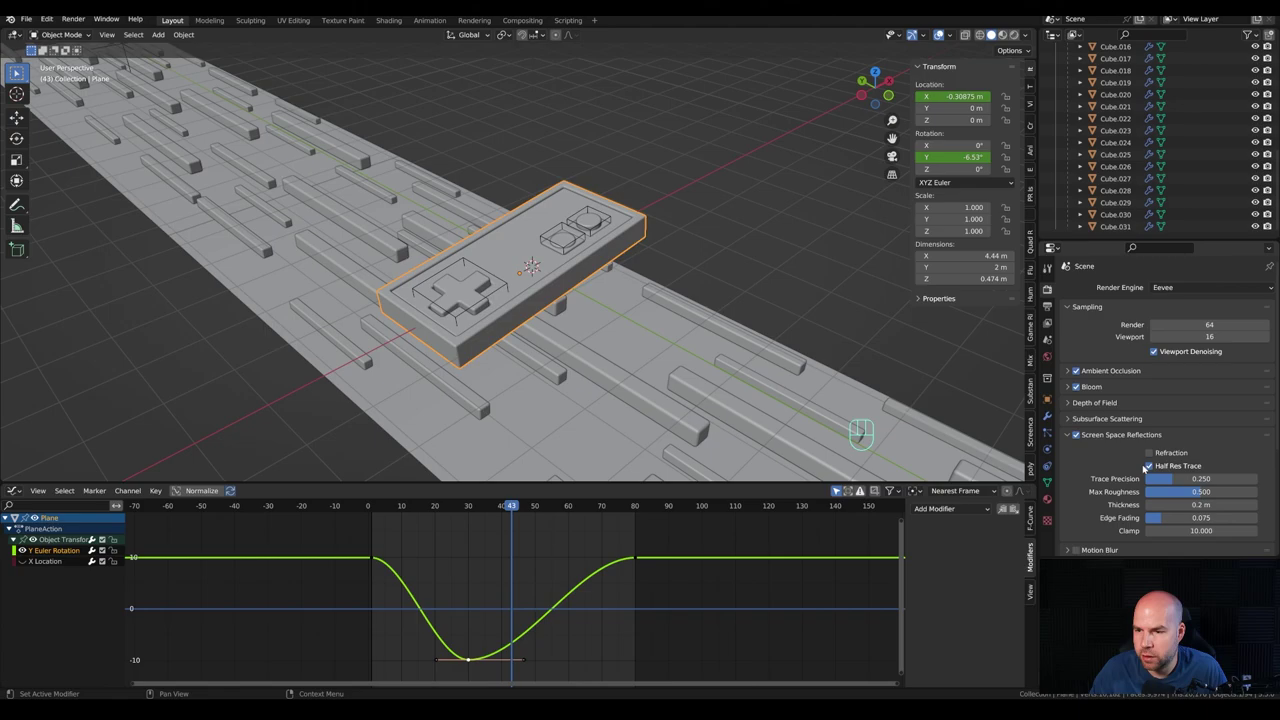
{"action": "left_click", "coordinate": [1155, 457]}
{"action": "left_click_drag", "start_coordinate": [1074, 438], "coordinate": [1112, 388]}
{"action": "left_click_drag", "start_coordinate": [1190, 290], "coordinate": [1175, 327]}
{"action": "left_click_drag", "start_coordinate": [1179, 318], "coordinate": [1183, 343]}
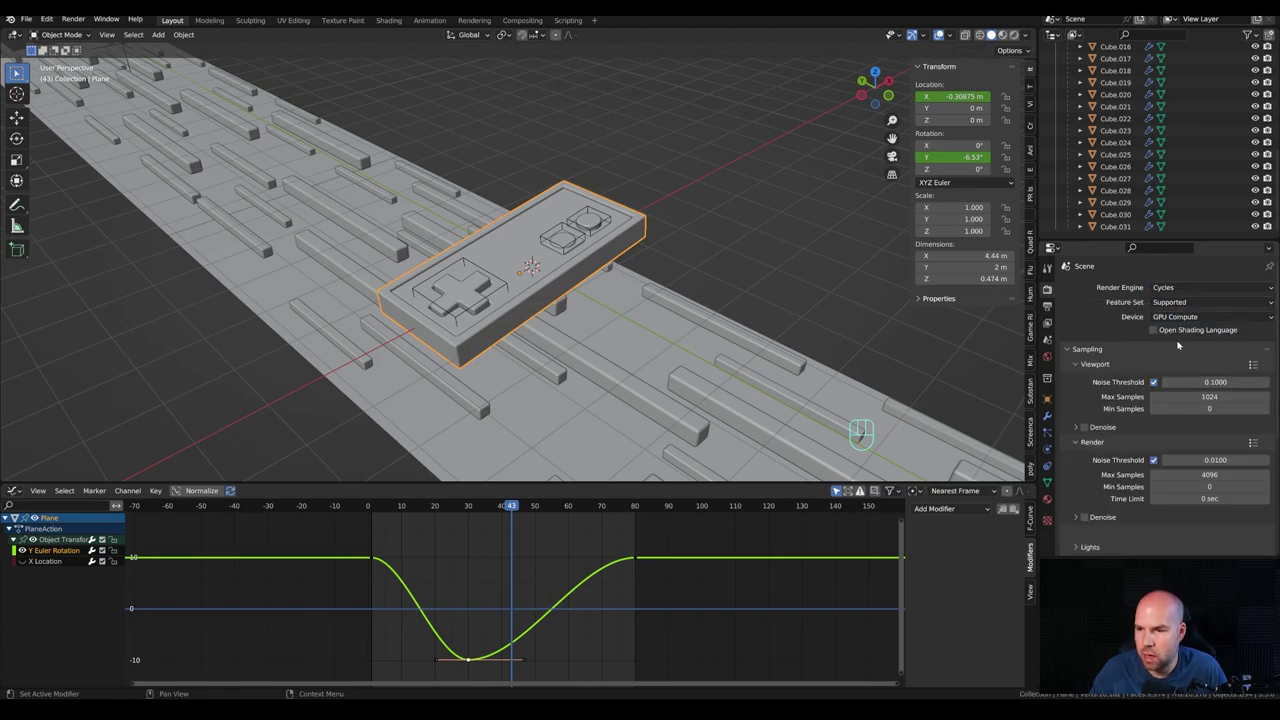
Step: Set the final Render Max Samples to 32
{"action": "left_click", "coordinate": [1091, 434]}
{"action": "double_click", "coordinate": [1091, 518]}
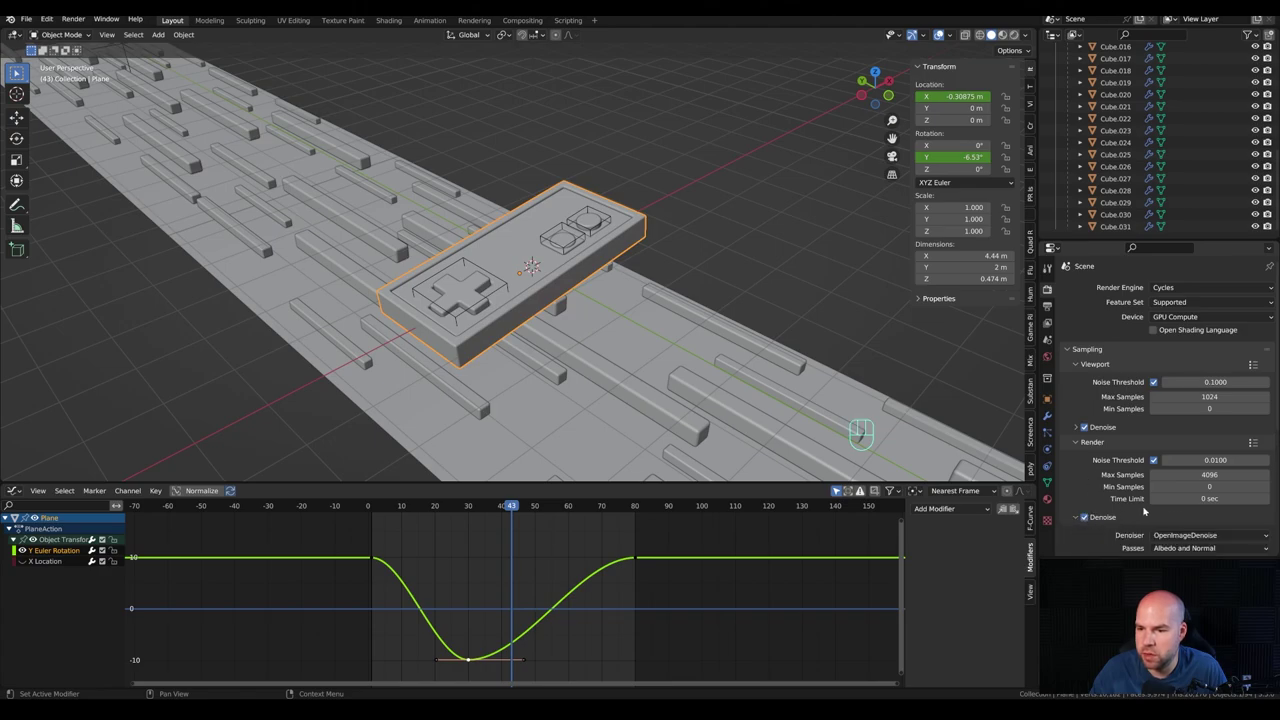
{"action": "left_click_drag", "start_coordinate": [1175, 534], "coordinate": [1169, 552]}
{"action": "left_click_drag", "start_coordinate": [1080, 516], "coordinate": [1134, 484]}
{"action": "left_click", "coordinate": [1086, 524]}
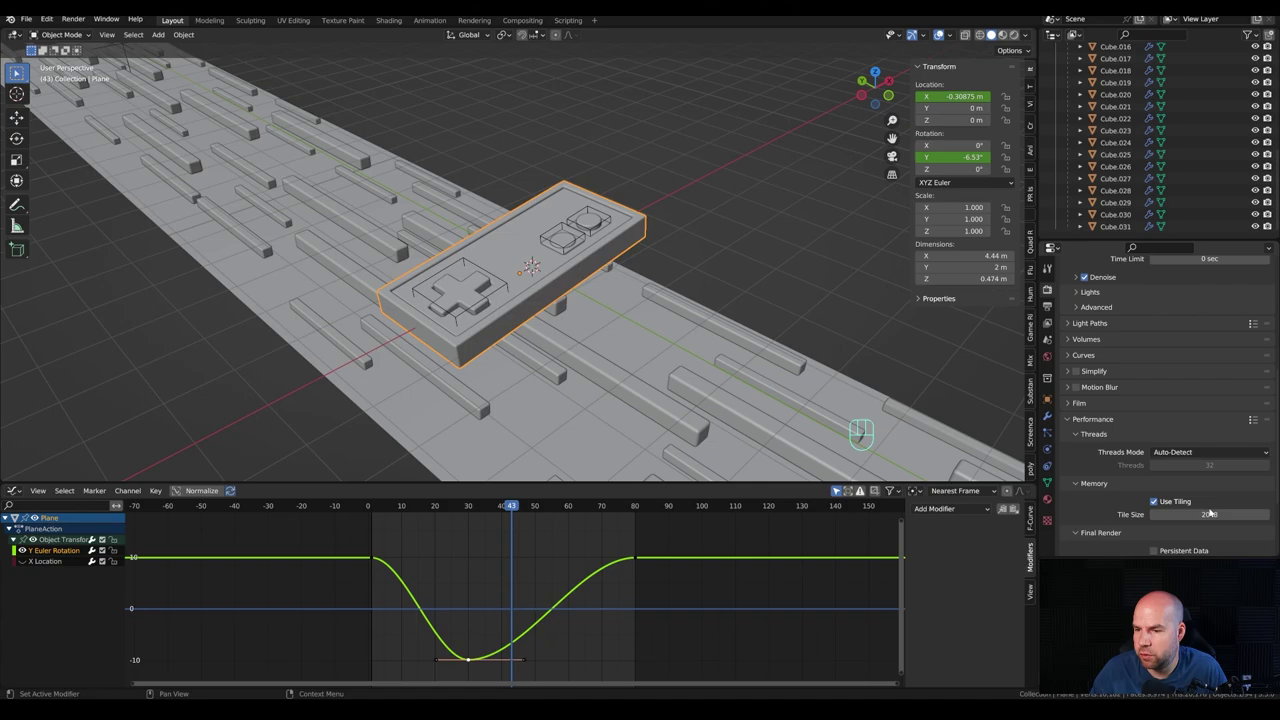
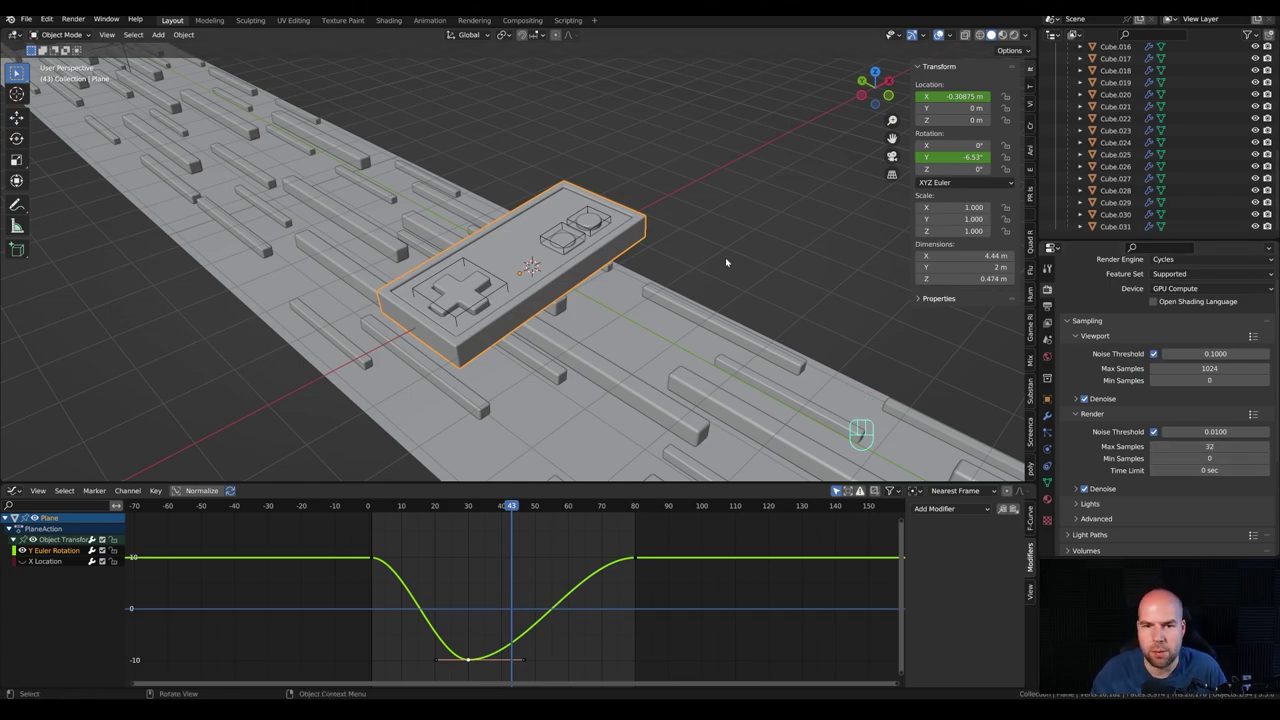
Step: Save the file, view through the camera in Rendered shading and start adding an Area light
{"action": "key", "text": "ctrl+s"}
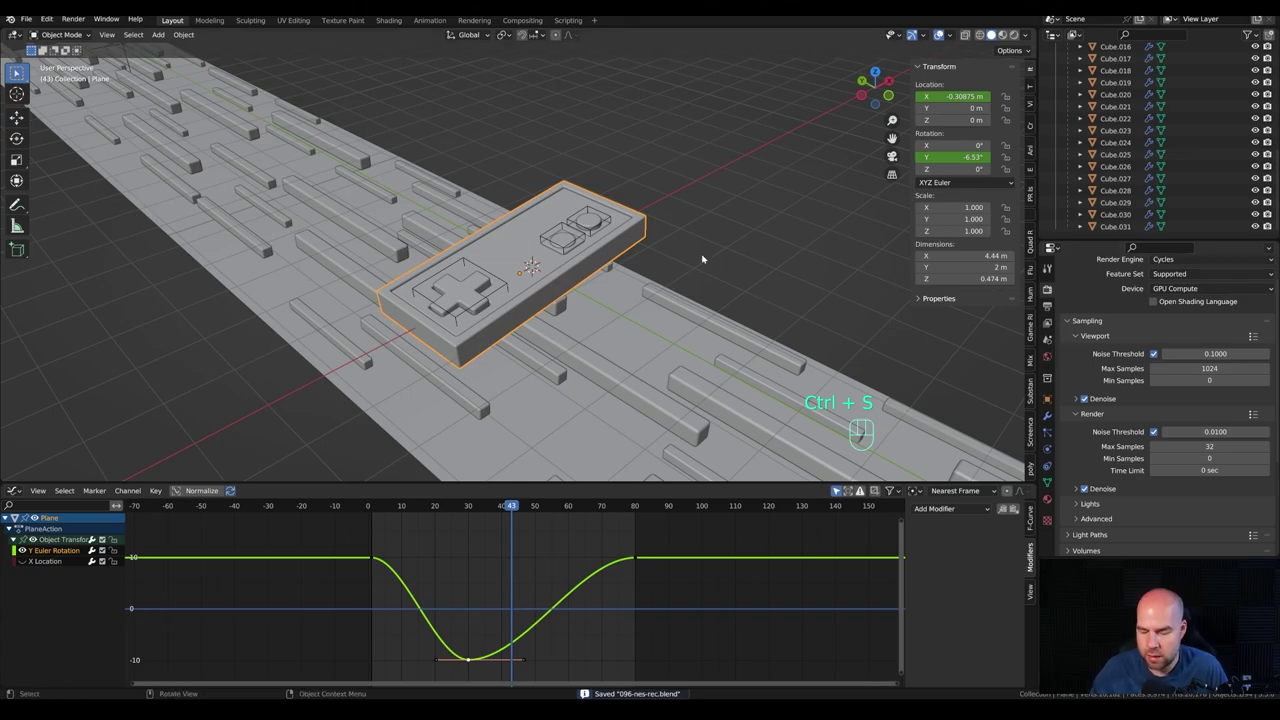
{"action": "key", "text": "KP_0"}
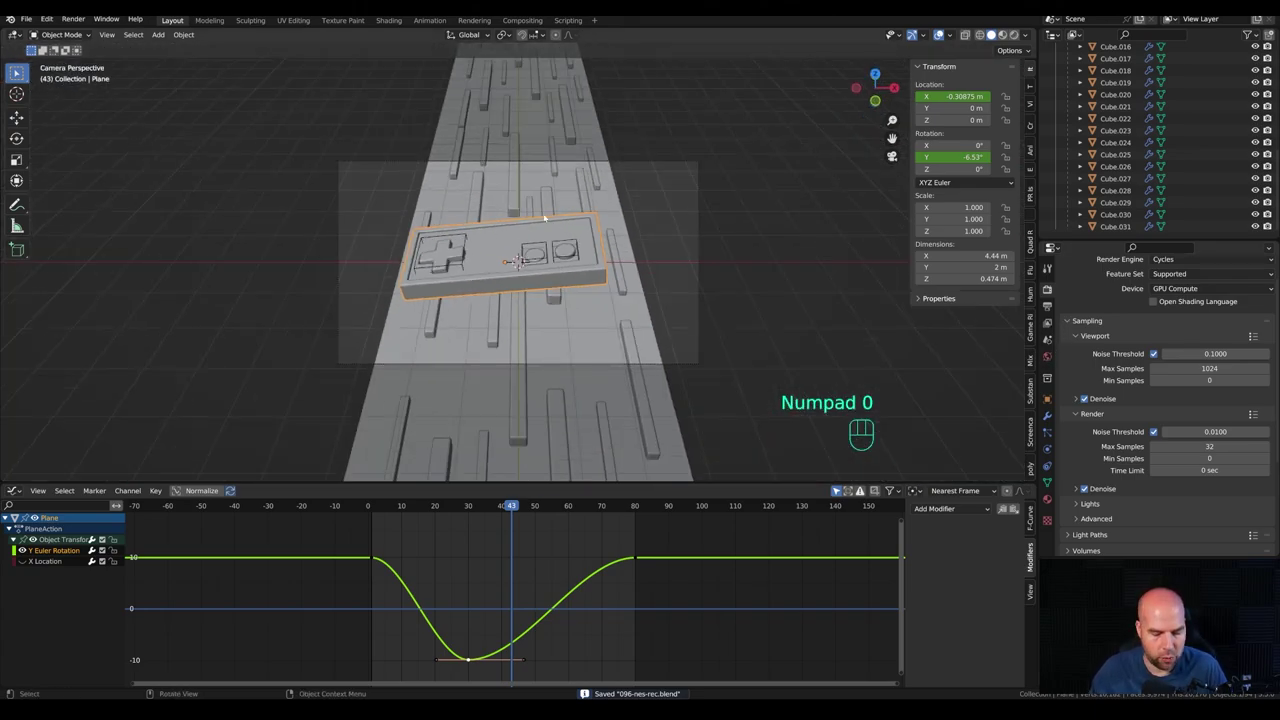
{"action": "key", "text": "ctrl+b"}
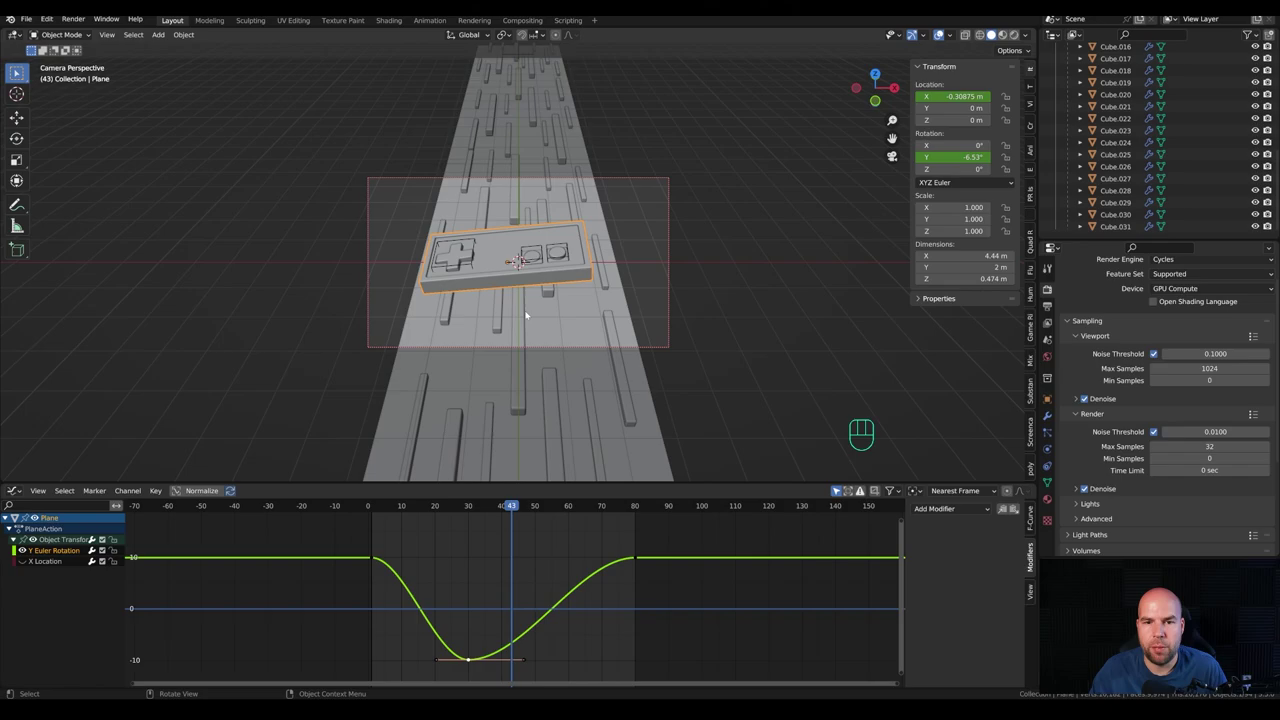
{"action": "key", "text": "z"}
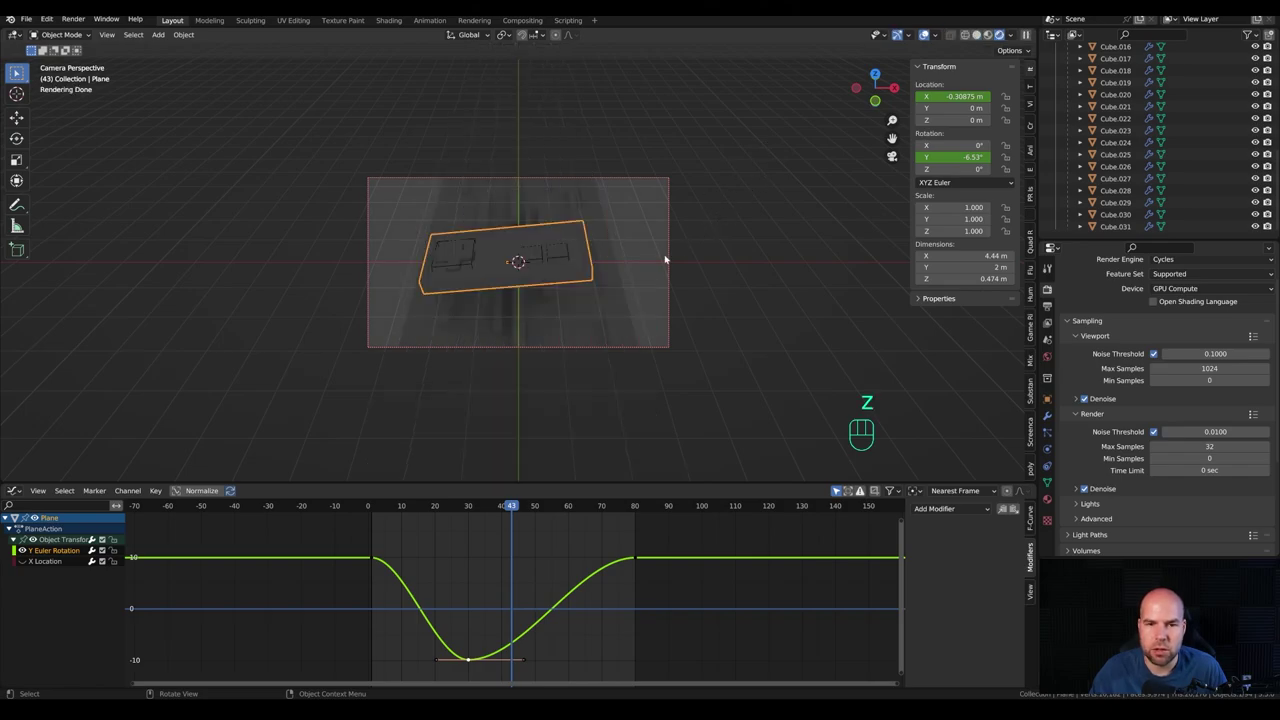
{"action": "left_click_drag", "start_coordinate": [508, 296], "coordinate": [529, 281]}
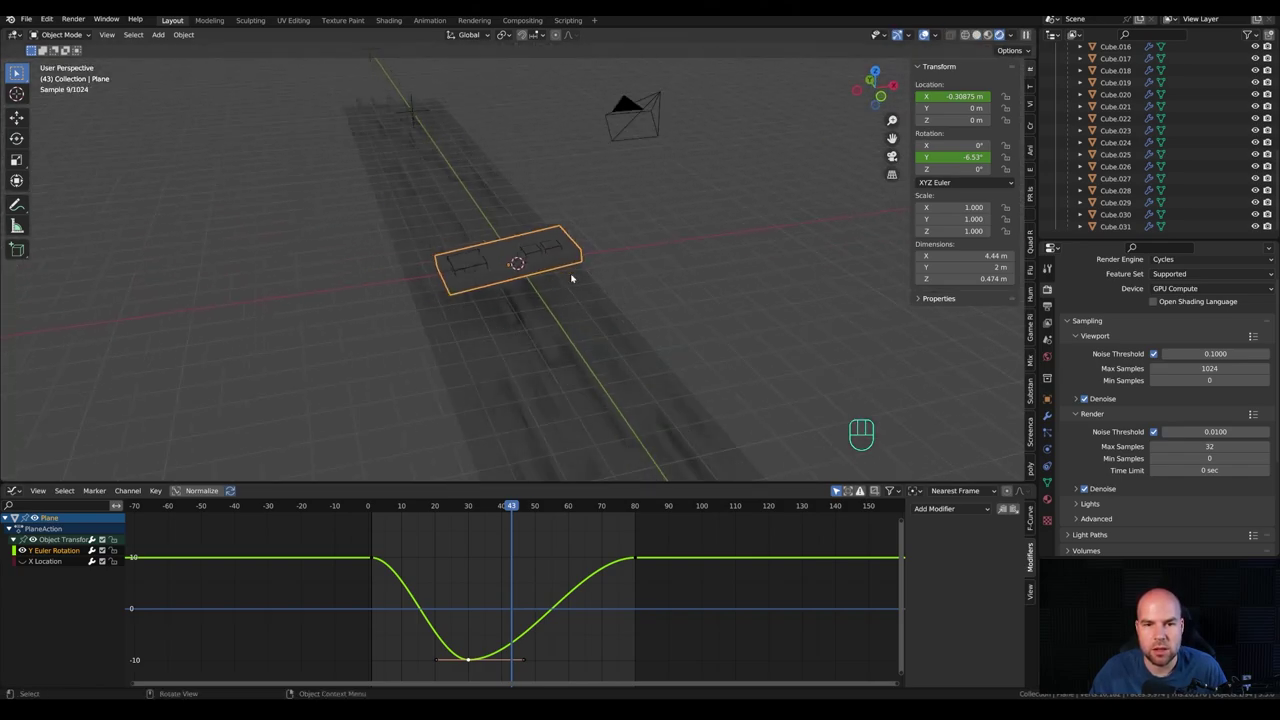
{"action": "key", "text": "shift+a"}
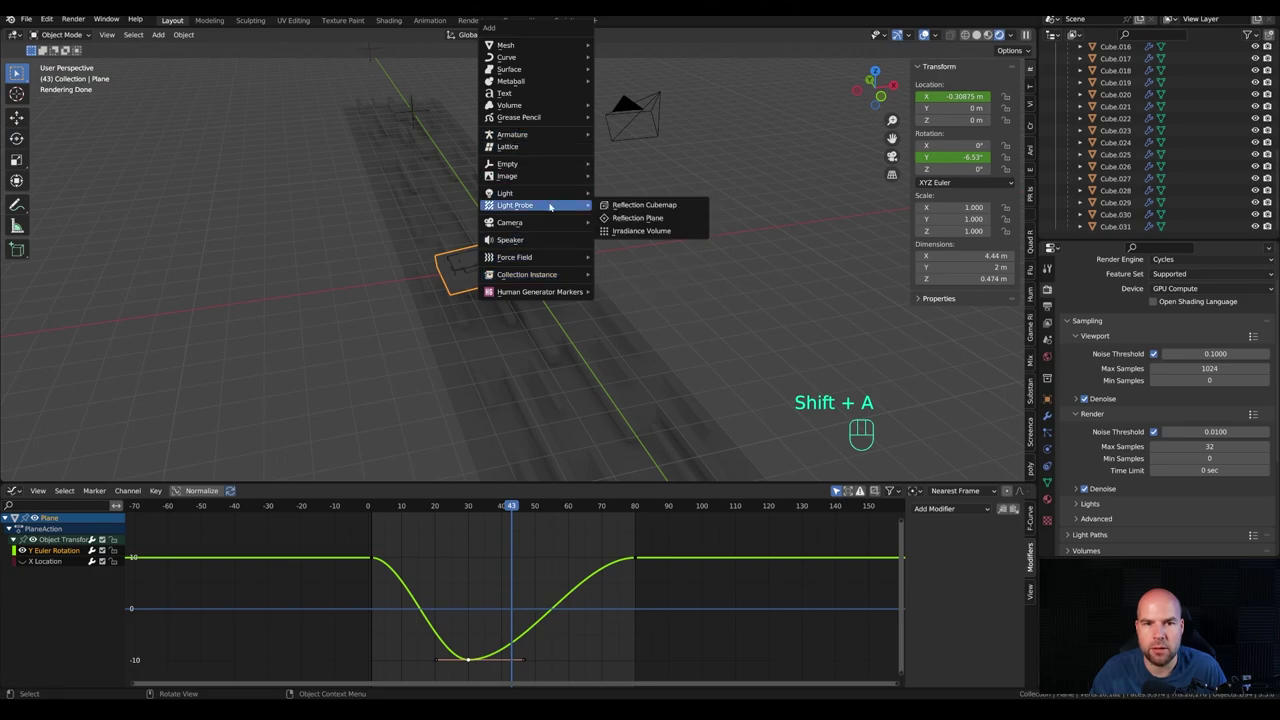
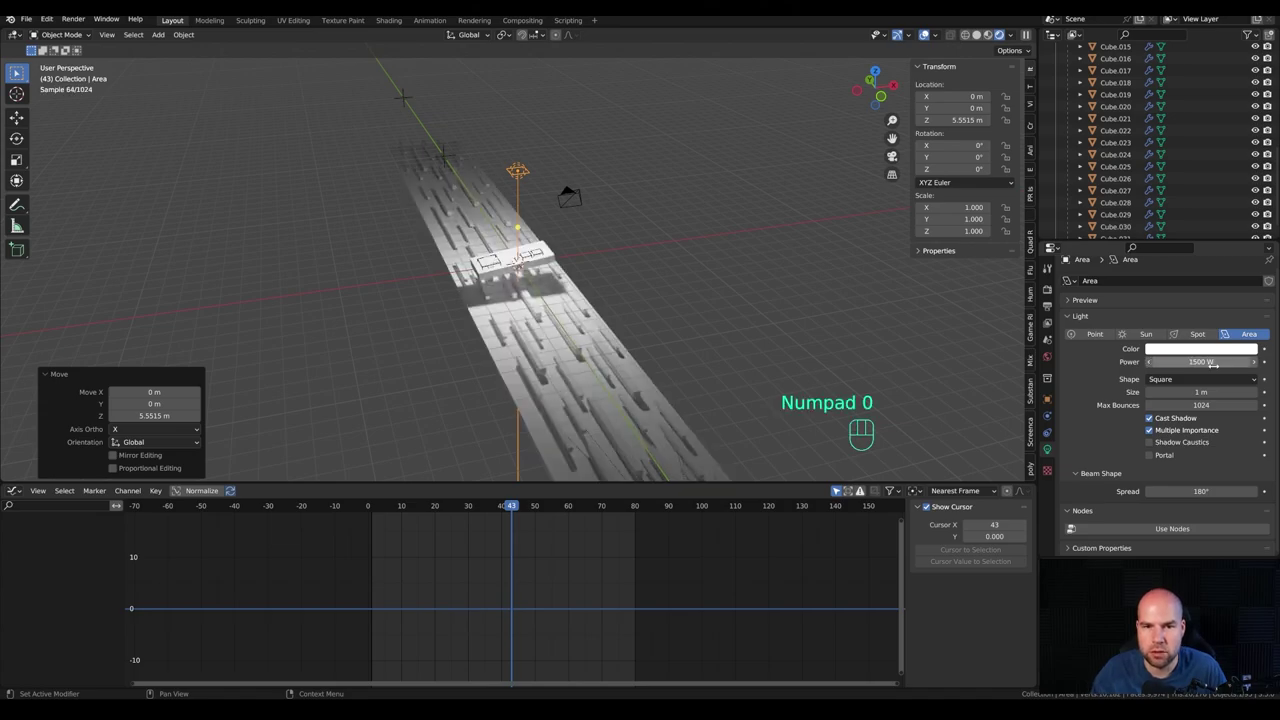
Step: Lift the area light on Z and begin tilting it toward the controller
{"action": "key", "text": "g"}
{"action": "key", "text": "z"}
{"action": "left_click", "coordinate": [524, 272]}
{"action": "key", "text": "r"}
{"action": "key", "text": "s"}
{"action": "key", "text": "x"}
{"action": "key", "text": "Escape"}
Step: Rotate the 1000 W, 3.38 m area light about X and shift it sideways along X
{"action": "key", "text": "r"}
{"action": "key", "text": "x"}
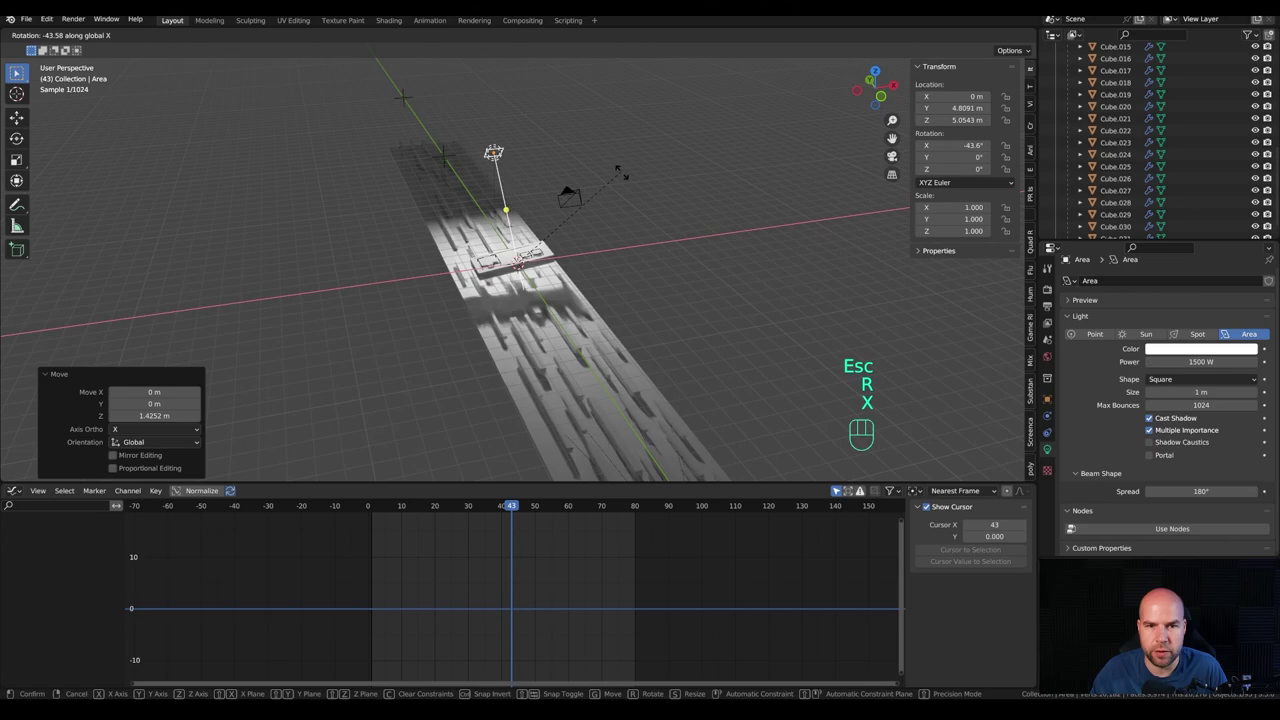
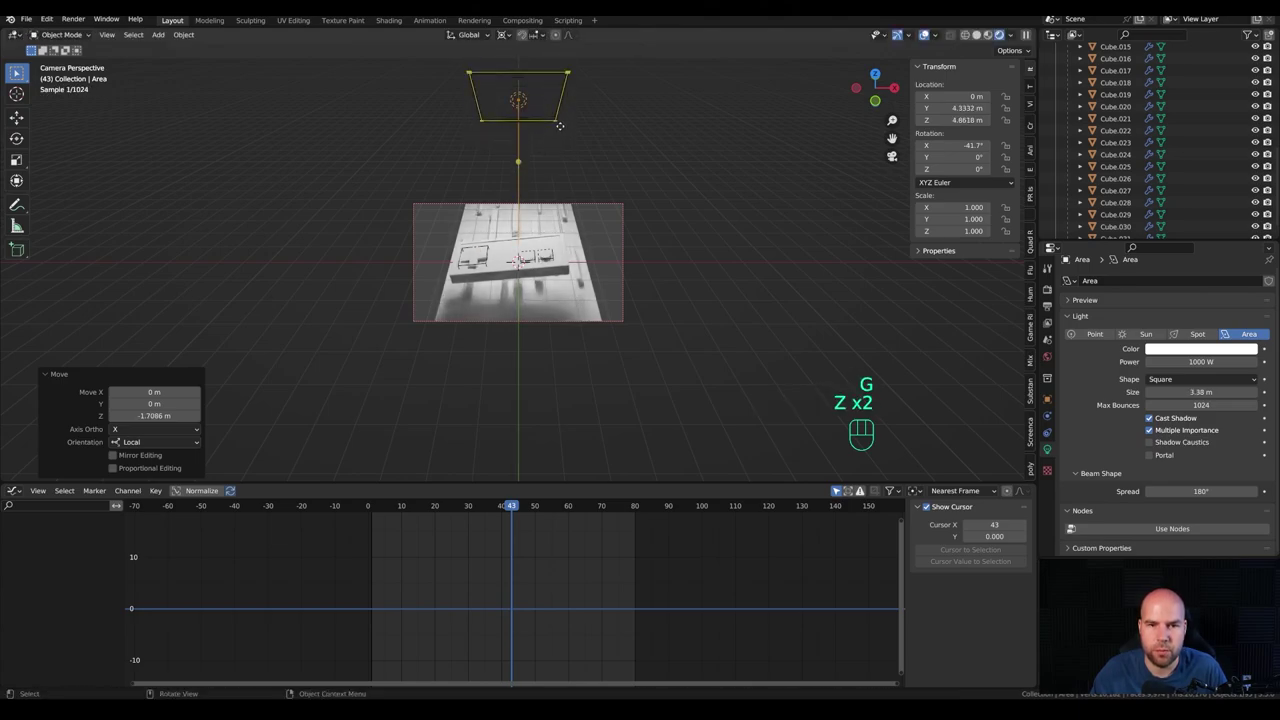
{"action": "key", "text": "g"}
{"action": "key", "text": "x"}
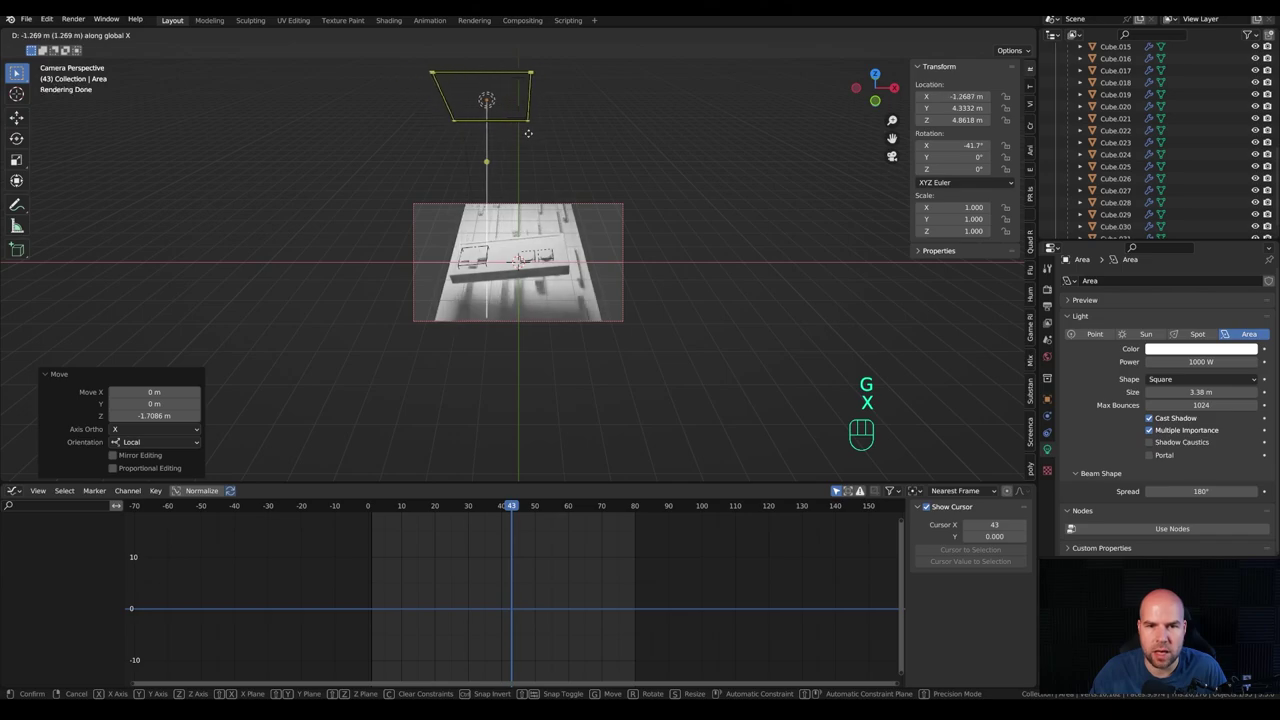
Step: Give the controller's inset panel a dark grey Principled BSDF Base Color
{"action": "left_click", "coordinate": [543, 138]}
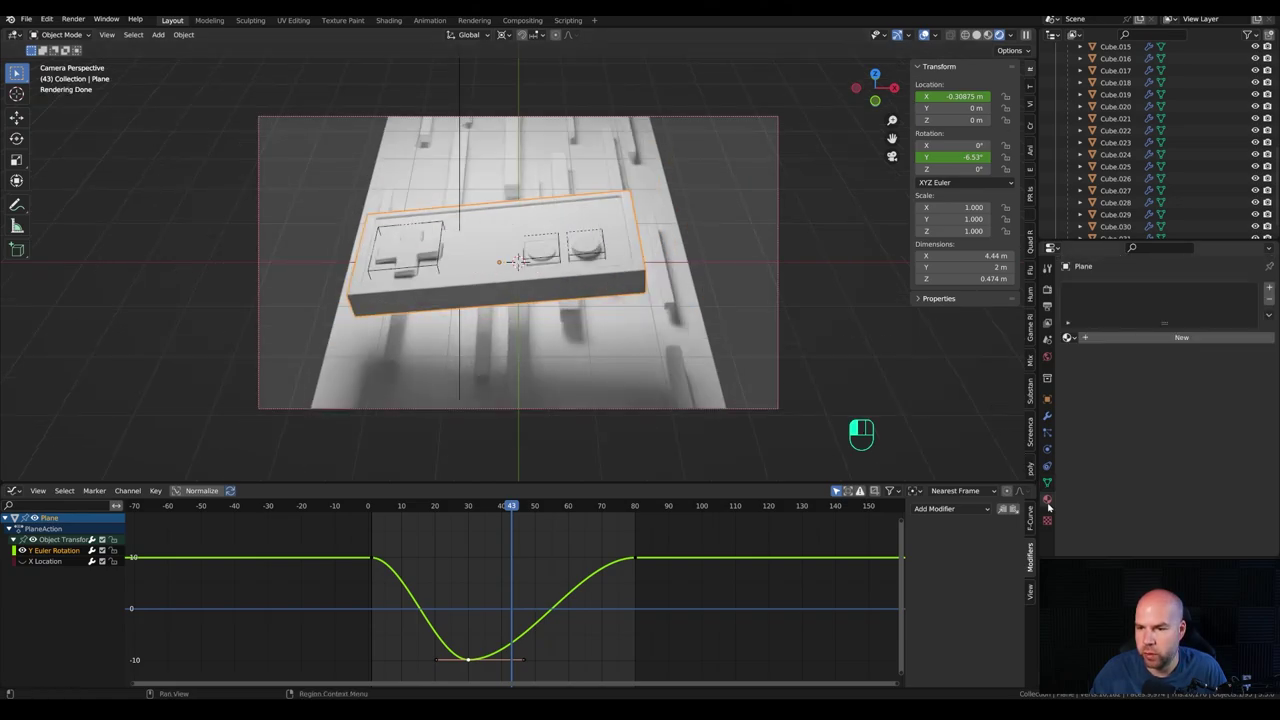
{"action": "left_click_drag", "start_coordinate": [1155, 340], "coordinate": [1230, 386]}
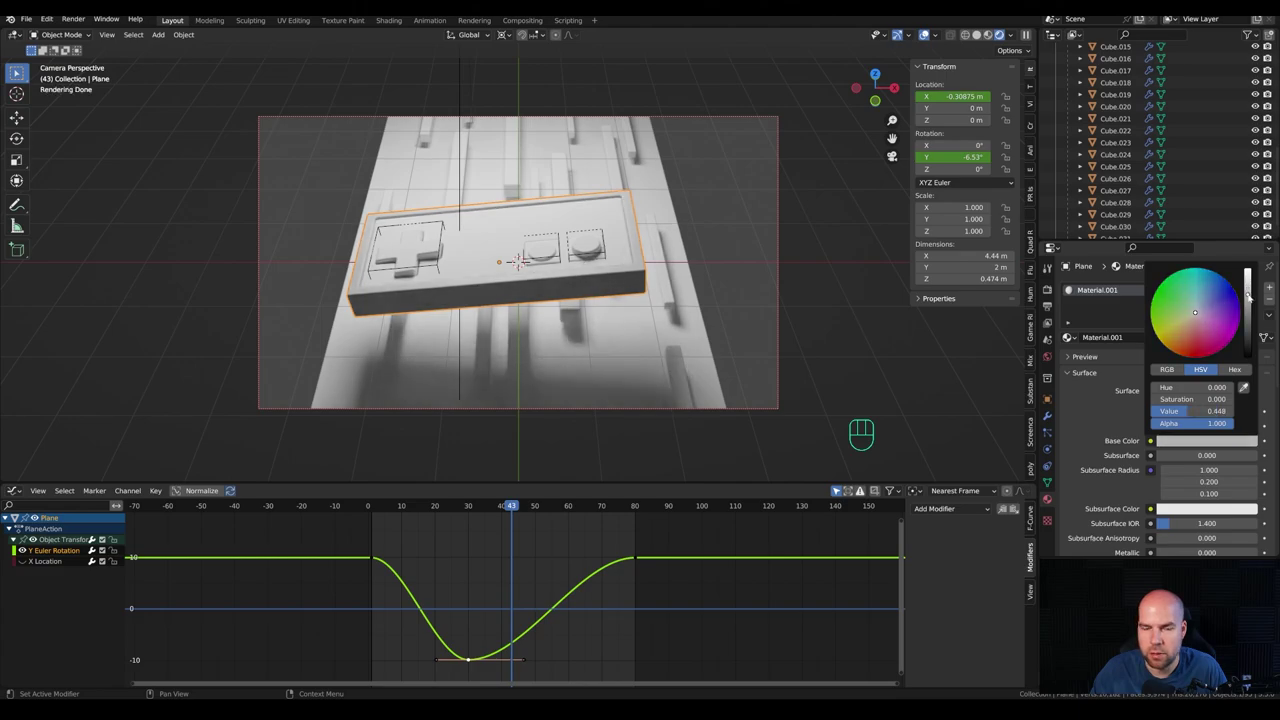
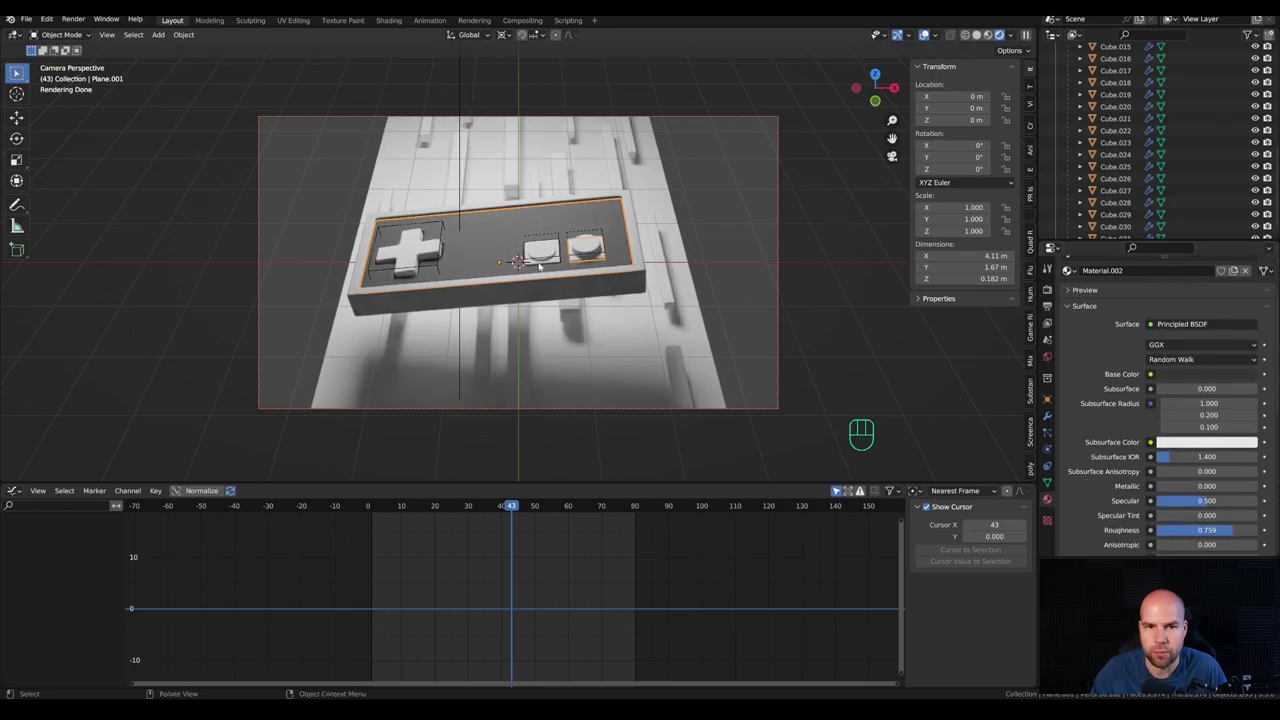
{"action": "left_click", "coordinate": [560, 262]}
{"action": "left_click", "coordinate": [575, 249]}
{"action": "left_click", "coordinate": [575, 249]}
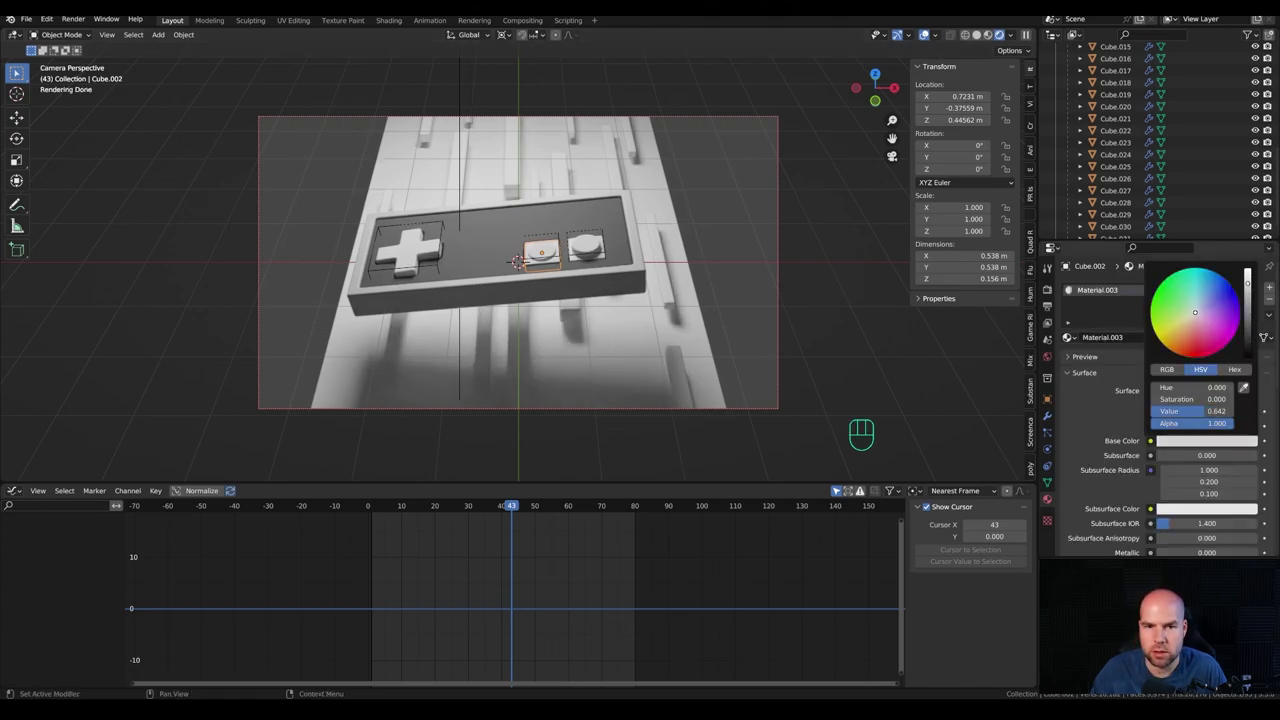
Step: Set both round buttons' Base Color to red
{"action": "left_click", "coordinate": [577, 260]}
{"action": "left_click", "coordinate": [545, 252]}
{"action": "left_click", "coordinate": [1140, 340]}
{"action": "left_click", "coordinate": [1203, 442]}
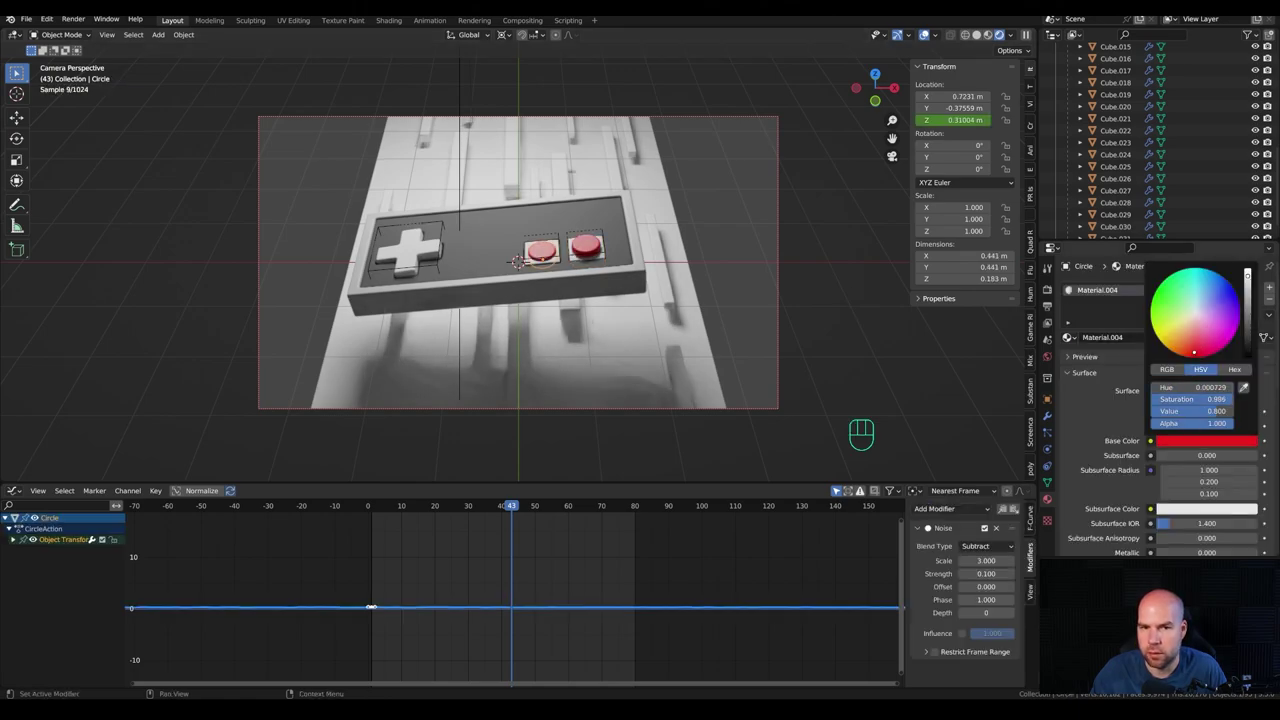
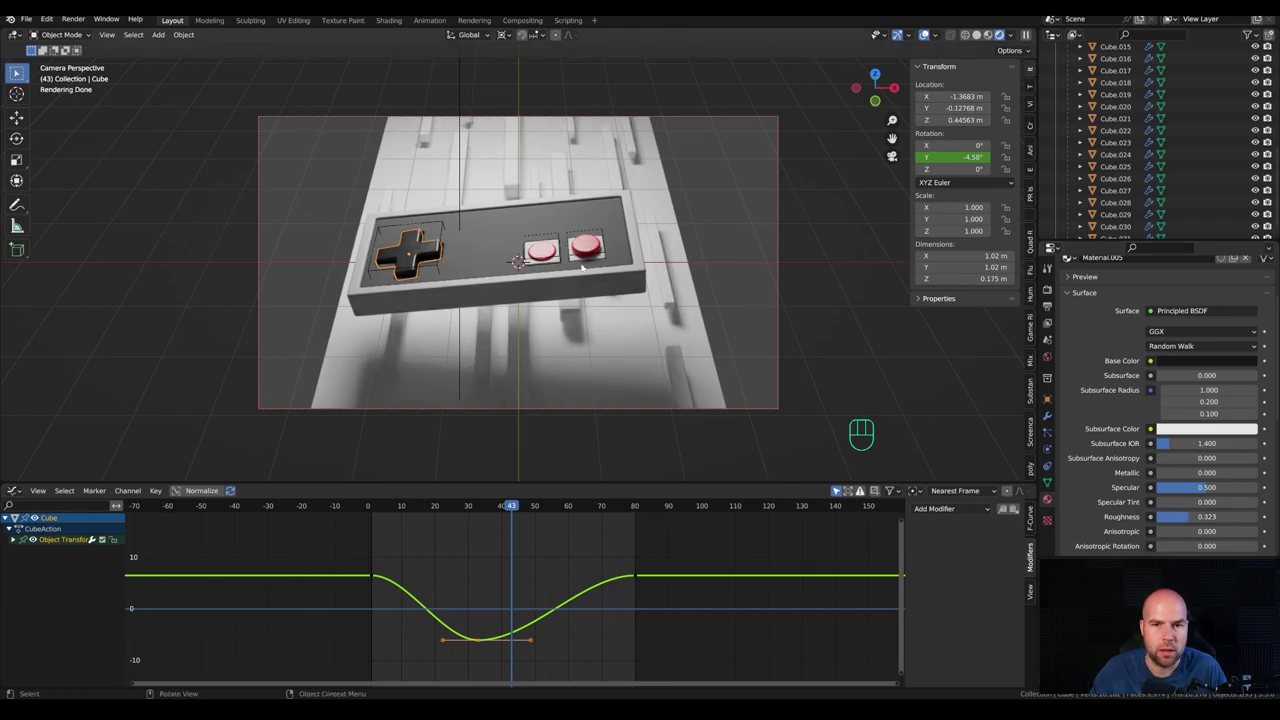
Step: Collapse the bg collection and darken the ribbed backdrop's material colour
{"action": "left_click", "coordinate": [665, 195]}
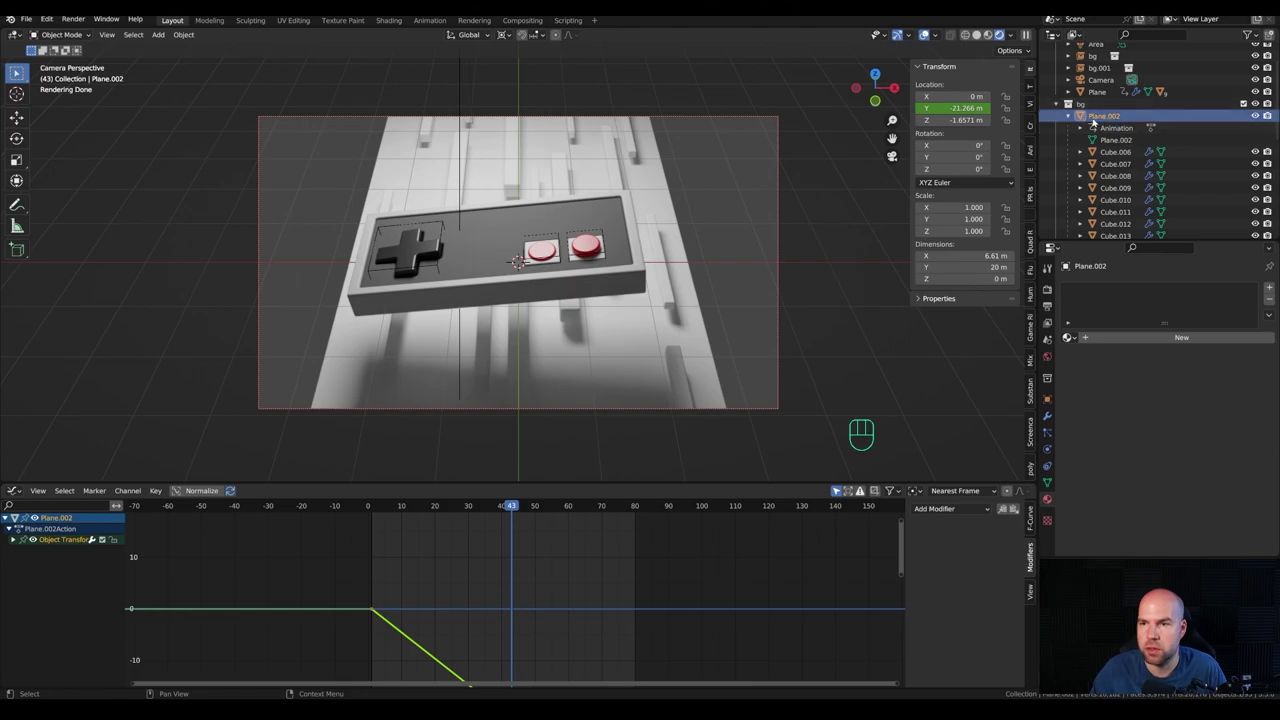
{"action": "left_click", "coordinate": [1064, 104]}
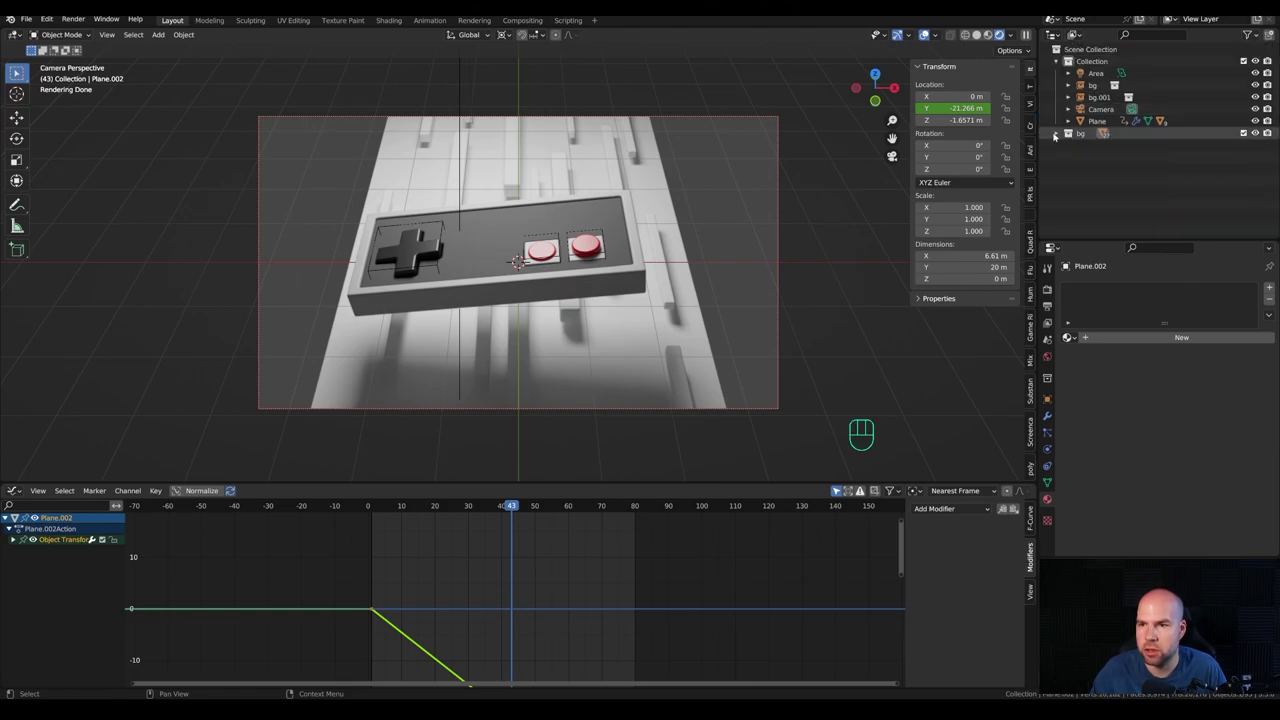
{"action": "left_click_drag", "start_coordinate": [1056, 134], "coordinate": [1101, 148]}
{"action": "left_click", "coordinate": [1111, 151]}
{"action": "left_click", "coordinate": [1153, 342]}
{"action": "left_click", "coordinate": [1196, 445]}
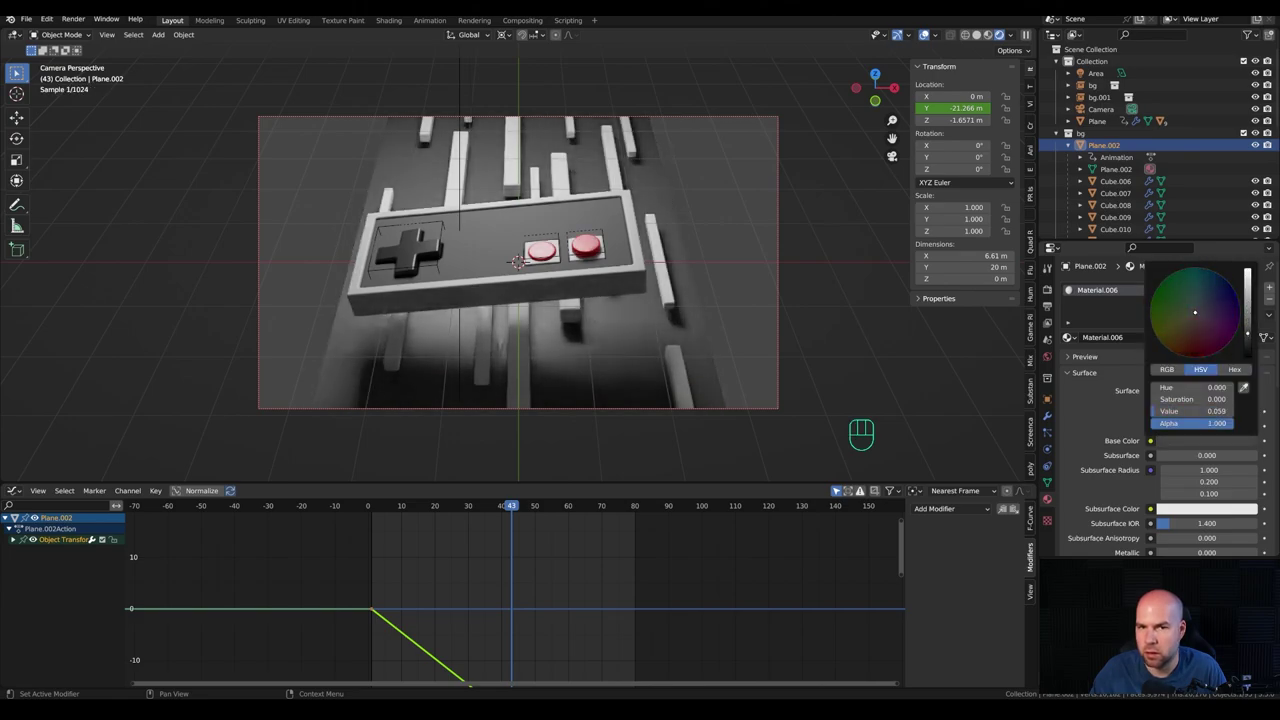
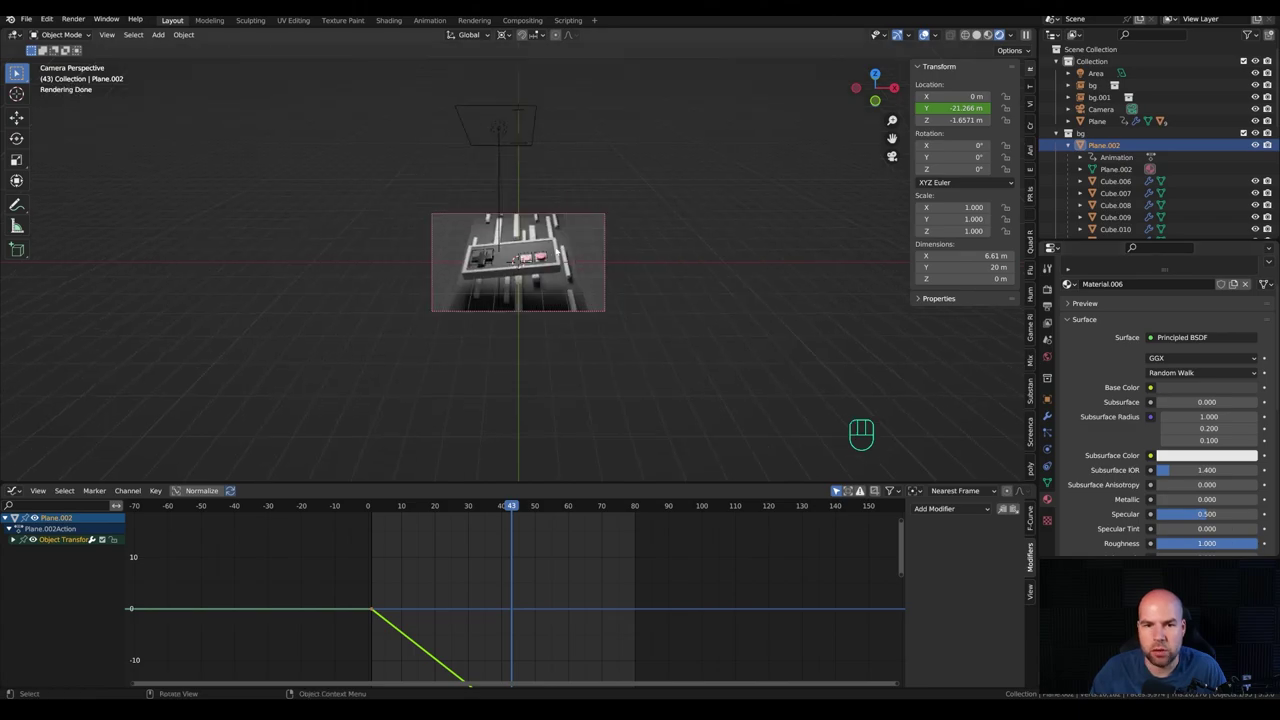
Step: Add a new mesh plane and tuck the bg collection's contents away in the outliner
{"action": "key", "text": "shift+a"}
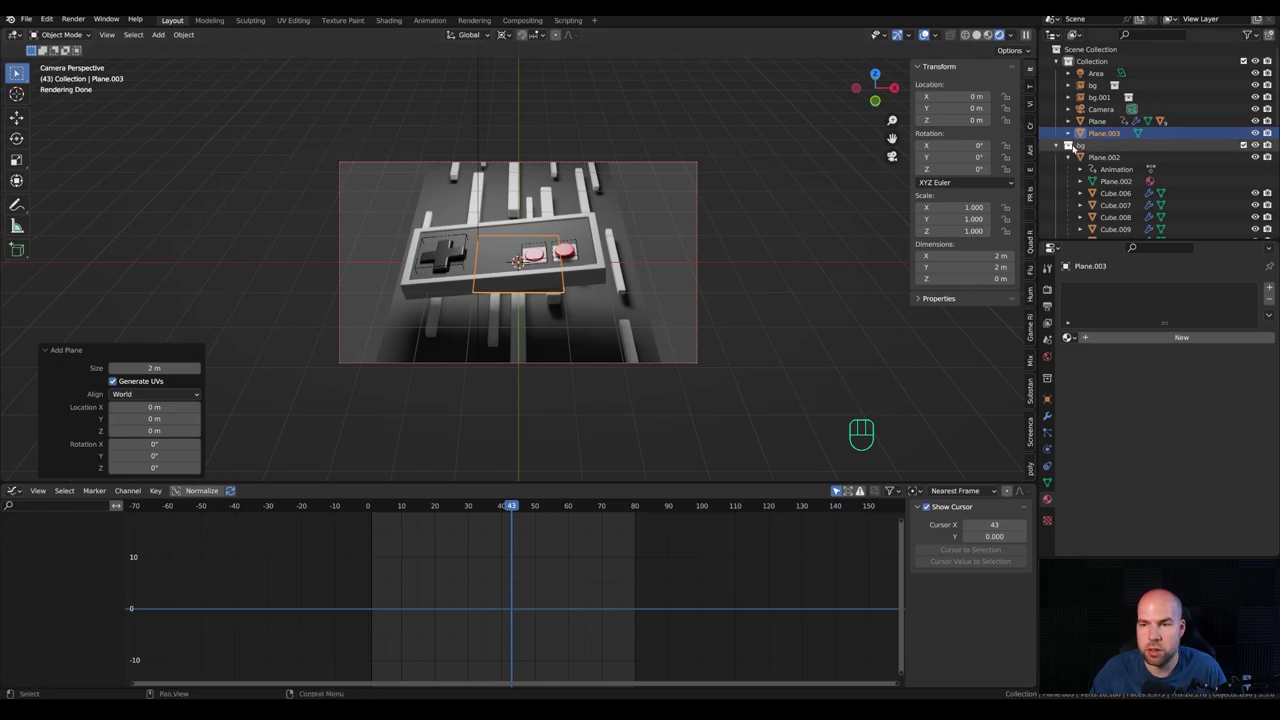
{"action": "left_click", "coordinate": [1075, 147]}
{"action": "left_click", "coordinate": [1058, 148]}
{"action": "left_click", "coordinate": [1100, 133]}
{"action": "left_click_drag", "start_coordinate": [1107, 126], "coordinate": [1111, 86]}
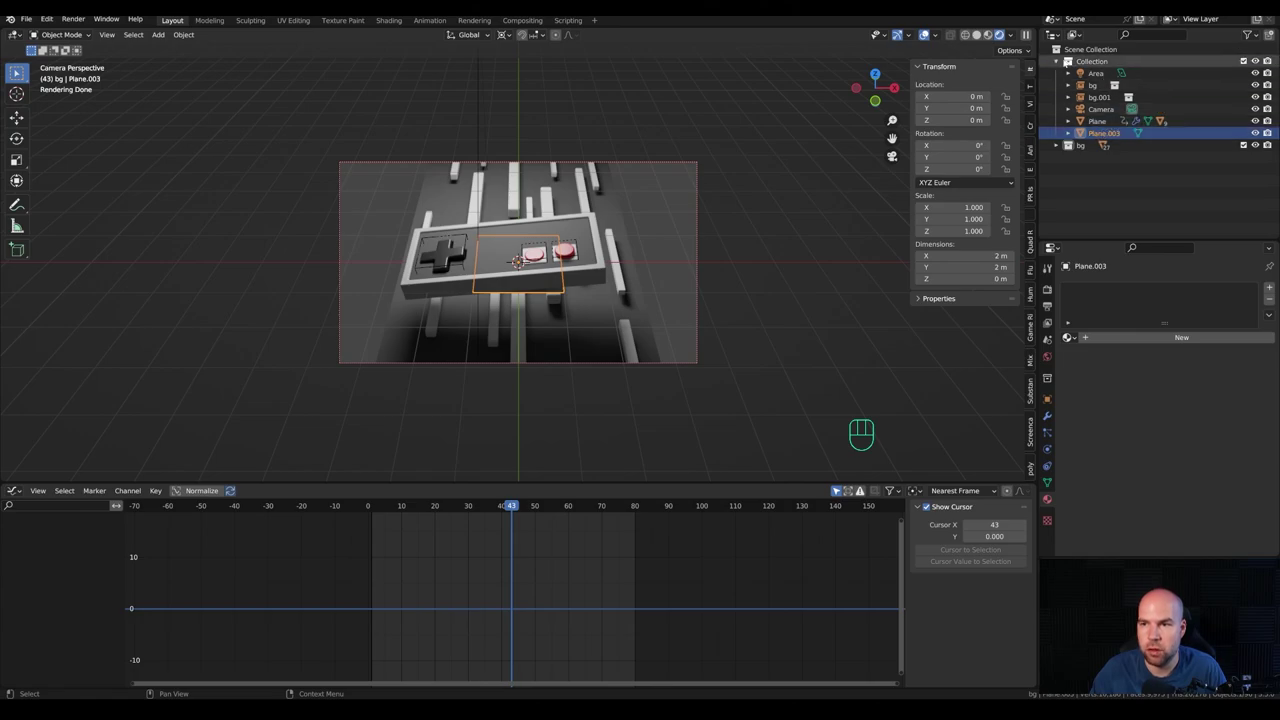
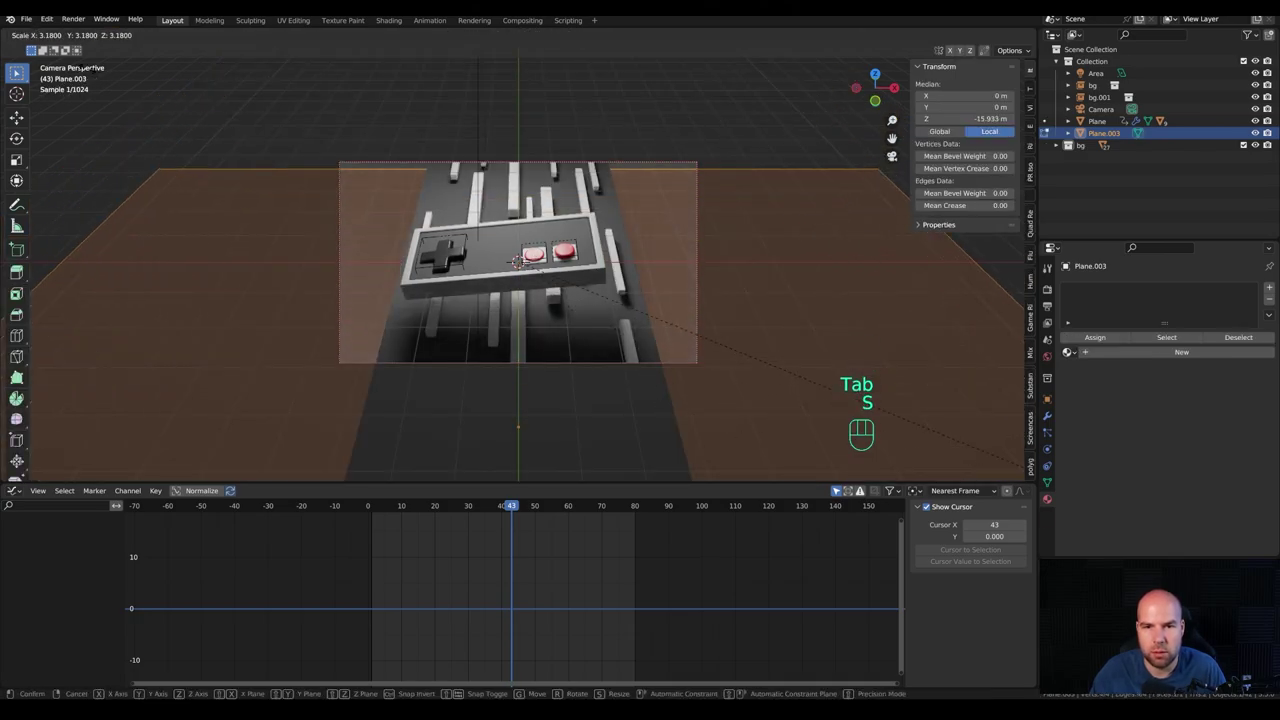
Step: Scale the plane into a wide floor, move it 31.6 m along Y and give it a black base colour
{"action": "key", "text": "Tab"}
{"action": "key", "text": "g"}
{"action": "key", "text": "y"}
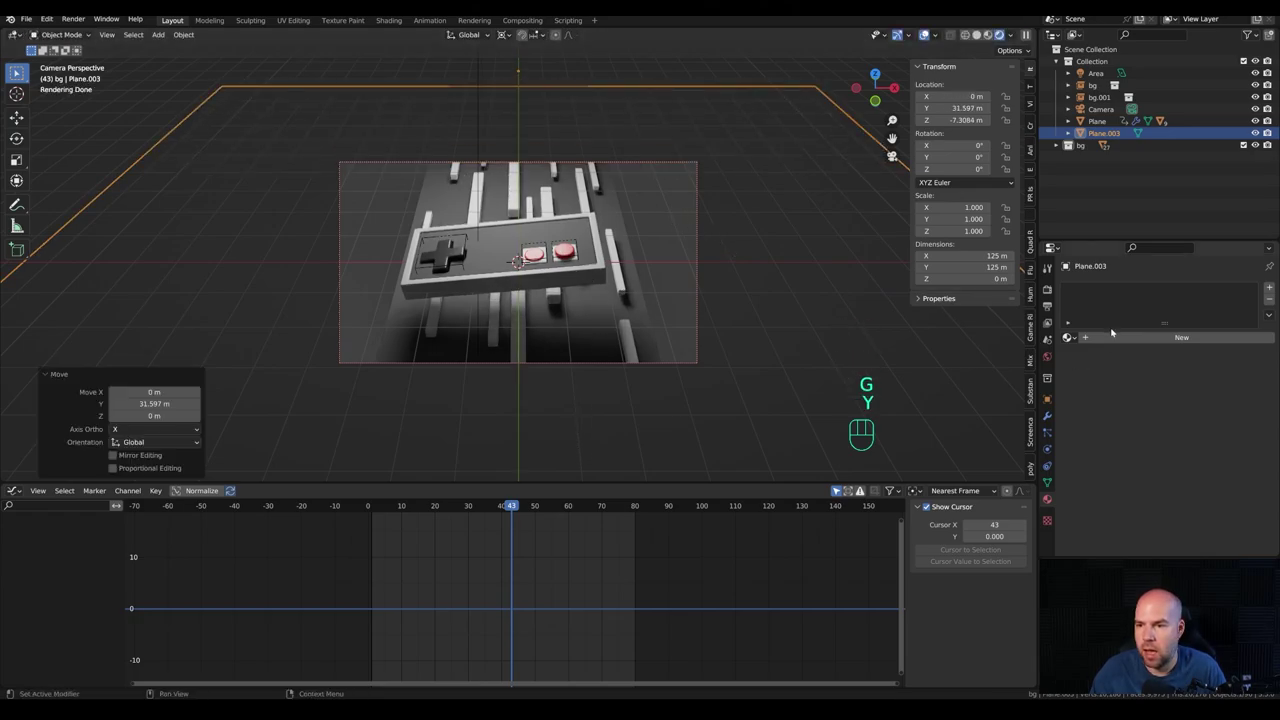
{"action": "left_click", "coordinate": [1117, 338]}
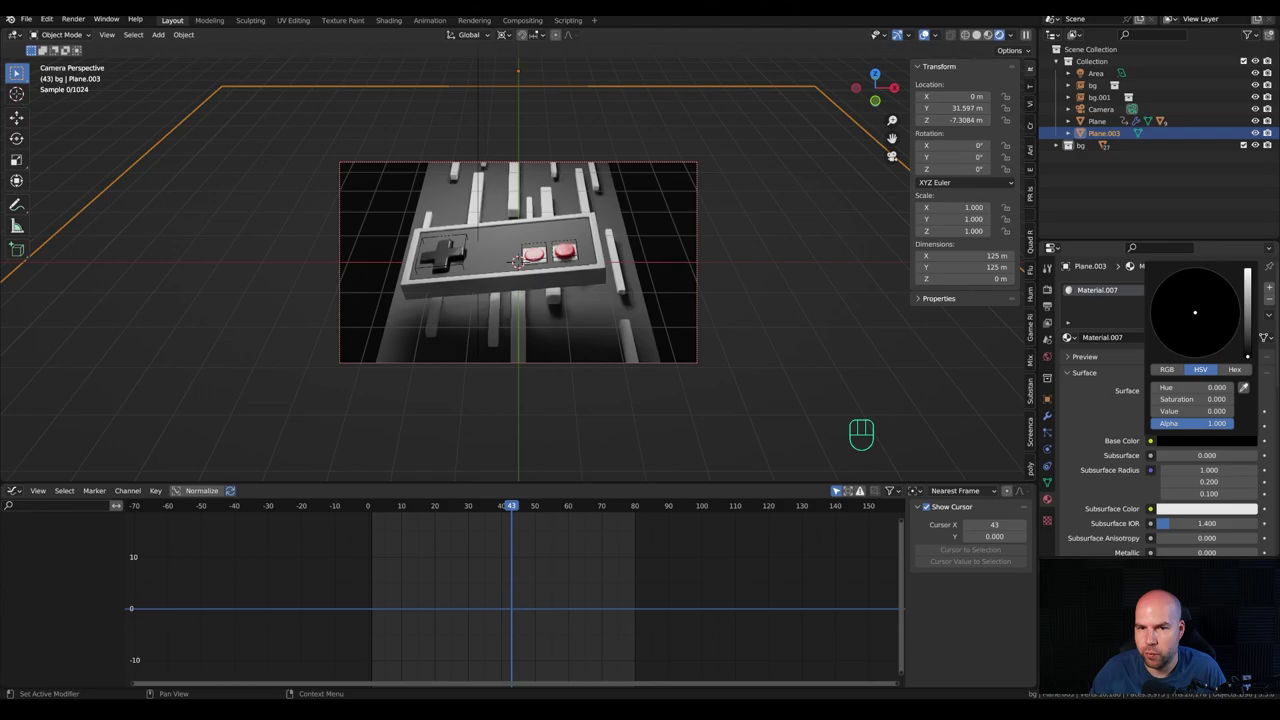
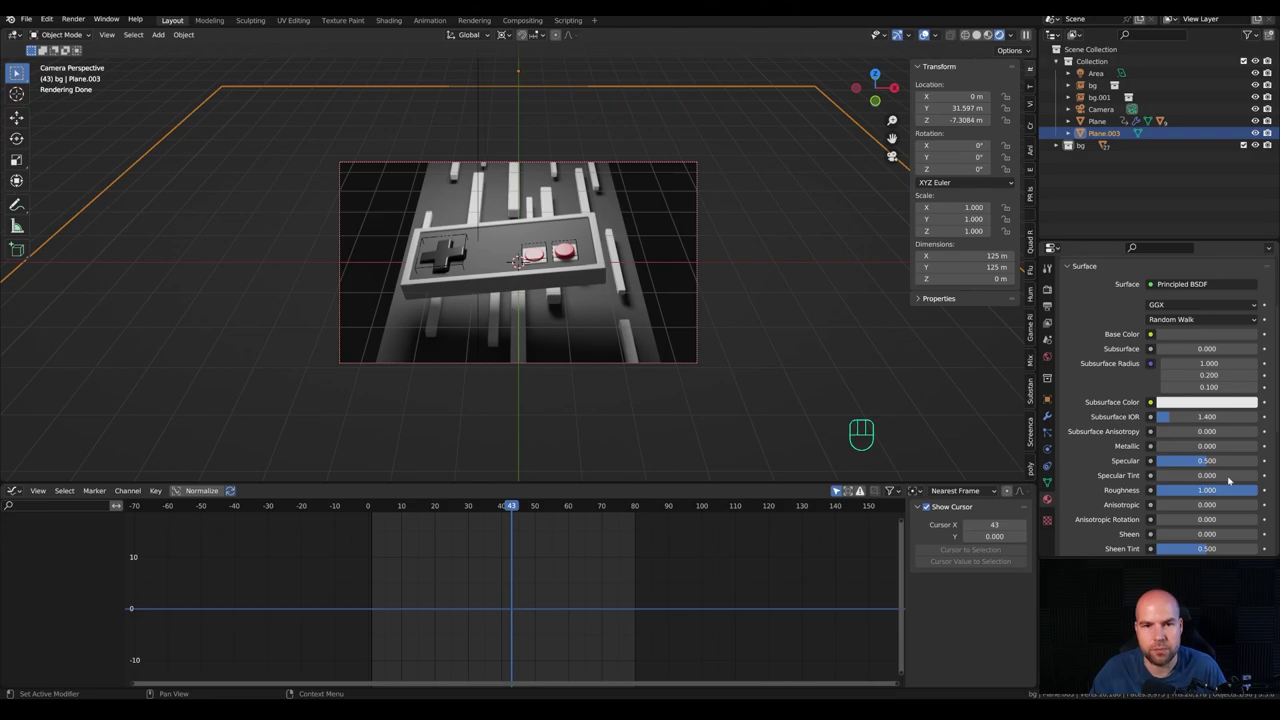
Step: Play and stop the animation, then tint the world background colour dark blue
{"action": "key", "text": "space"}
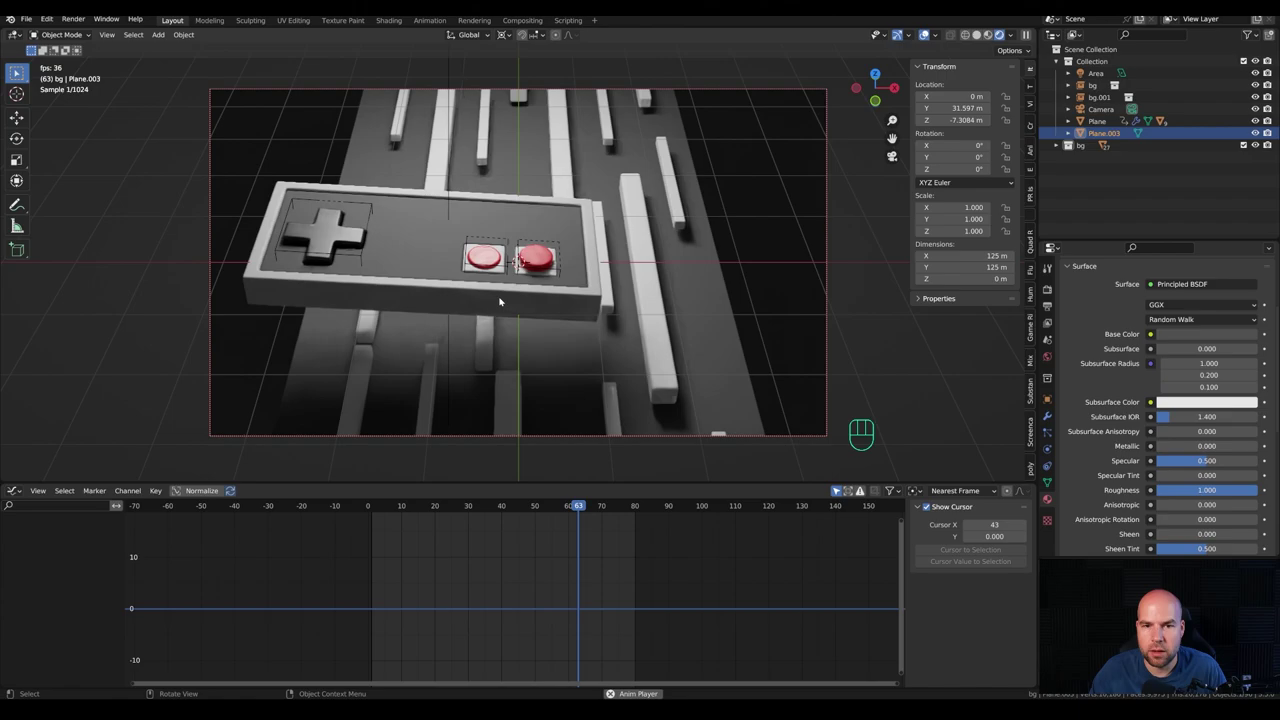
{"action": "key", "text": "space"}
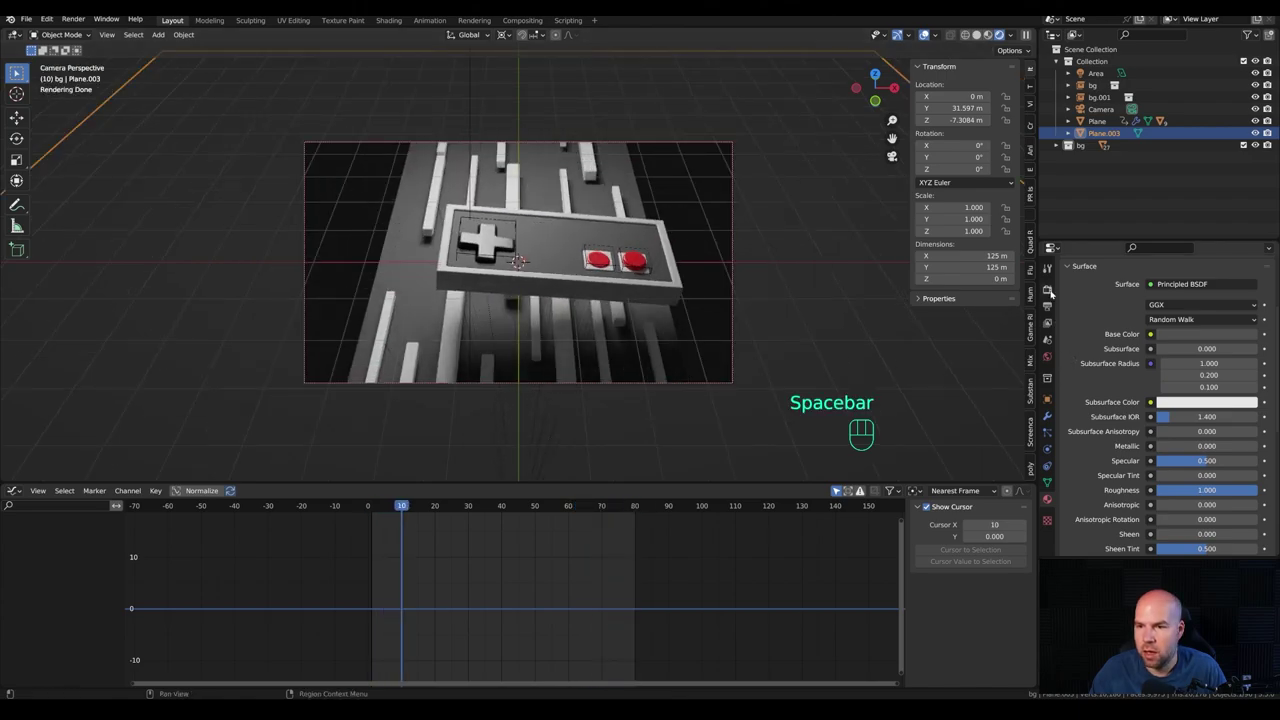
{"action": "left_click", "coordinate": [1054, 292]}
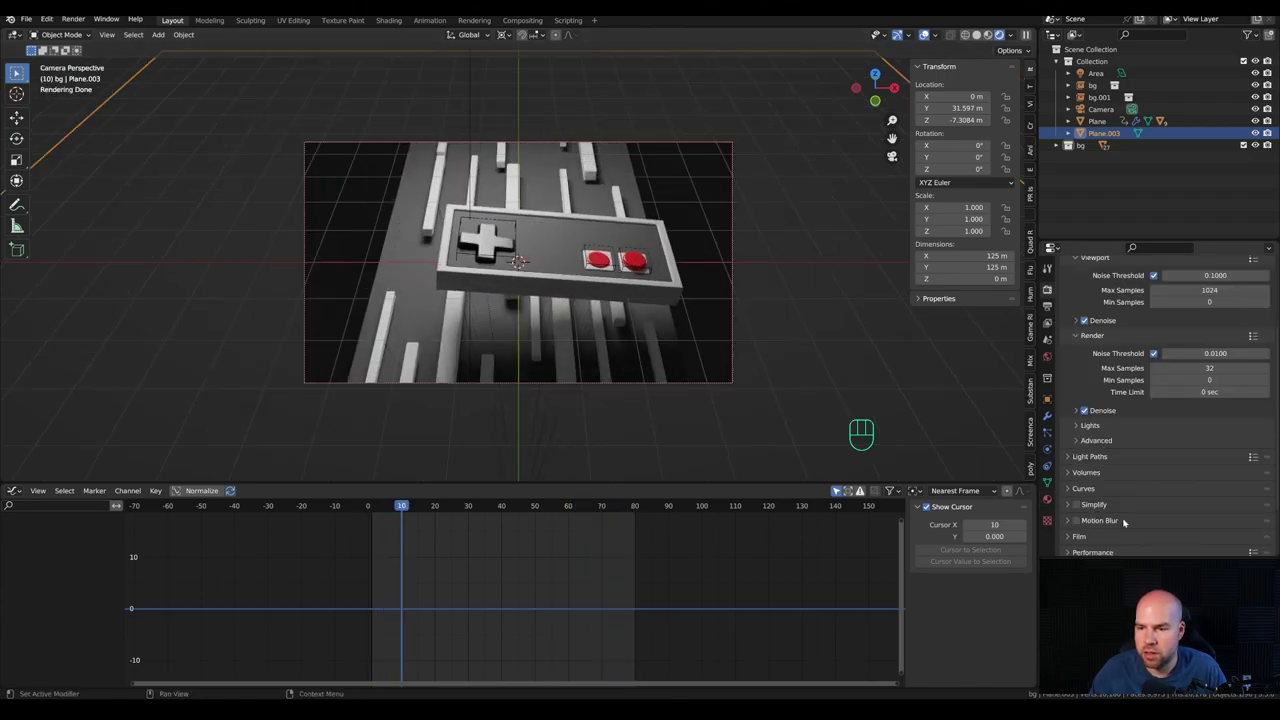
{"action": "left_click", "coordinate": [1080, 522]}
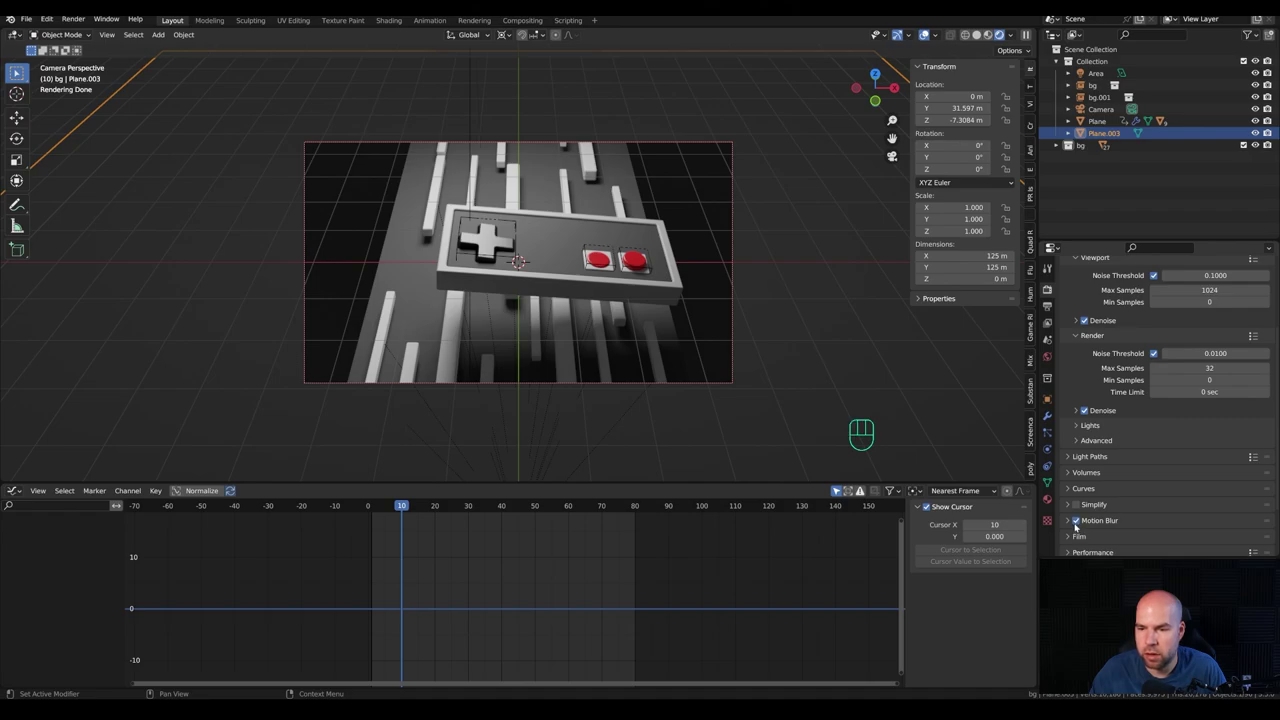
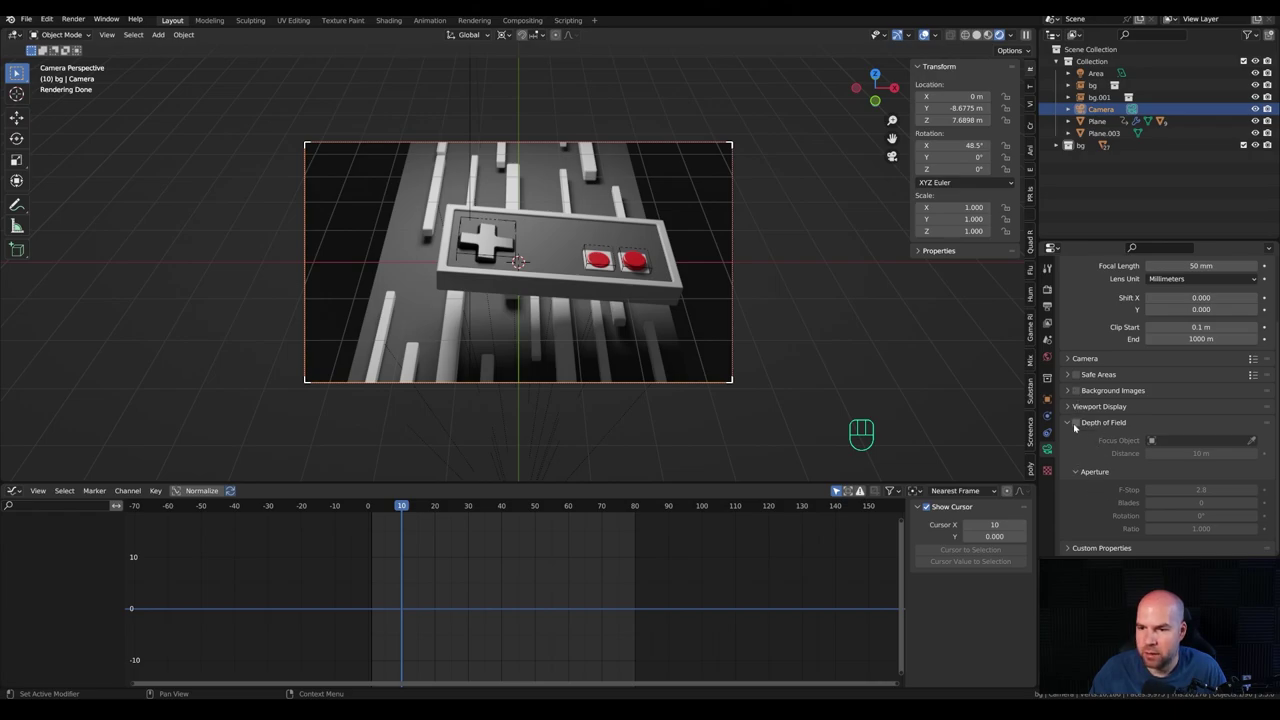
Step: Enable Depth of Field with F-Stop 0.2 on the camera and advance to frame 80
{"action": "left_click", "coordinate": [1076, 426]}
{"action": "left_click", "coordinate": [1256, 443]}
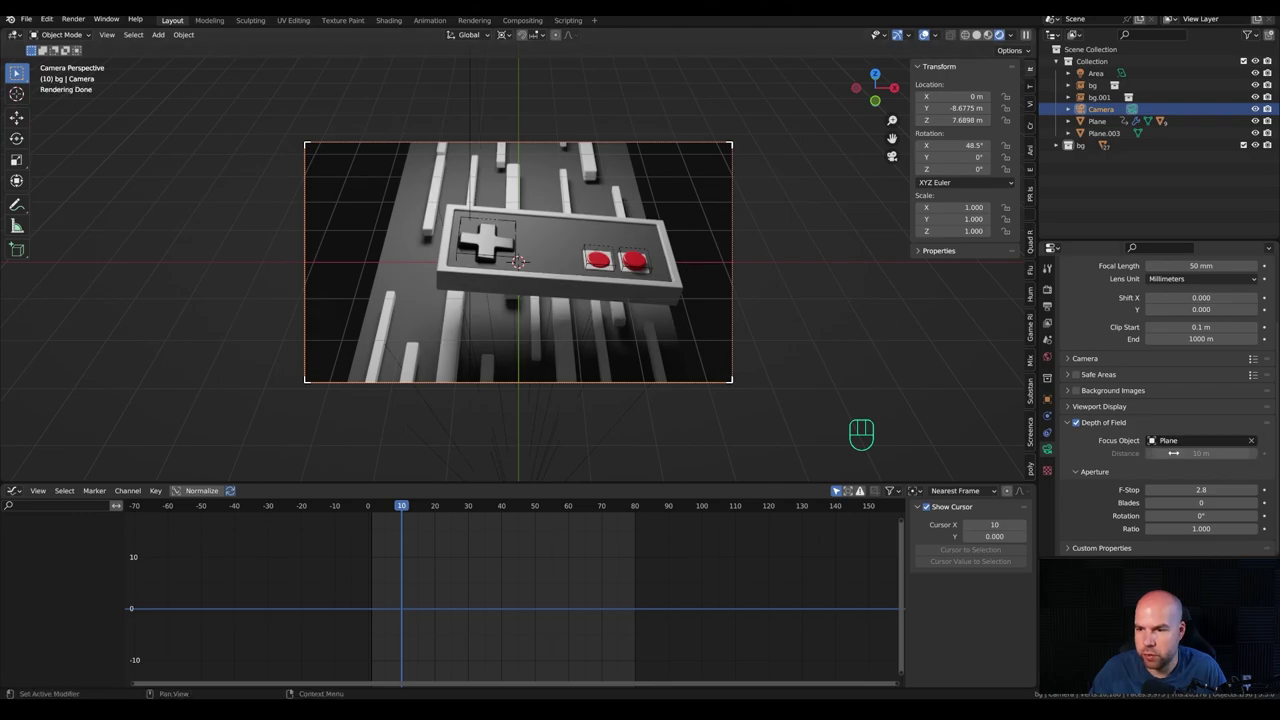
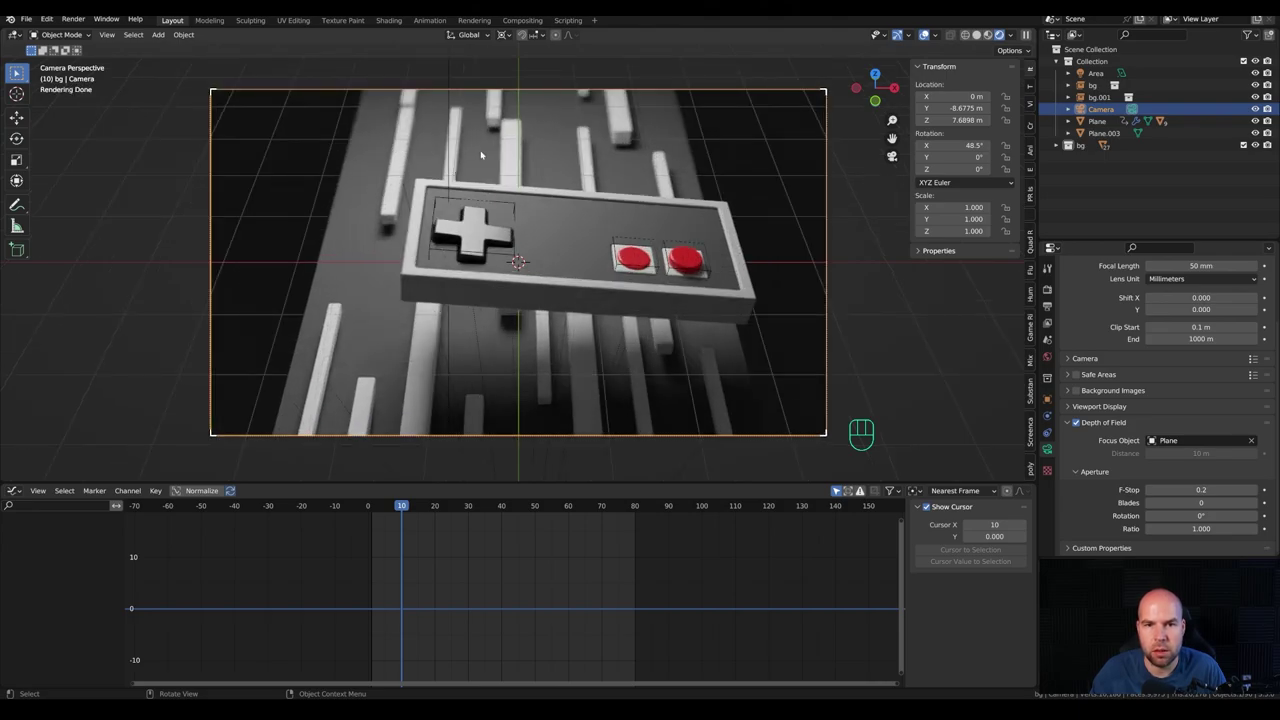
{"action": "key", "text": "space"}
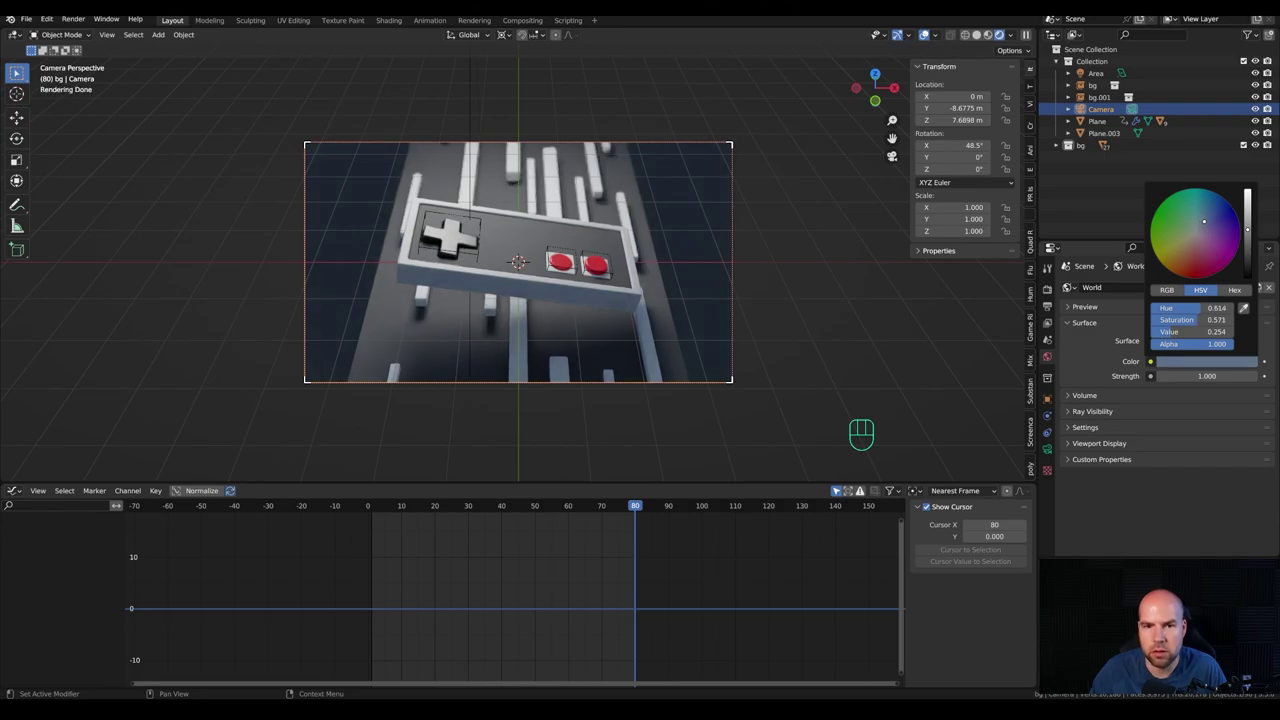
Step: Duplicate the area light, slide it along X beside the original and colour it warm orange
{"action": "key", "text": "shift+d"}
{"action": "key", "text": "ctrl+z"}
{"action": "key", "text": "shift+d"}
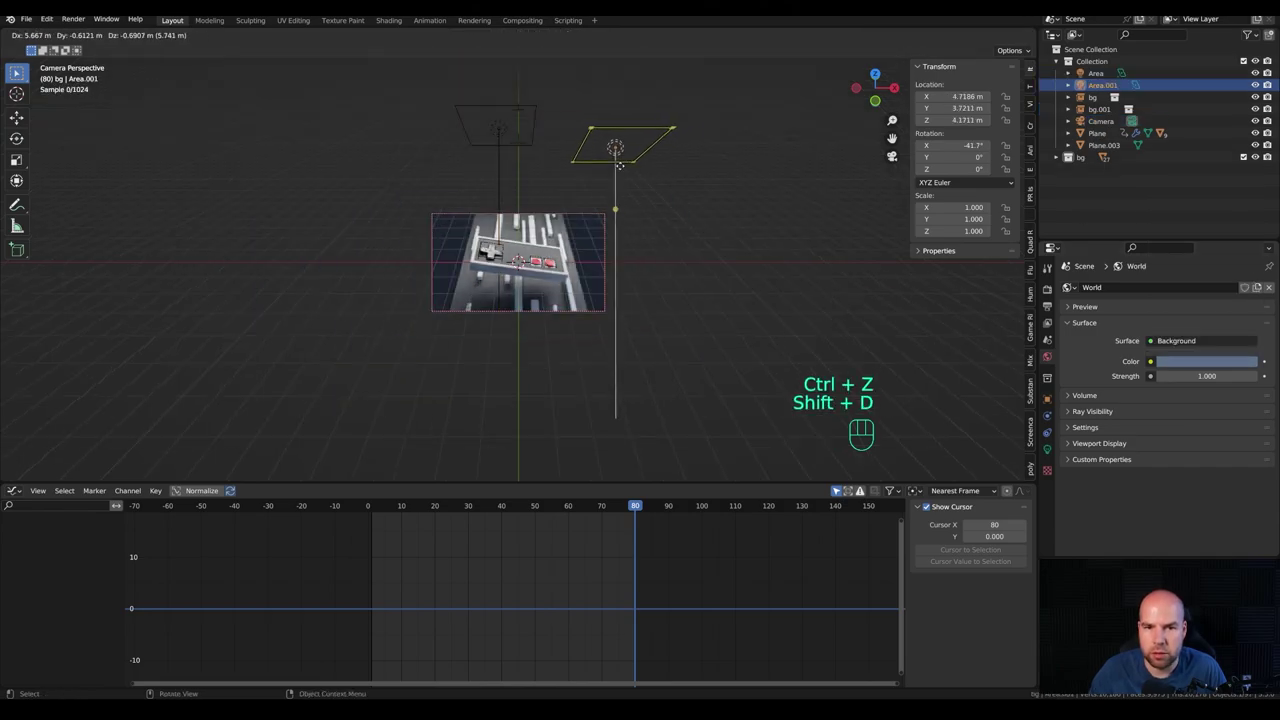
{"action": "left_click", "coordinate": [616, 175]}
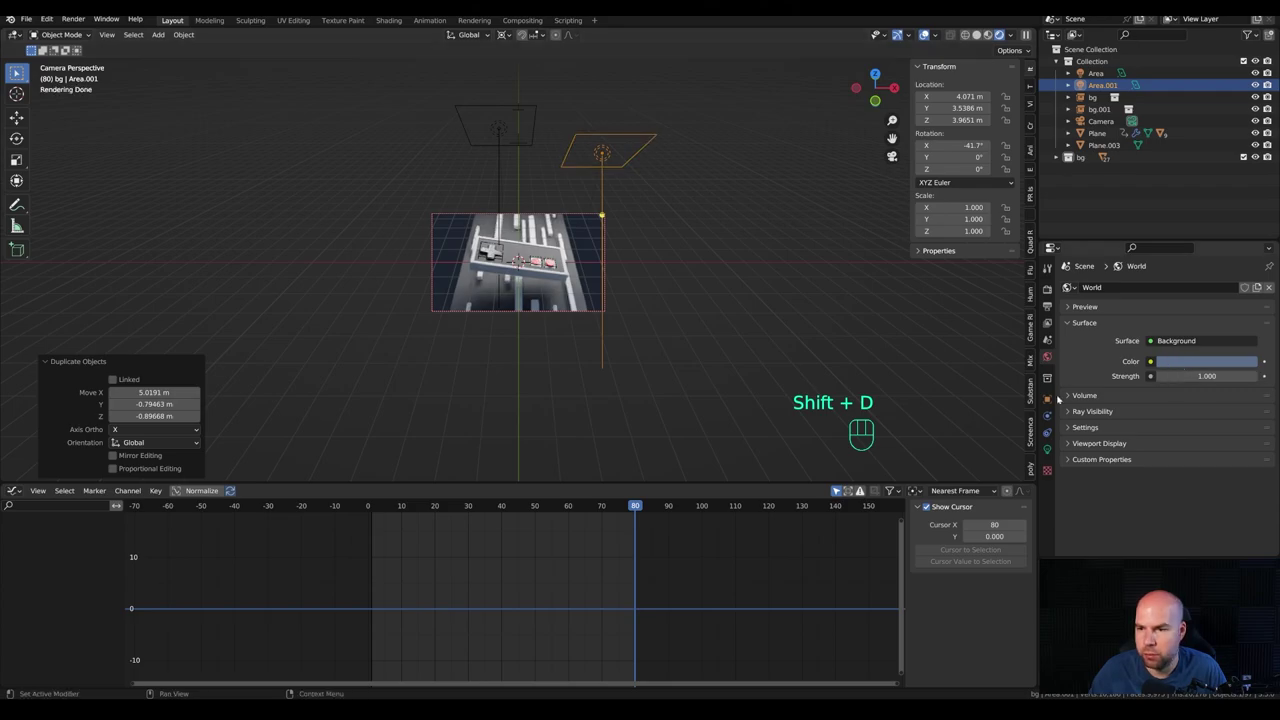
{"action": "left_click", "coordinate": [1046, 454]}
{"action": "left_click", "coordinate": [1190, 357]}
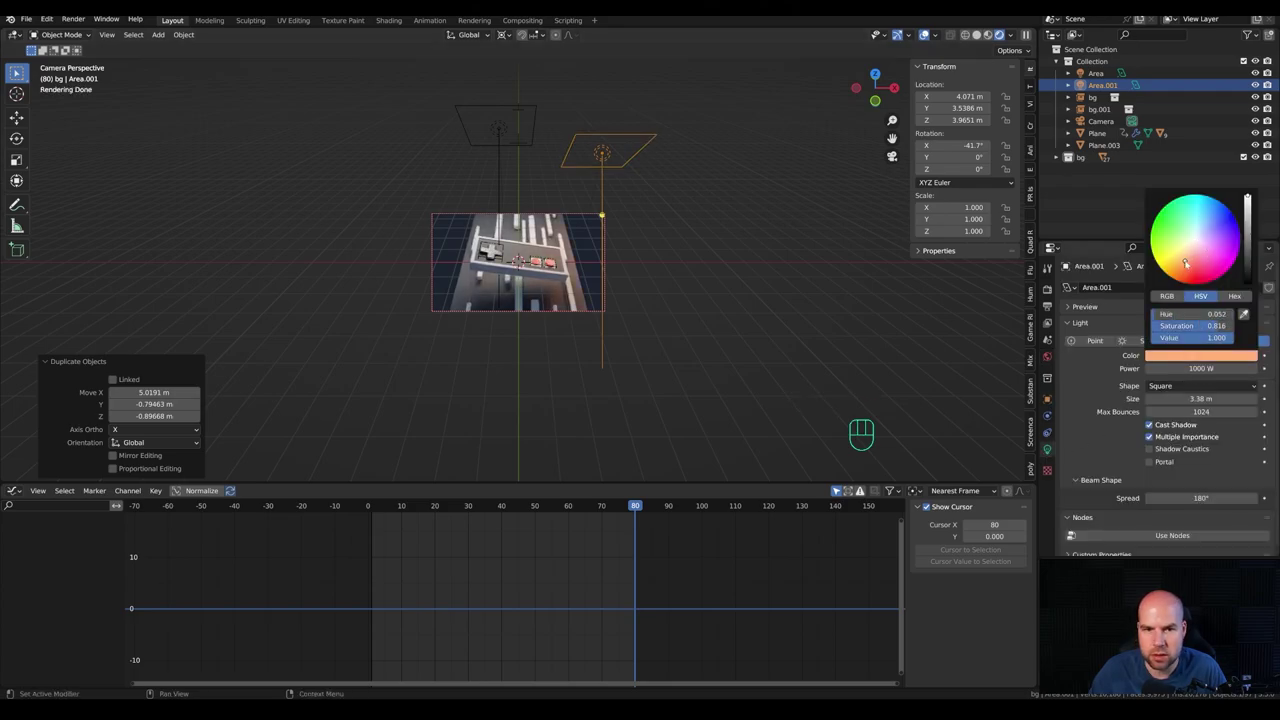
Step: Tint the original area light pale blue, save the file and select a backdrop rib
{"action": "left_click", "coordinate": [484, 271]}
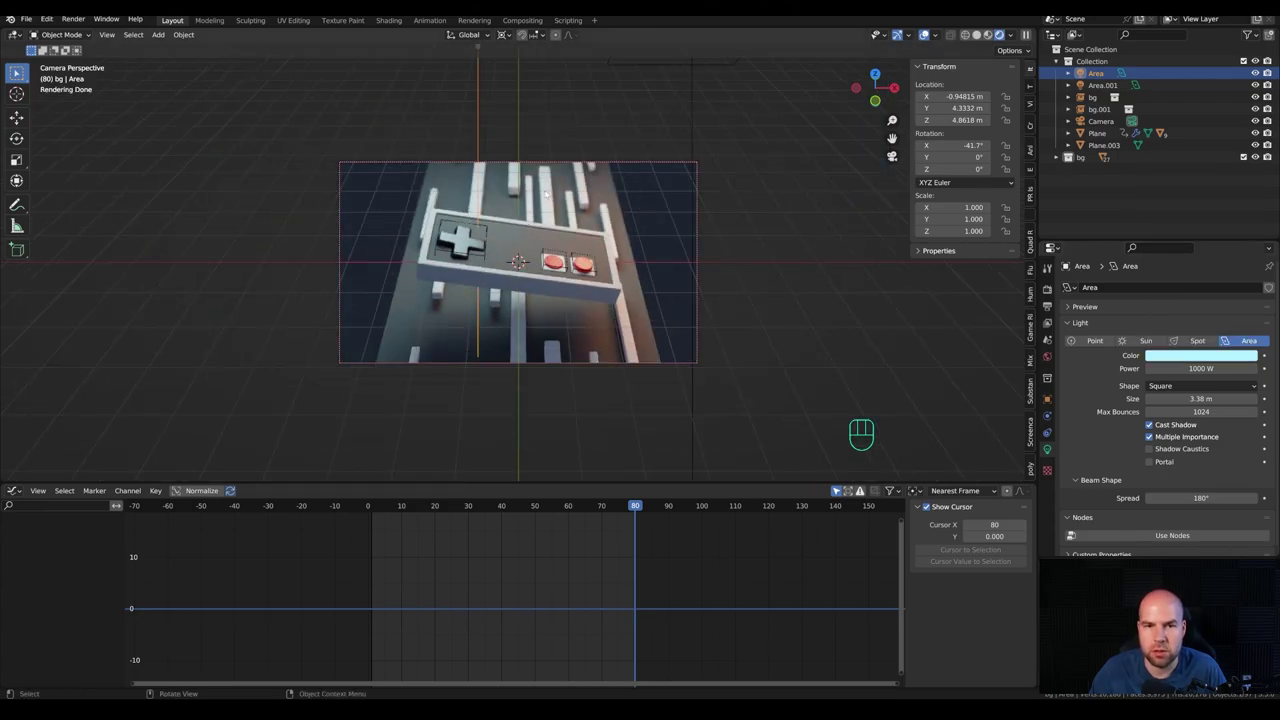
{"action": "key", "text": "ctrl+s"}
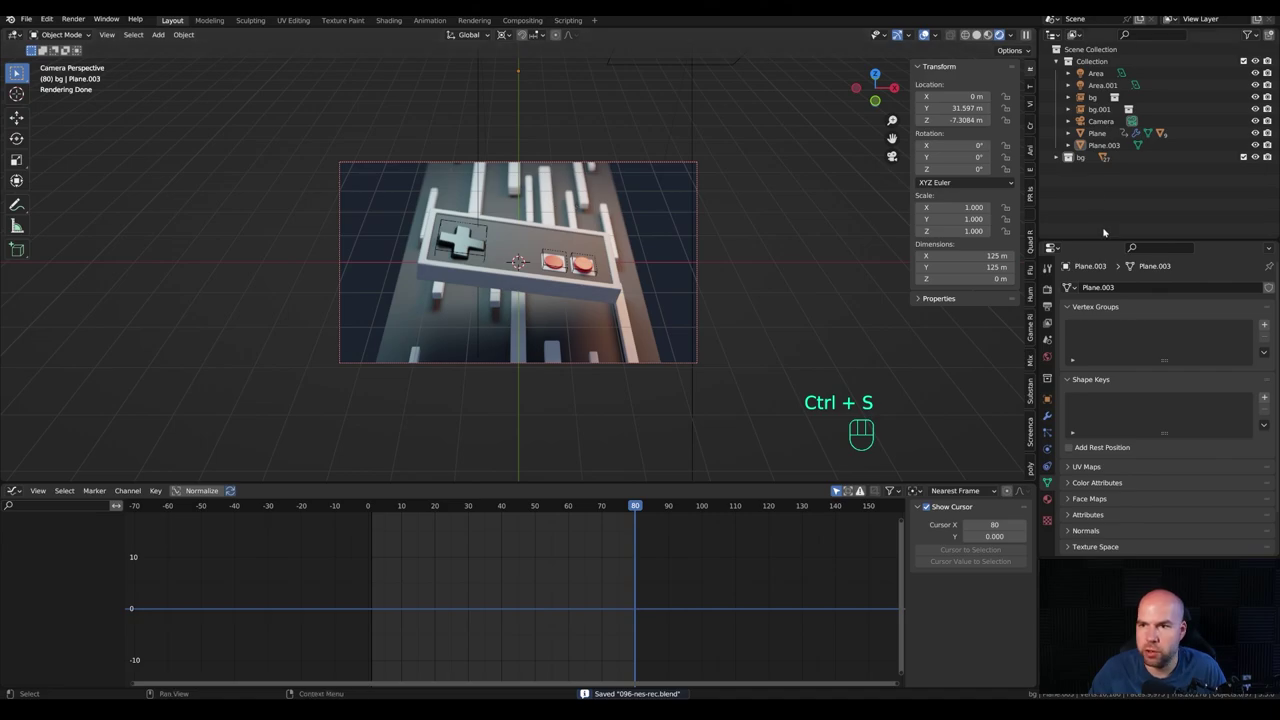
{"action": "left_click", "coordinate": [1060, 159]}
Step: Switch the lower area to a taller Shader Editor and delete the Principled BSDF node
{"action": "left_click", "coordinate": [1115, 210]}
{"action": "left_click_drag", "start_coordinate": [19, 492], "coordinate": [53, 606]}
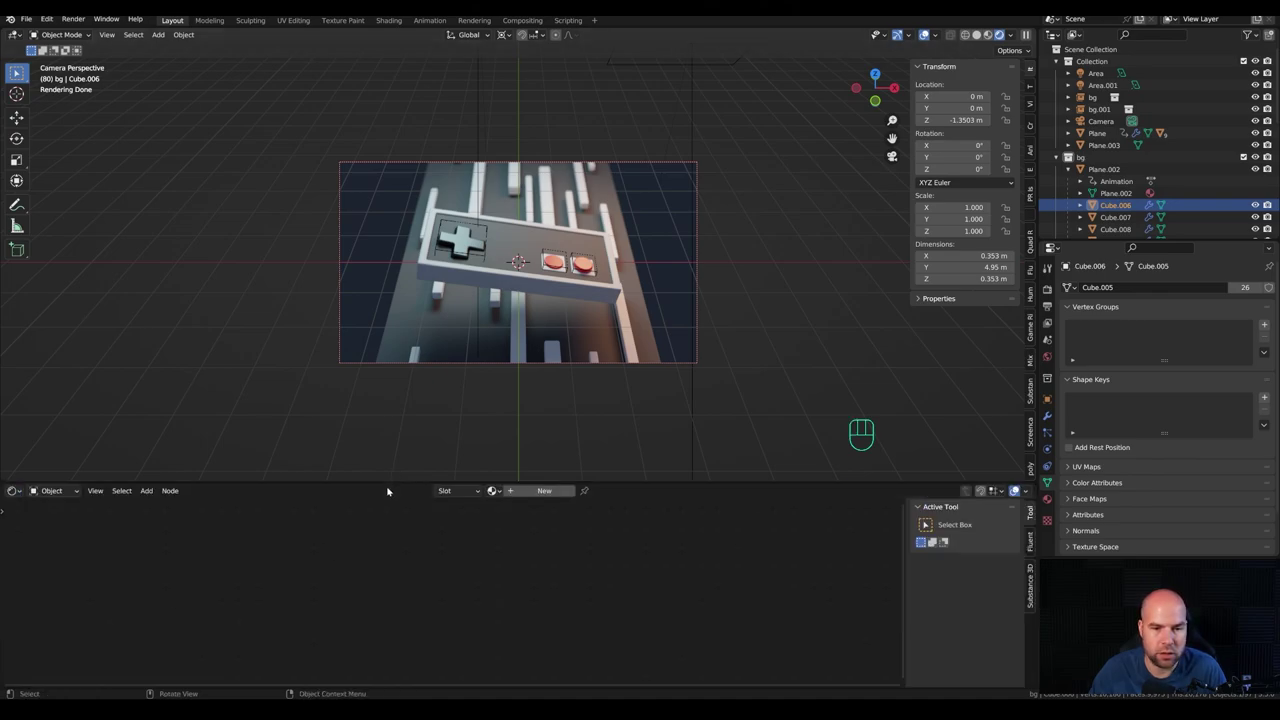
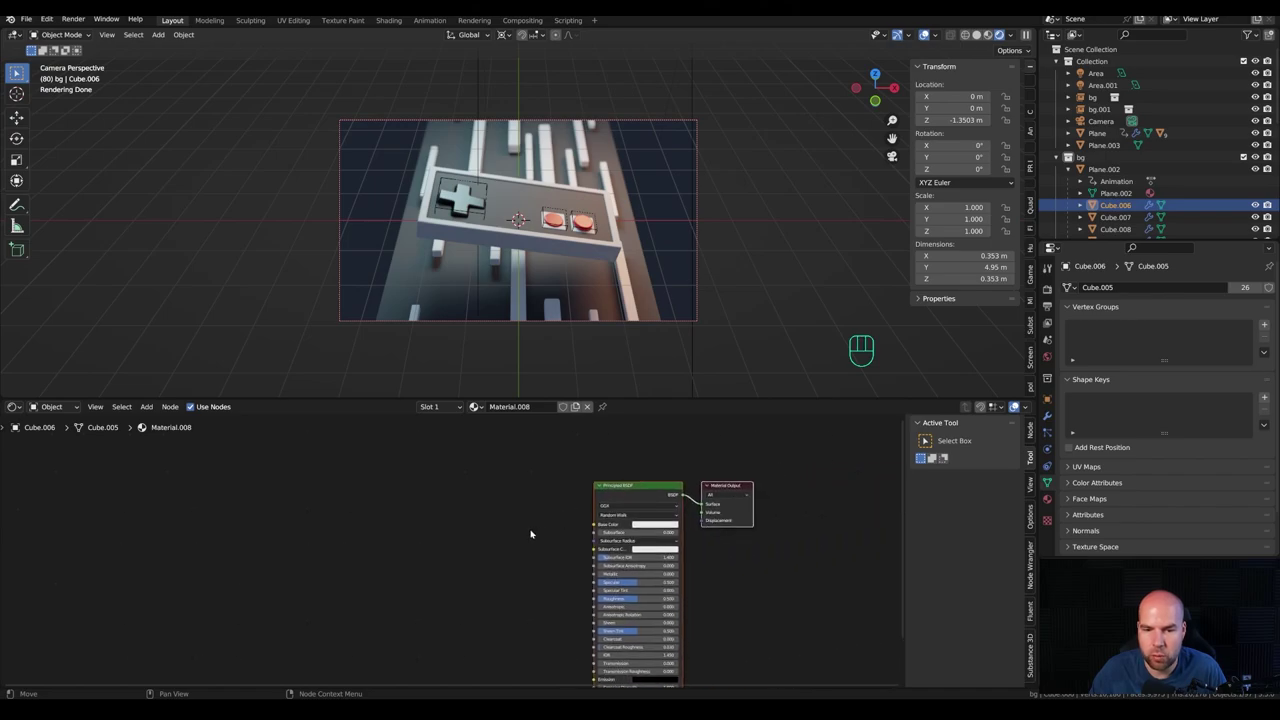
{"action": "left_click", "coordinate": [651, 488]}
{"action": "key", "text": "x"}
Step: Add Fresnel and ColorRamp nodes wired into the Surface output, then search add-ons for 'wrangler'
{"action": "key", "text": "shift+a"}
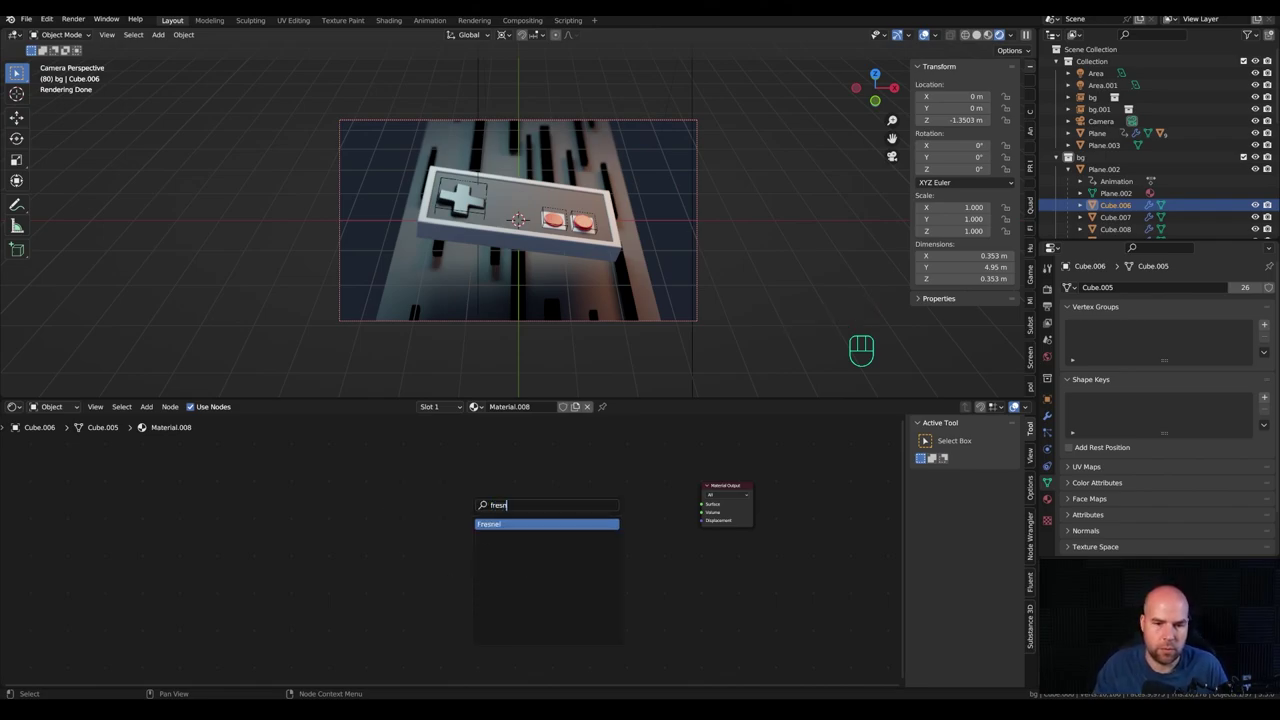
{"action": "key", "text": "shift+a"}
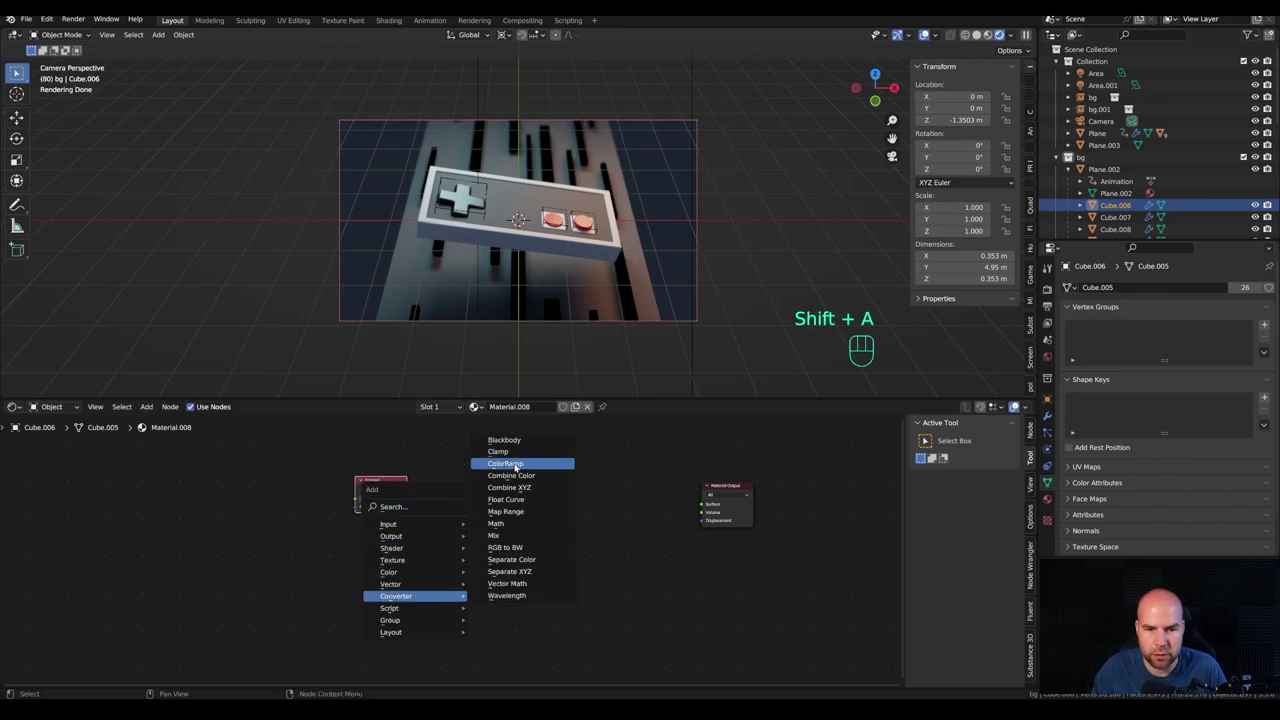
{"action": "left_click_drag", "start_coordinate": [410, 490], "coordinate": [449, 546]}
{"action": "left_click", "coordinate": [472, 479]}
{"action": "key", "text": "ctrl+z"}
{"action": "left_click", "coordinate": [418, 510]}
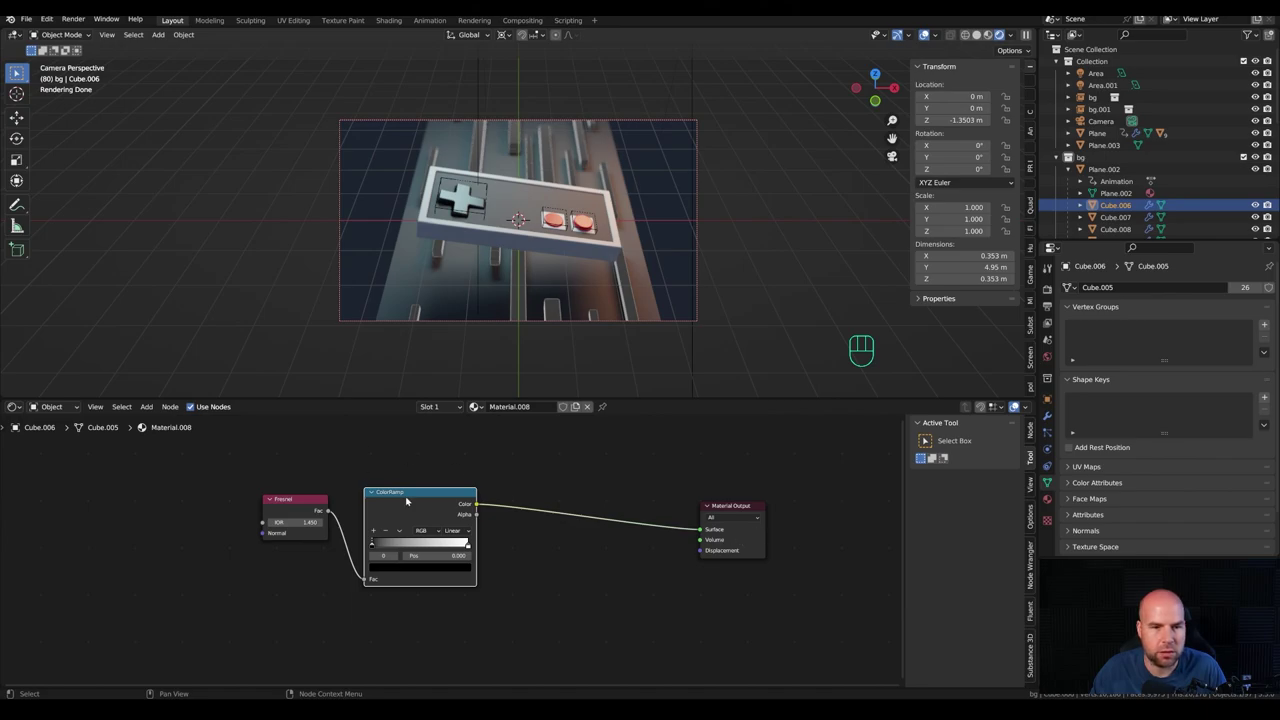
{"action": "left_click_drag", "start_coordinate": [54, 16], "coordinate": [92, 195]}
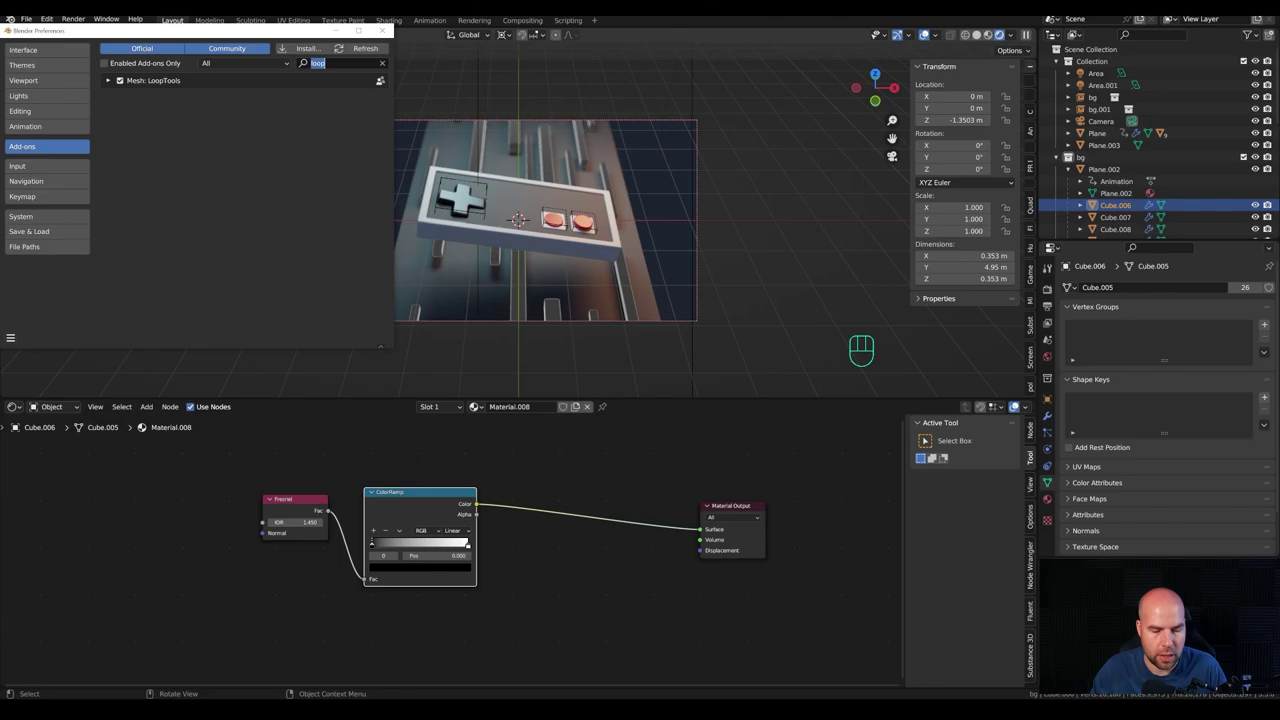